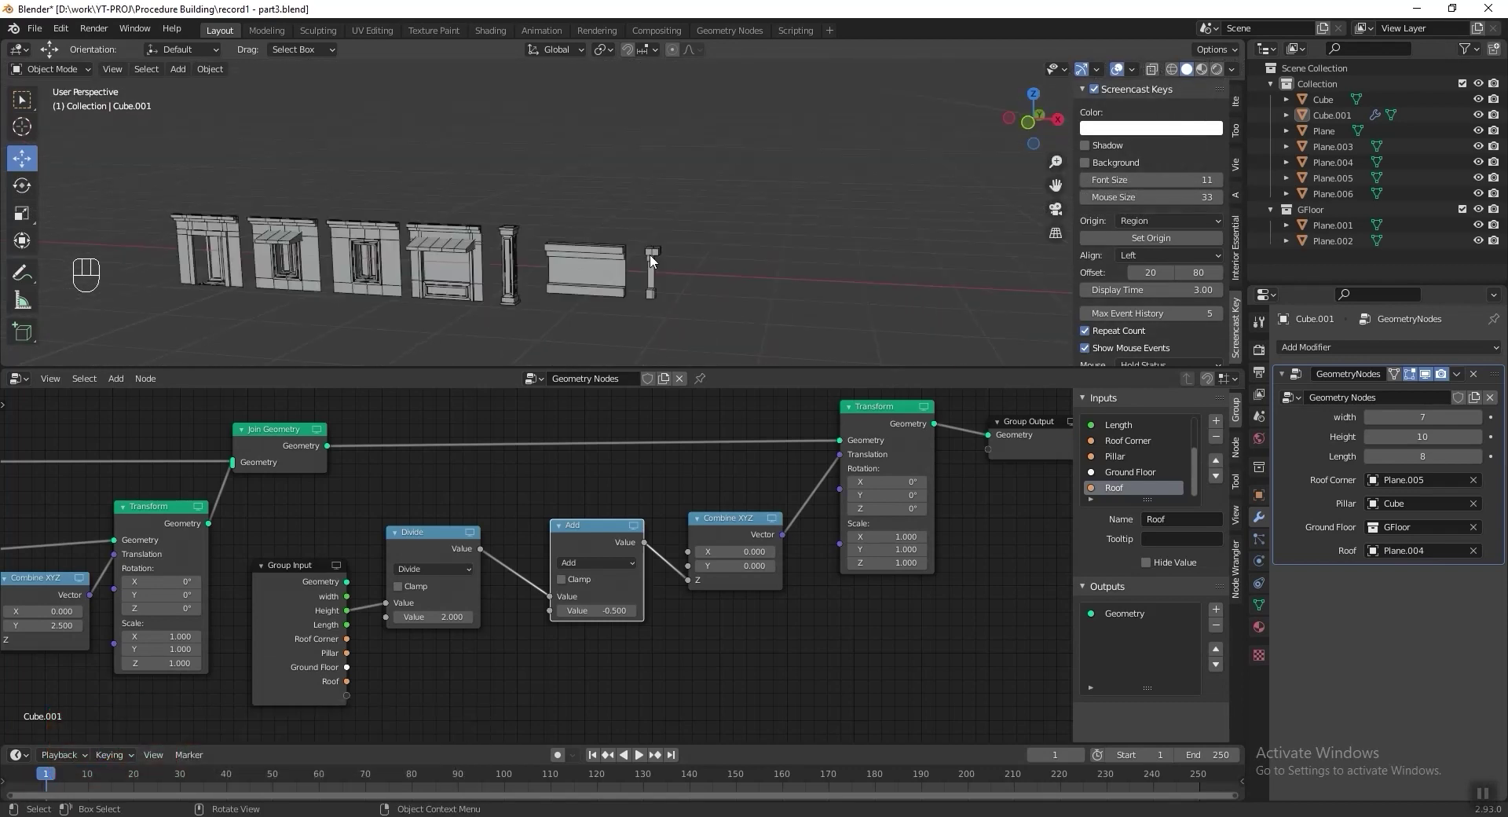
# Delete the middle column vertices of Plane.005, leaving only its top cap and bottom block.
pyautogui.press('shift+b')
pyautogui.moveTo(693, 305); pyautogui.dragTo(580, 248)
pyautogui.press('Tab')
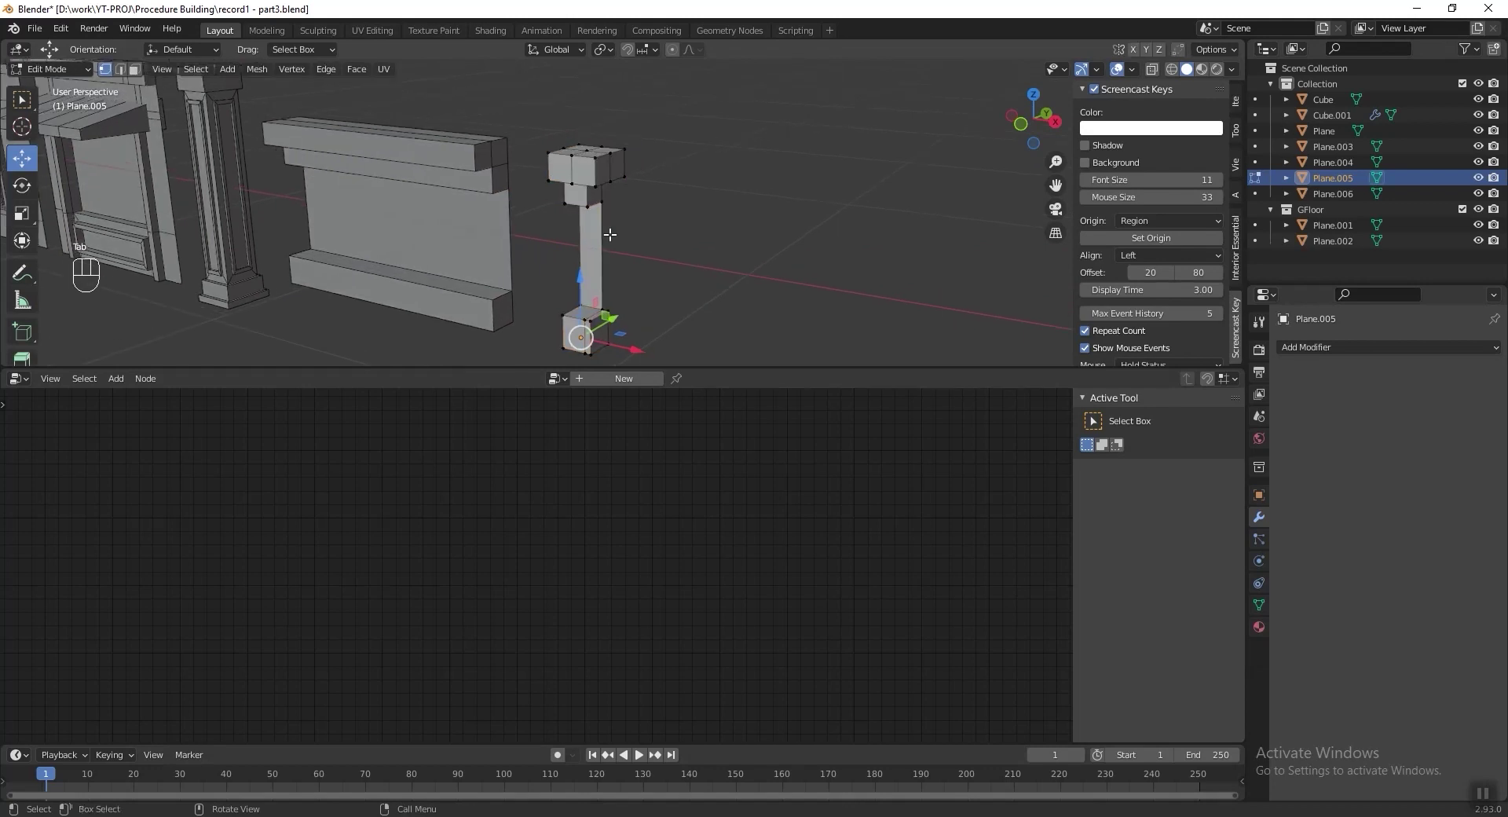
pyautogui.press('3')
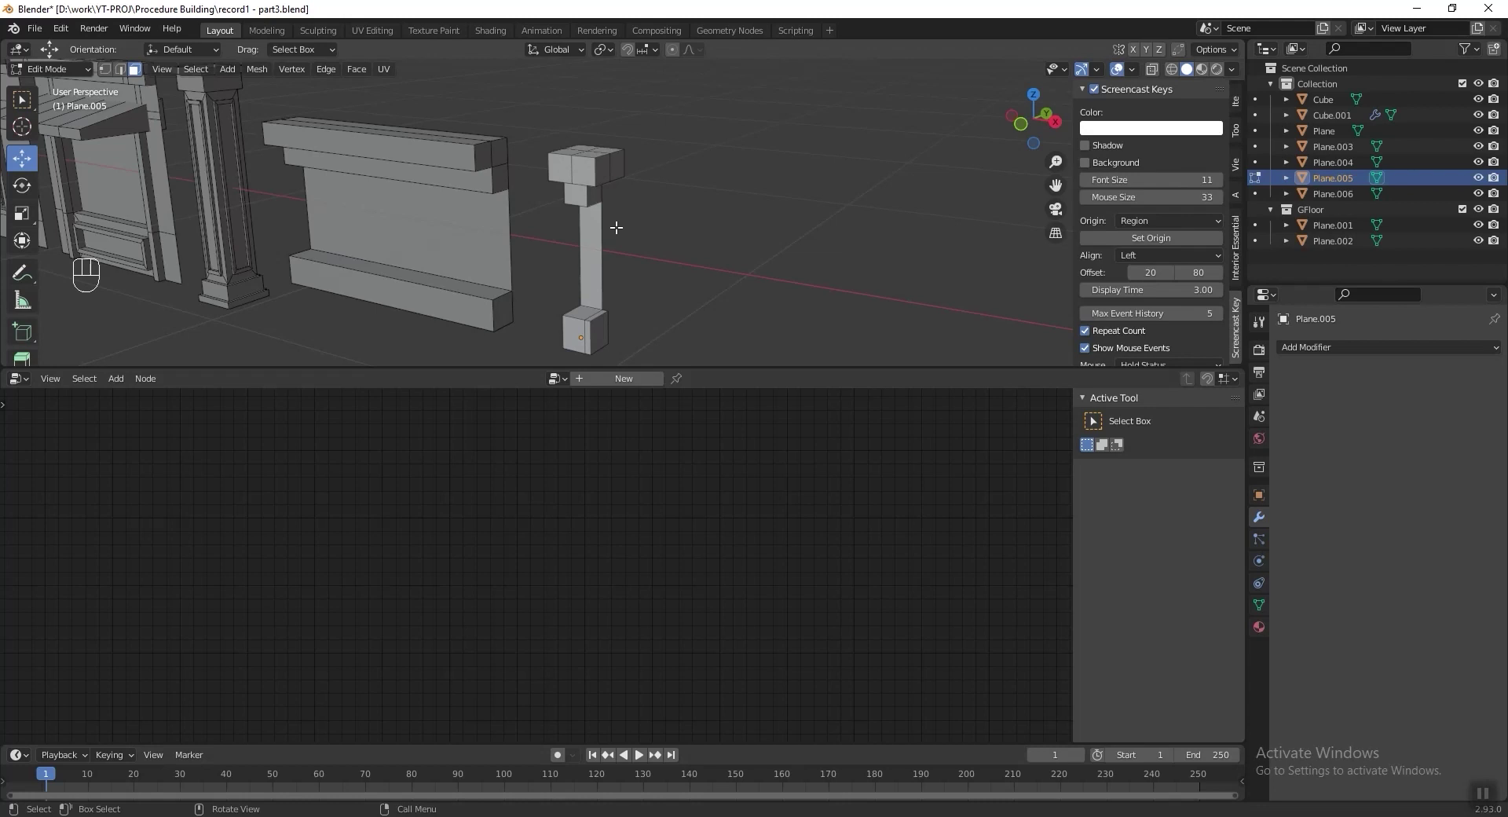
pyautogui.press('x')
pyautogui.press('Tab')
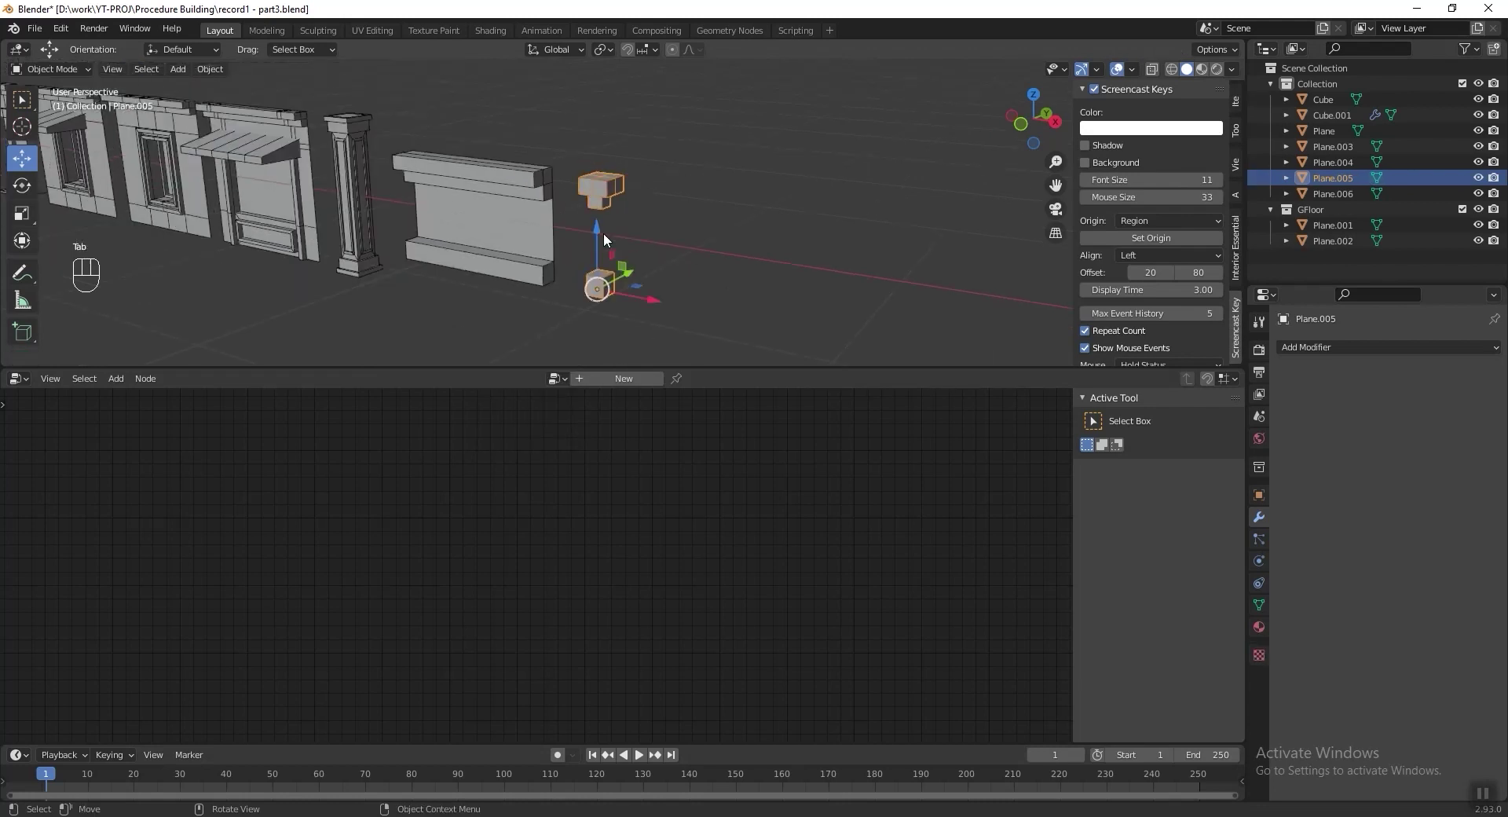
# Reshape the top trim bands and bottom base strip of the Plane.004 parapet wall.
pyautogui.press('shift+b')
pyautogui.middleClick(675, 205)
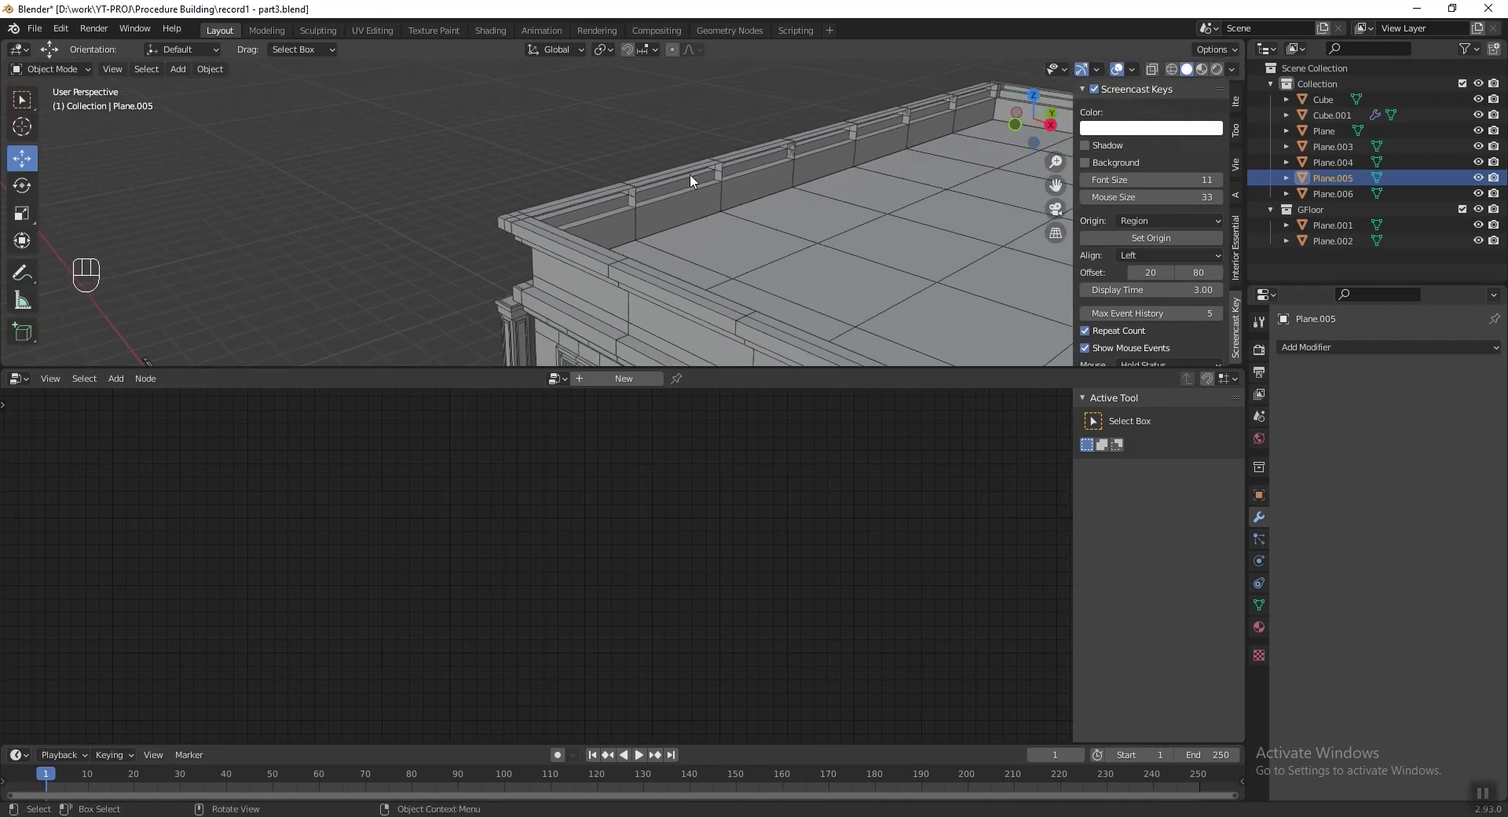
pyautogui.moveTo(649, 275); pyautogui.dragTo(730, 220)
pyautogui.press('shift+b')
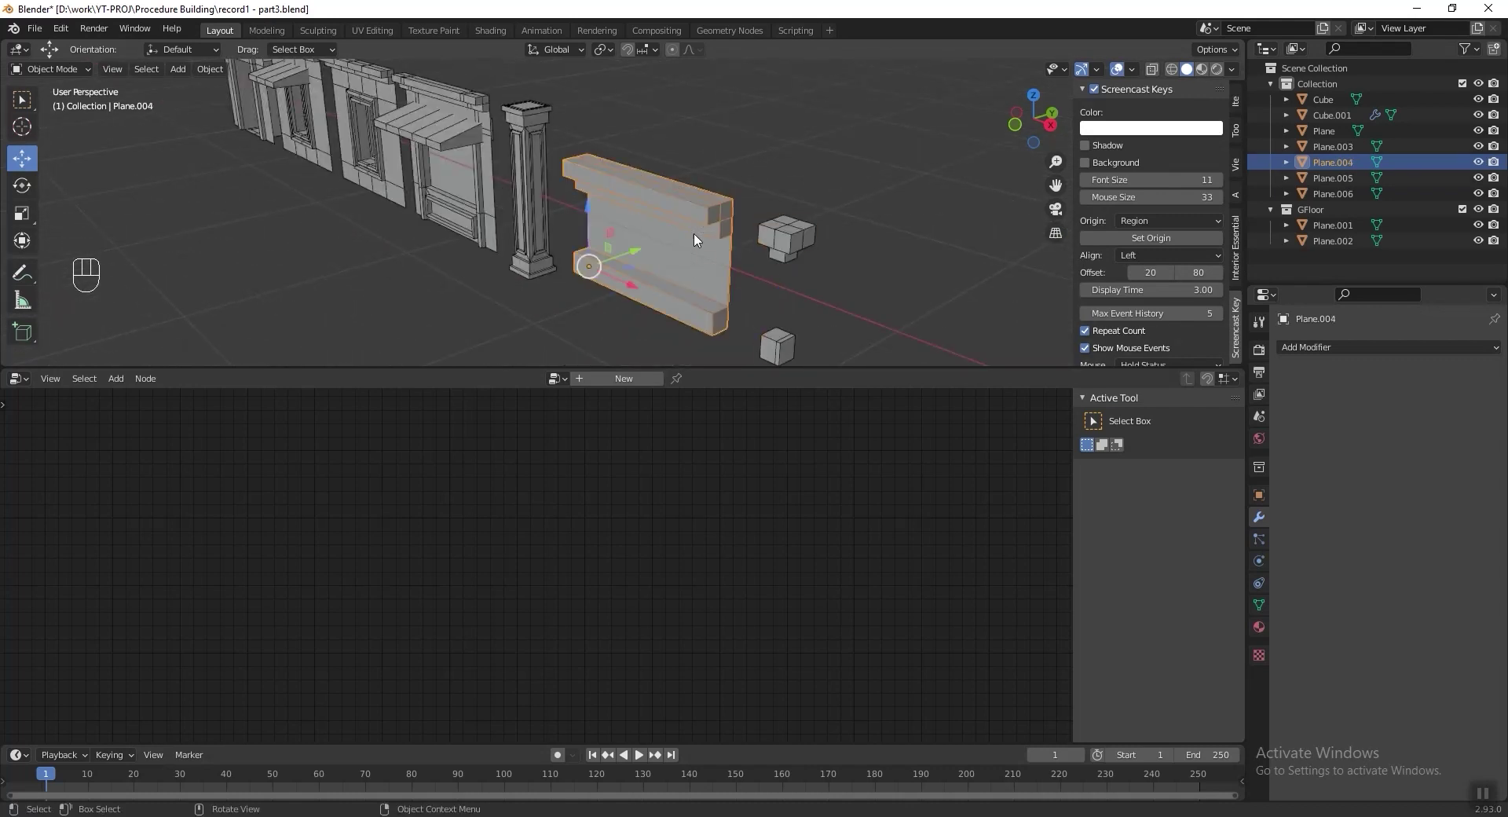
pyautogui.press('Tab')
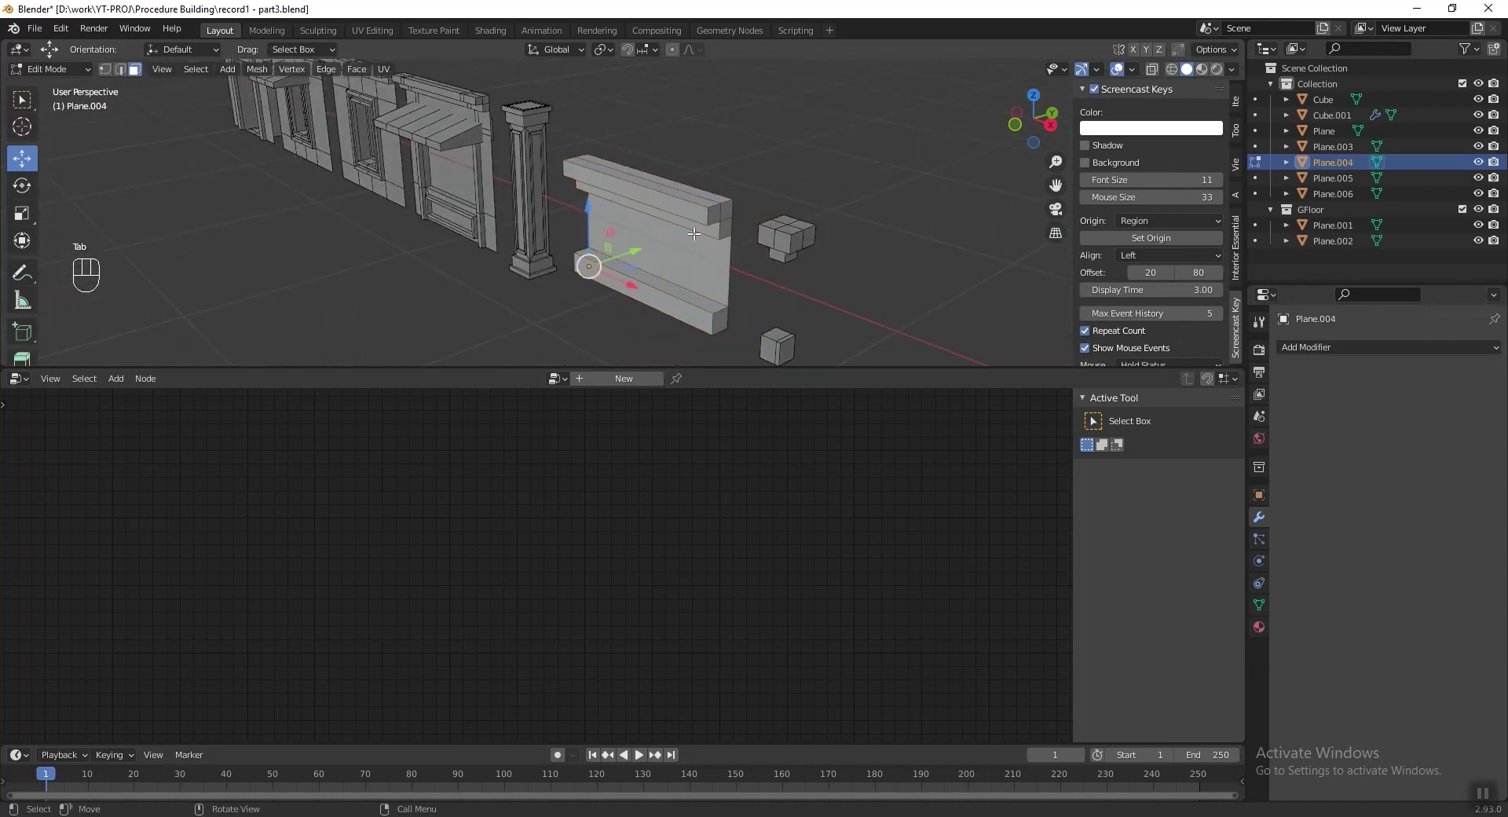
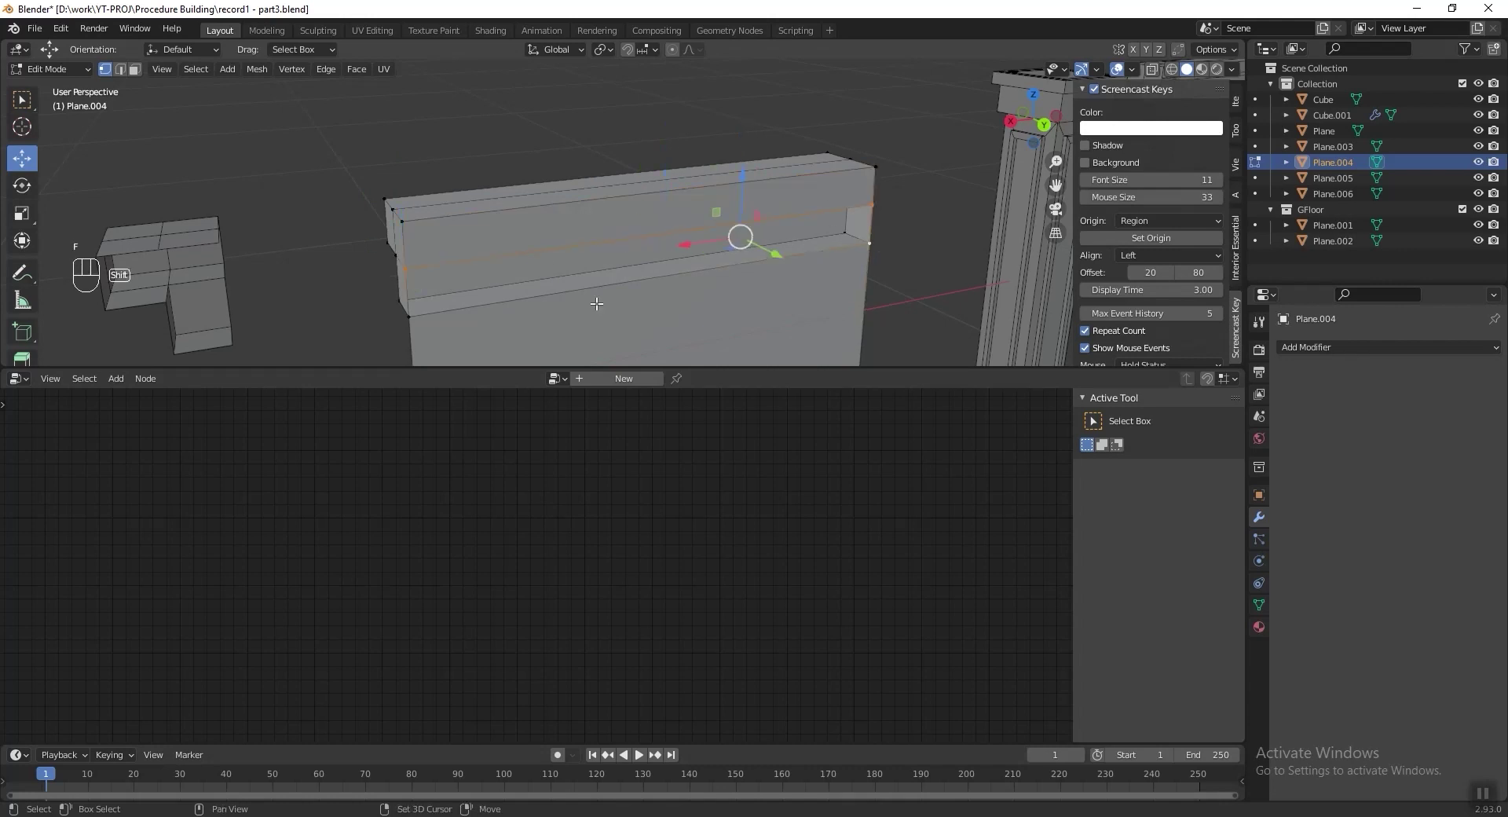
pyautogui.press('shift+f')
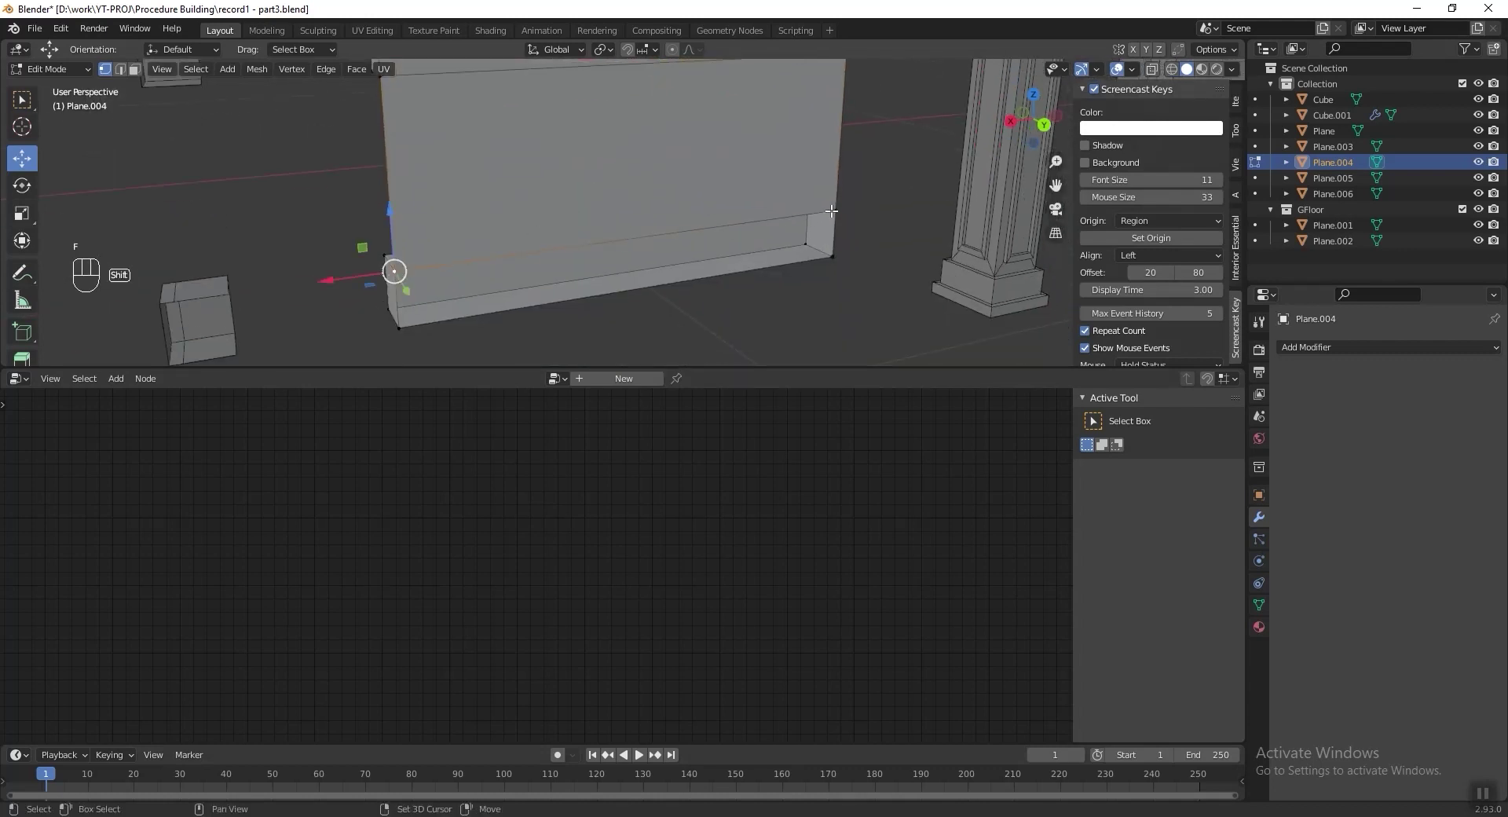
pyautogui.press('f')
# Return the parapet piece to Object Mode and save the blend file.
pyautogui.press('ctrl+s')
pyautogui.middleClick(554, 251)
pyautogui.press('Tab')
pyautogui.moveTo(538, 224); pyautogui.dragTo(705, 197)
pyautogui.press('ctrl+s')
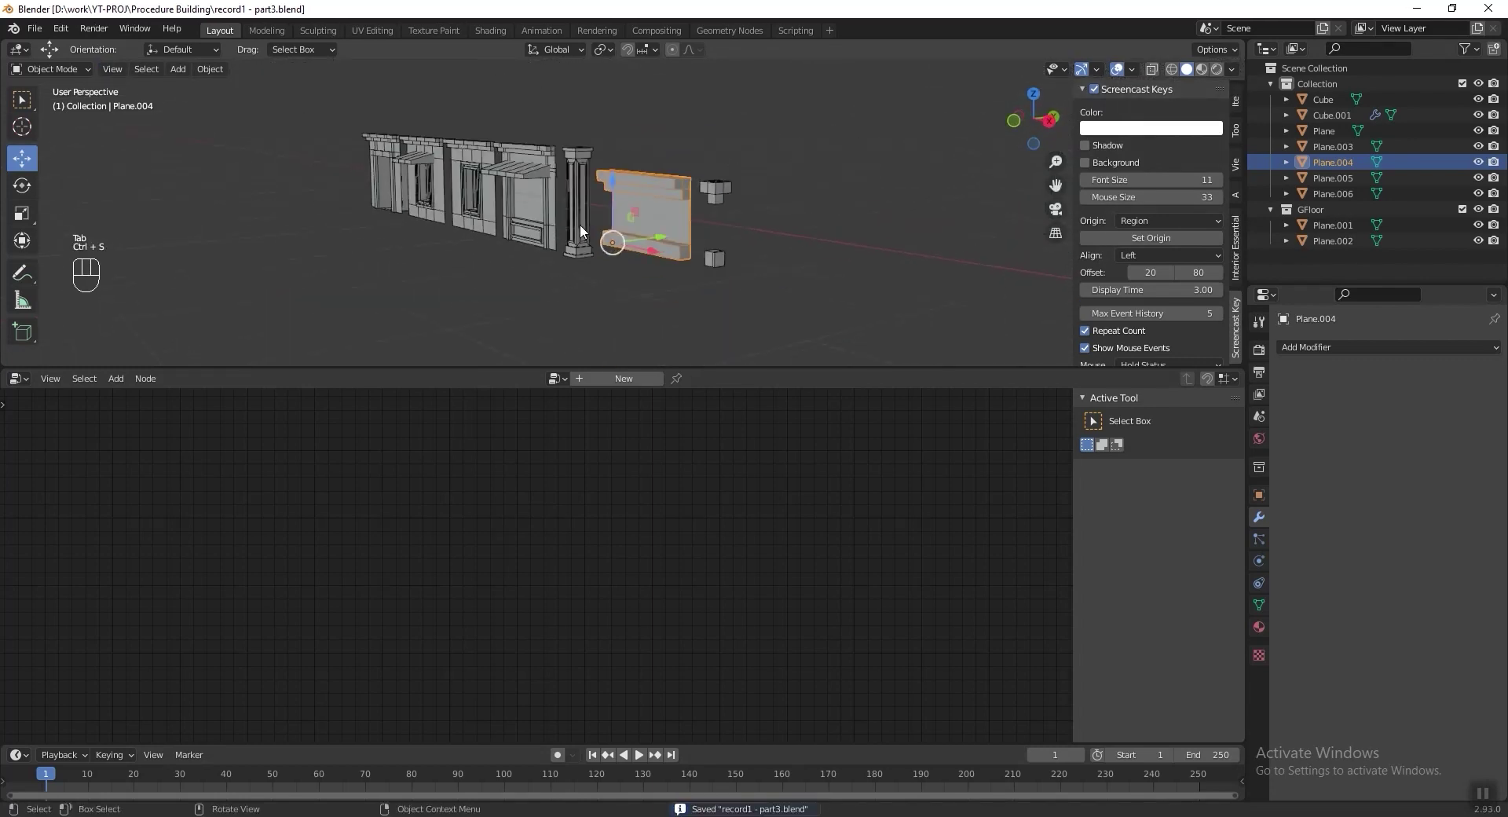
# Orbit over the building roof to check it, then back to the row of wall pieces.
pyautogui.middleClick(754, 200)
pyautogui.middleClick(863, 139)
pyautogui.press('shift+b')
pyautogui.middleClick(614, 246)
pyautogui.moveTo(659, 172); pyautogui.dragTo(531, 250)
pyautogui.moveTo(554, 272); pyautogui.dragTo(494, 256)
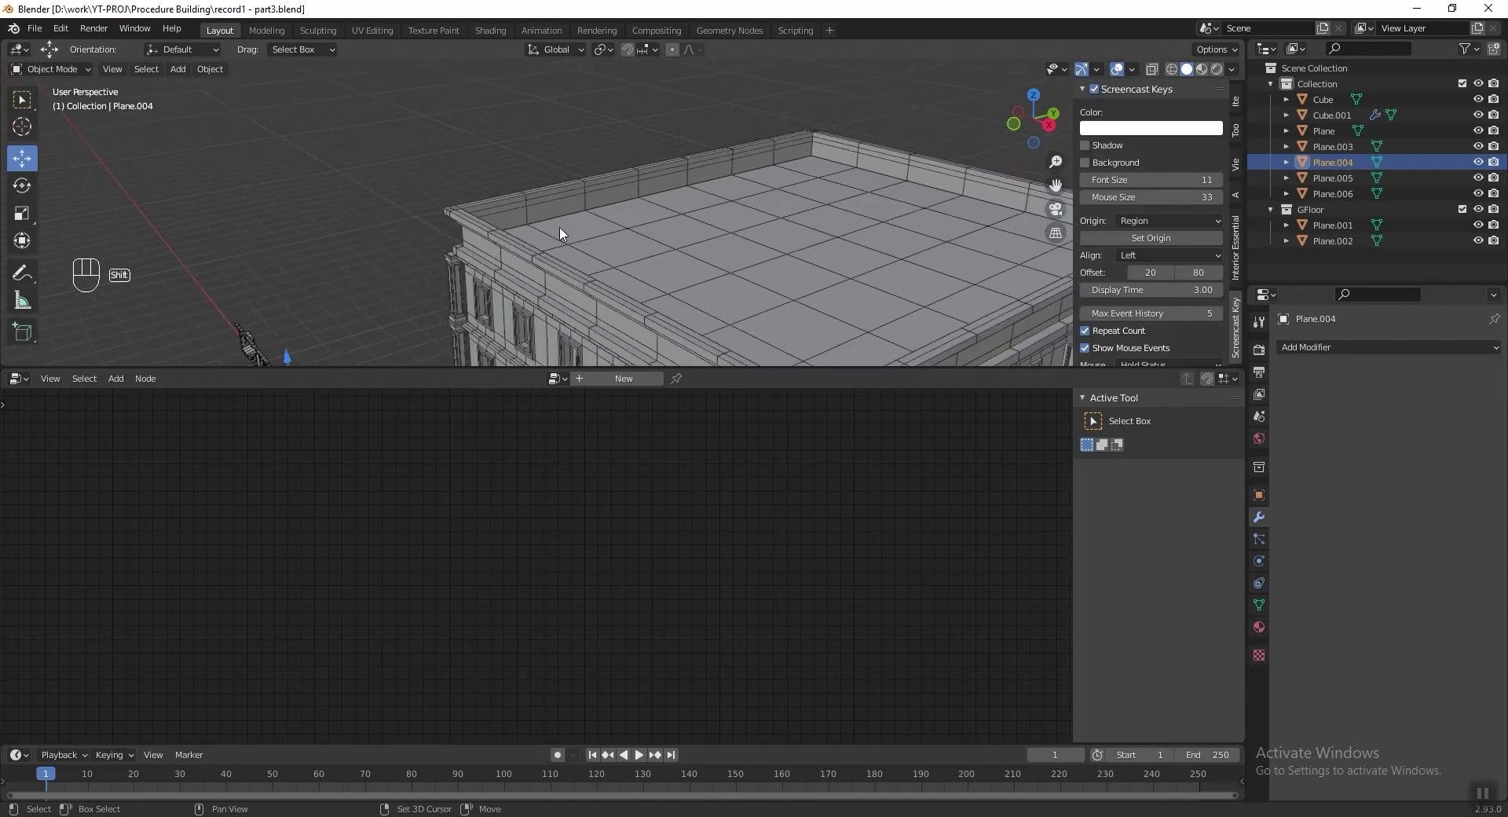
pyautogui.moveTo(565, 246); pyautogui.dragTo(764, 152)
pyautogui.middleClick(770, 137)
pyautogui.press('shift+b')
pyautogui.moveTo(642, 222); pyautogui.dragTo(677, 215)
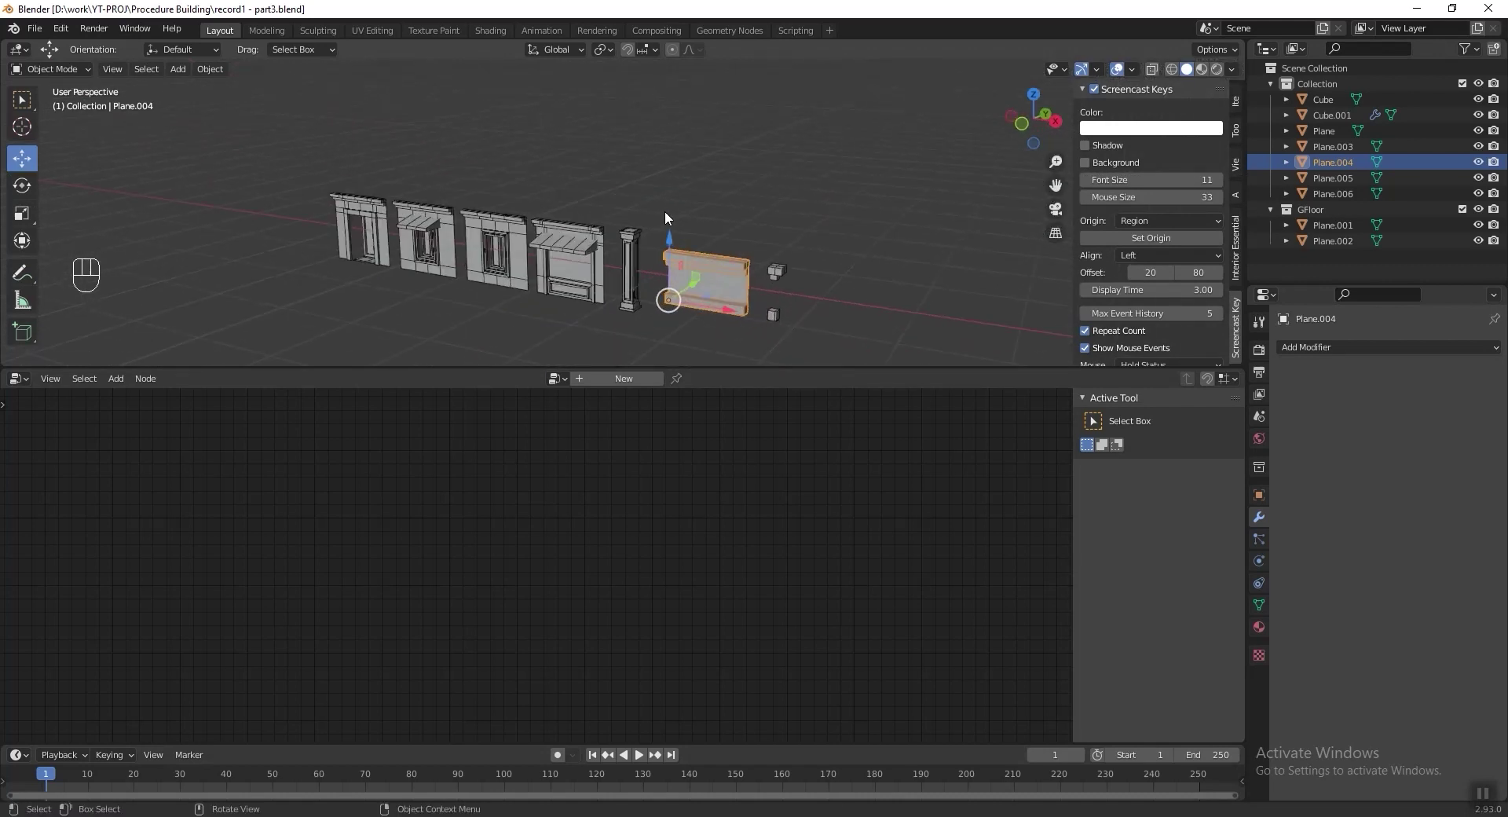
# Save the file and bring the Plane.002 door piece into front view, open for mesh editing.
pyautogui.press('KP_1')
pyautogui.middleClick(537, 253)
pyautogui.moveTo(643, 324); pyautogui.dragTo(467, 225)
pyautogui.press('ctrl+s')
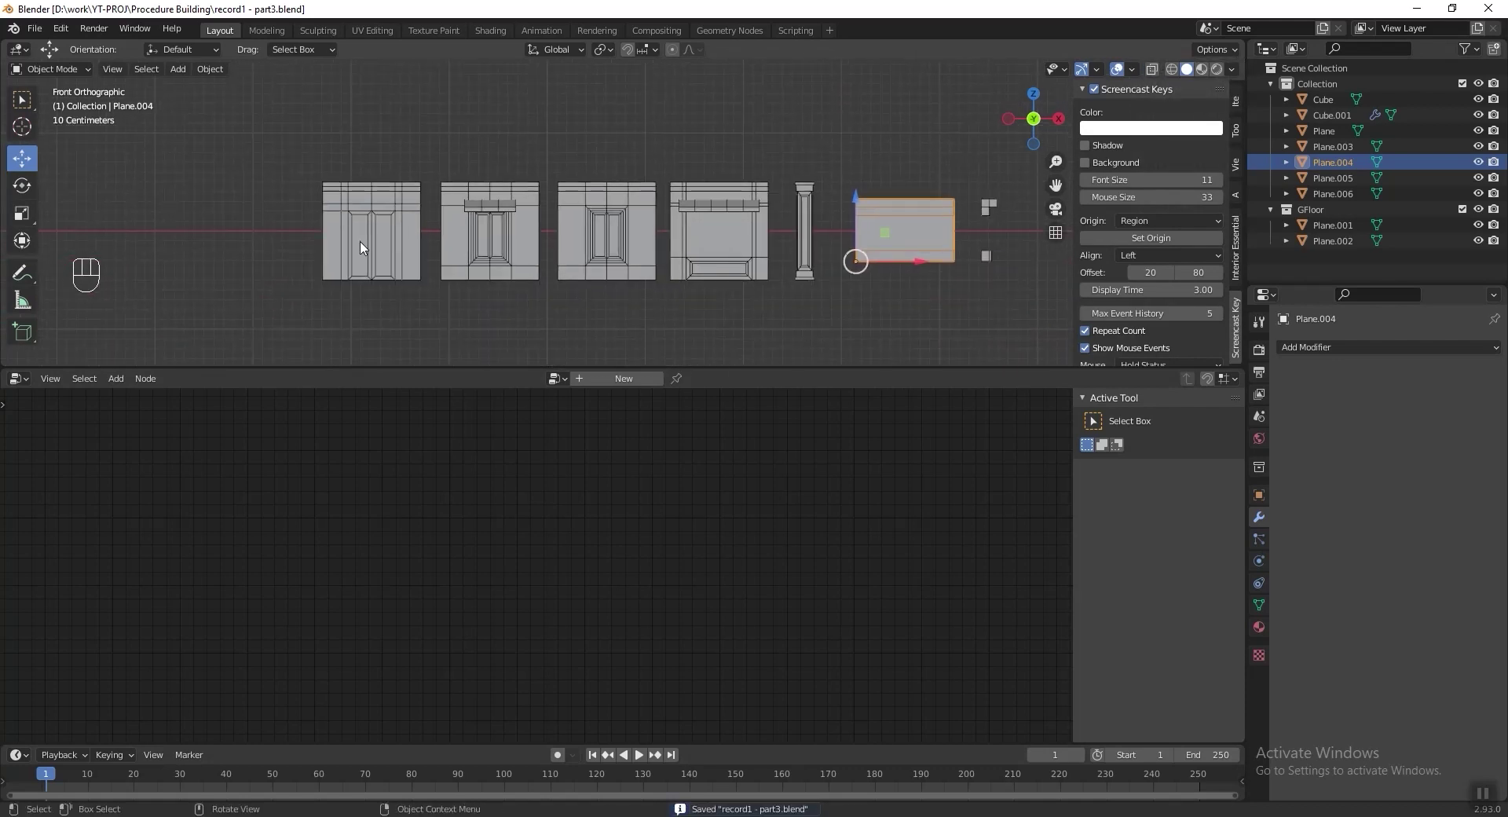
pyautogui.click(343, 243)
pyautogui.press('Tab')
pyautogui.press('shift+b')
pyautogui.press('3')
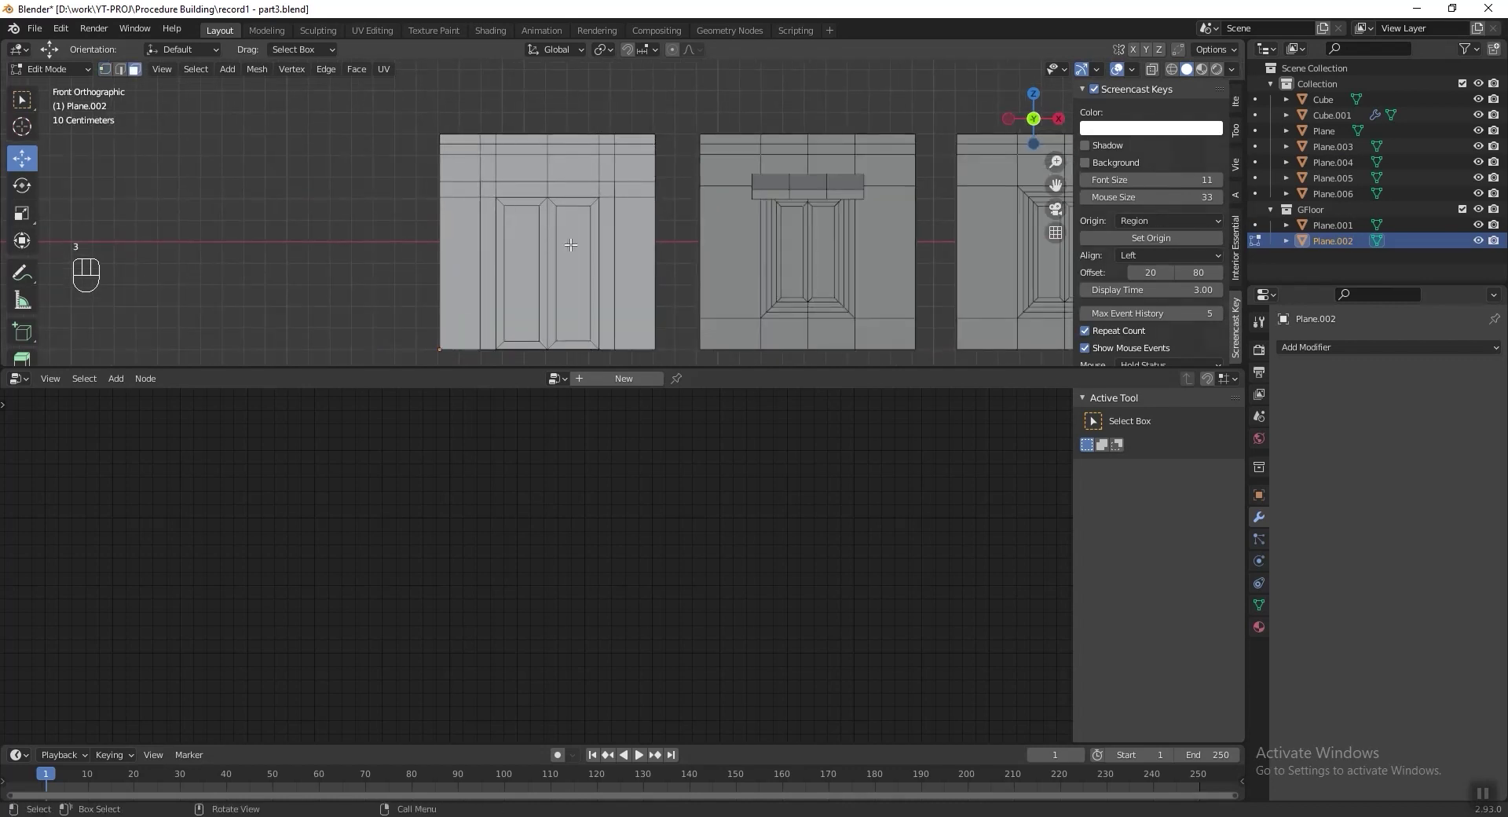
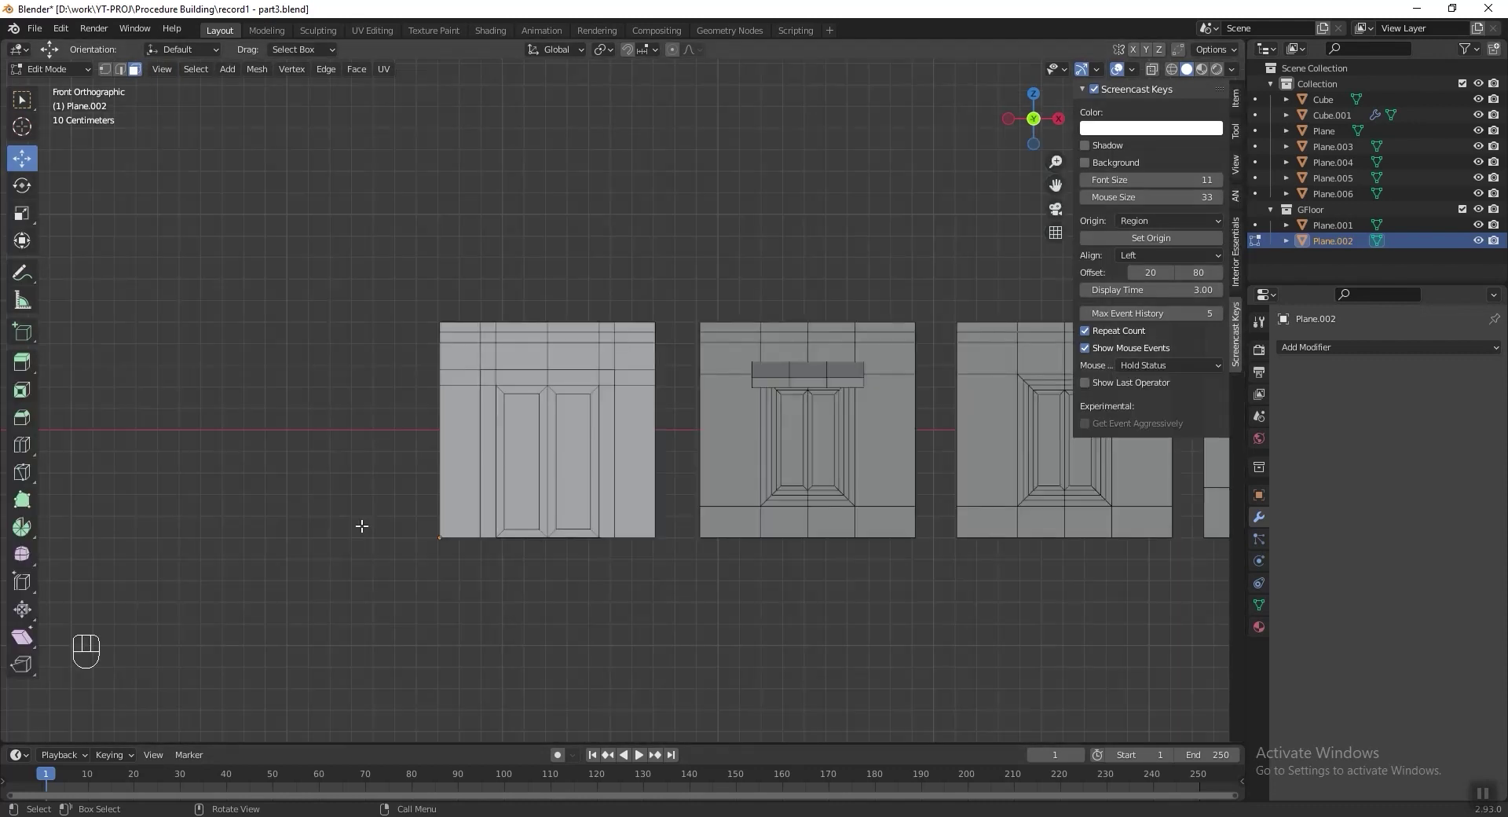
# Pick a surrounding wall face of the double-door piece for colouring.
pyautogui.click(1212, 78)
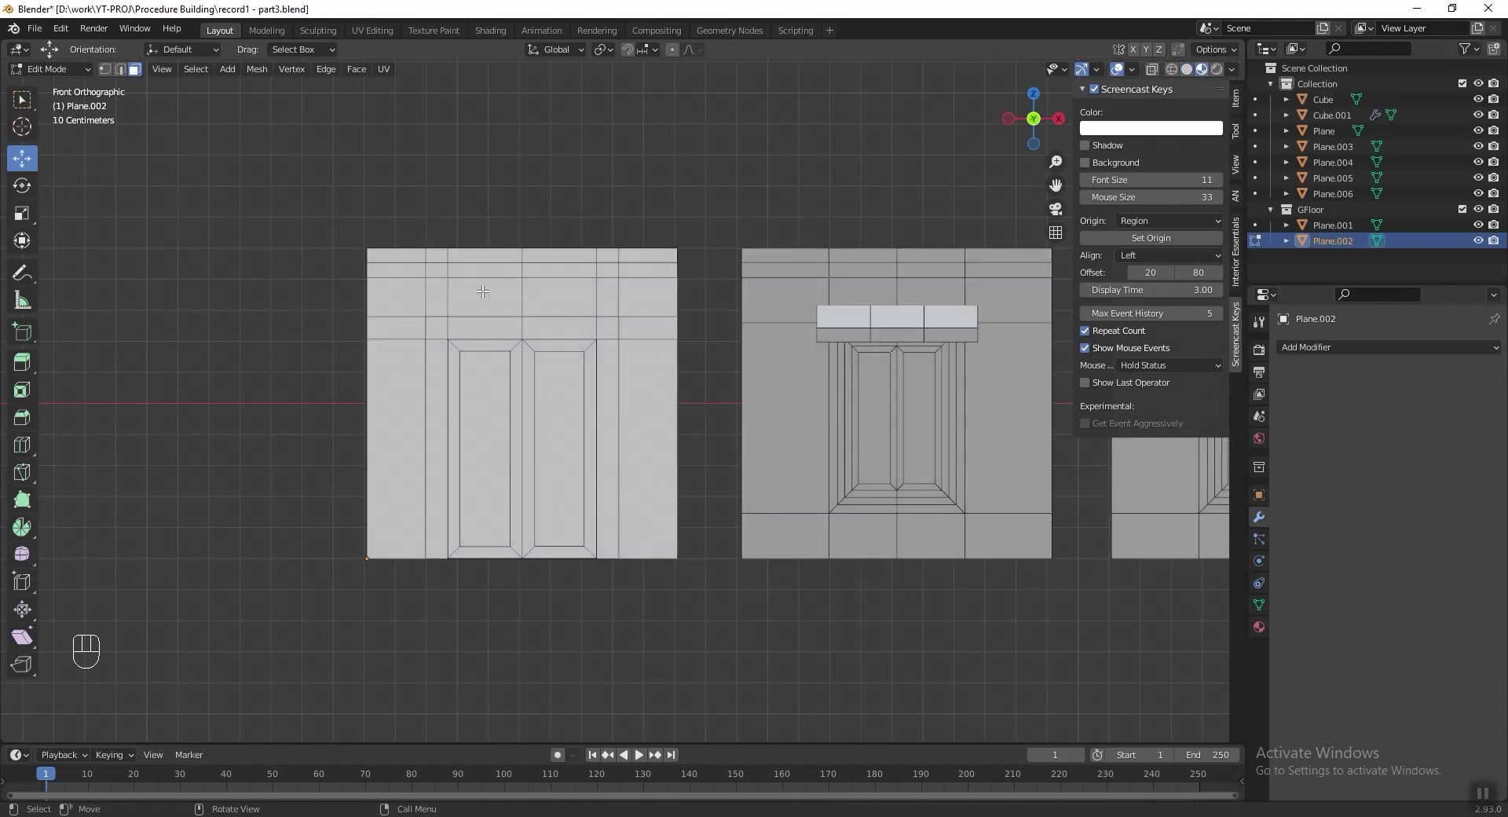
# Give the door piece's linked wall faces a new pink base-colour material.
pyautogui.press('a')
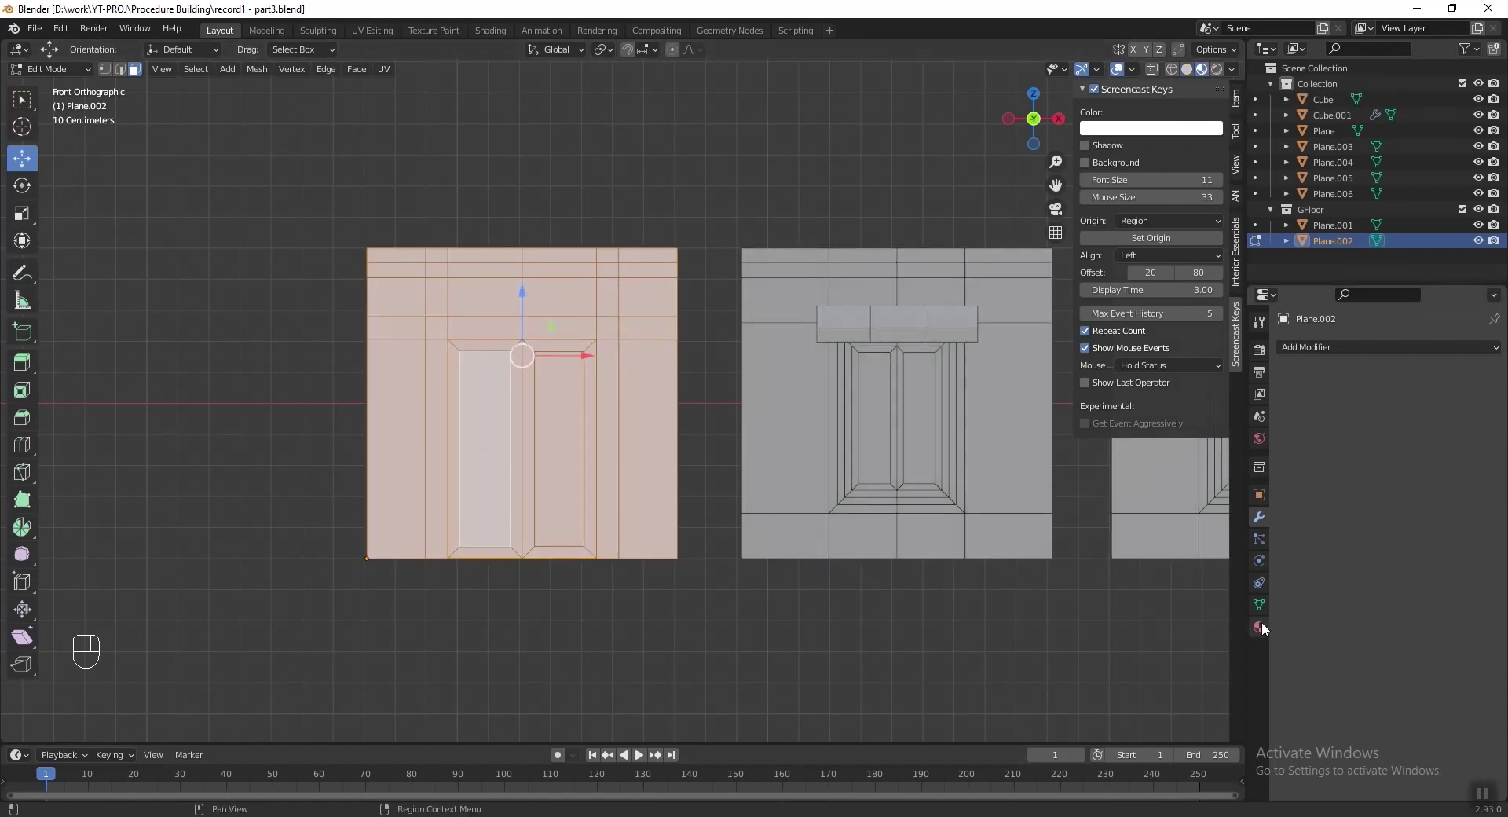
pyautogui.click(1263, 628)
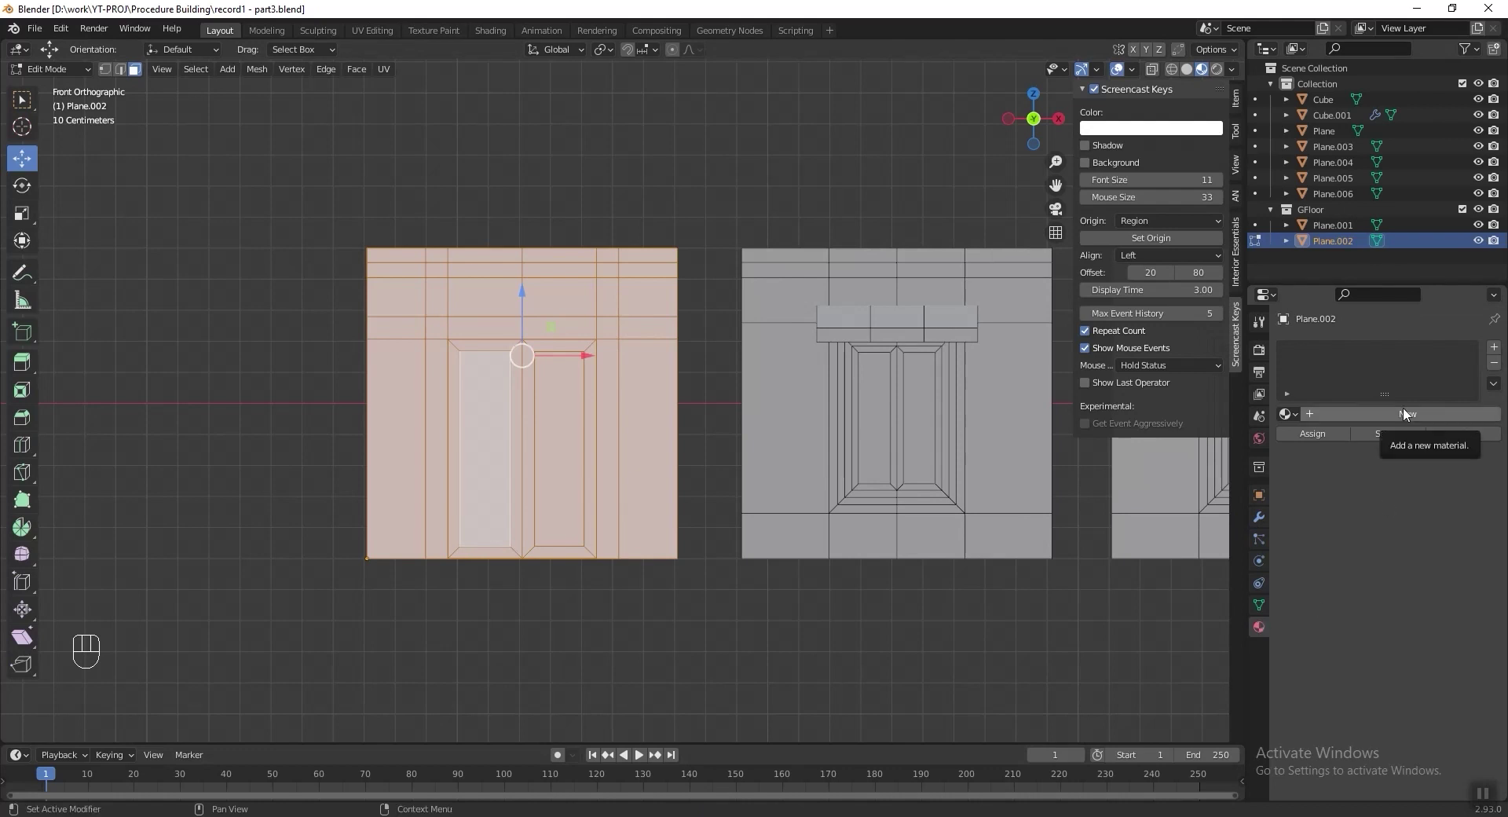
pyautogui.click(1404, 413)
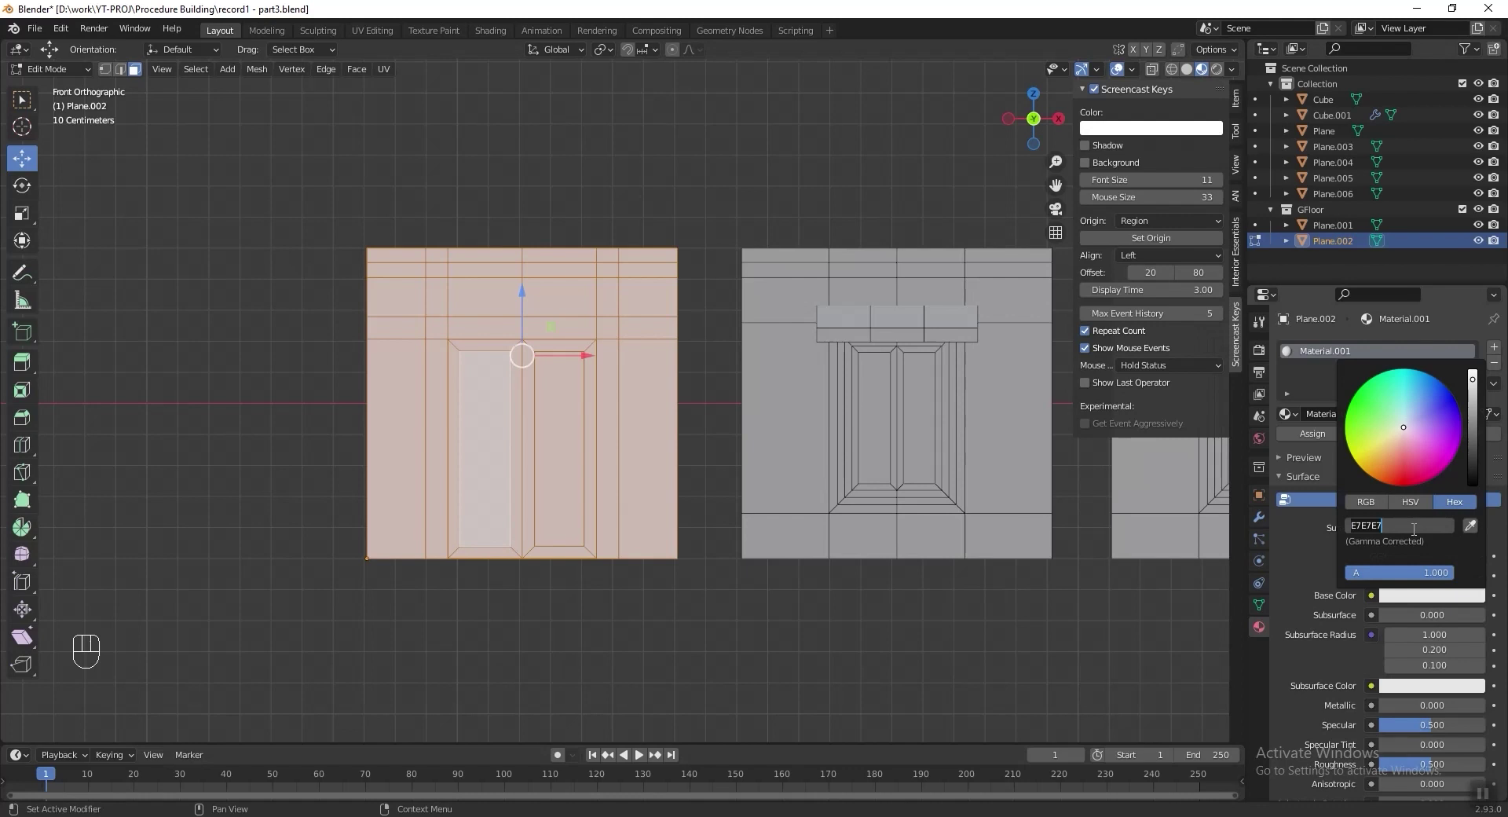
pyautogui.press('KP_8')
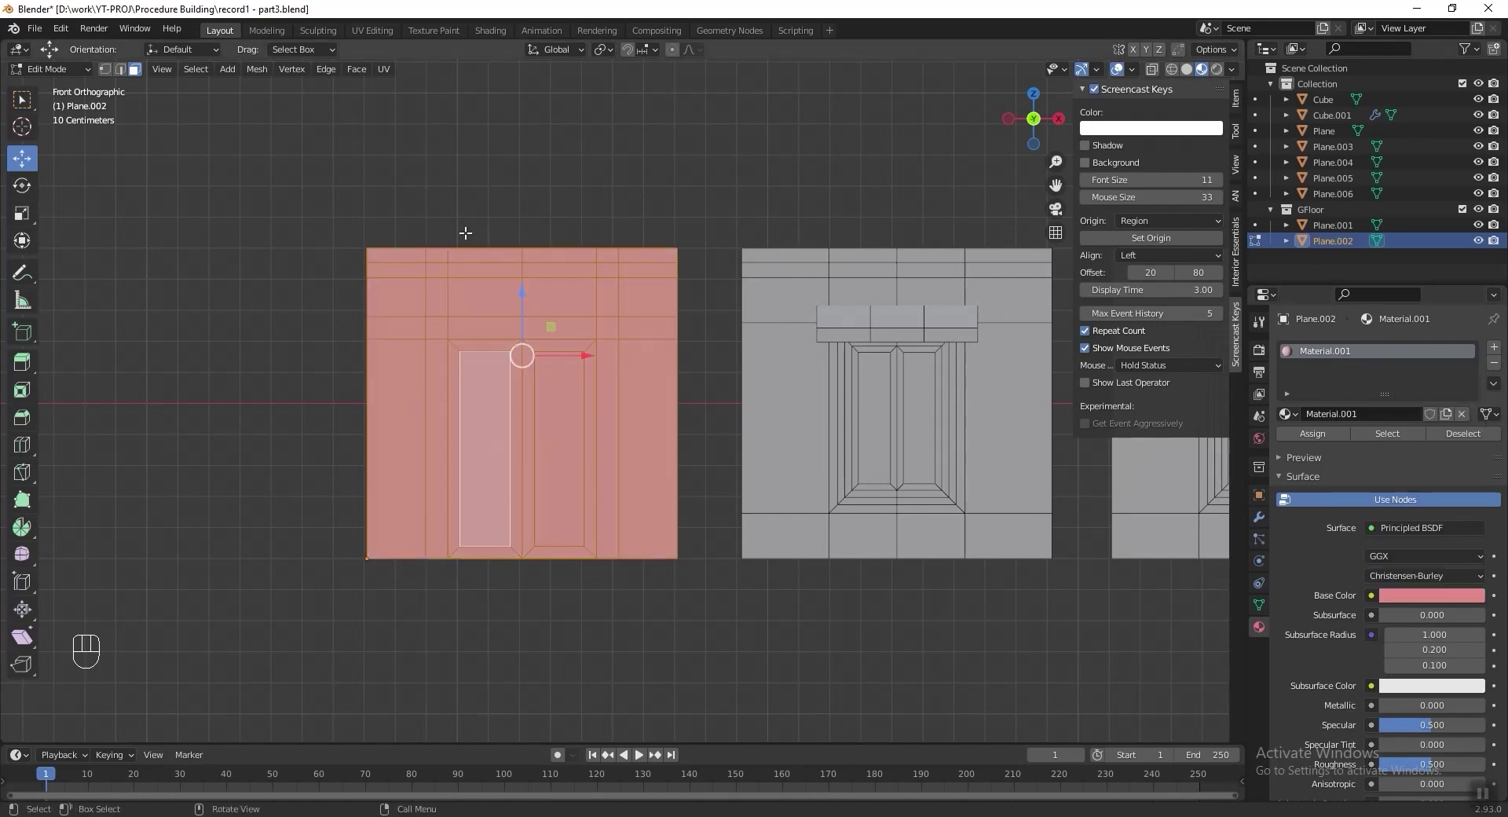
pyautogui.press('alt+z')
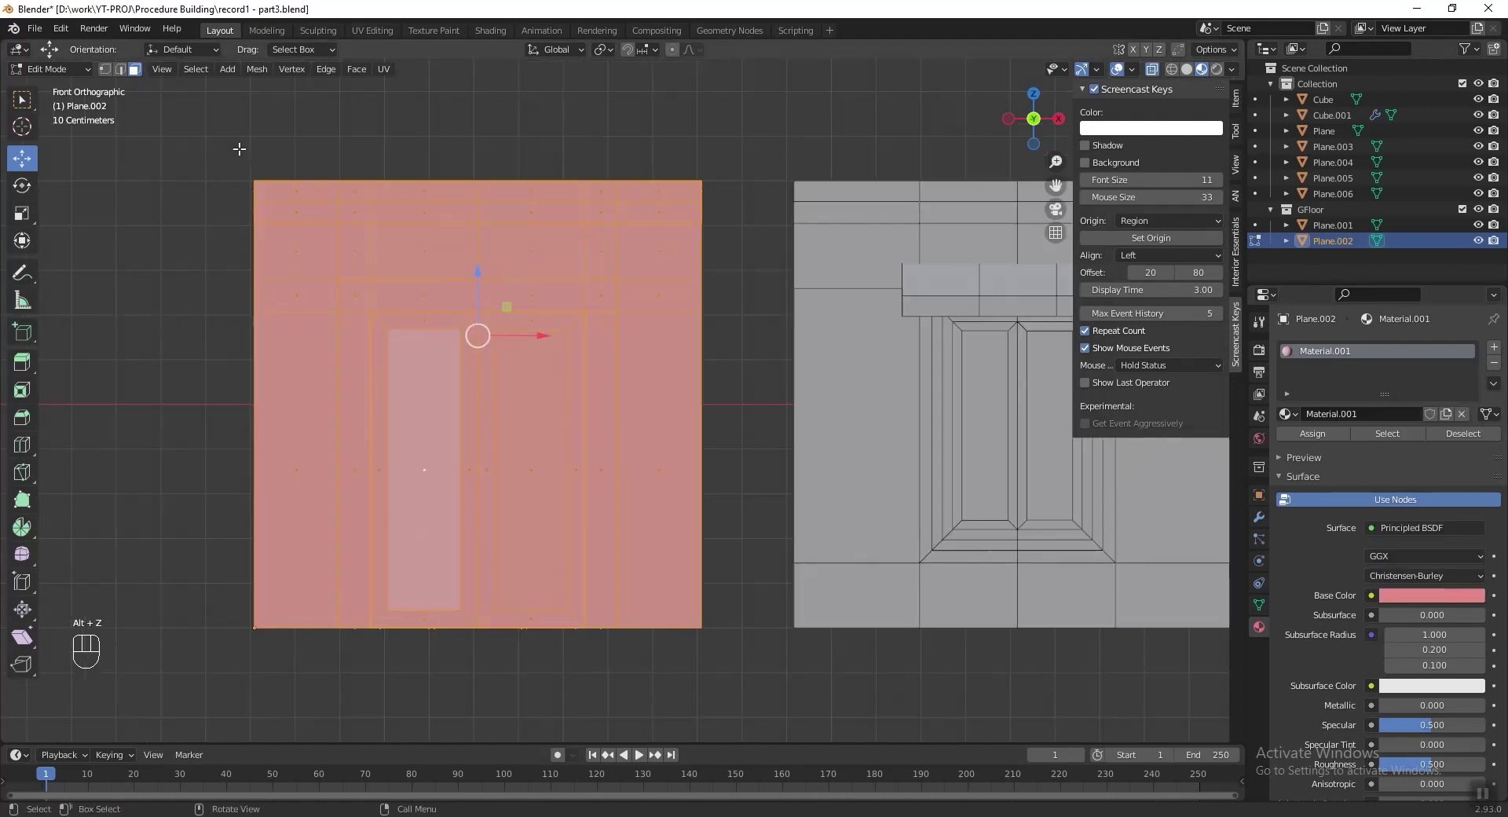
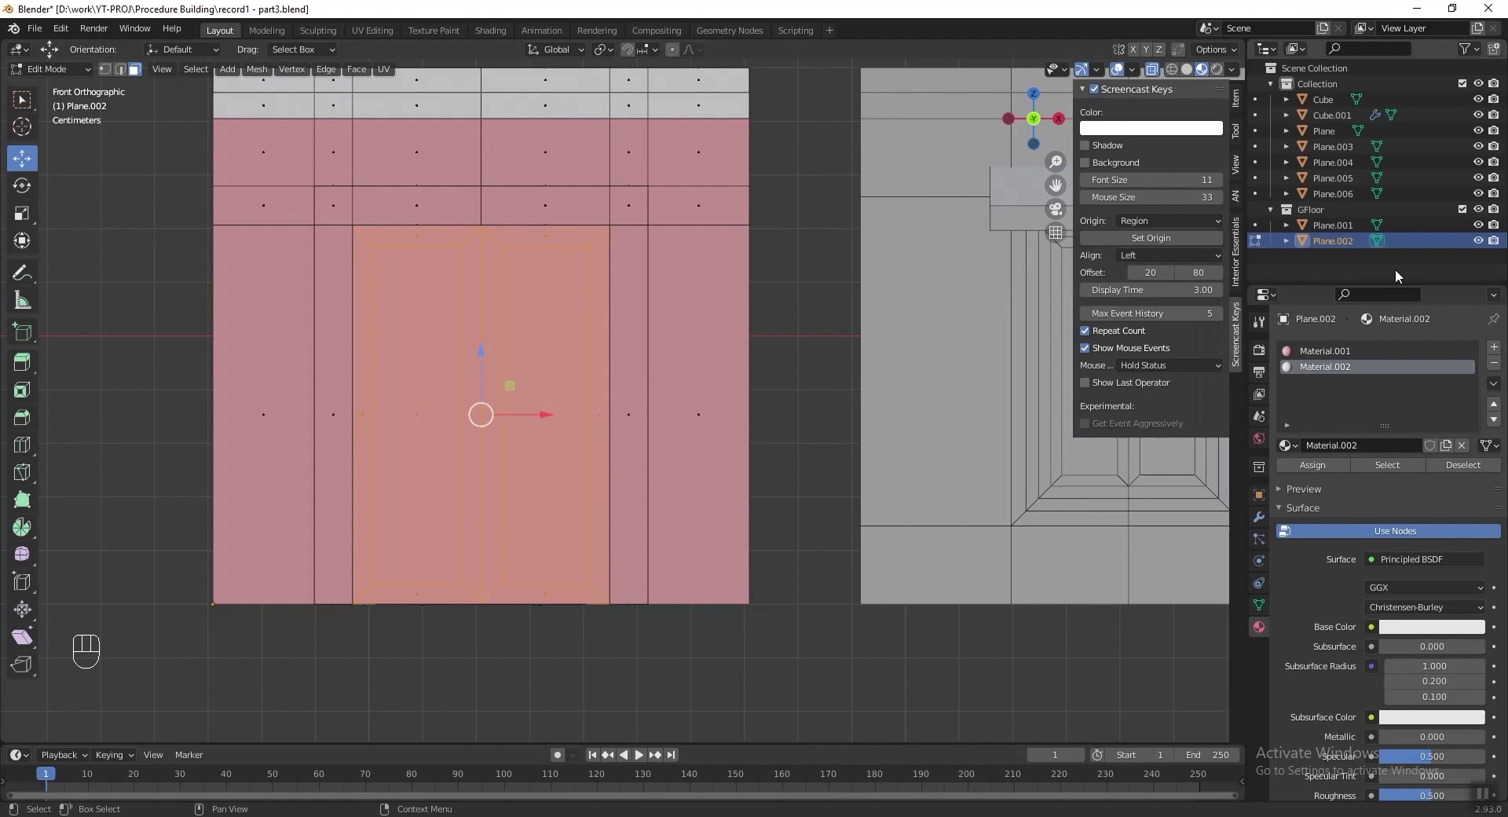
# Assign a white second material to the door trim and add a third material slot.
pyautogui.click(1342, 373)
pyautogui.click(1330, 468)
pyautogui.press('alt+z')
pyautogui.click(417, 368)
pyautogui.click(547, 343)
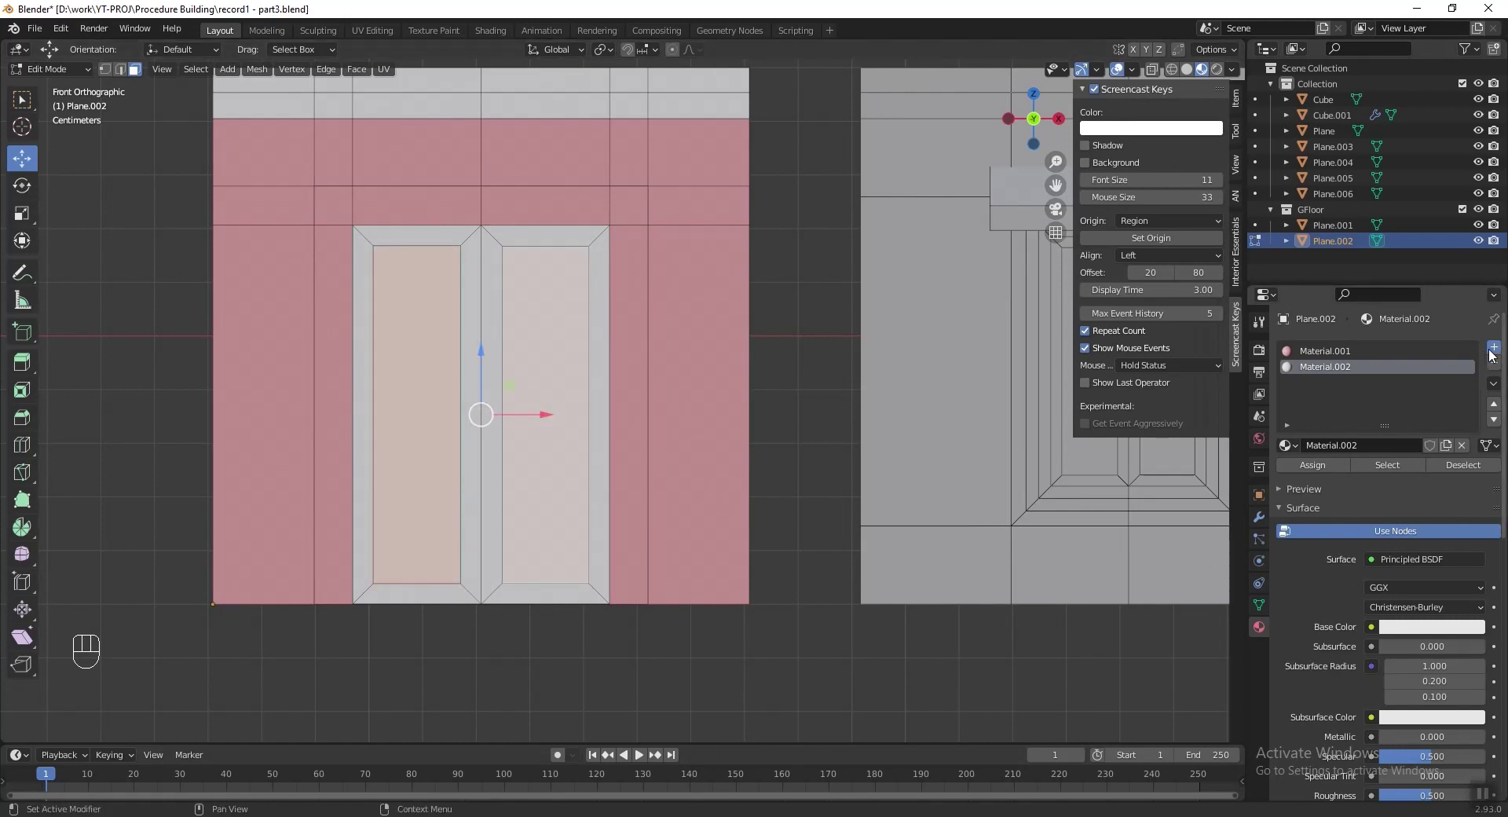
pyautogui.click(1440, 446)
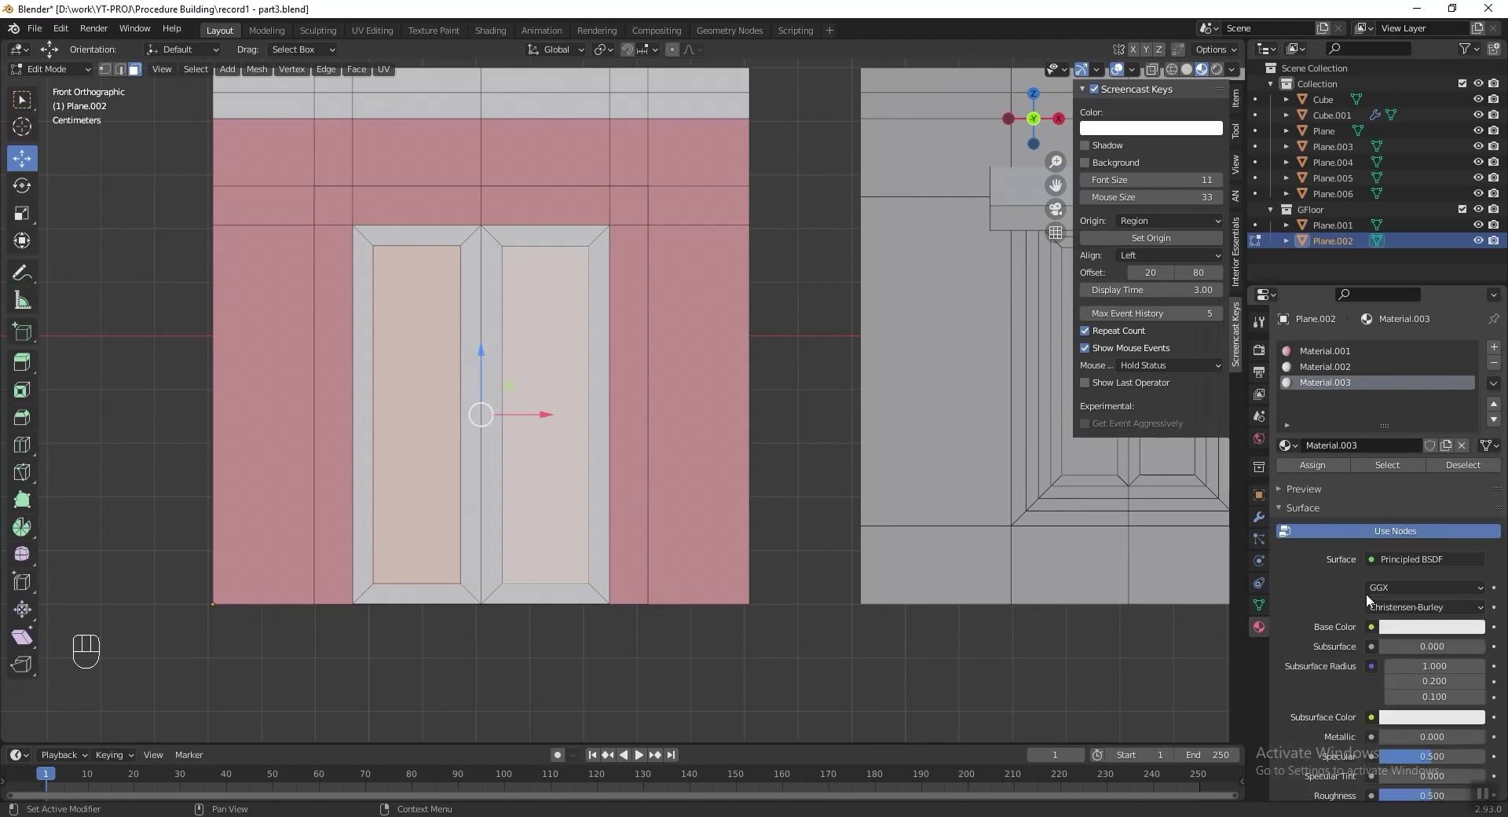
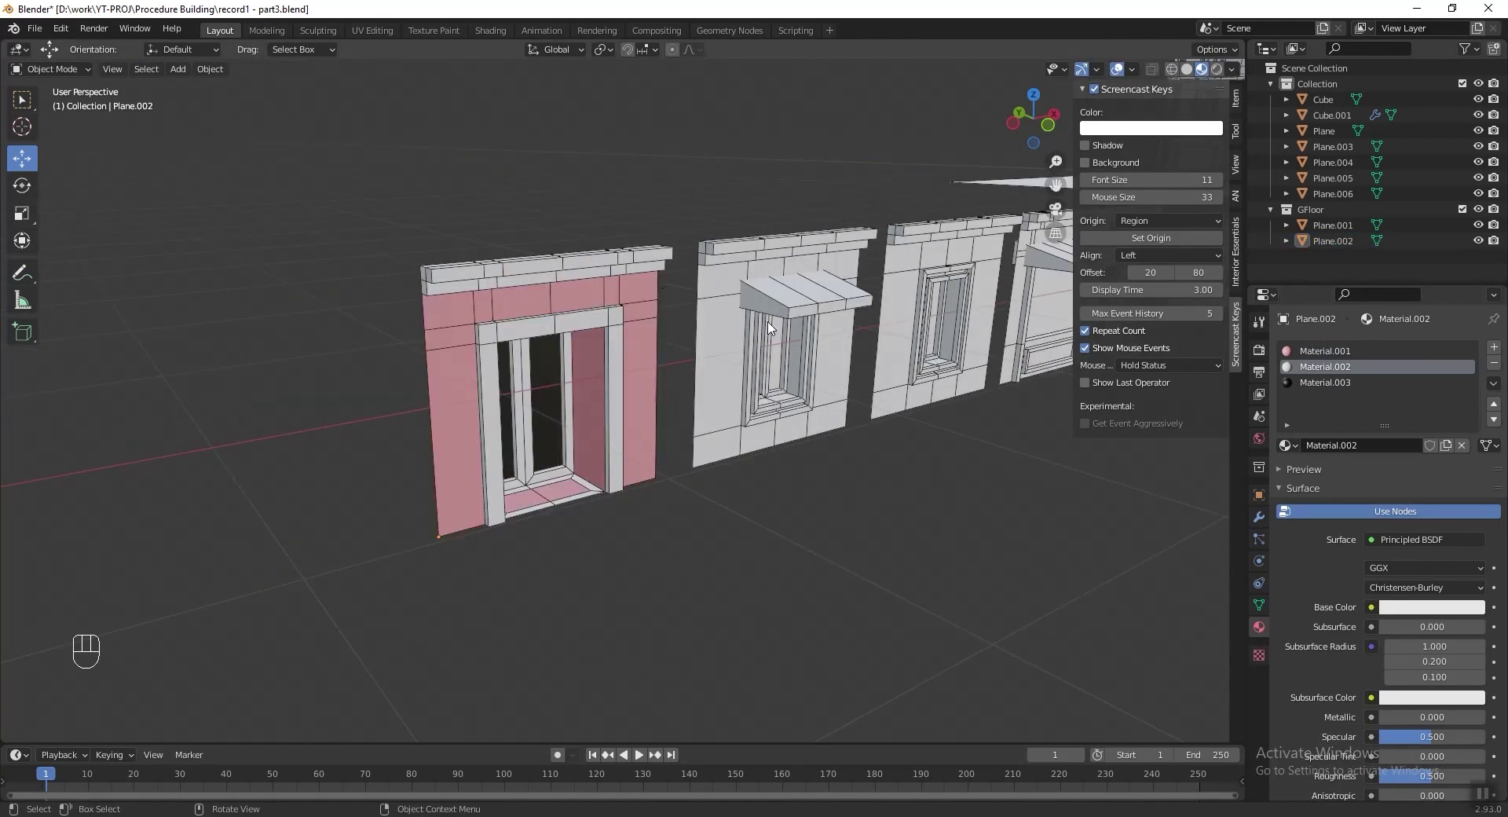
# Save, then open the window-with-awning piece for editing and add a material with its colour picker.
pyautogui.moveTo(642, 379); pyautogui.dragTo(423, 389)
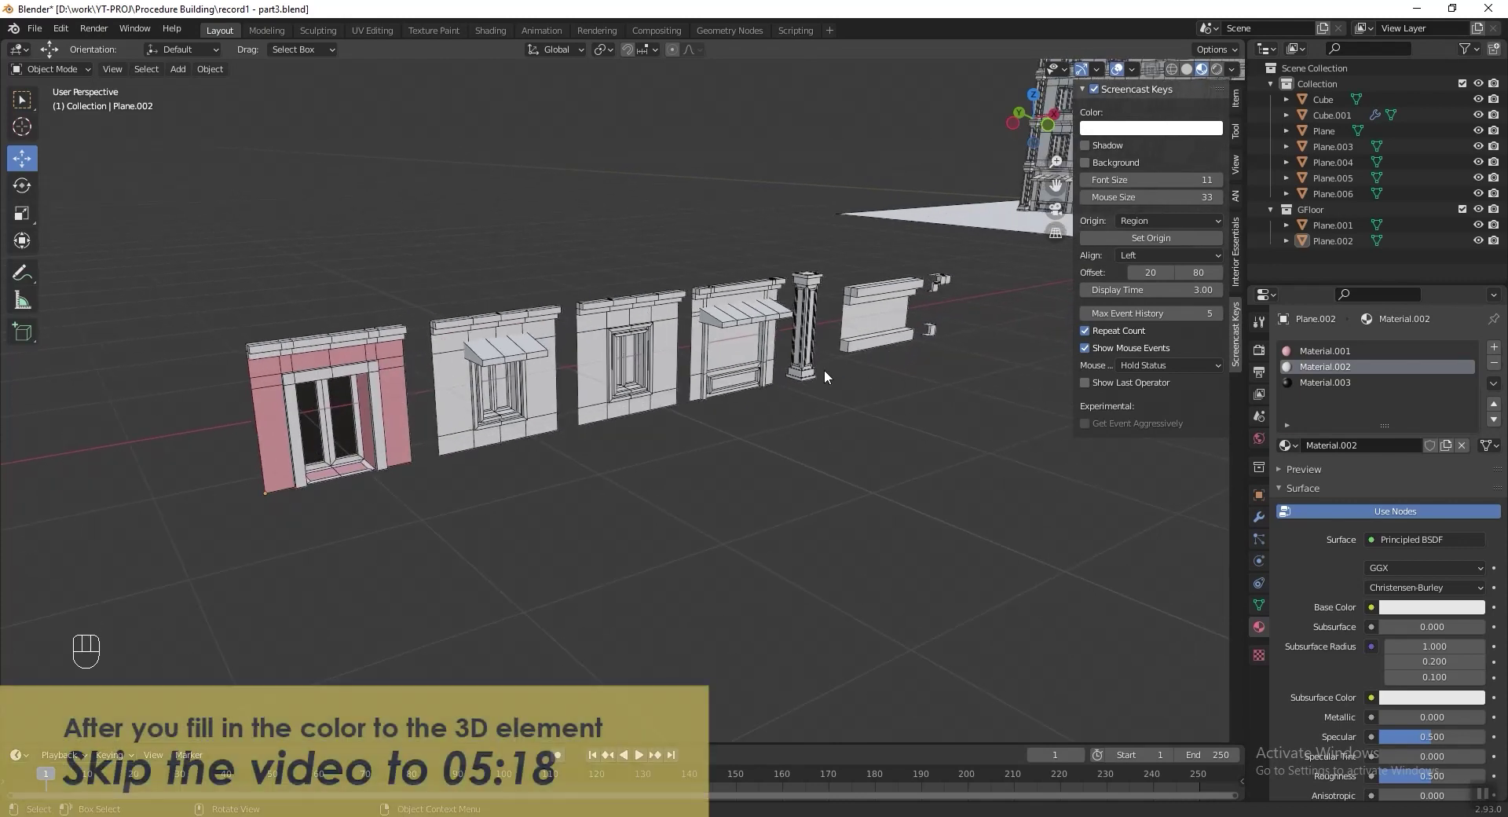
pyautogui.press('ctrl+s')
pyautogui.press('Tab')
pyautogui.press('a')
pyautogui.middleClick(1434, 416)
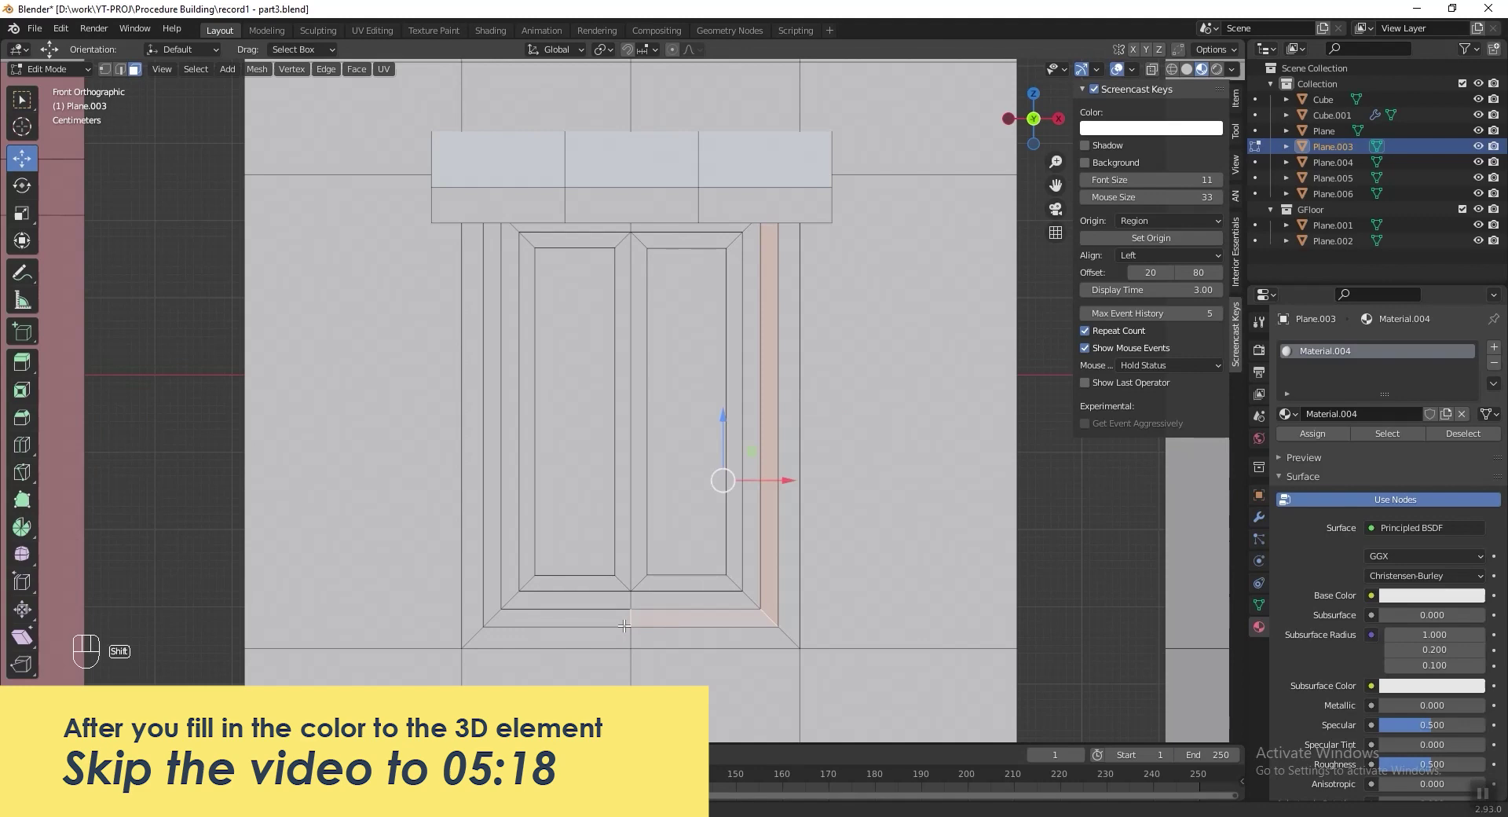
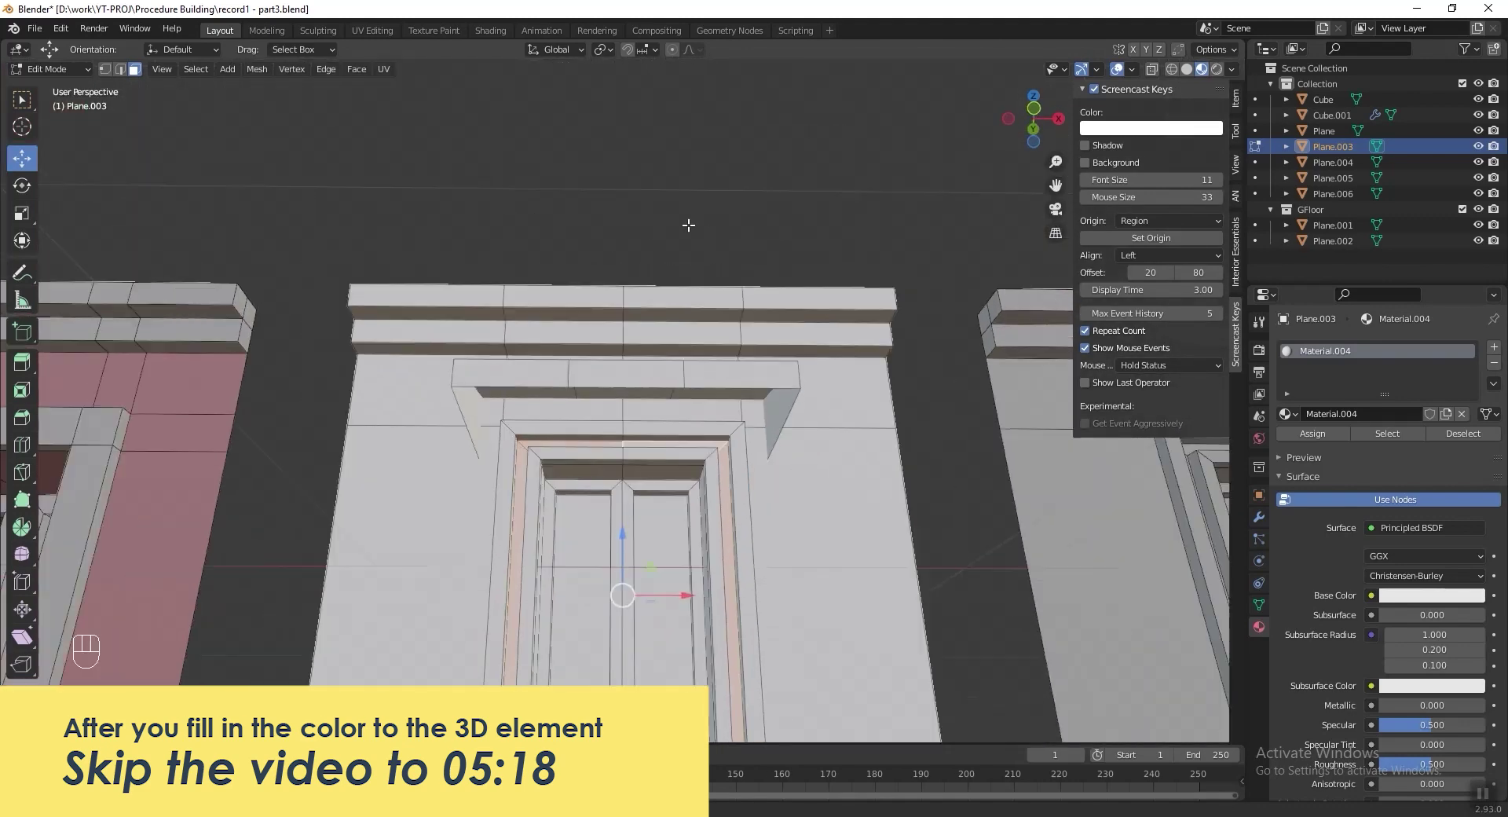
pyautogui.click(81, 670)
pyautogui.click(81, 670)
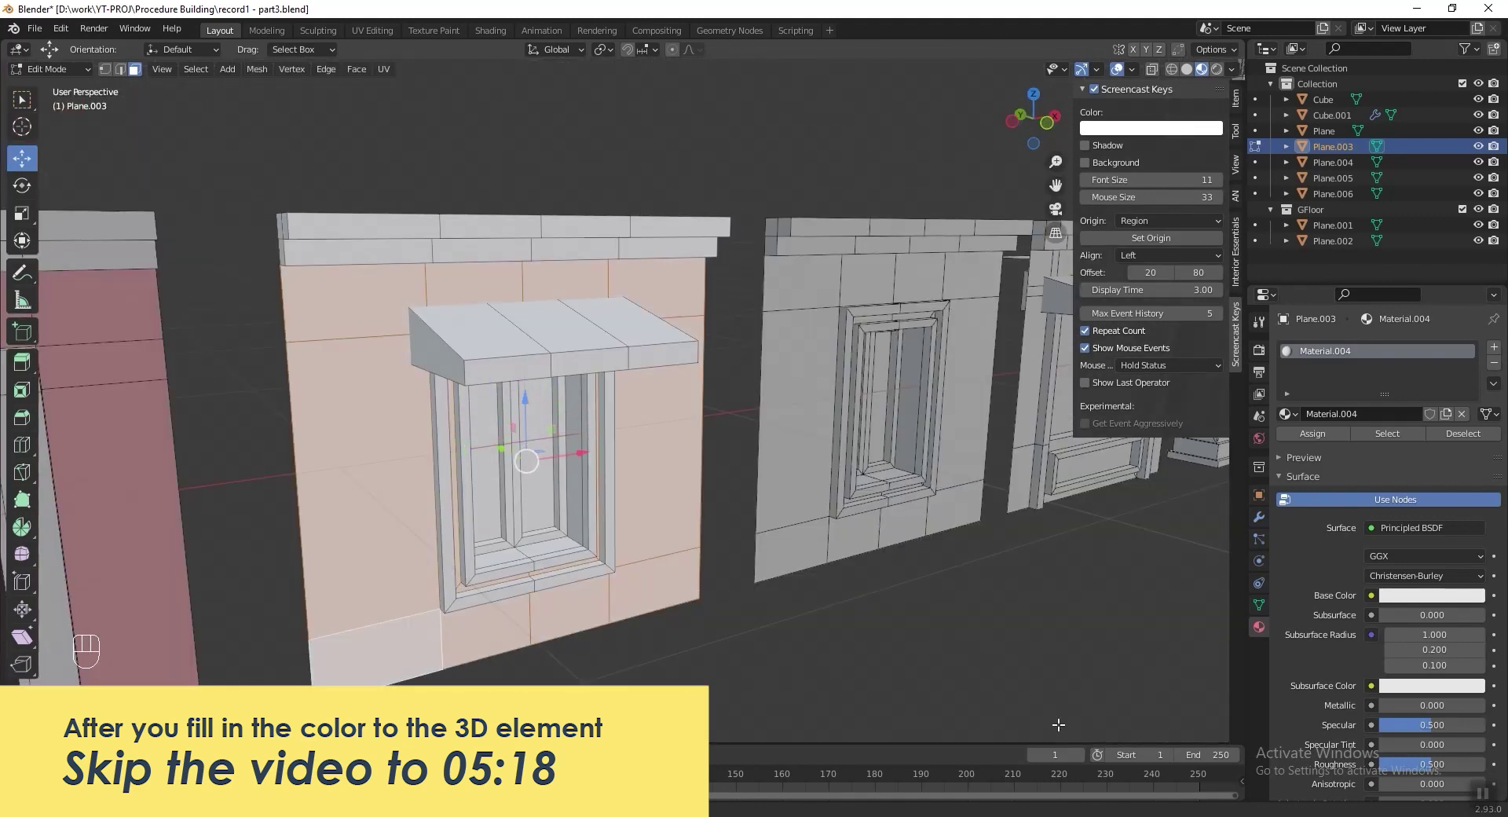
pyautogui.click(1494, 354)
pyautogui.click(1445, 456)
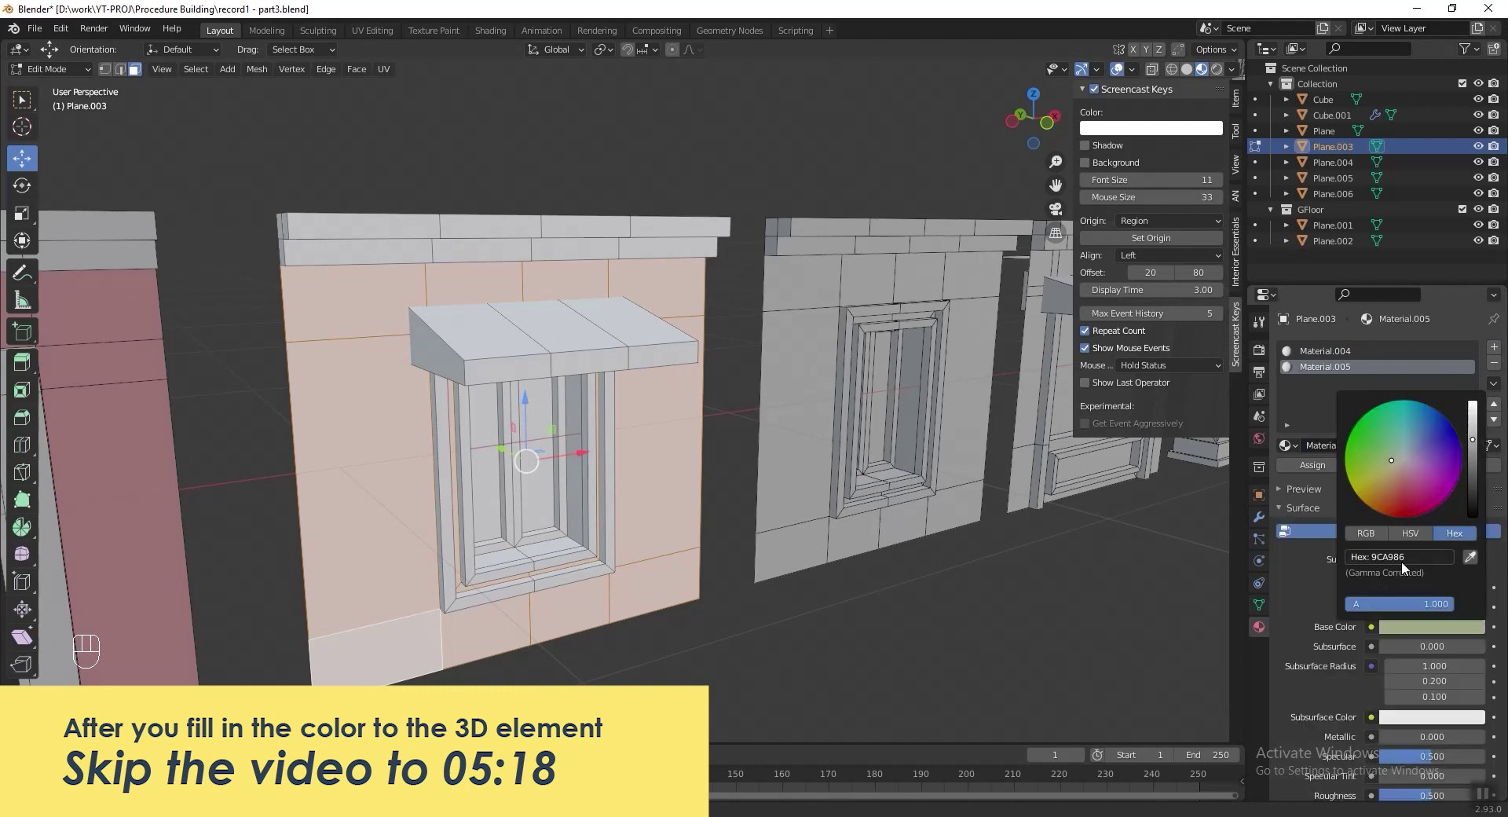
# Colour the wall light blue and give both window panes a new dark grey material.
pyautogui.click(1321, 467)
pyautogui.click(1320, 470)
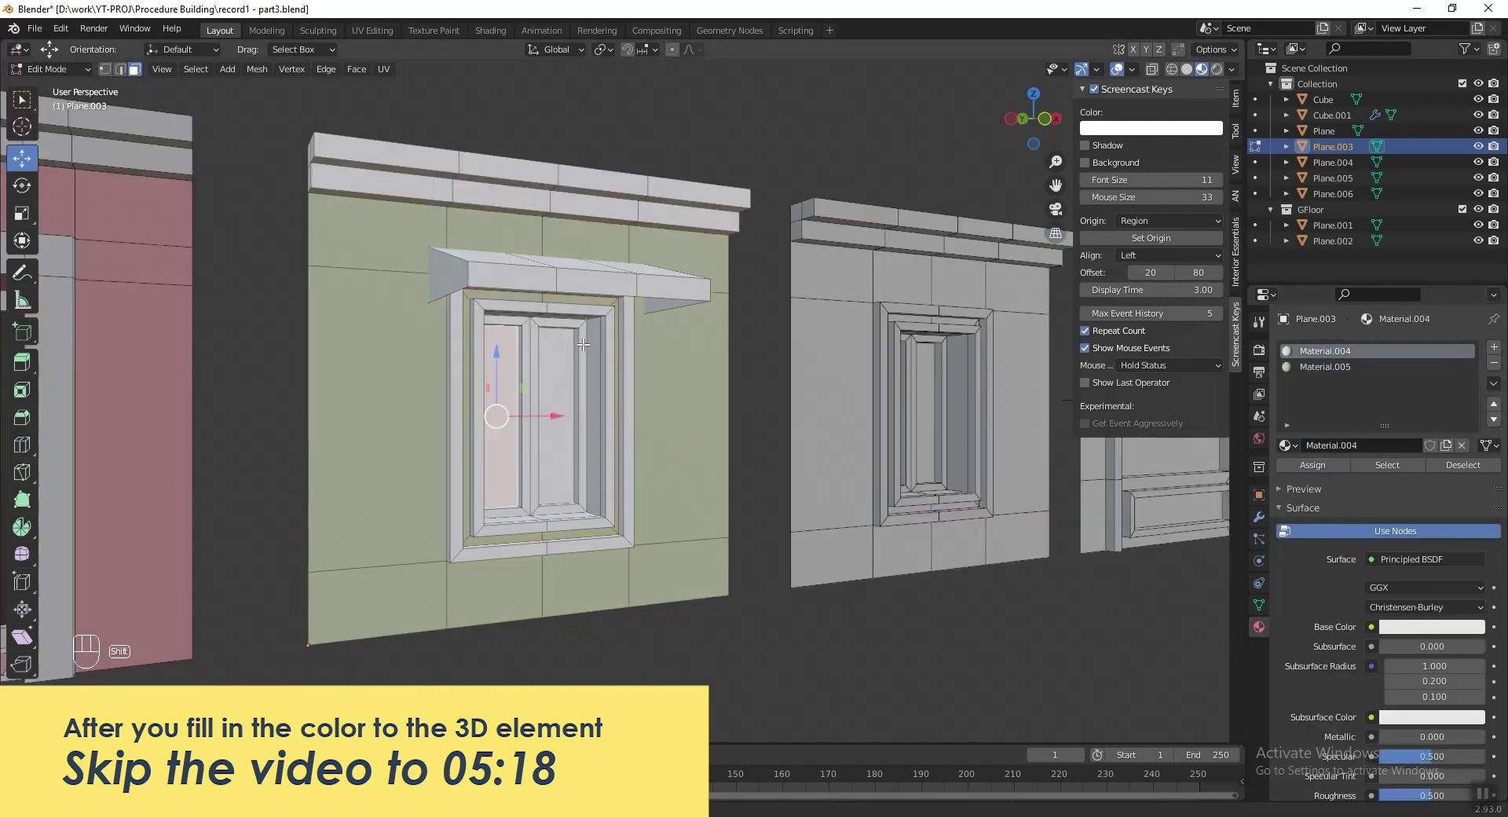
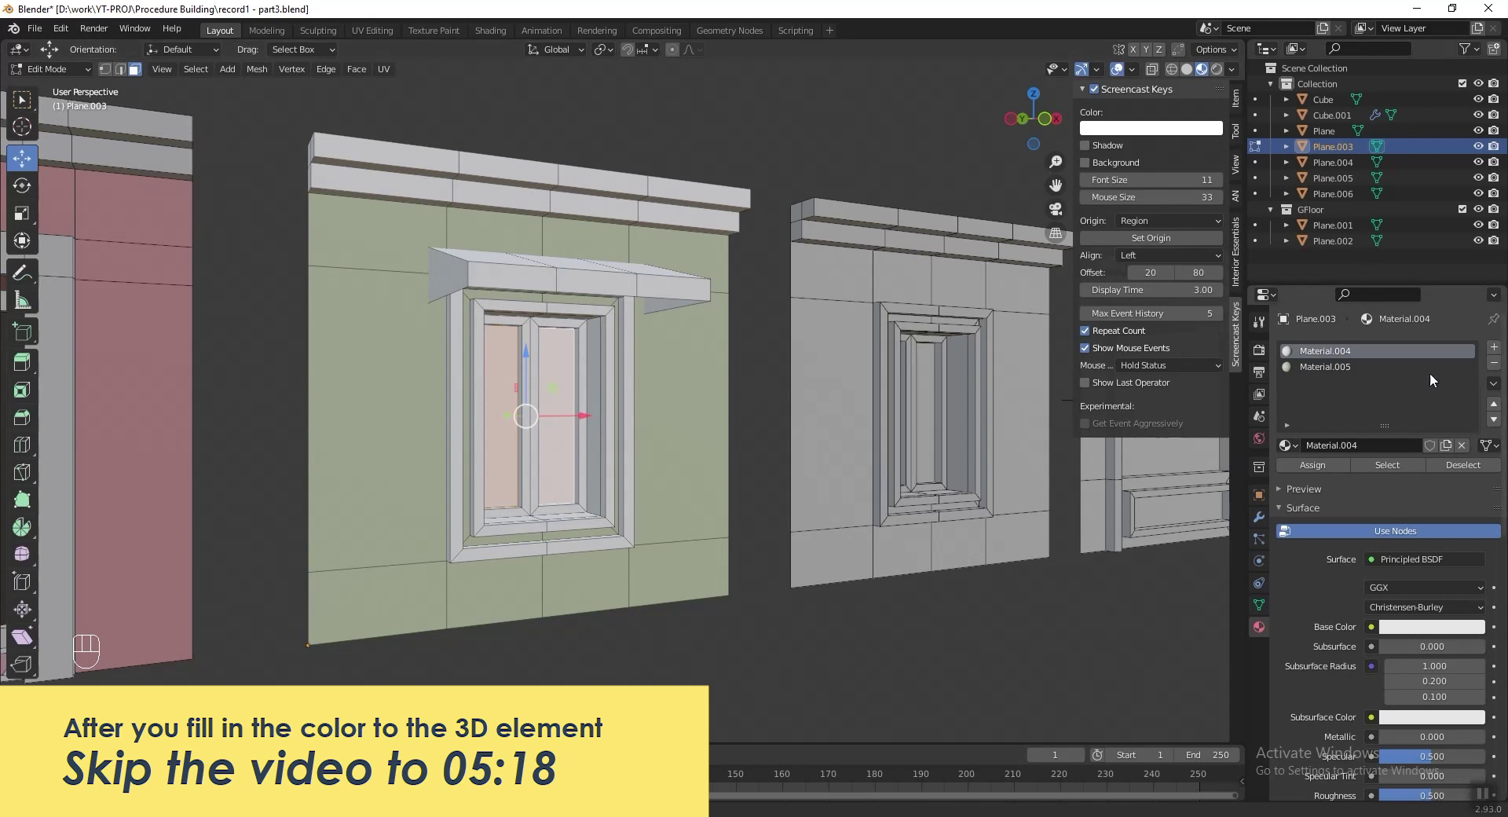
pyautogui.click(1362, 375)
pyautogui.click(1430, 635)
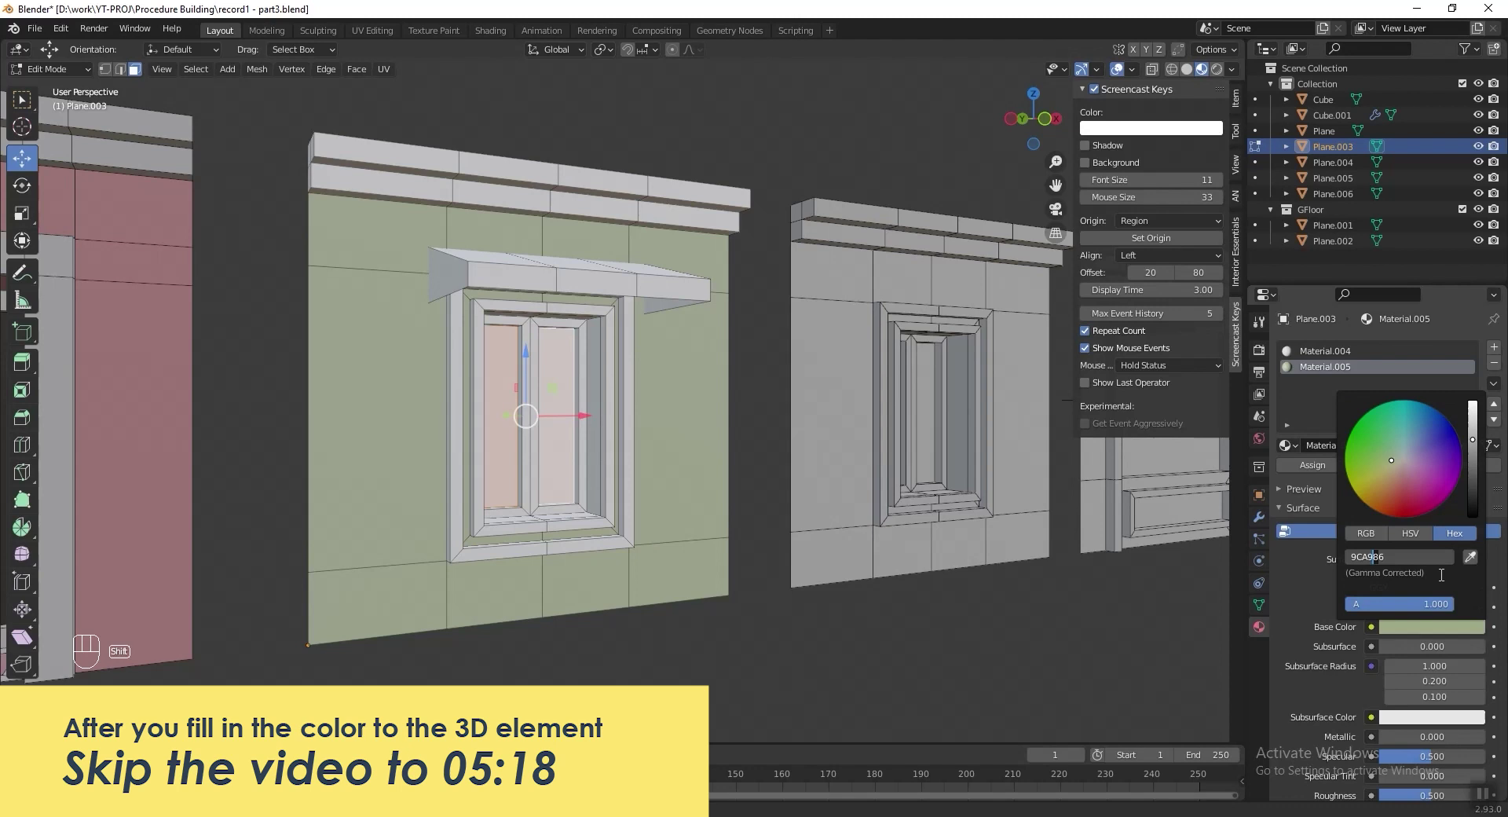
pyautogui.click(1495, 350)
pyautogui.click(1377, 446)
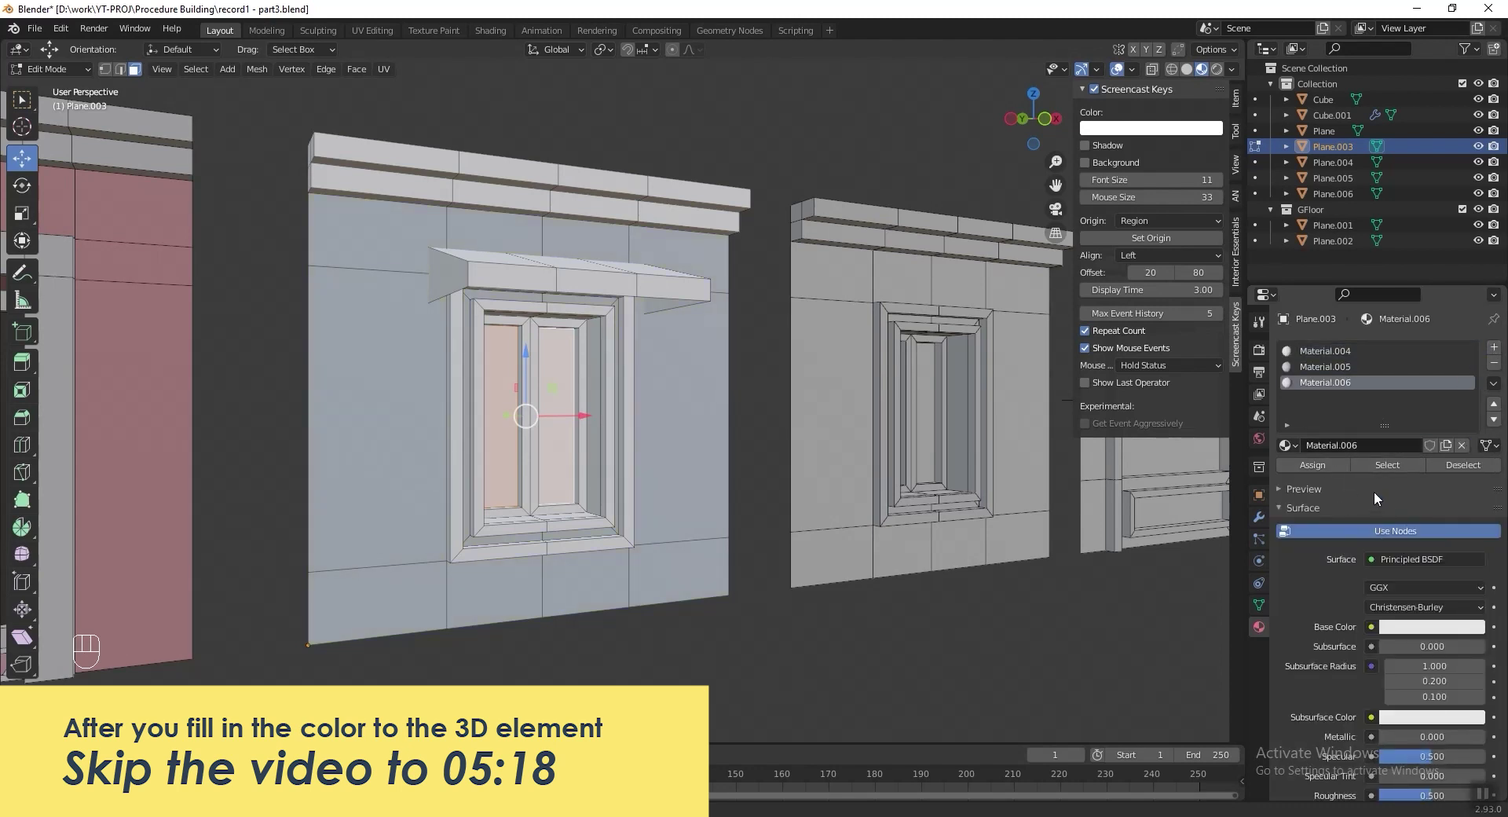
pyautogui.click(1424, 628)
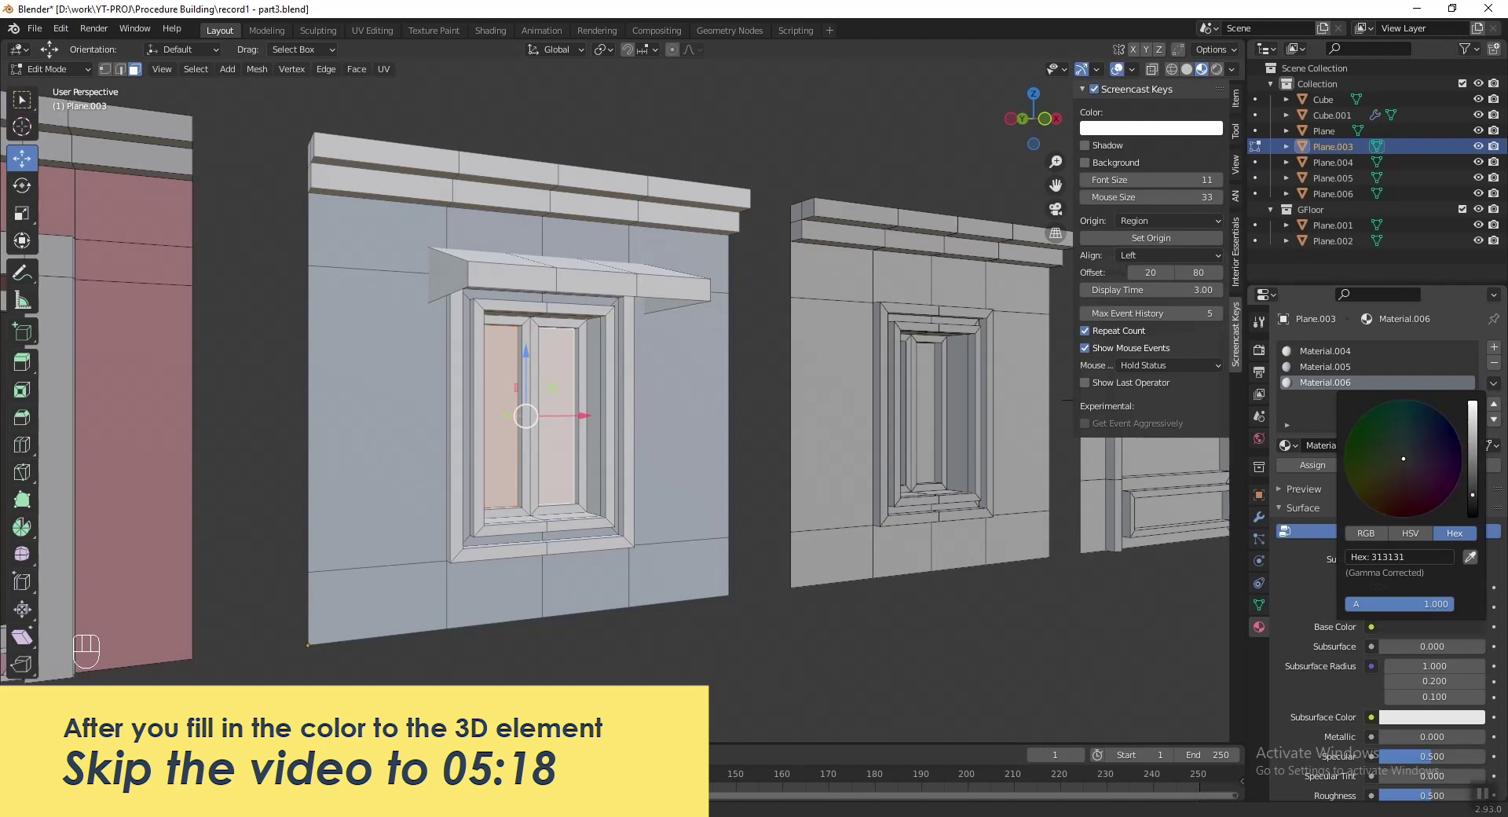
pyautogui.click(1311, 469)
pyautogui.press('Tab')
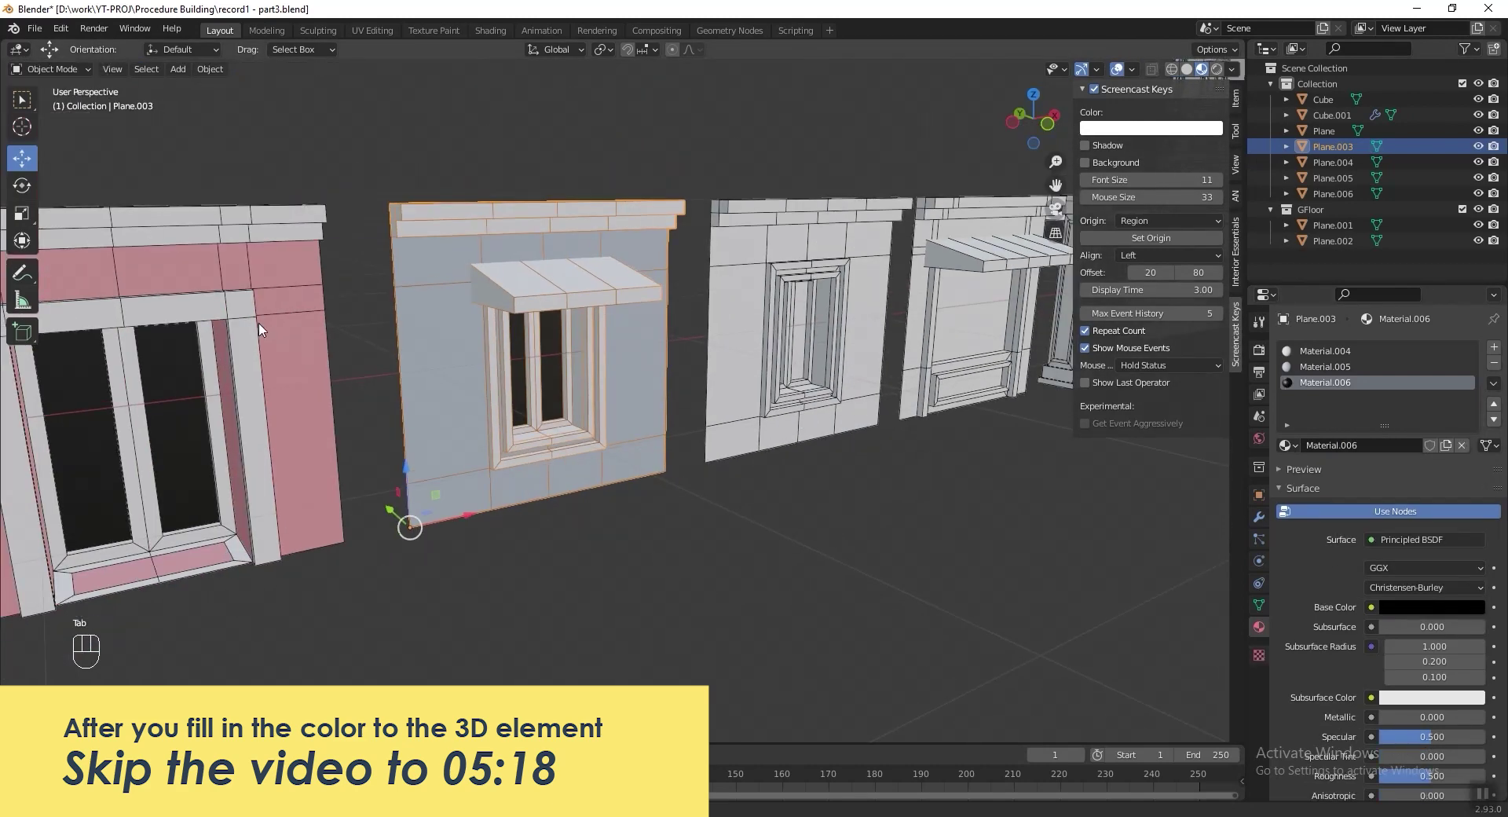
# Preview the colours, then create a pink fourth material for the awning faces.
pyautogui.click(293, 312)
pyautogui.click(1335, 354)
pyautogui.moveTo(1498, 393); pyautogui.dragTo(573, 251)
pyautogui.click(565, 291)
pyautogui.press('Tab')
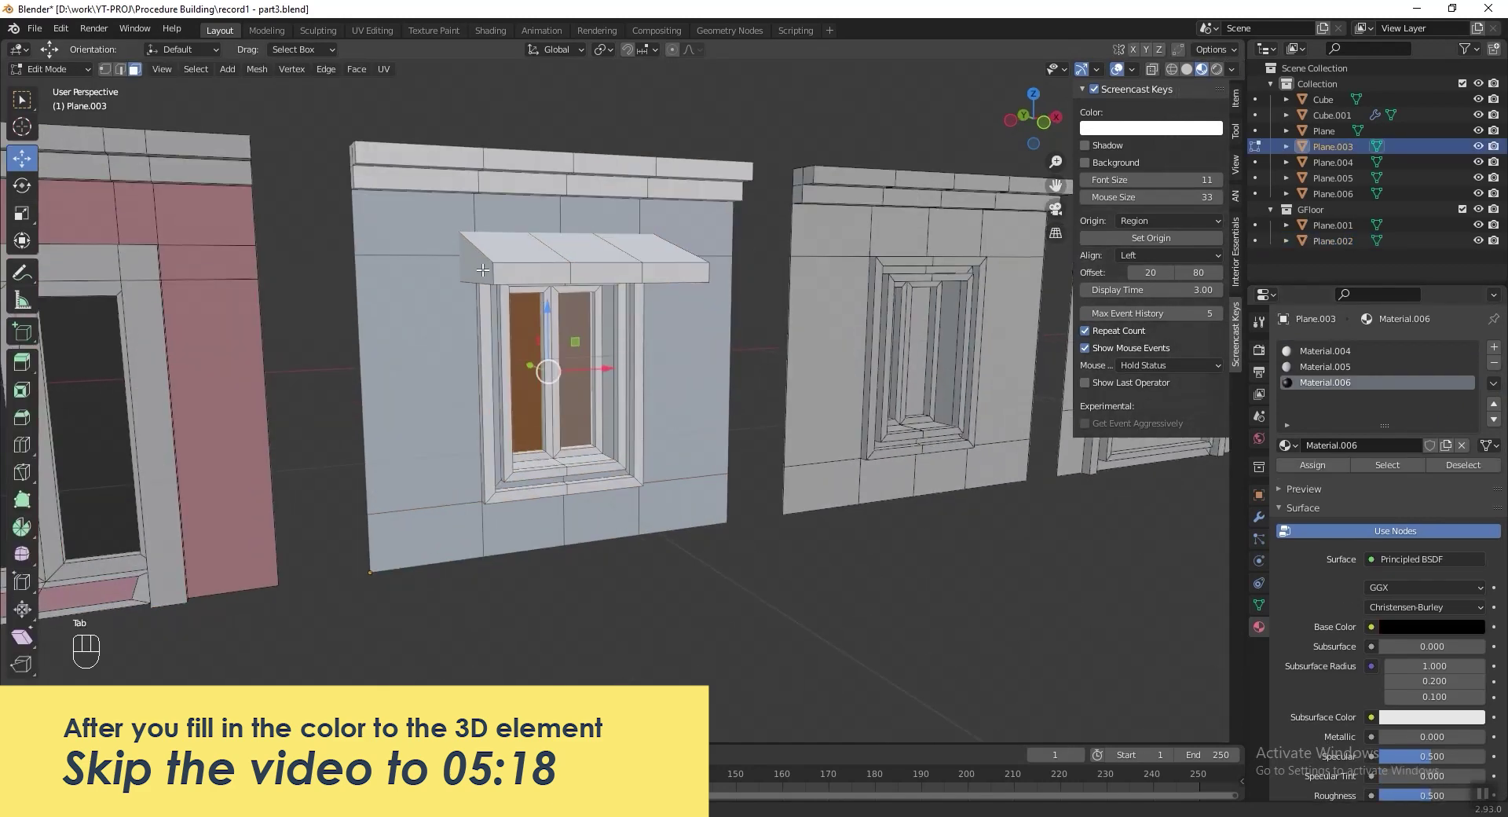
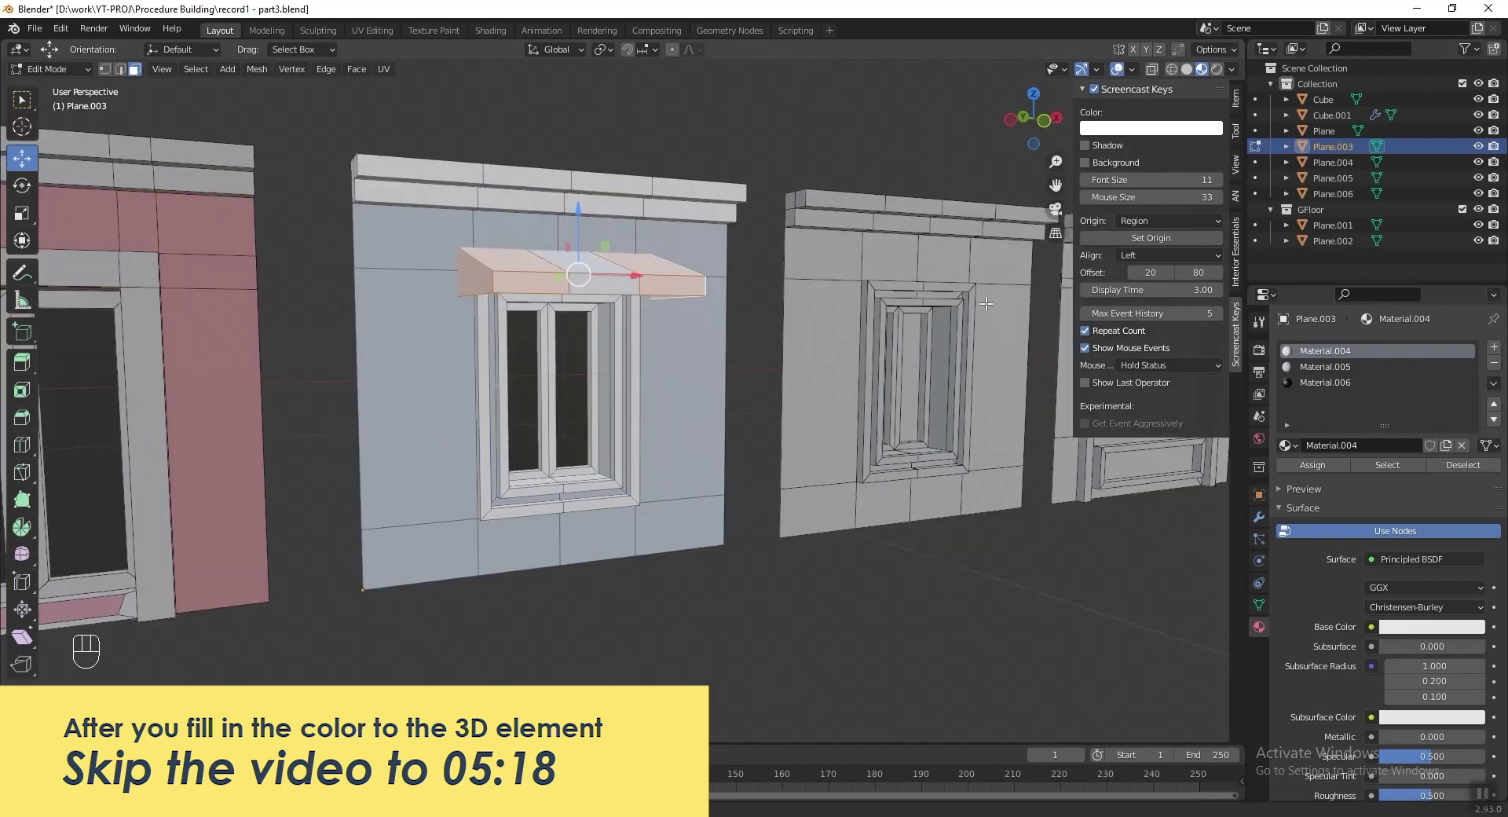
pyautogui.click(1495, 356)
pyautogui.click(1384, 449)
pyautogui.moveTo(1492, 385); pyautogui.dragTo(1447, 438)
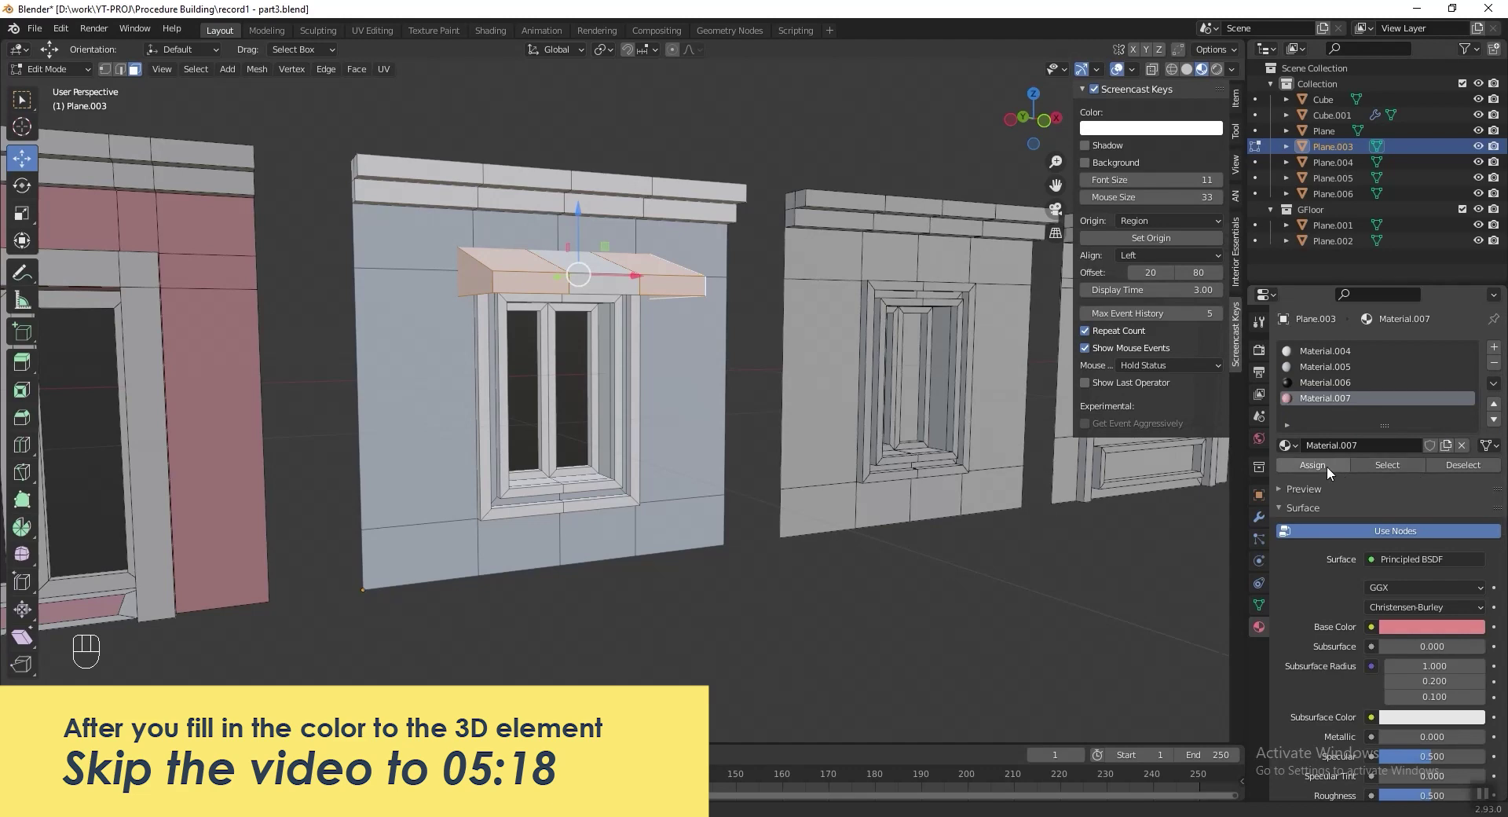
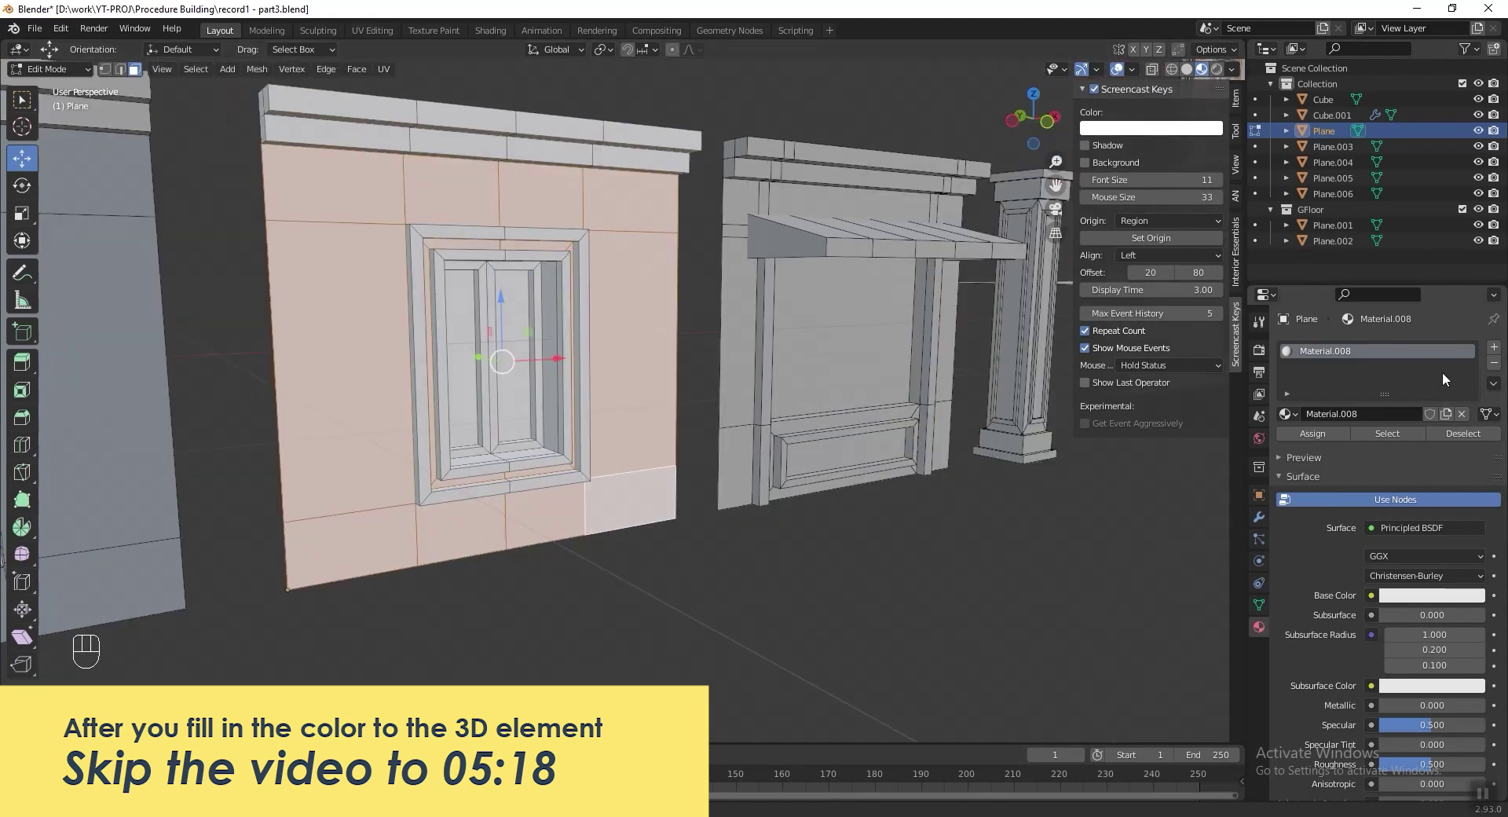
# Give the double-pane window wall a light blue material and a black (000000) pane material.
pyautogui.moveTo(1496, 351); pyautogui.dragTo(1337, 446)
pyautogui.click(1341, 449)
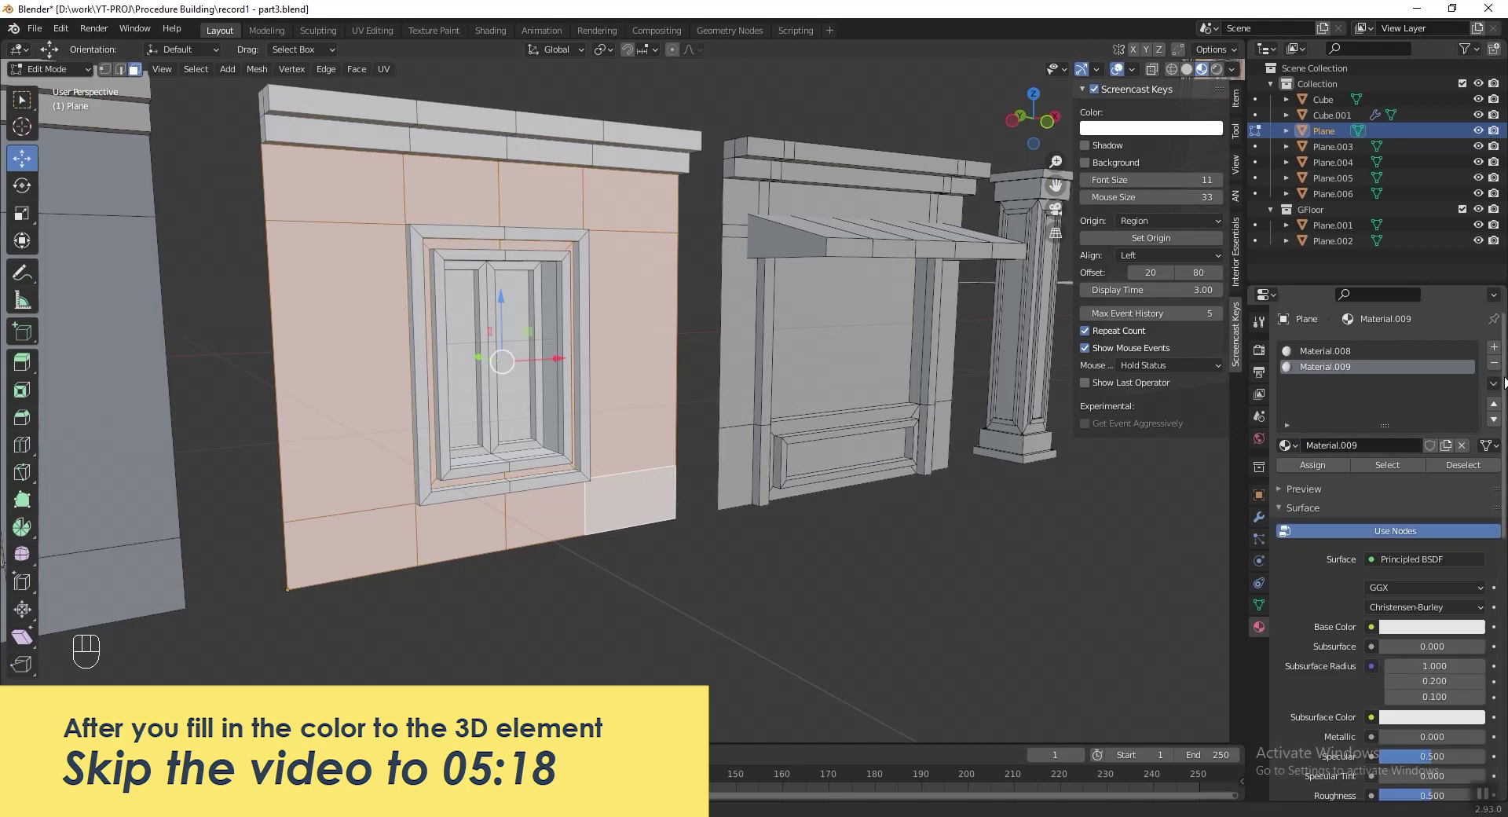
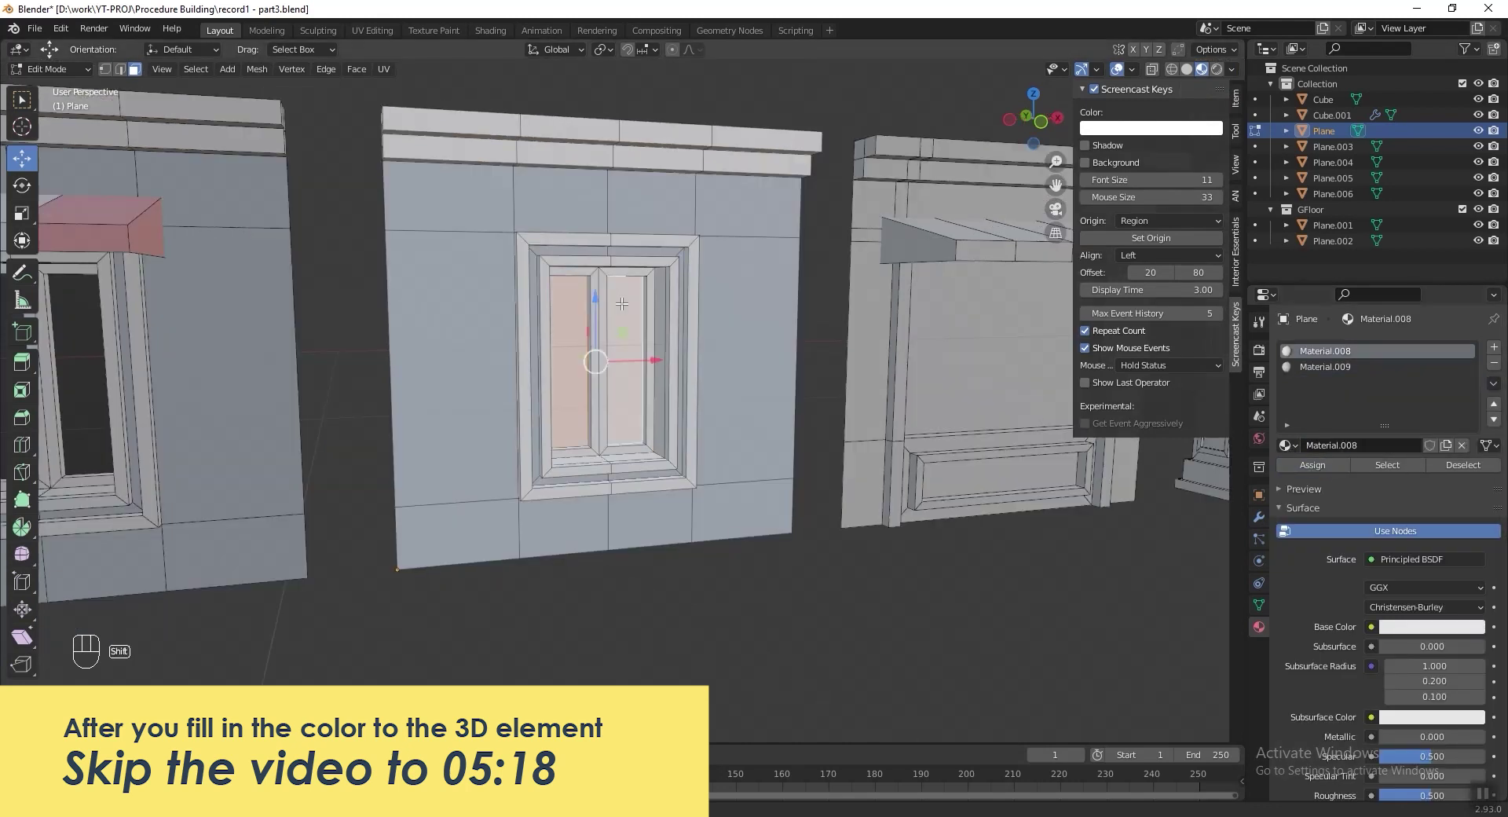
pyautogui.click(1498, 353)
pyautogui.click(1334, 449)
pyautogui.moveTo(1314, 465); pyautogui.dragTo(1462, 508)
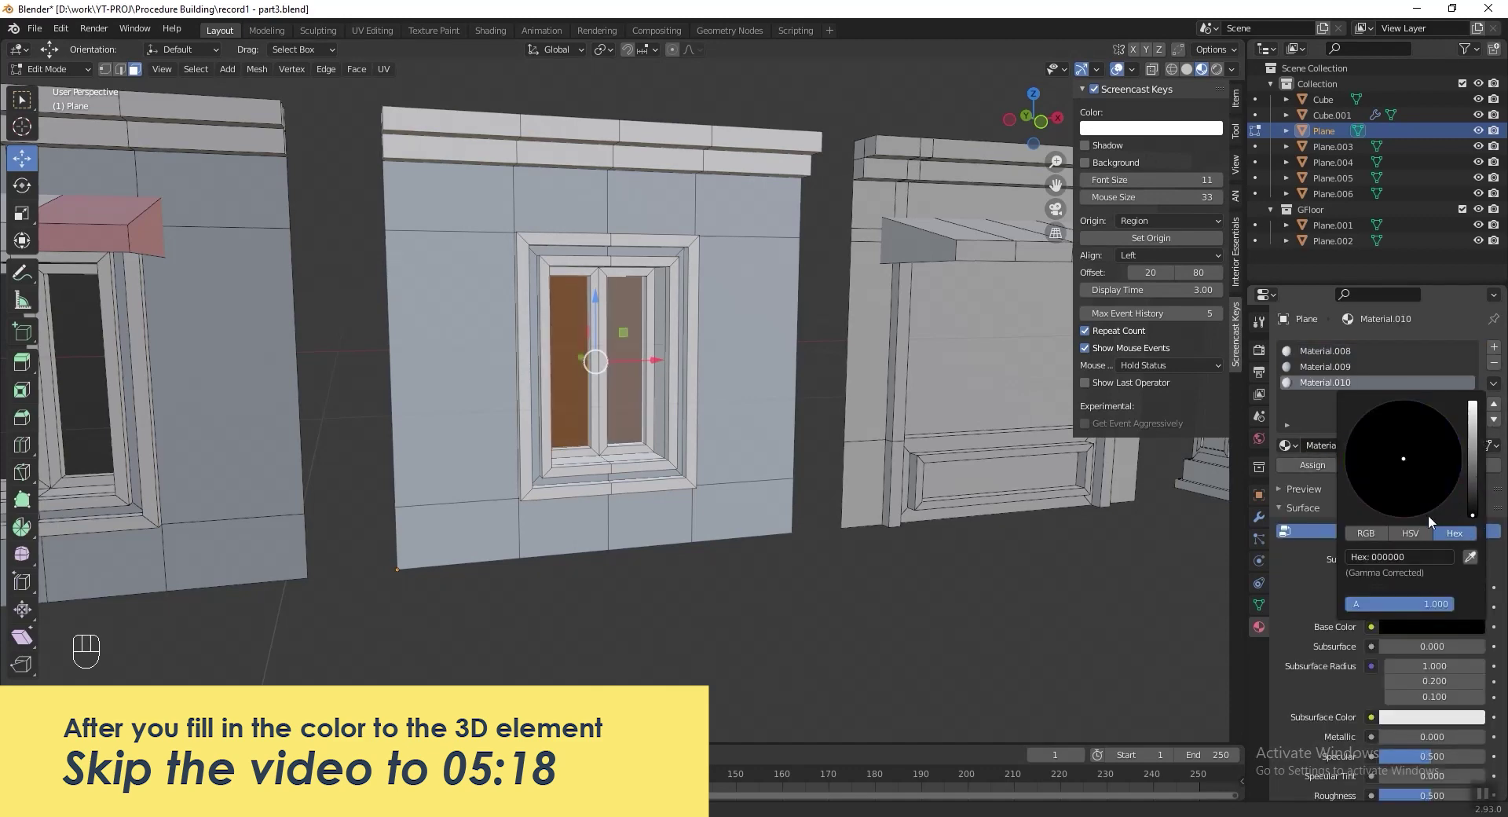
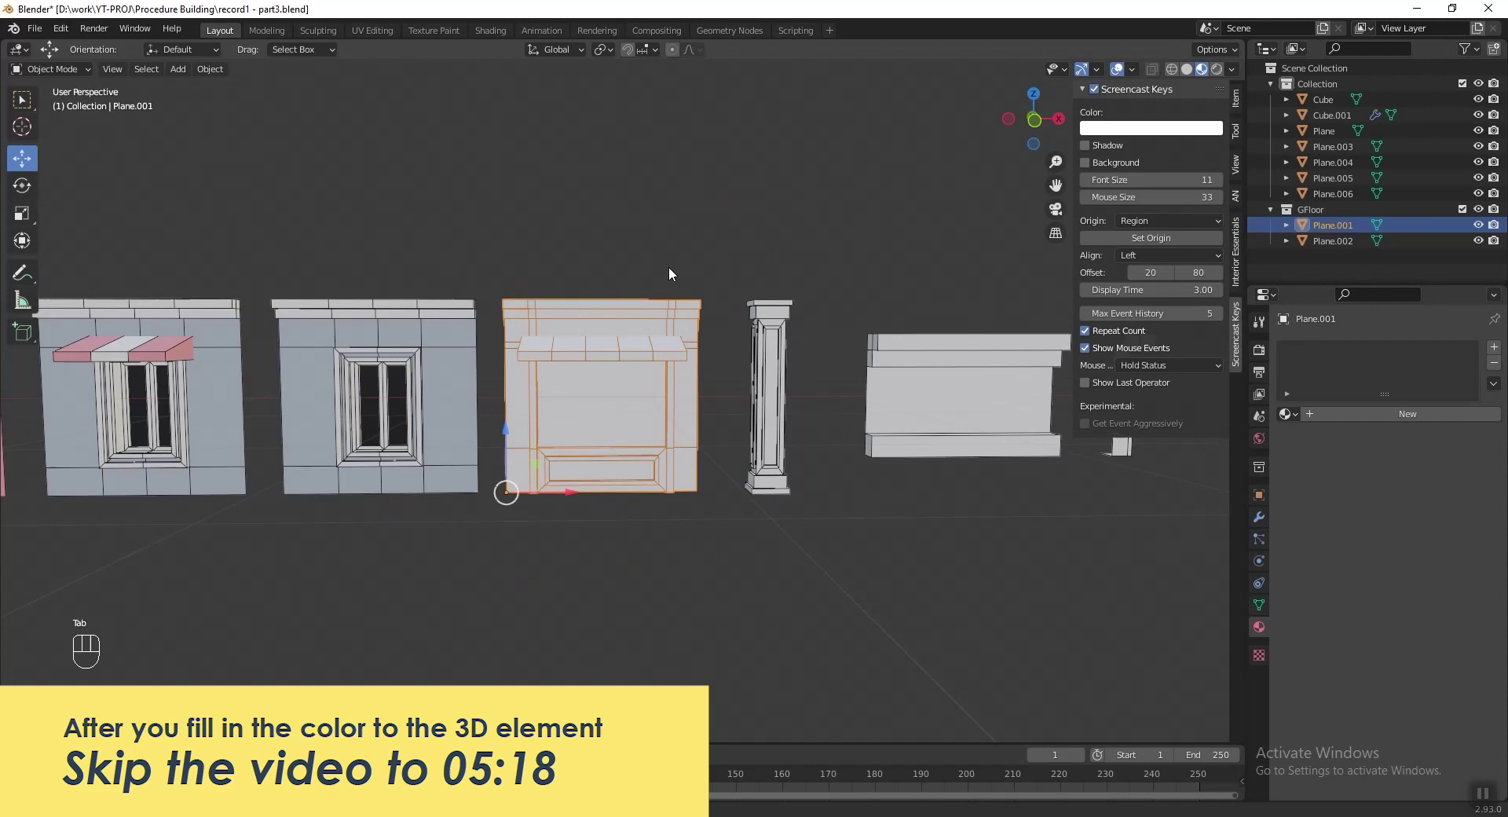
# Select all faces of the Plane.001 shop front and make it fully pink with Material.011.
pyautogui.press('Tab')
pyautogui.press('KP_1')
pyautogui.press('a')
pyautogui.press('l')
pyautogui.moveTo(1395, 422); pyautogui.dragTo(1440, 438)
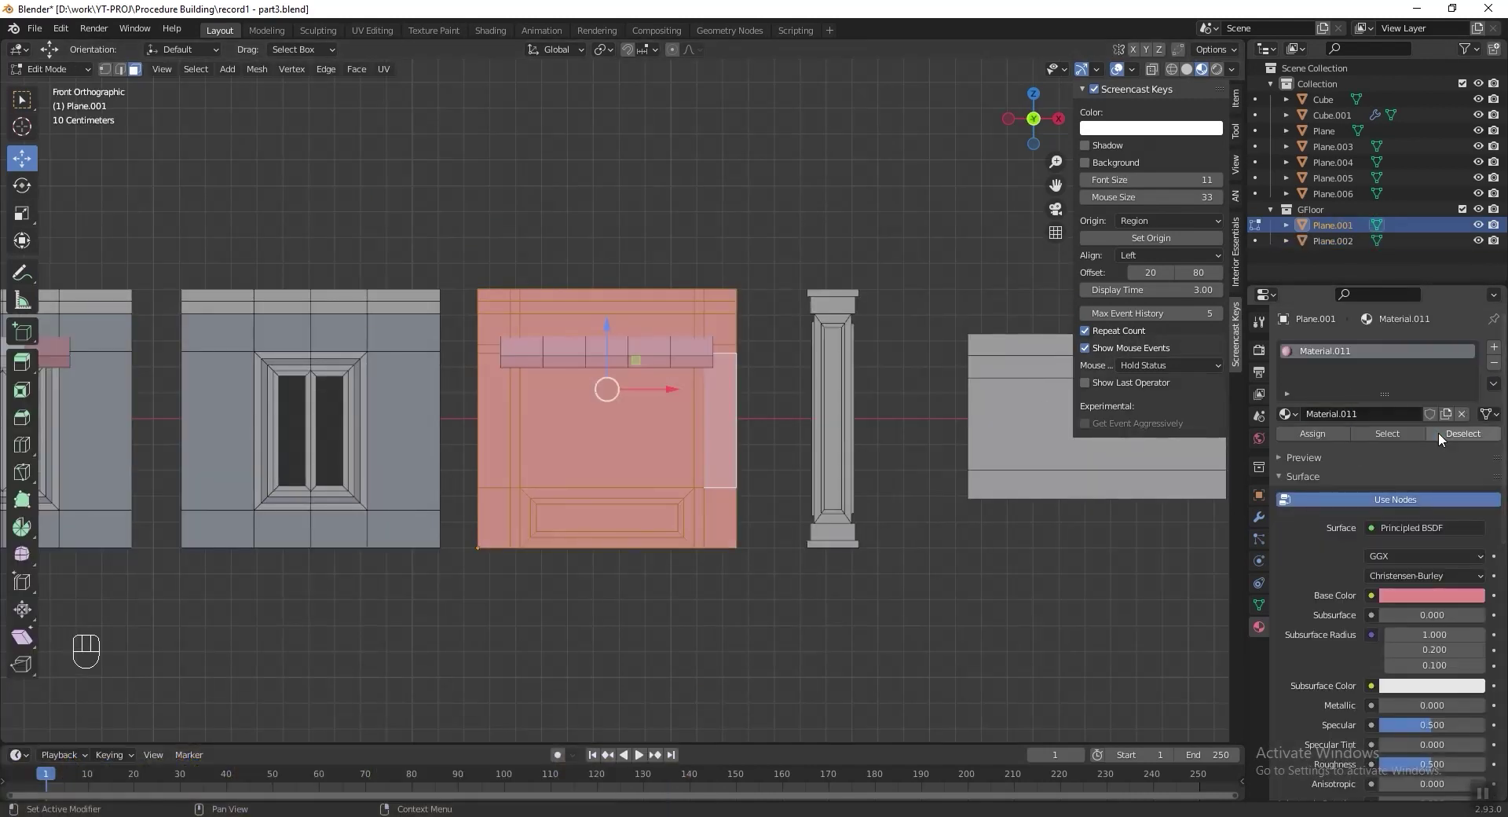
pyautogui.press('alt+z')
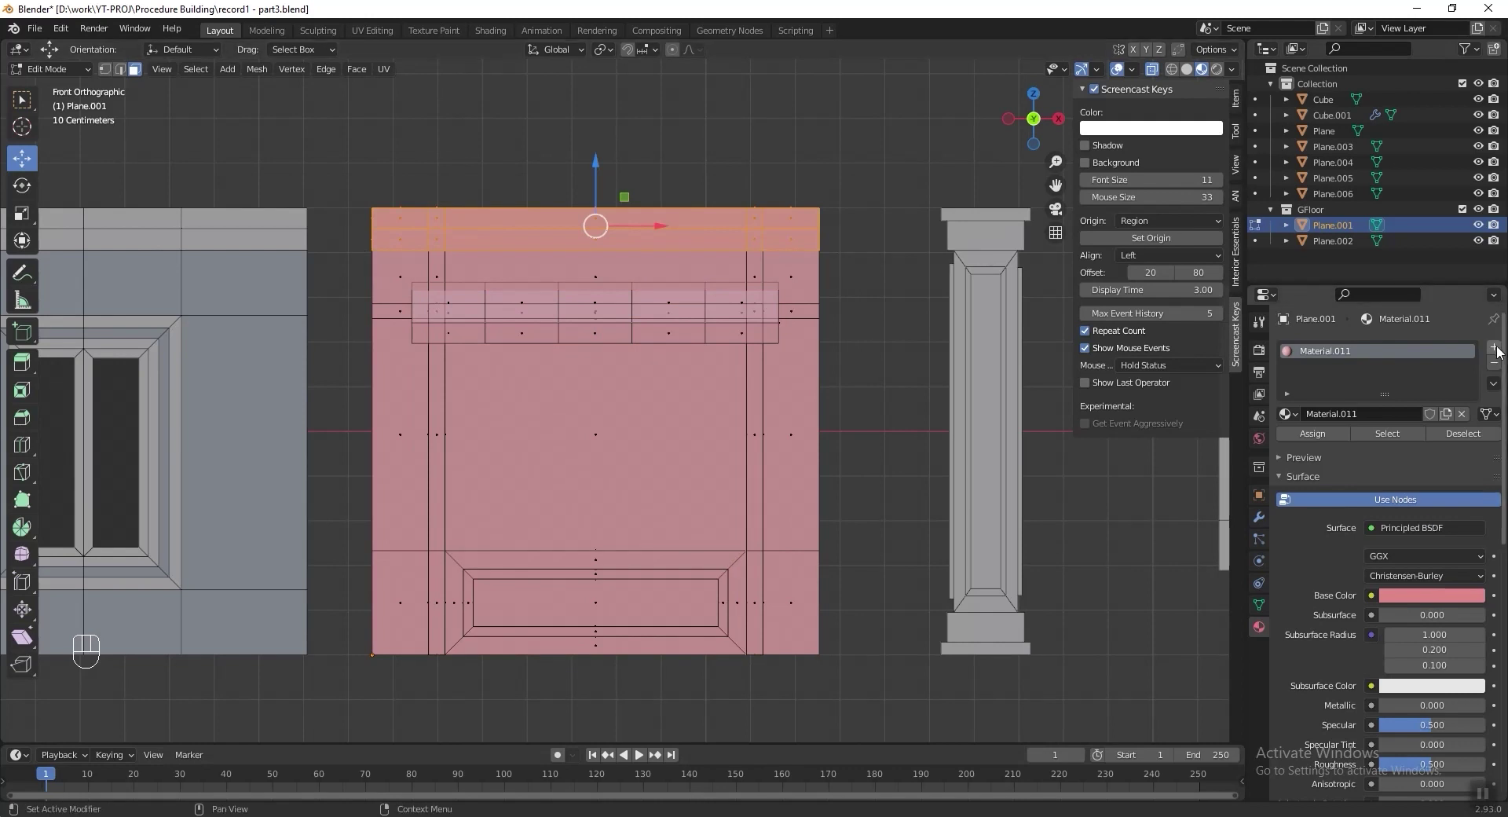
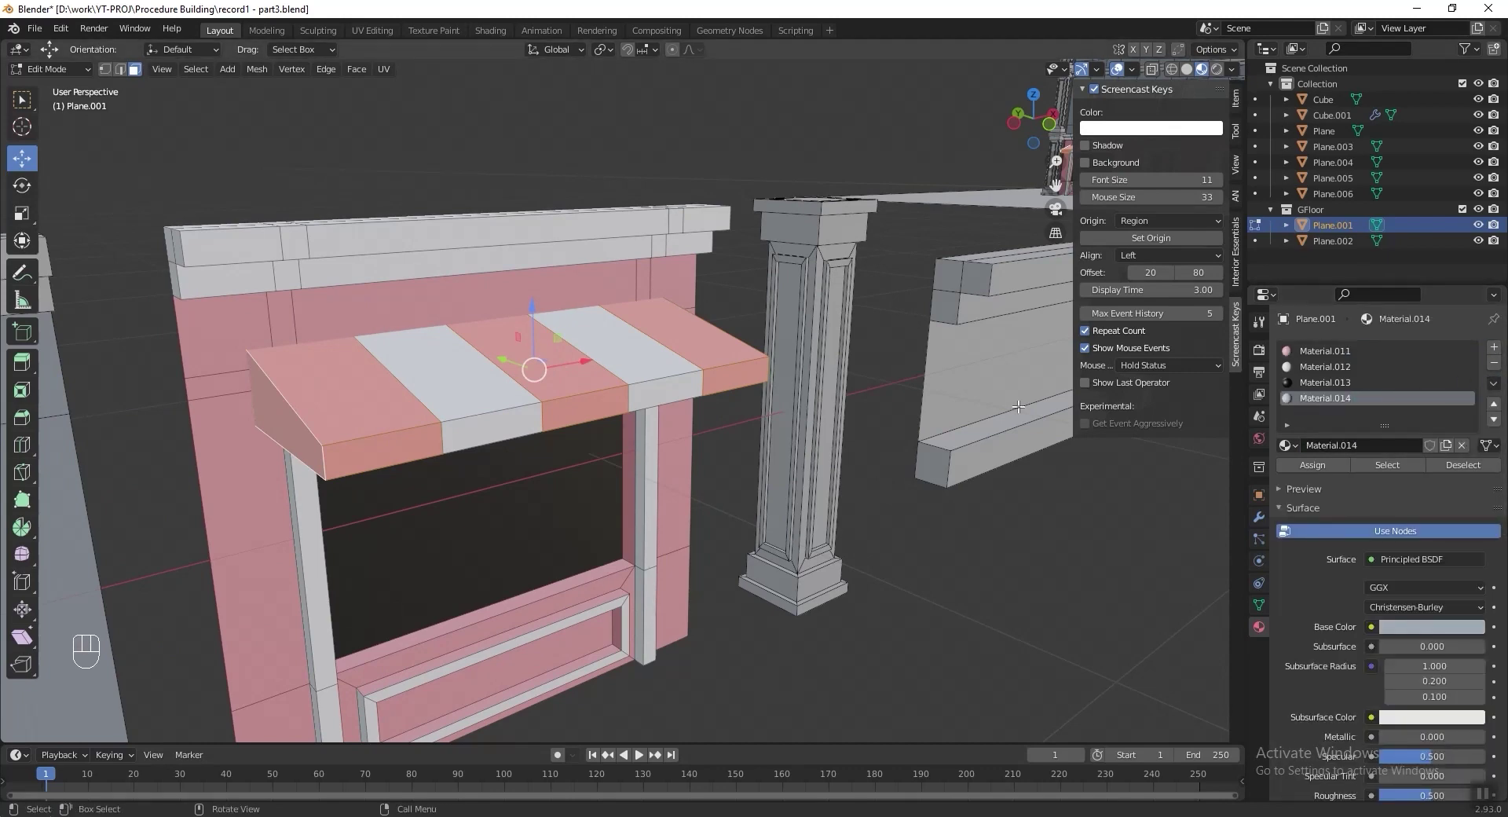
# Give the pillar a pale blue-grey material and a second material on its top faces.
pyautogui.click(1338, 473)
pyautogui.click(1400, 414)
pyautogui.moveTo(1497, 389); pyautogui.dragTo(1417, 434)
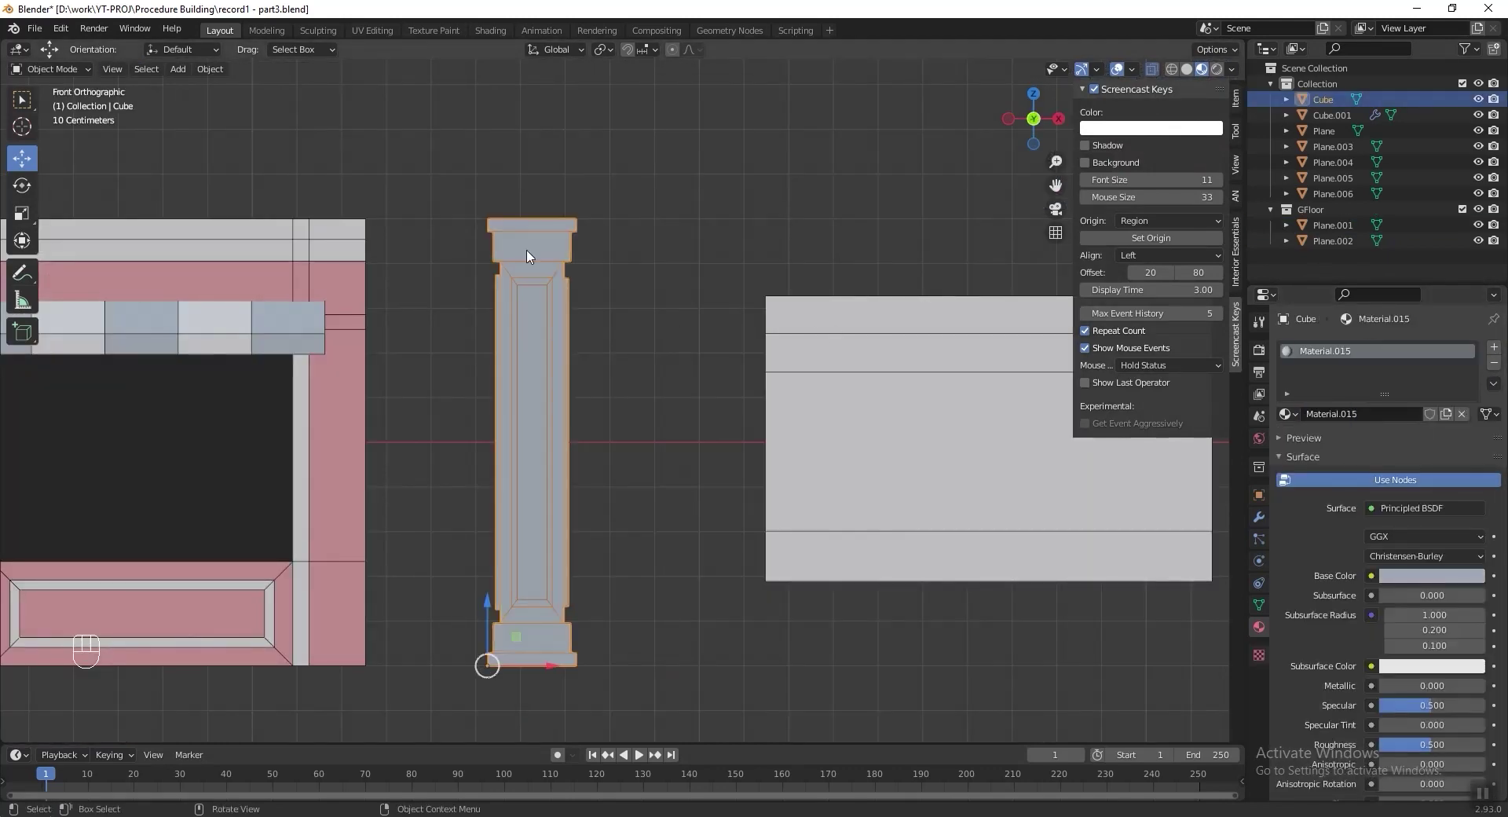
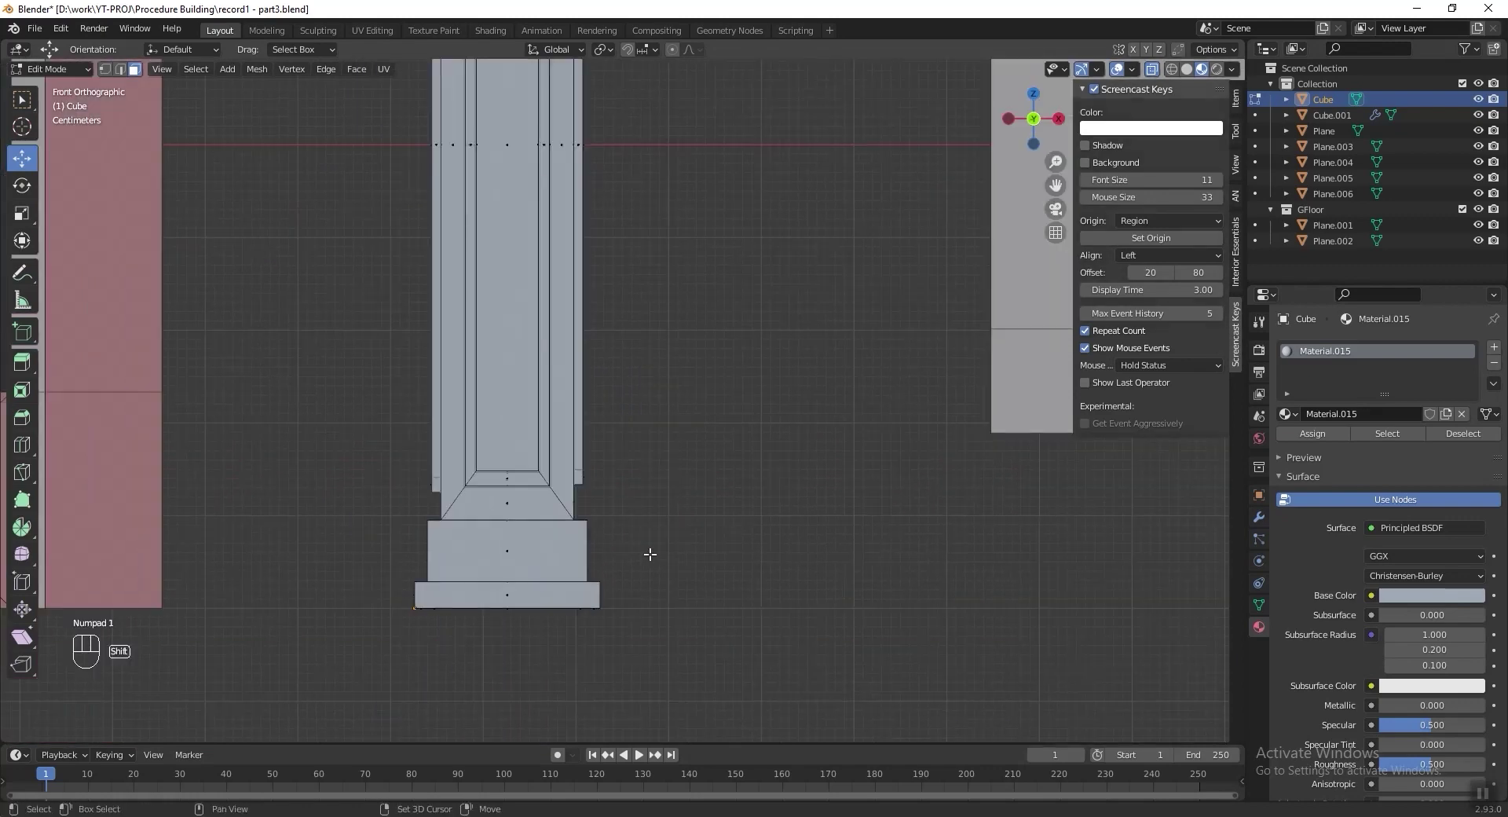
pyautogui.click(1379, 454)
pyautogui.press('shift+alt+z')
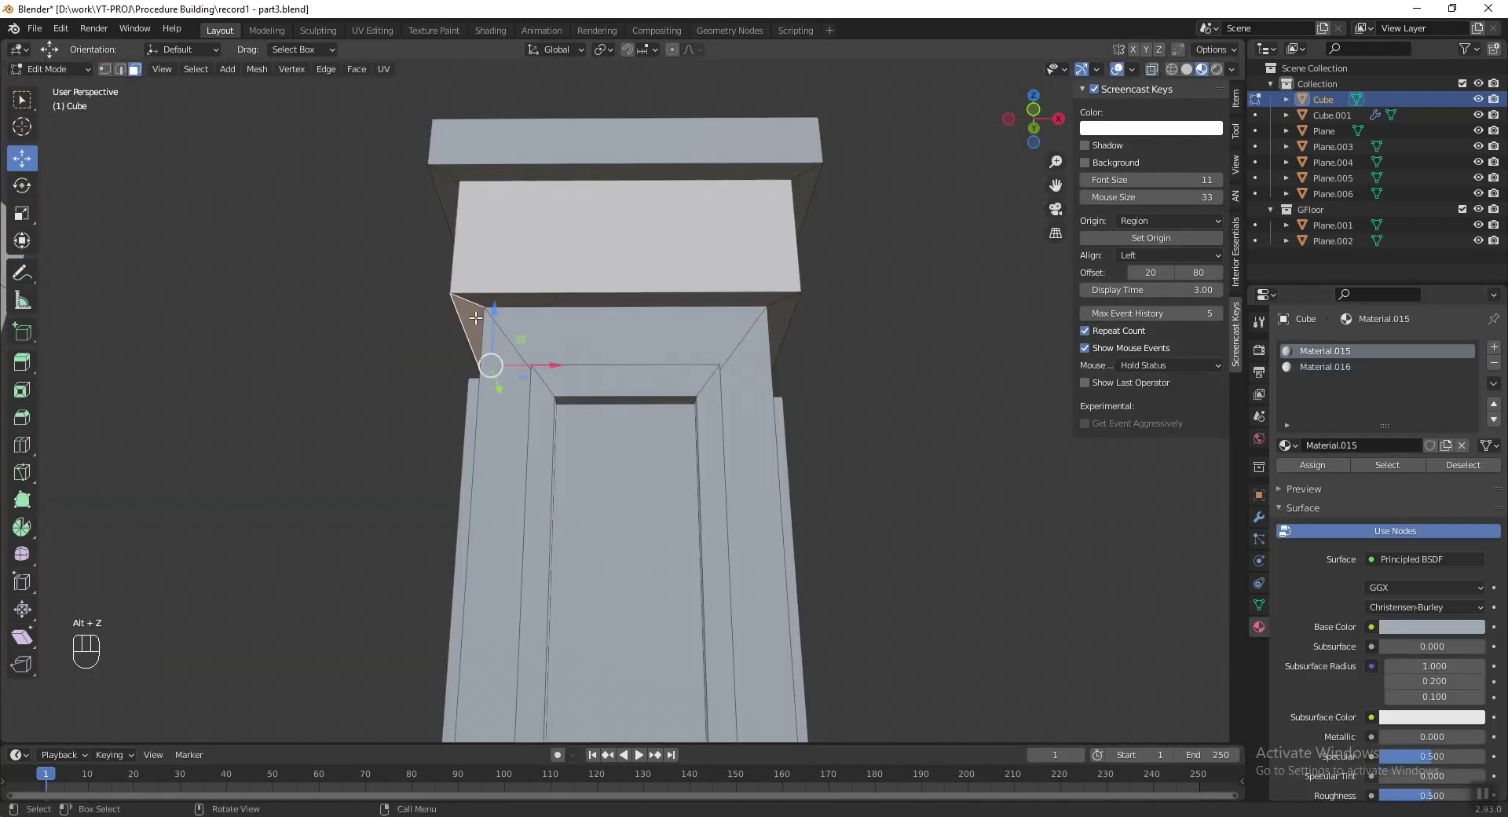
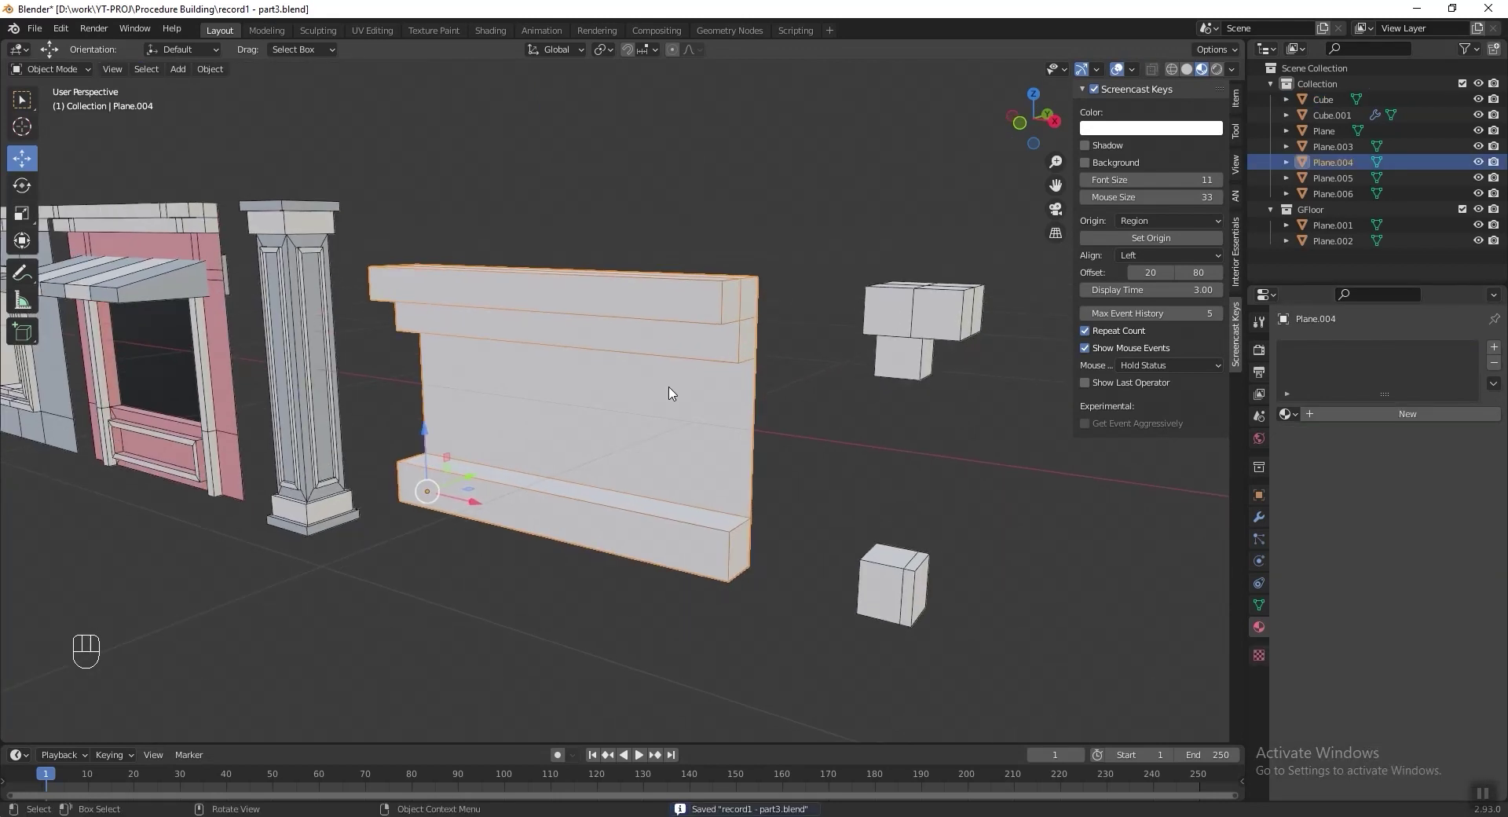
# Give all faces of the Plane.004 roof piece a grey first material.
pyautogui.press('Tab')
pyautogui.press('a')
pyautogui.click(1422, 411)
pyautogui.moveTo(1494, 392); pyautogui.dragTo(1444, 441)
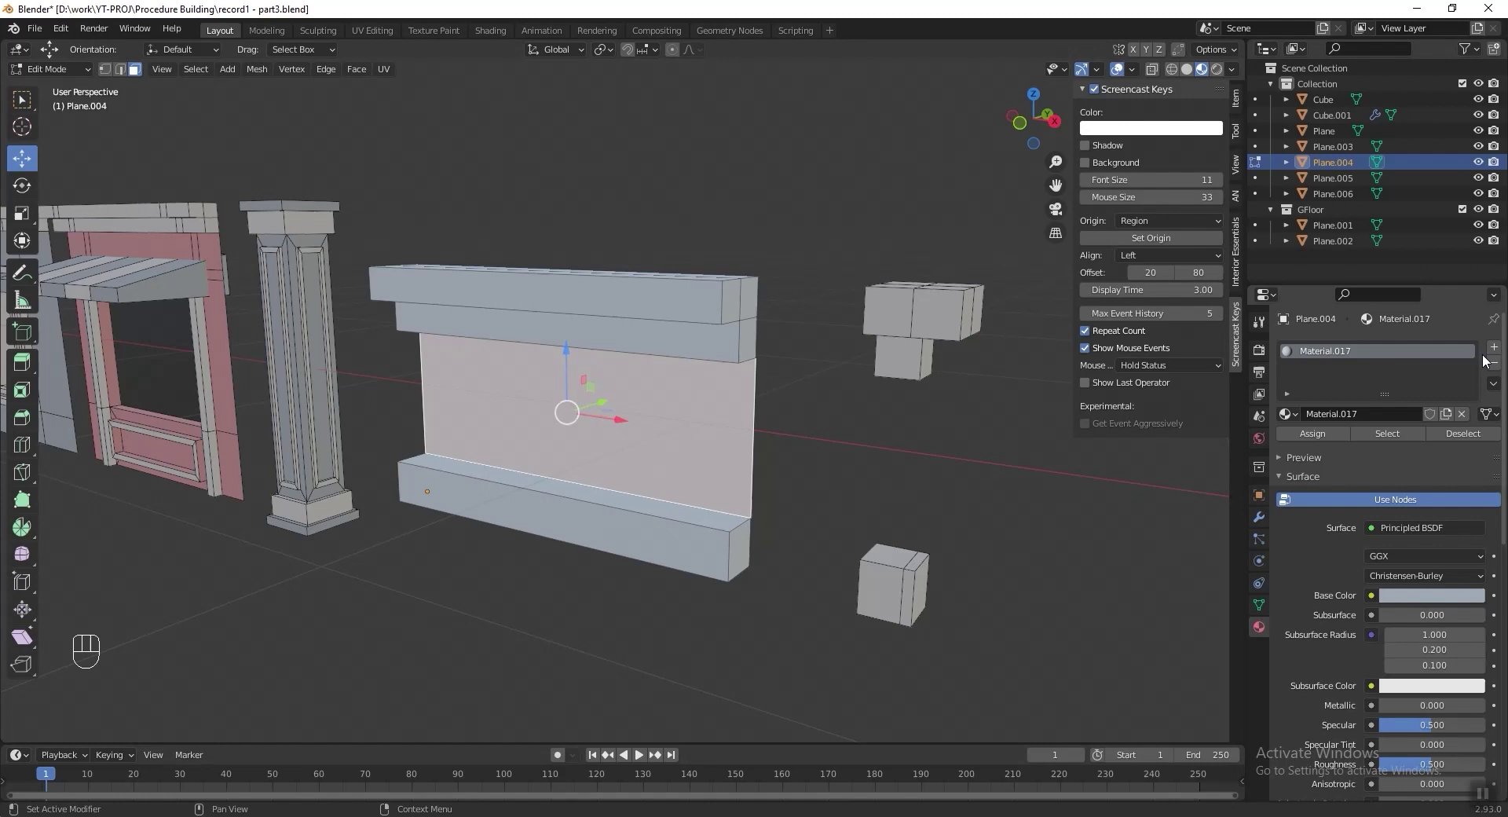
pyautogui.moveTo(1496, 356); pyautogui.dragTo(1365, 446)
pyautogui.press('alt+z')
# Inset the front face into a panel and assign it a pink second material.
pyautogui.click(1321, 372)
pyautogui.press('alt+z')
pyautogui.click(1332, 475)
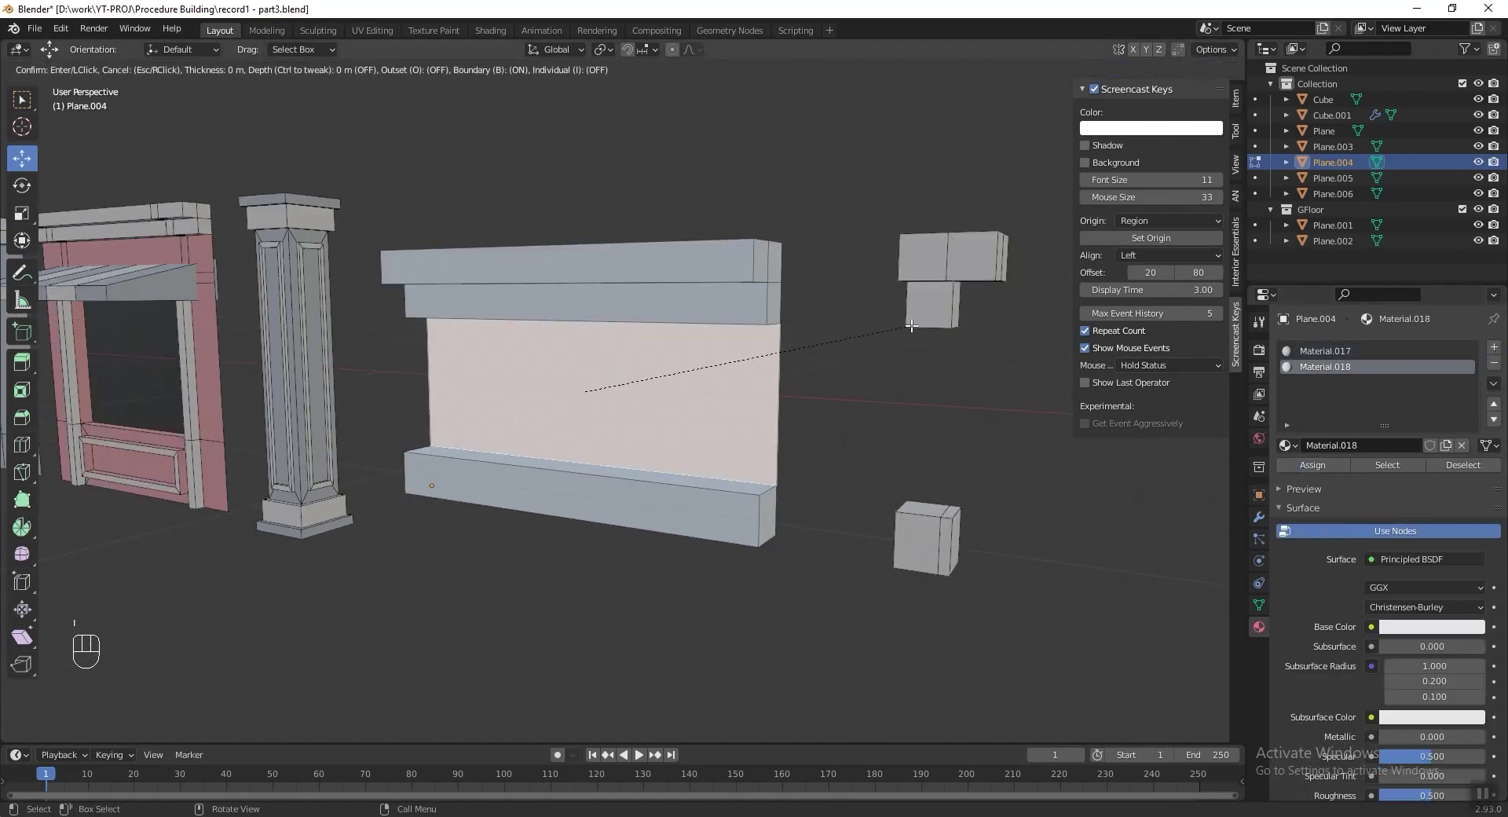
pyautogui.press('i')
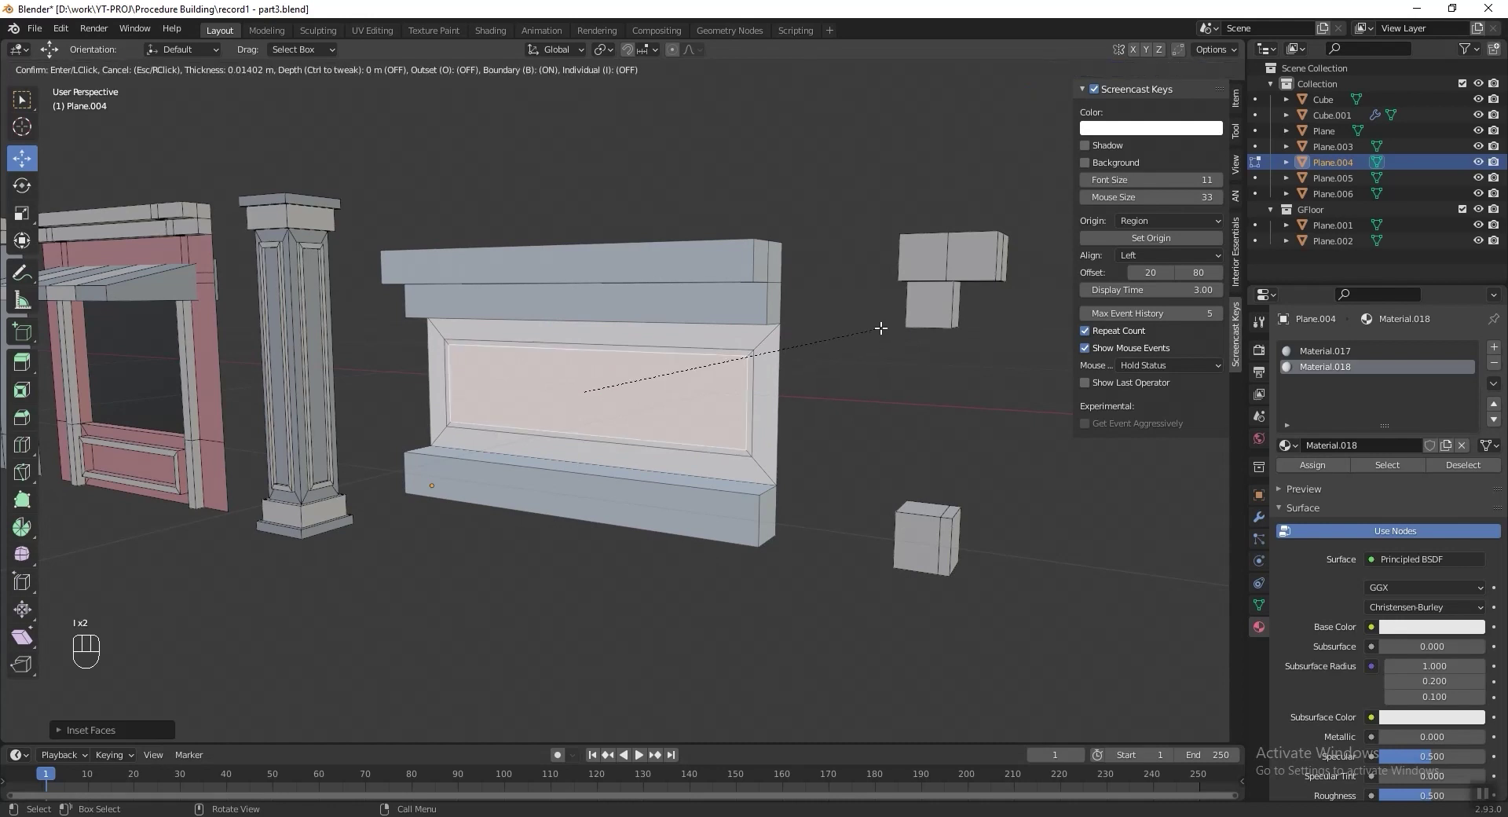
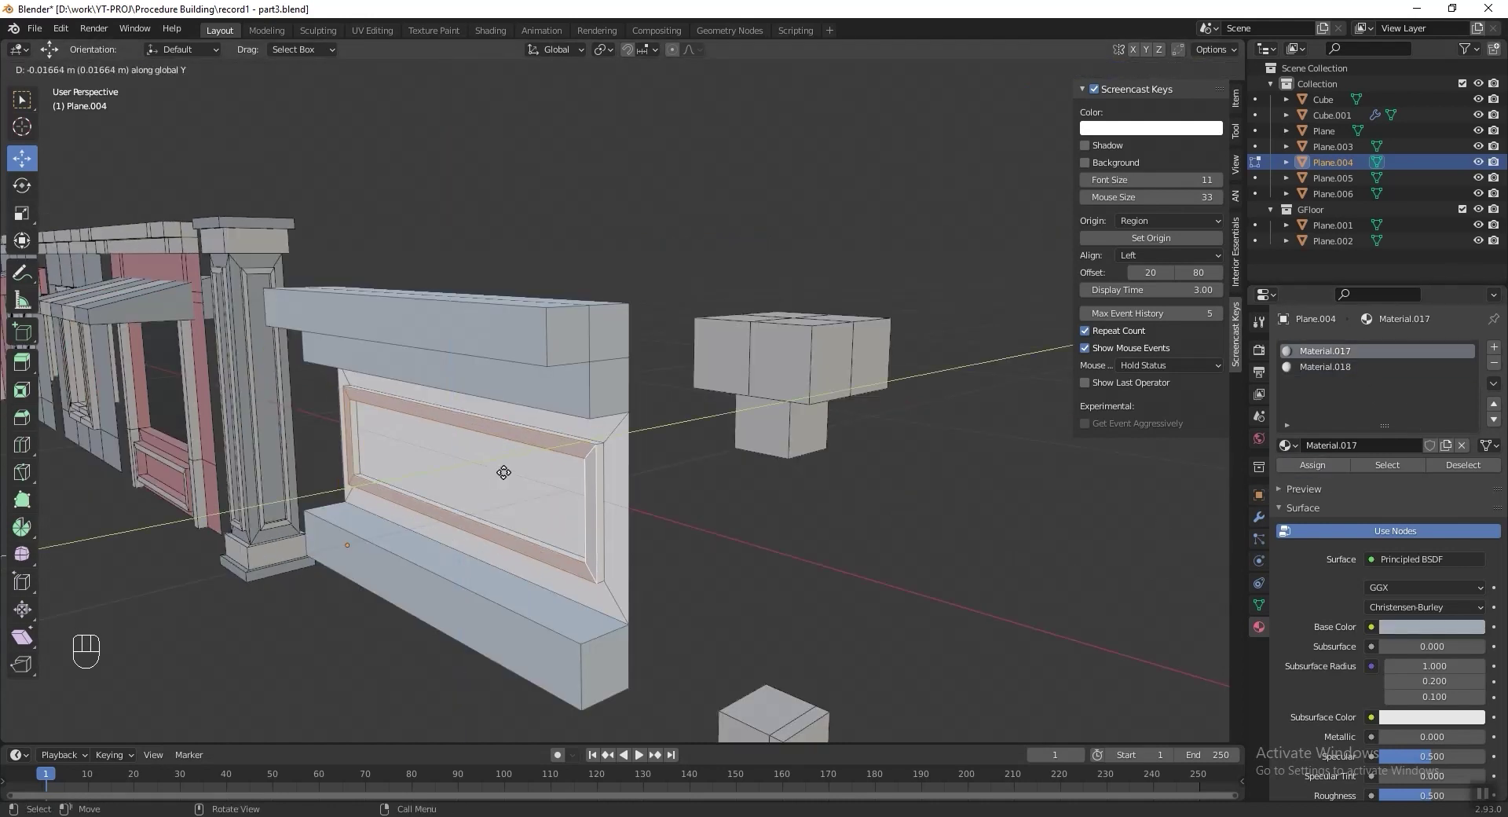
pyautogui.click(1356, 355)
pyautogui.write('1')
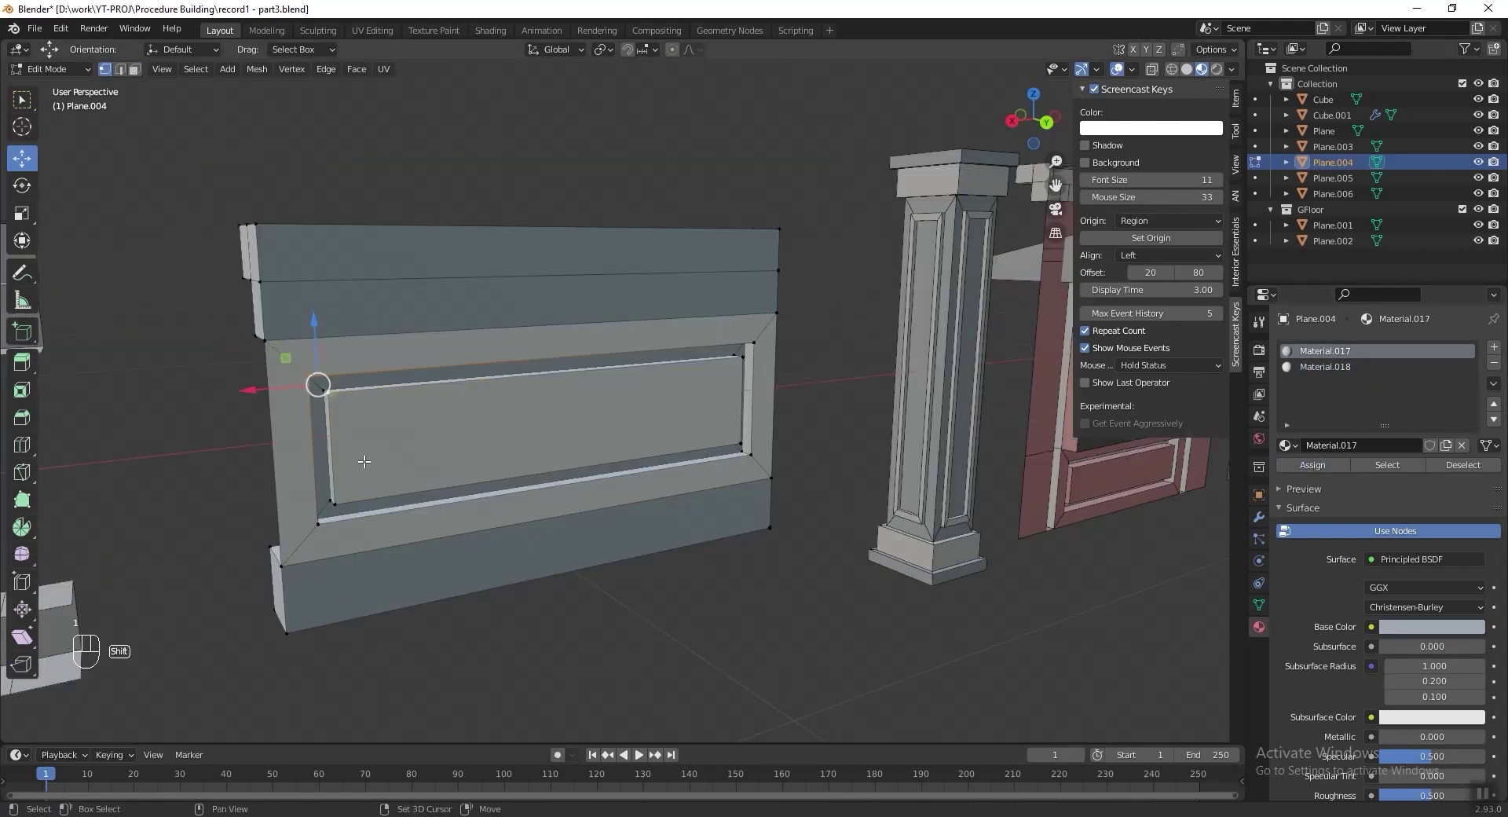
pyautogui.write('f')
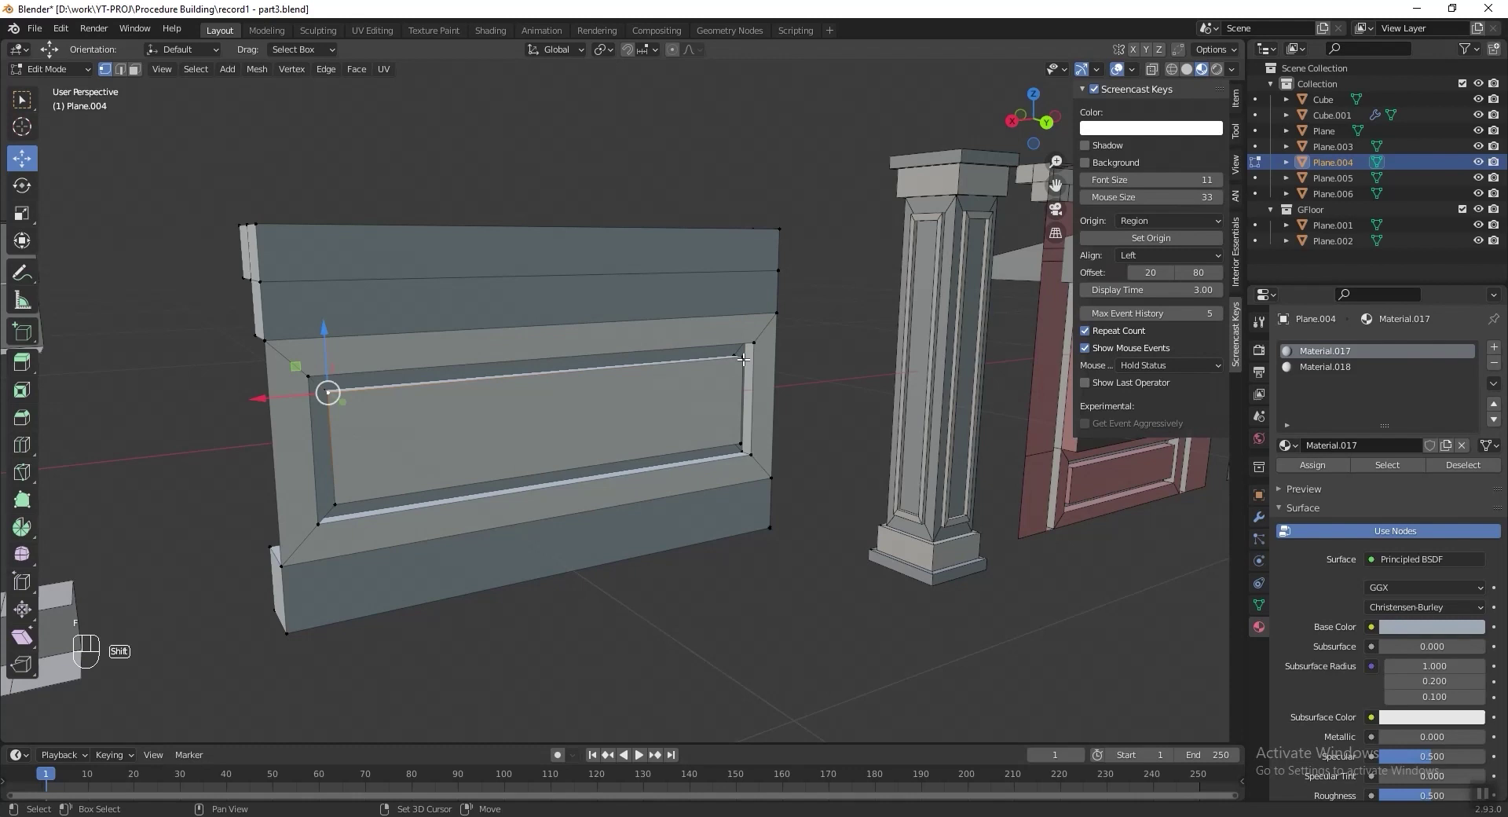
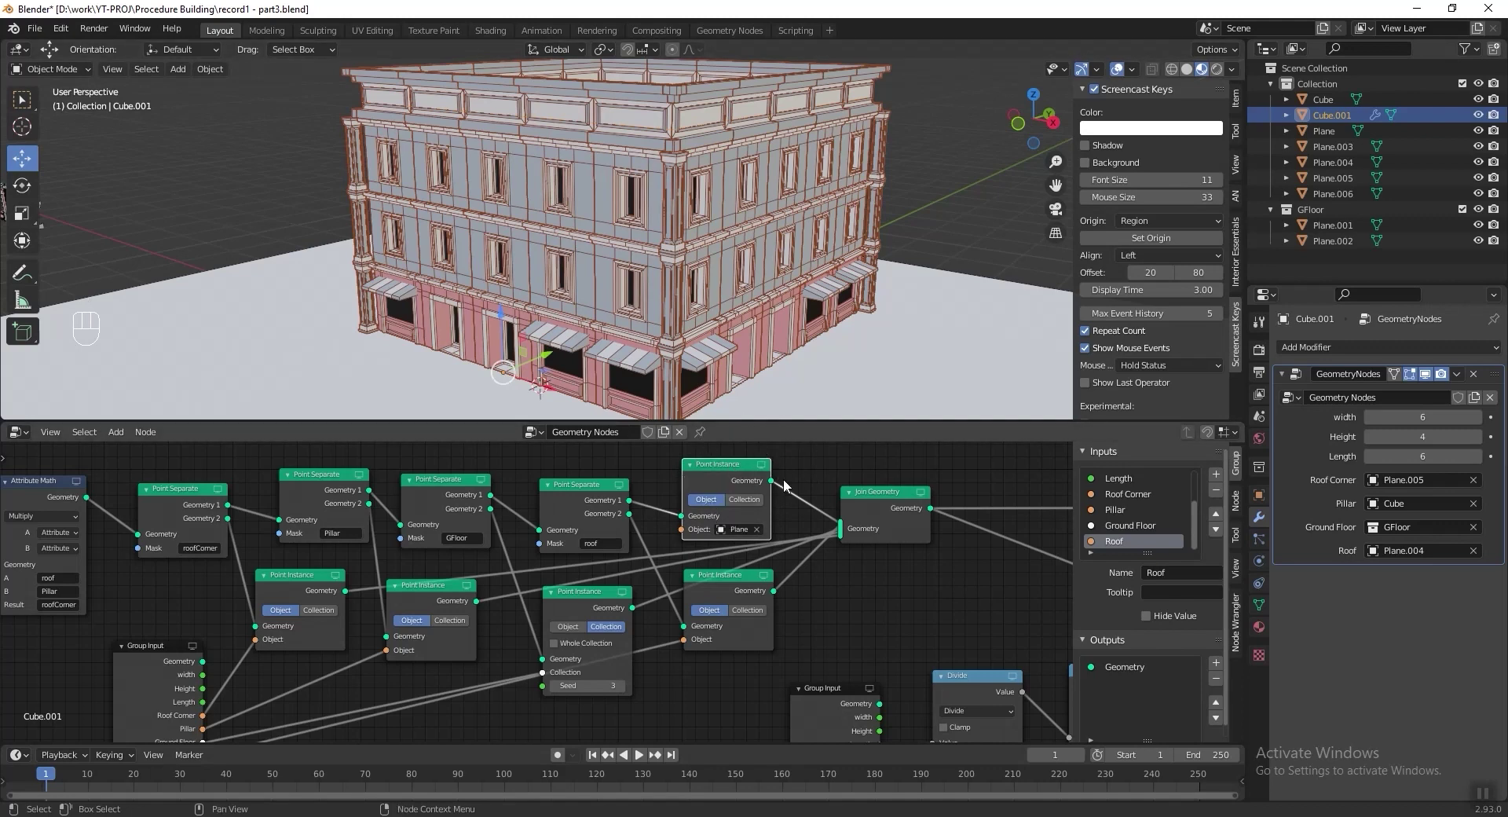
# Switch the roof instancing to a collection, instancing single items rather than the whole collection.
pyautogui.click(735, 548)
pyautogui.click(760, 489)
pyautogui.click(786, 526)
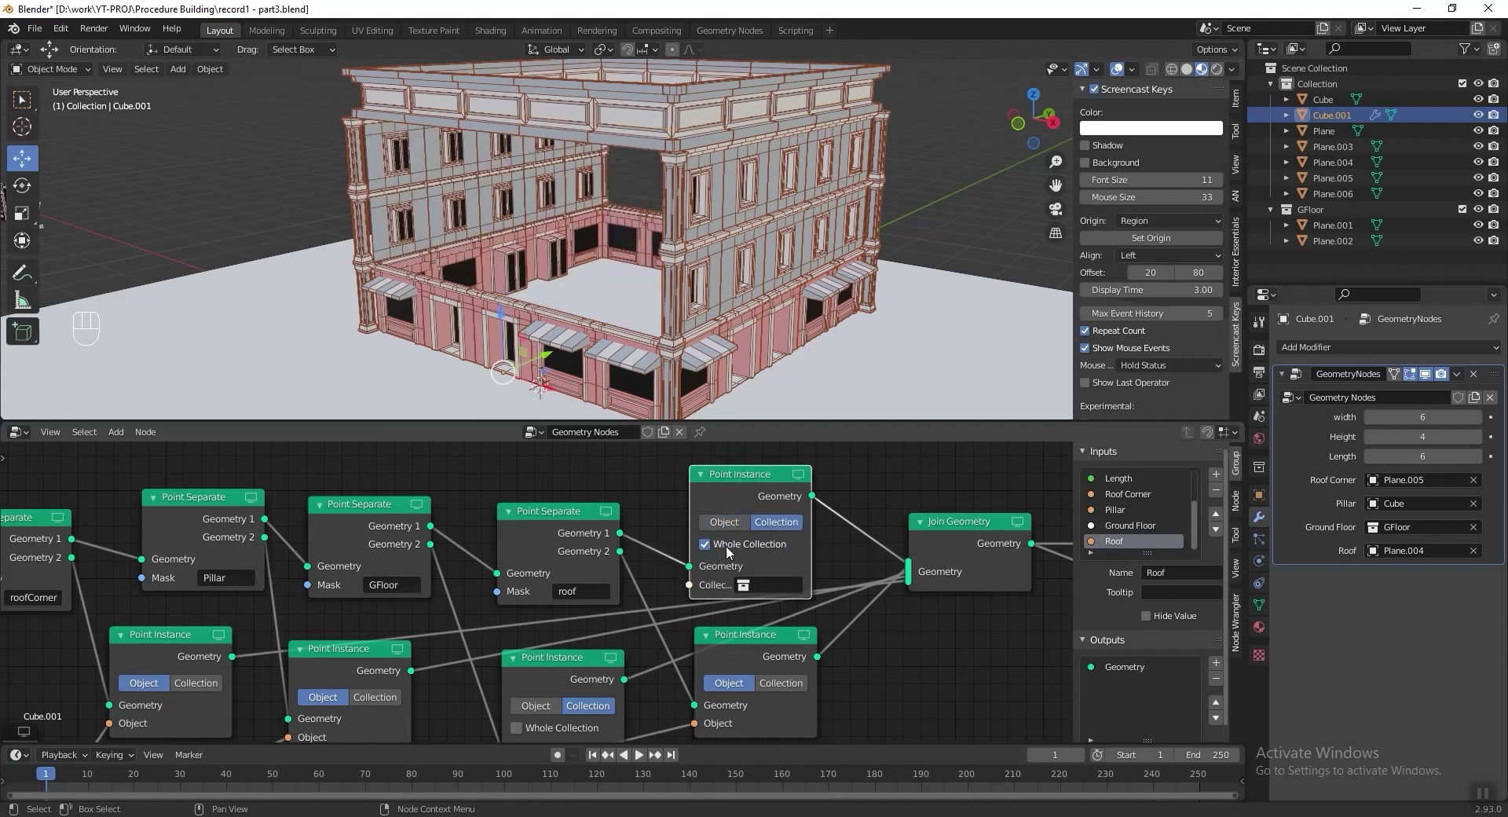
pyautogui.click(727, 545)
# Select the window wall pieces and move them into a new 'windows' collection.
pyautogui.moveTo(678, 196); pyautogui.dragTo(638, 219)
pyautogui.moveTo(604, 233); pyautogui.dragTo(834, 214)
pyautogui.moveTo(633, 223); pyautogui.dragTo(380, 233)
pyautogui.press('shift+b')
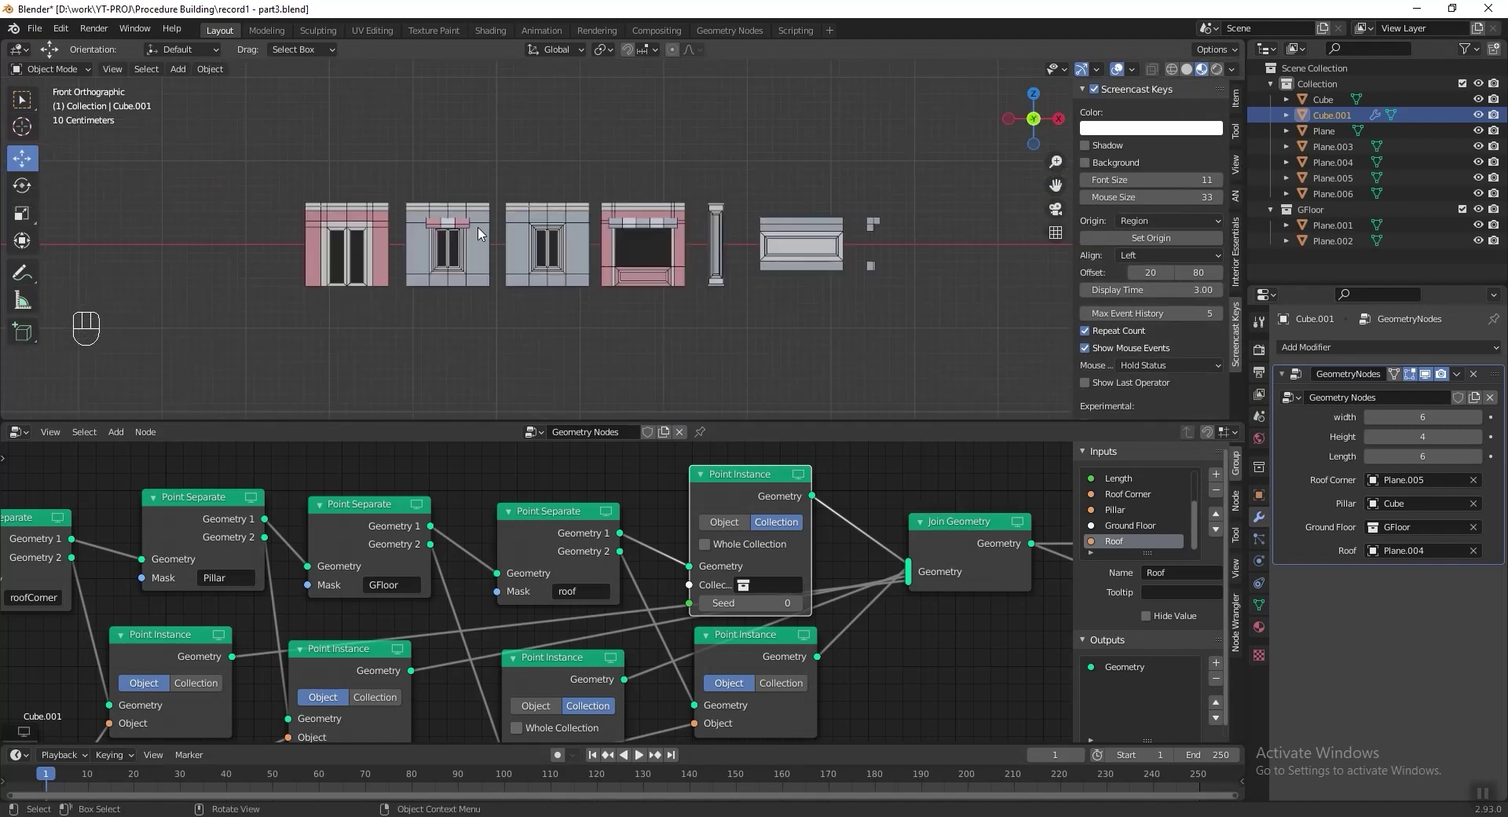
pyautogui.click(523, 231)
pyautogui.press('m')
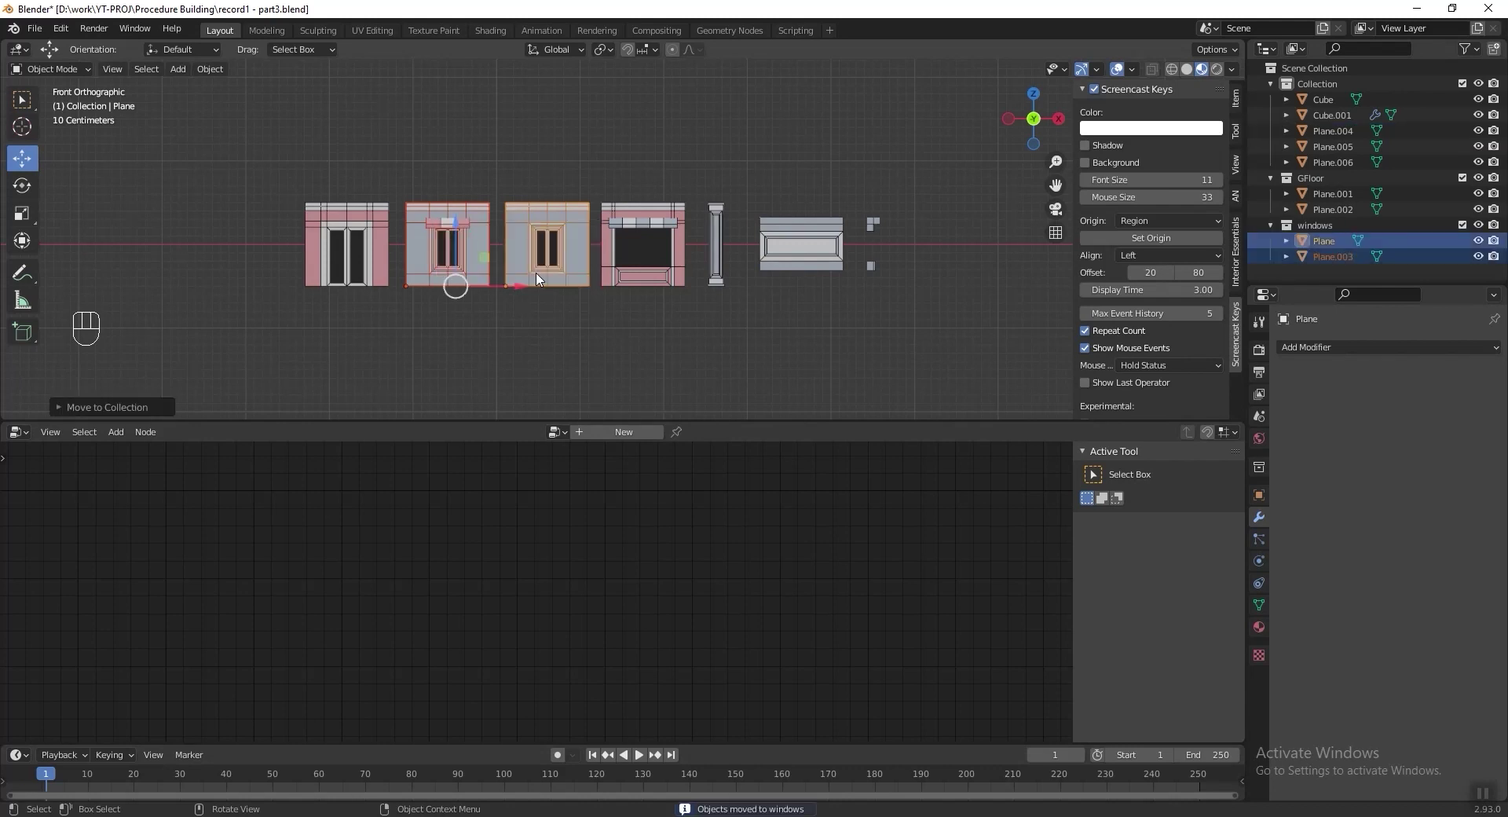
# Select the procedural building and bring its geometry node tree back into view.
pyautogui.click(614, 268)
pyautogui.moveTo(555, 296); pyautogui.dragTo(638, 304)
pyautogui.moveTo(676, 310); pyautogui.dragTo(607, 349)
pyautogui.moveTo(813, 251); pyautogui.dragTo(615, 256)
pyautogui.press('shift+b')
pyautogui.click(686, 313)
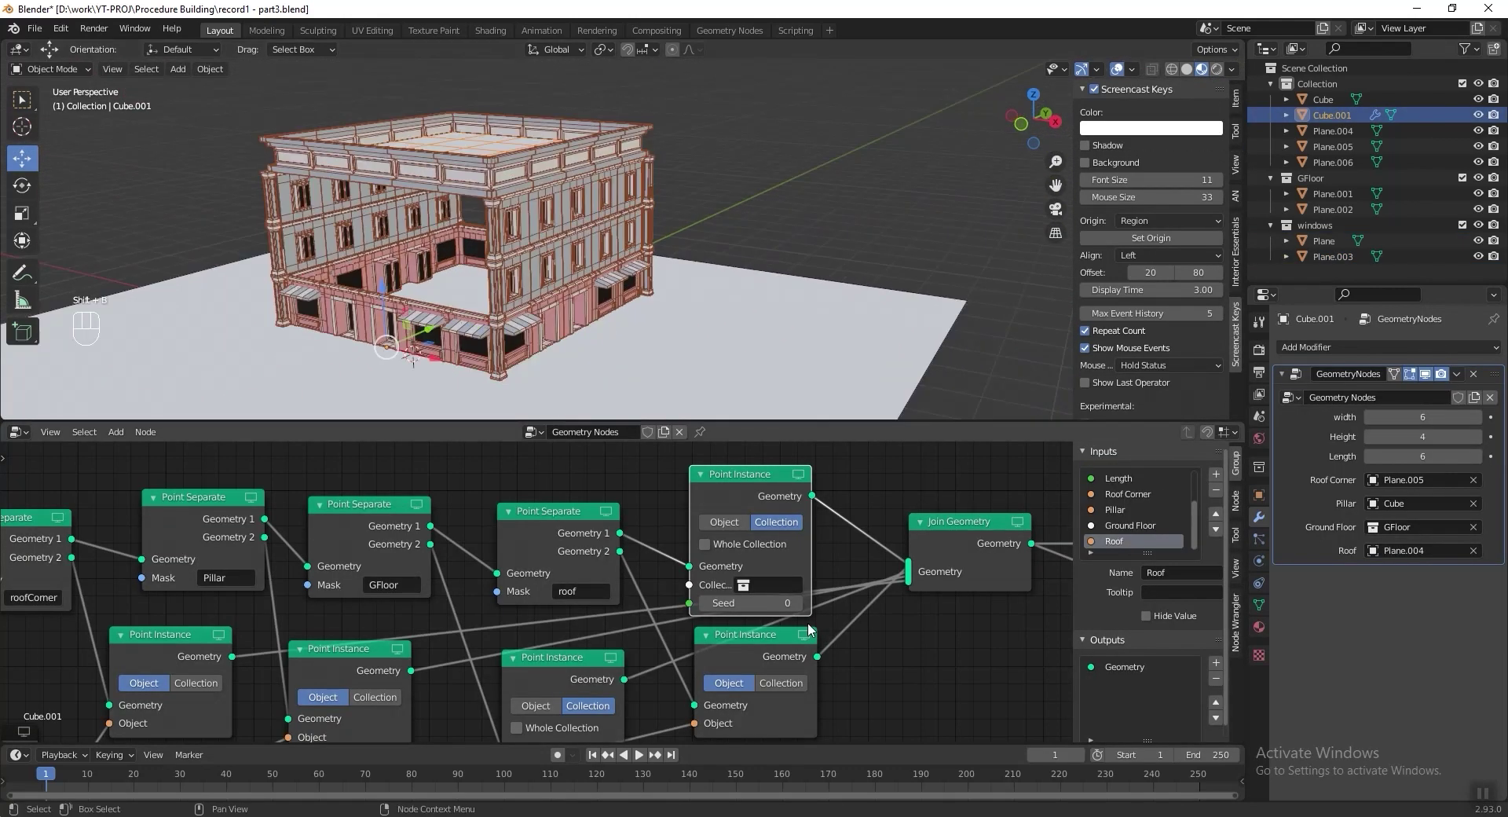
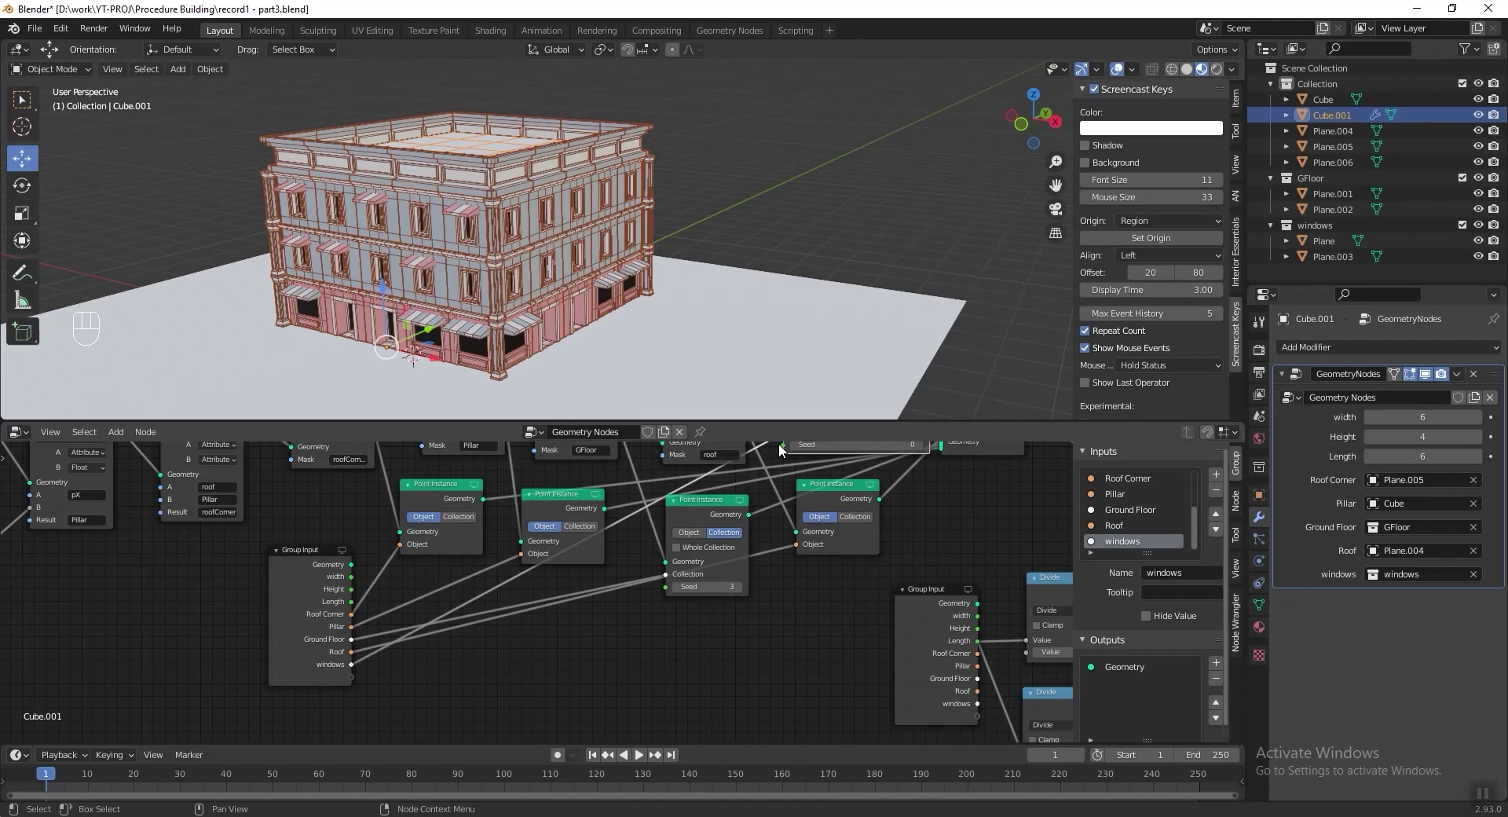
# Expose the instancing Seed as a modifier input and make the top Point Instance use a collection.
pyautogui.moveTo(786, 450); pyautogui.dragTo(371, 684)
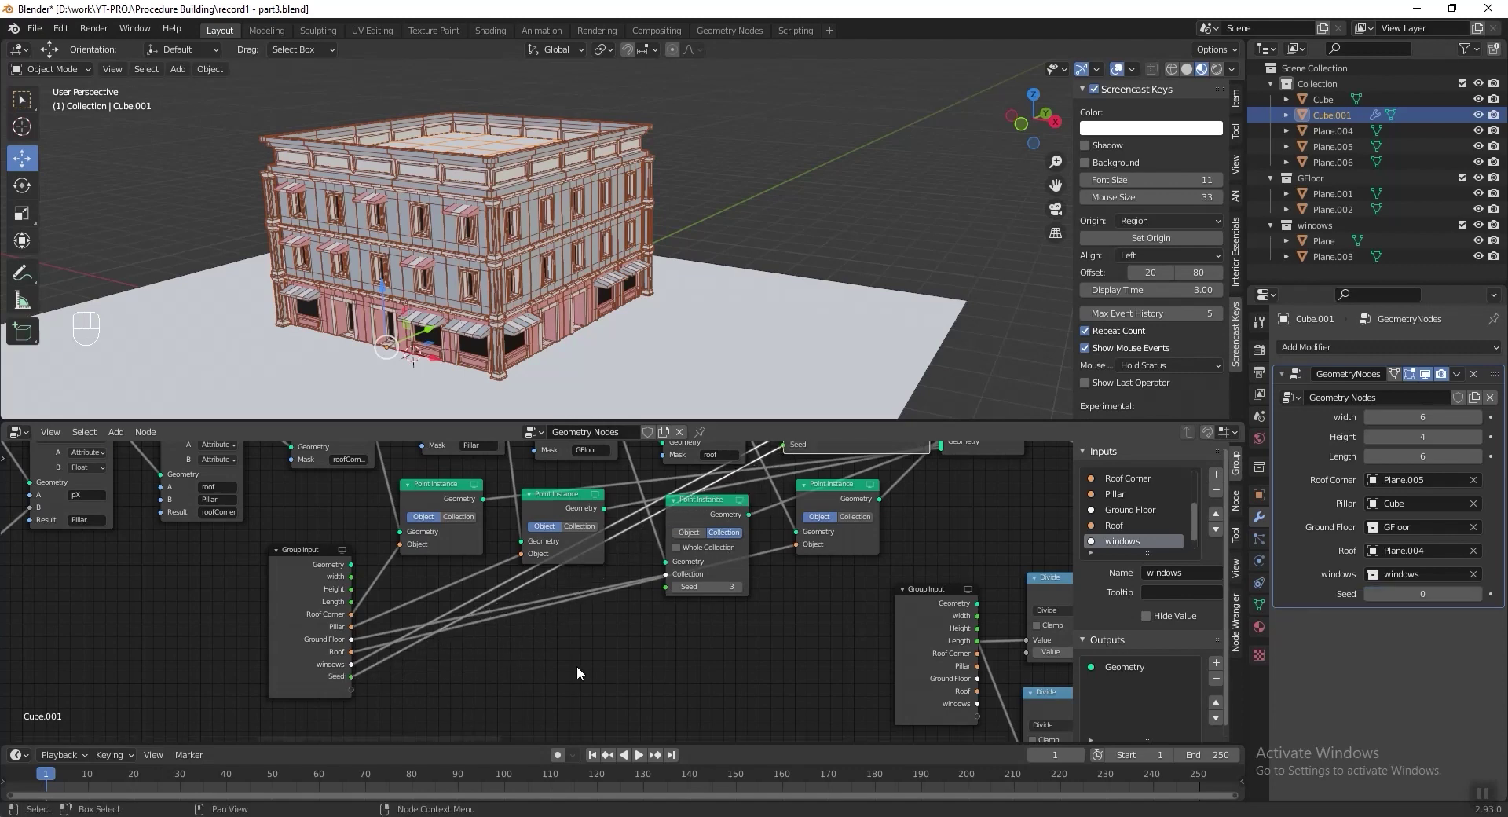
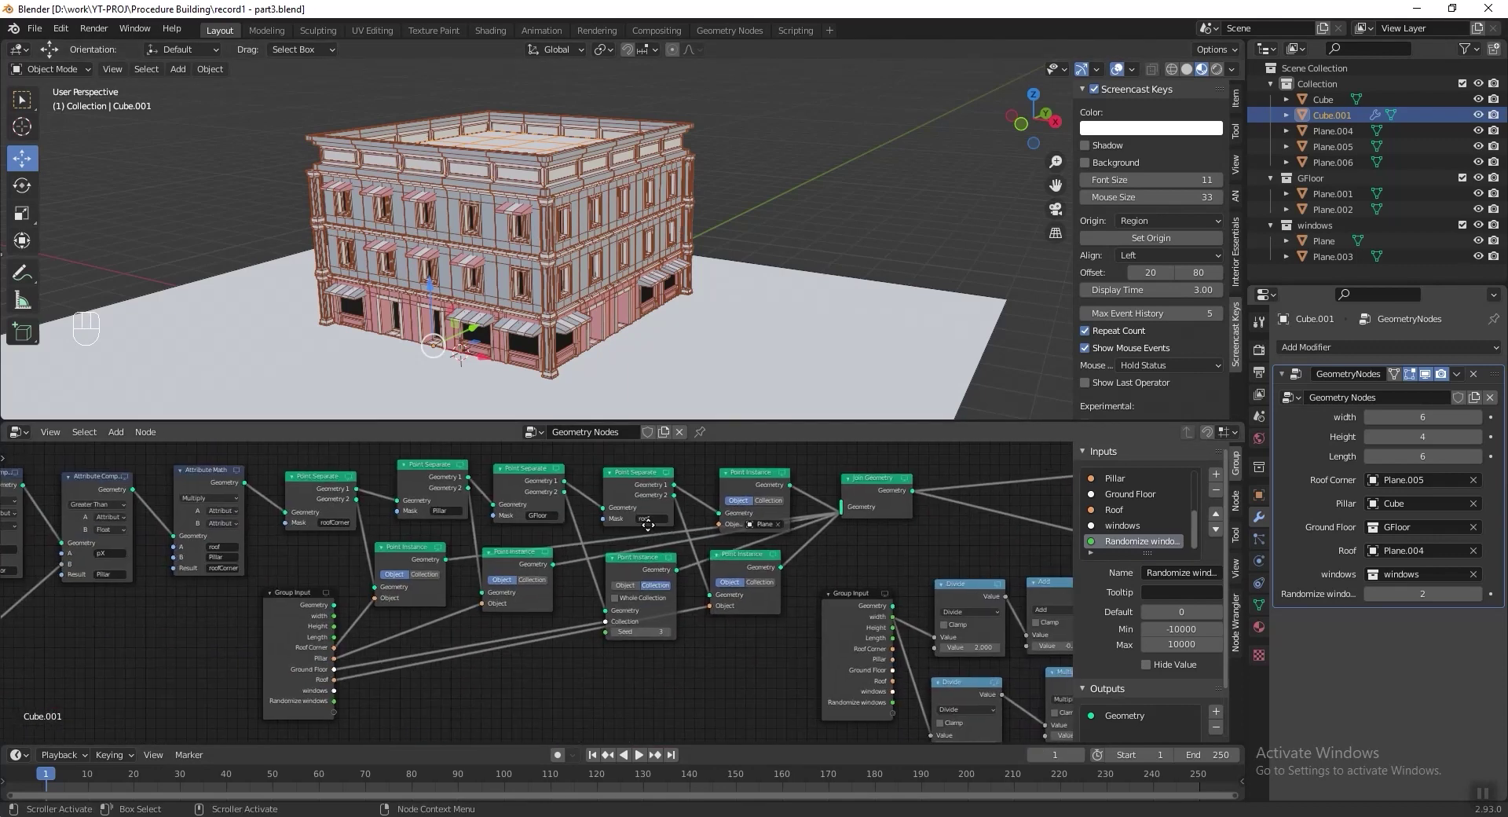
pyautogui.moveTo(612, 567); pyautogui.dragTo(706, 580)
pyautogui.middleClick(811, 487)
pyautogui.click(810, 471)
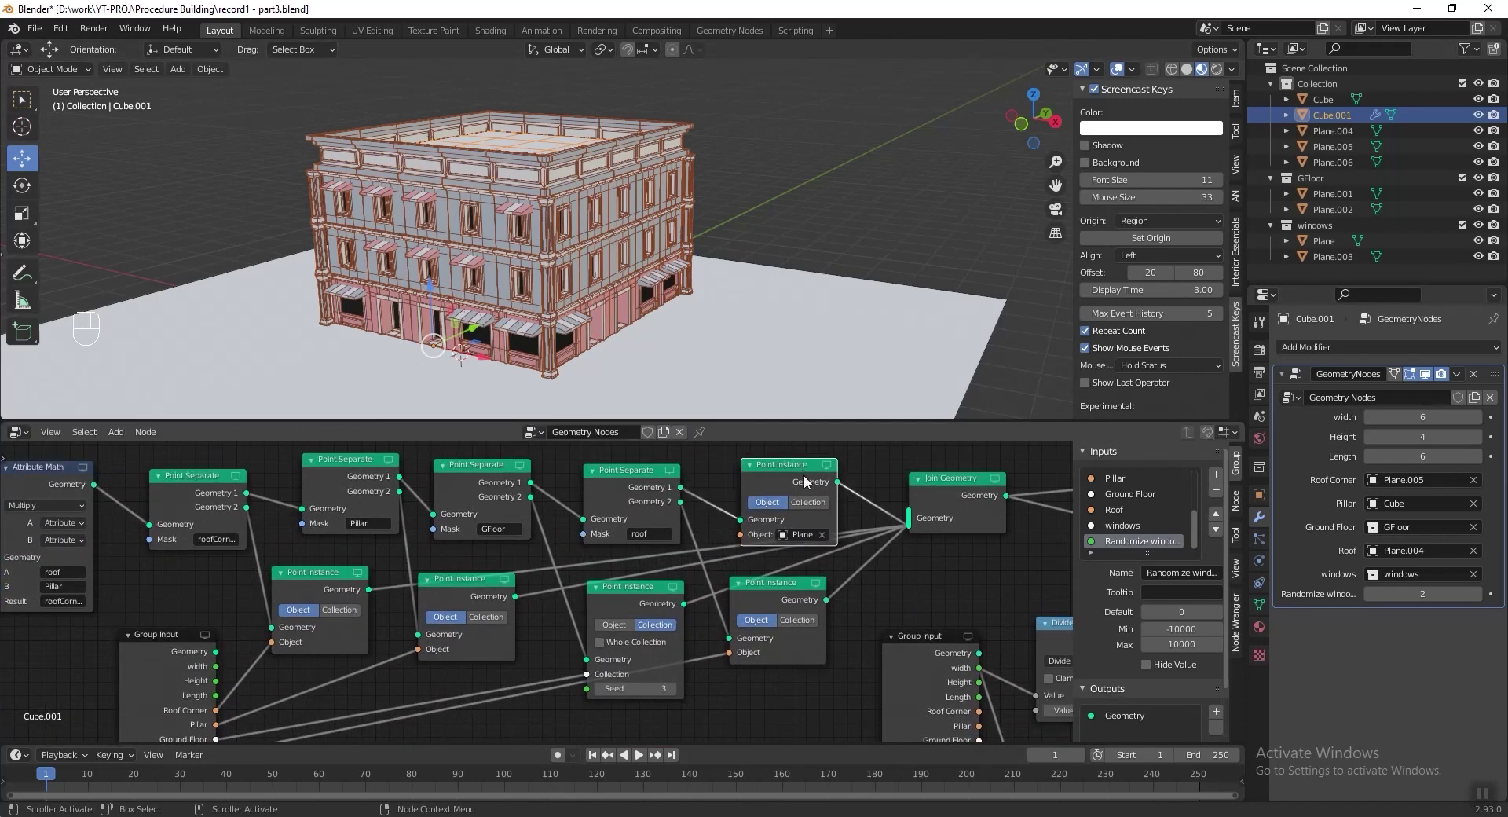
pyautogui.press('m')
pyautogui.press('m')
pyautogui.click(856, 535)
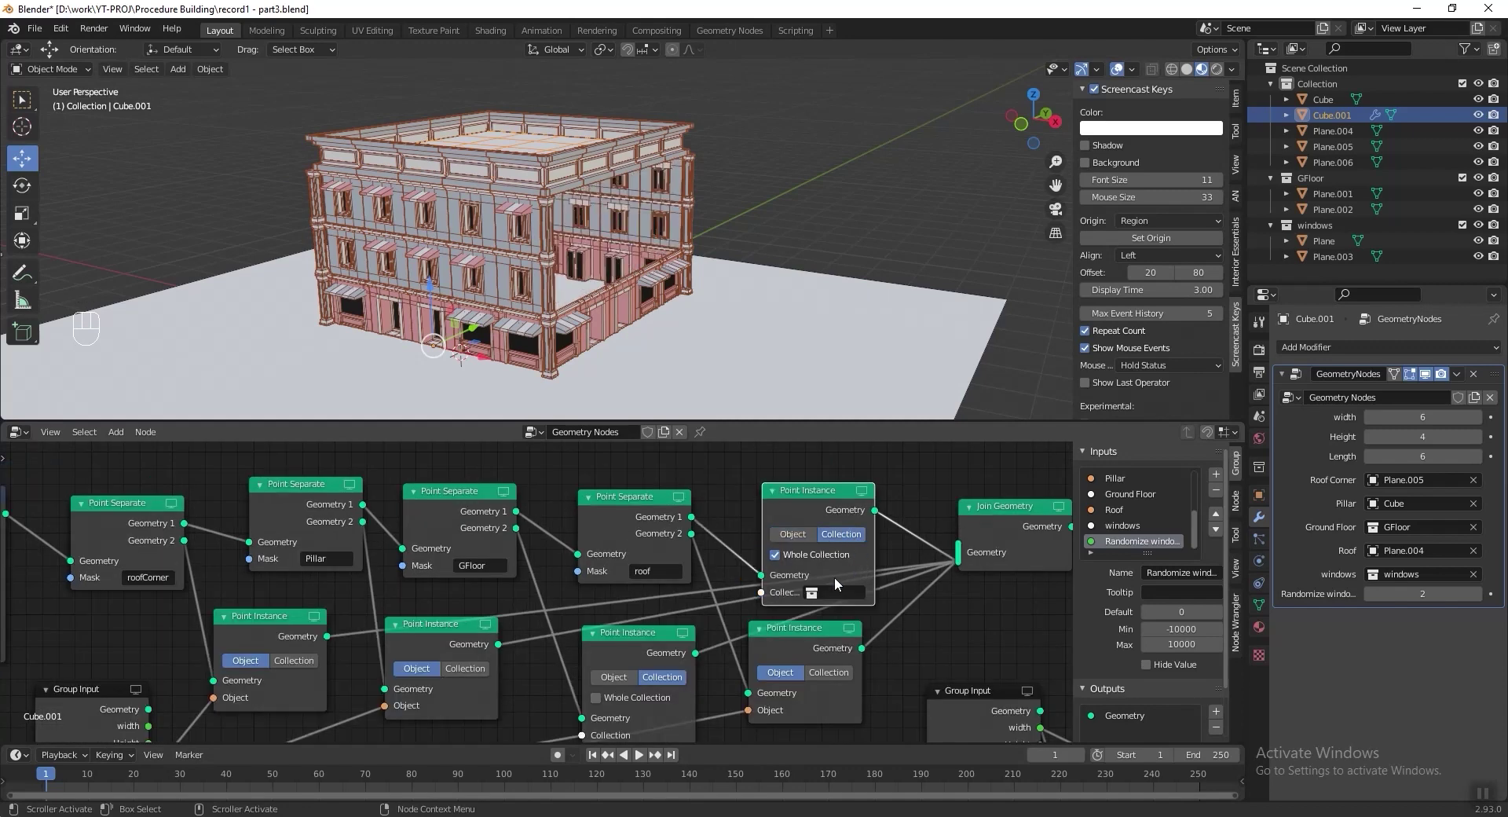
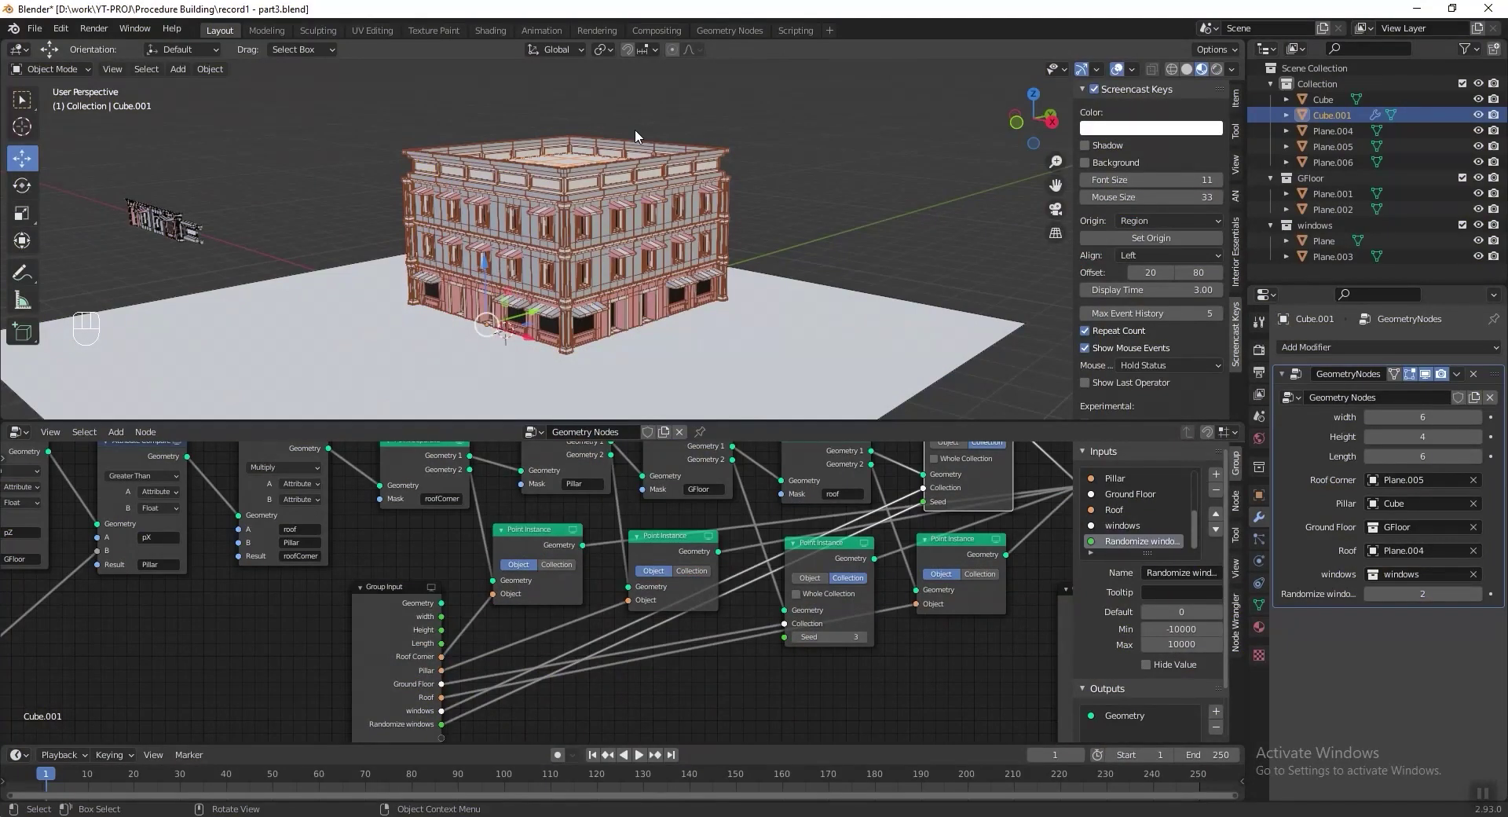
# From top view, add a new plane and enlarge it to cover the building's footprint.
pyautogui.press('KP_7')
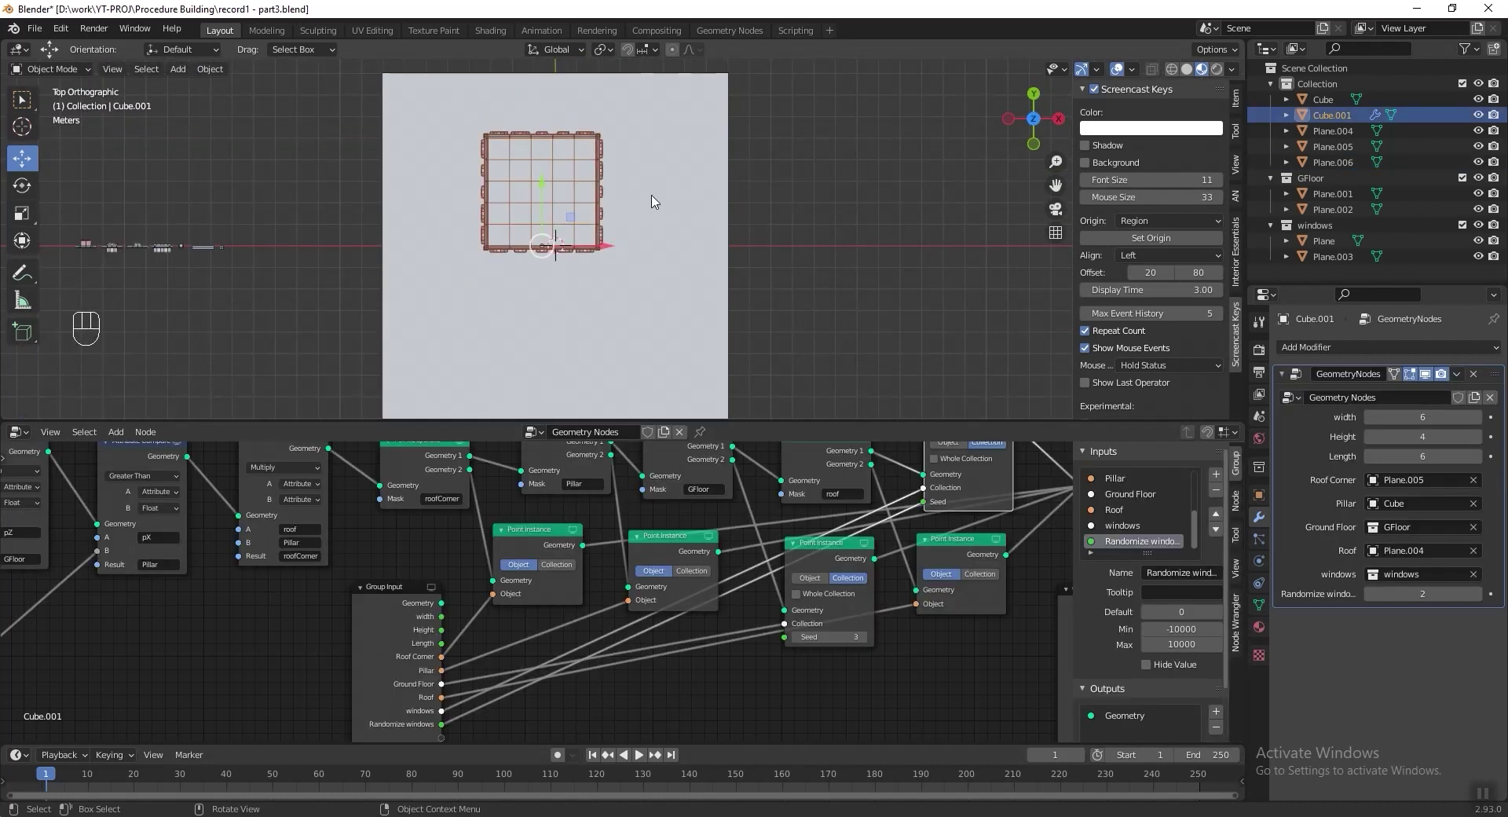
pyautogui.press('g')
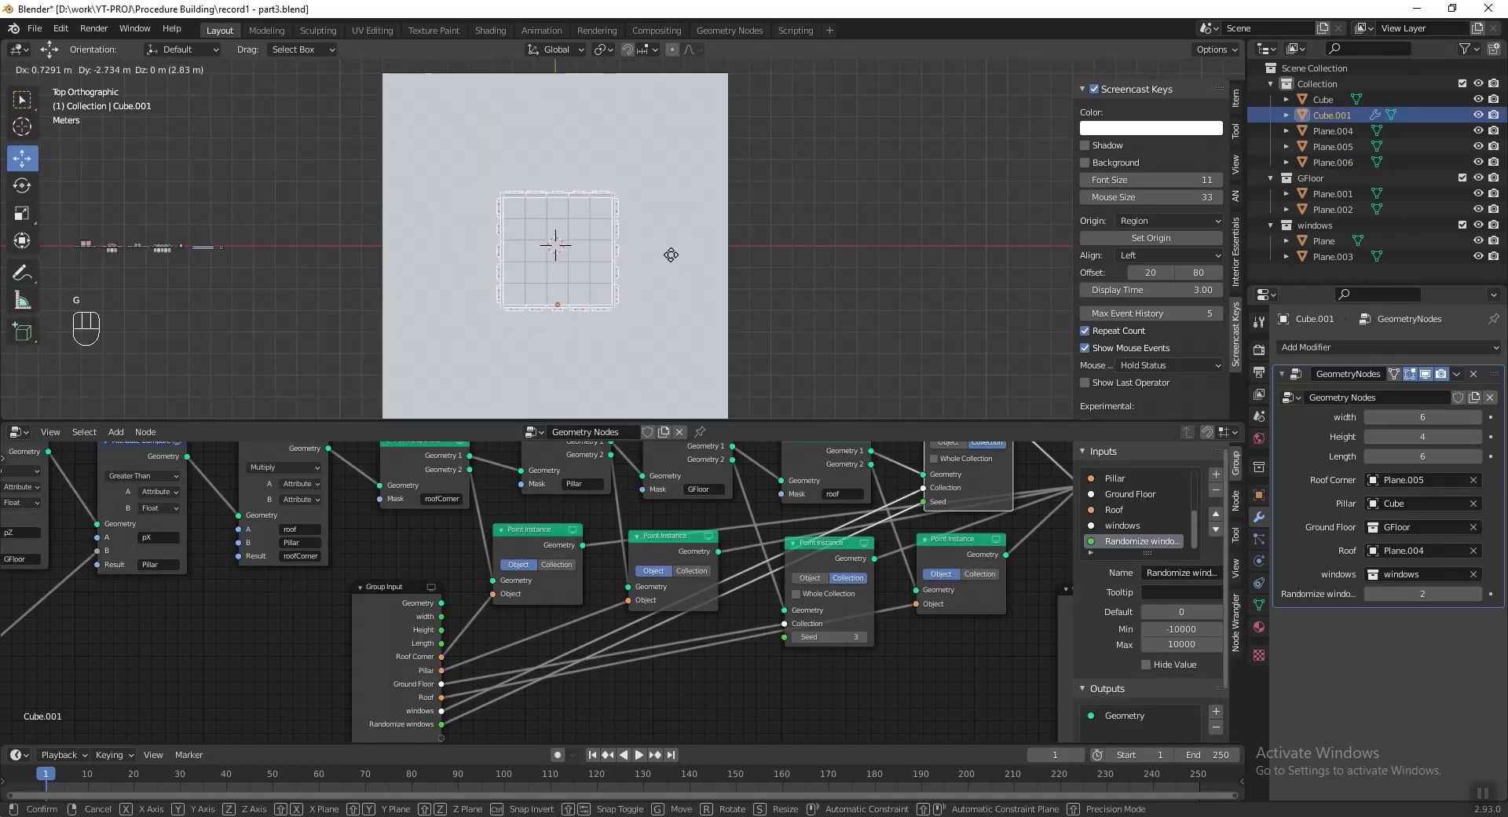
pyautogui.middleClick(682, 253)
pyautogui.click(626, 328)
pyautogui.press('shift+d')
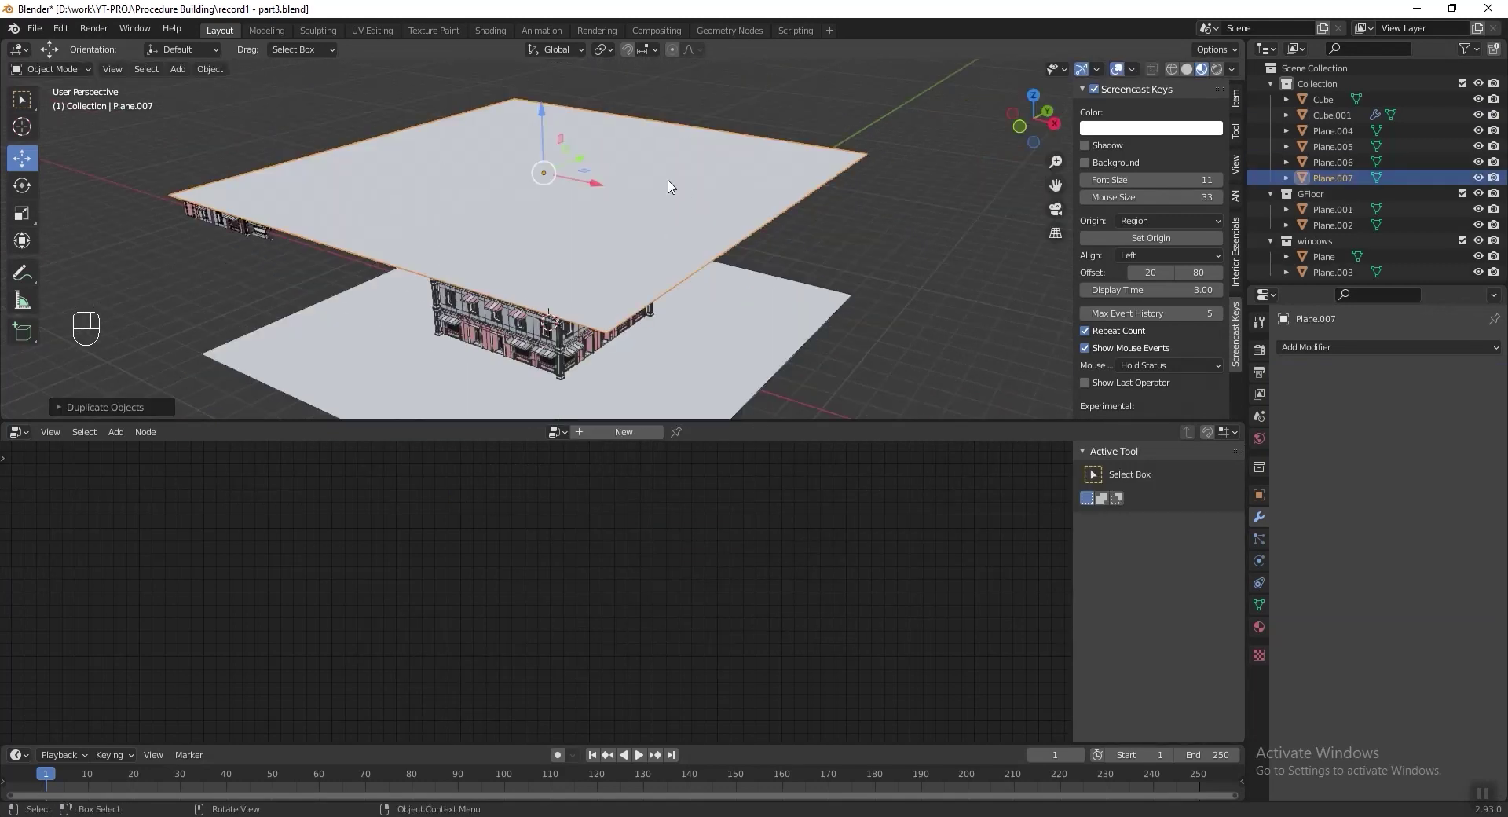
# Inset the plane into a border, lower it to the building base and apply its rotation.
pyautogui.press('Tab')
pyautogui.press('i')
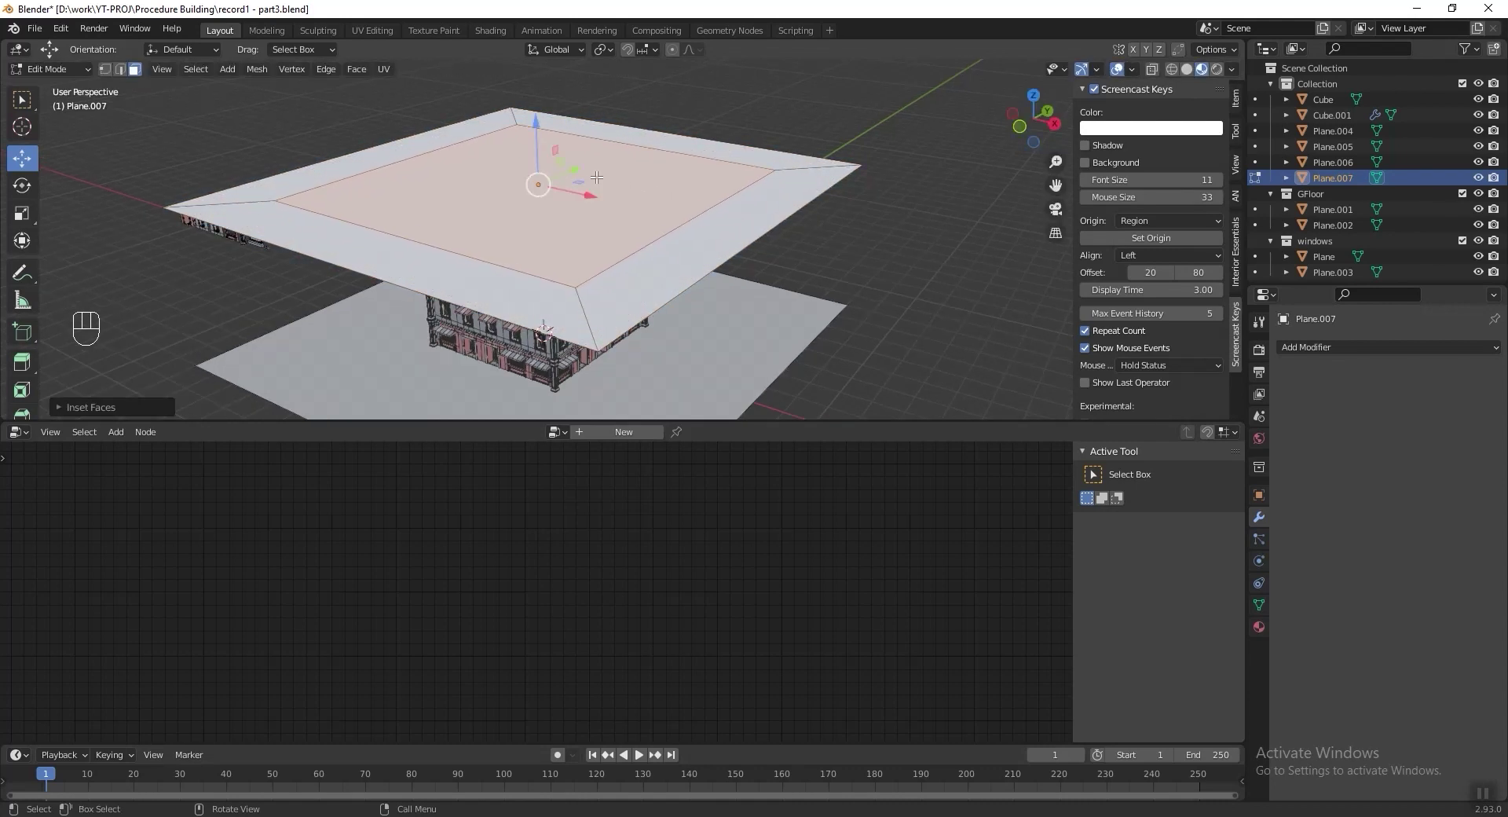
pyautogui.press('x')
pyautogui.press('Tab')
pyautogui.press('g')
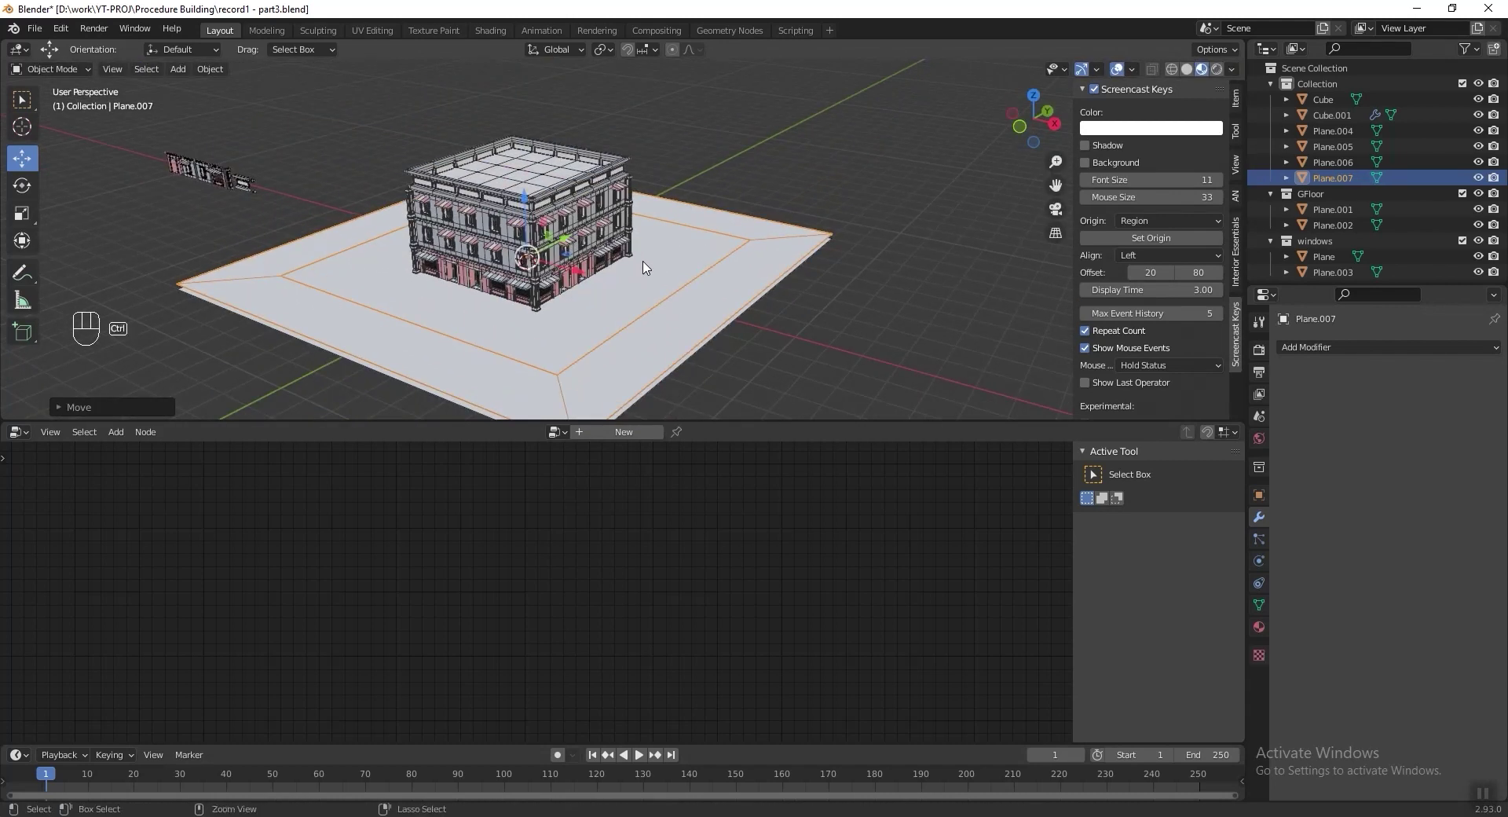
pyautogui.press('ctrl+a')
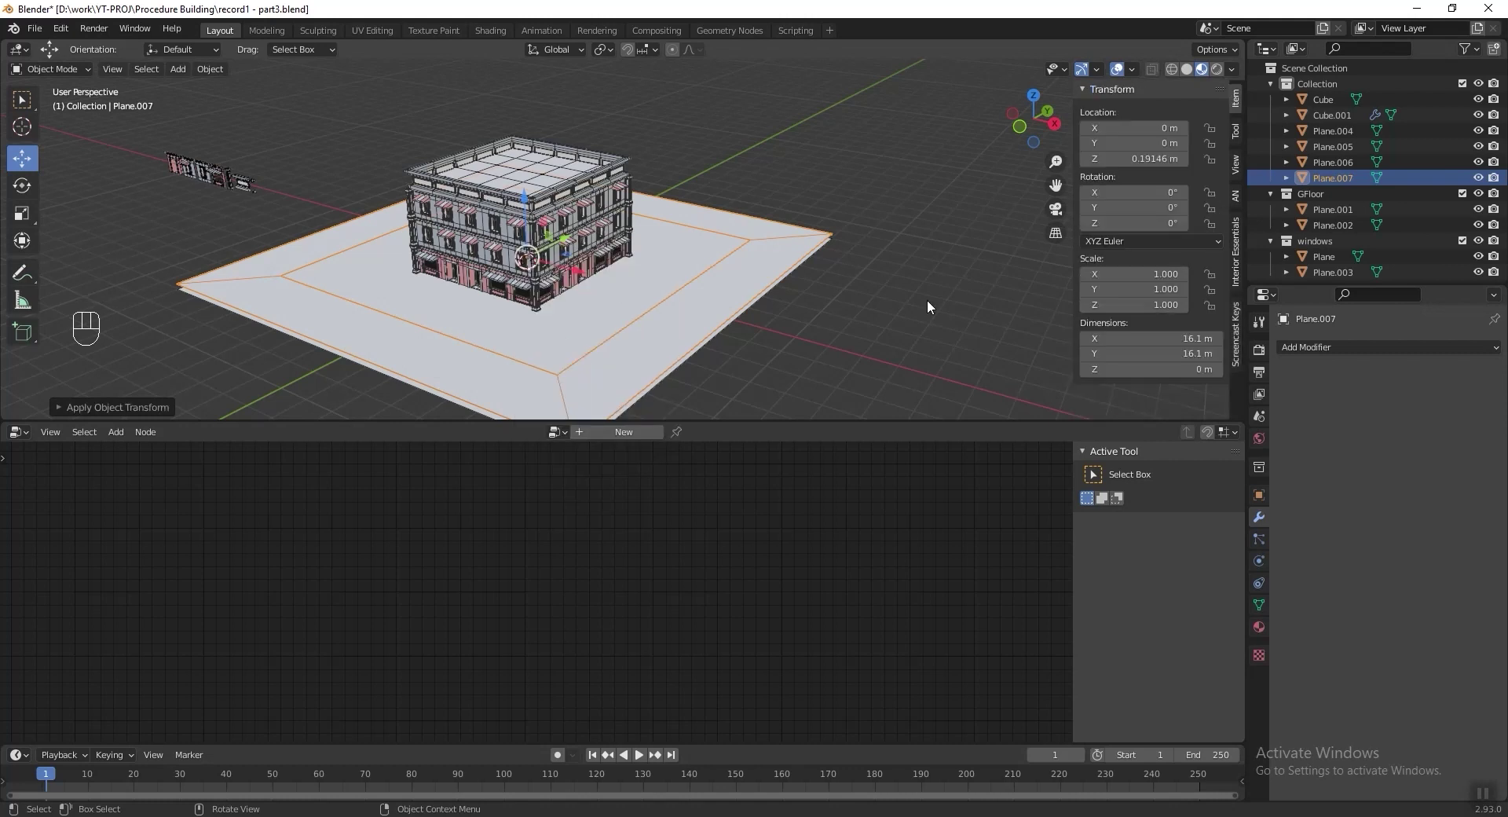
# Add a cube, stretch it into a thin pole about 10.3 m tall and apply its scale.
pyautogui.press('shift+a')
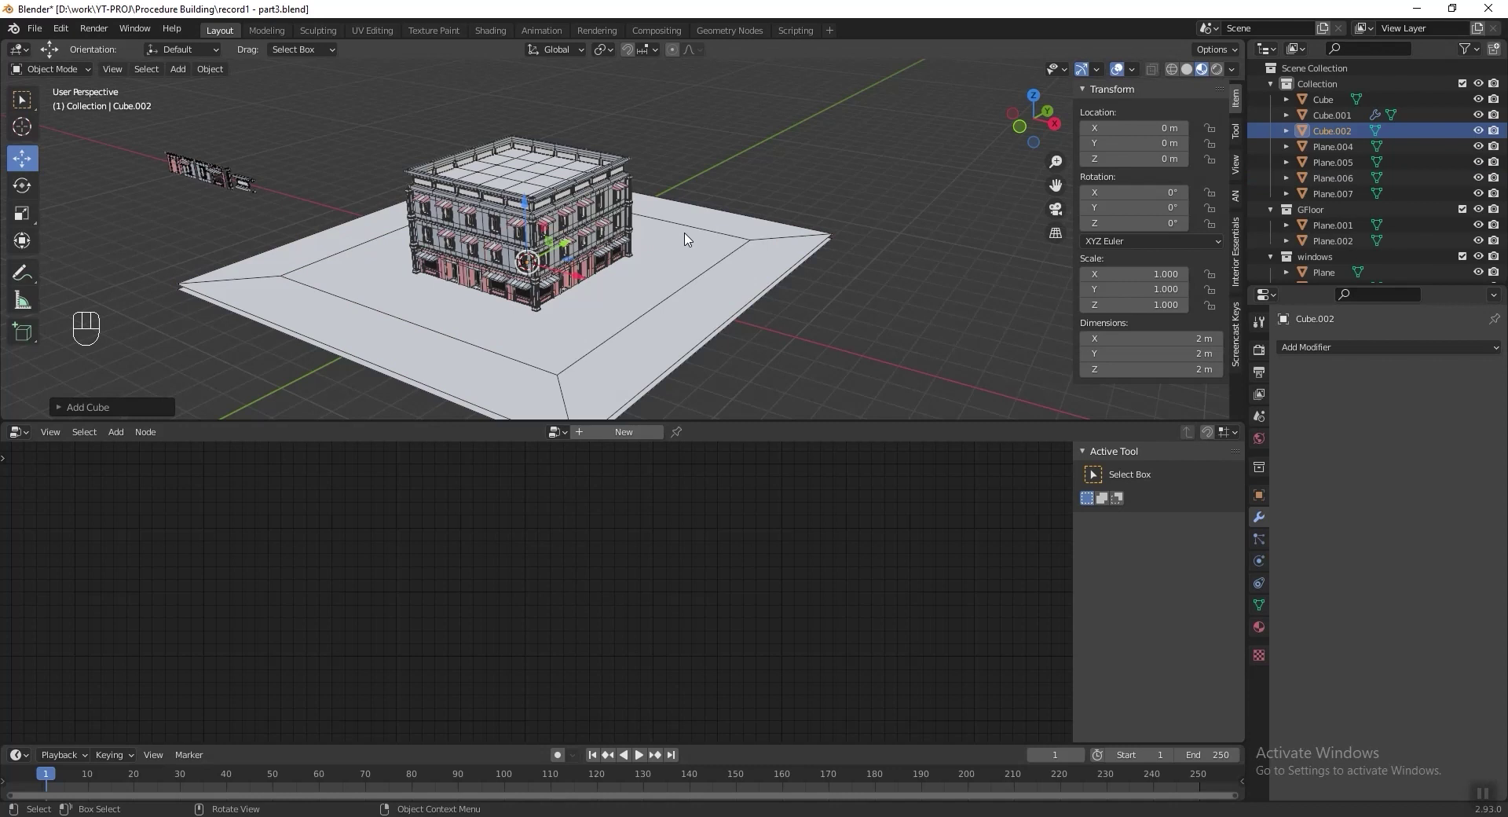
pyautogui.press('KP_Divide')
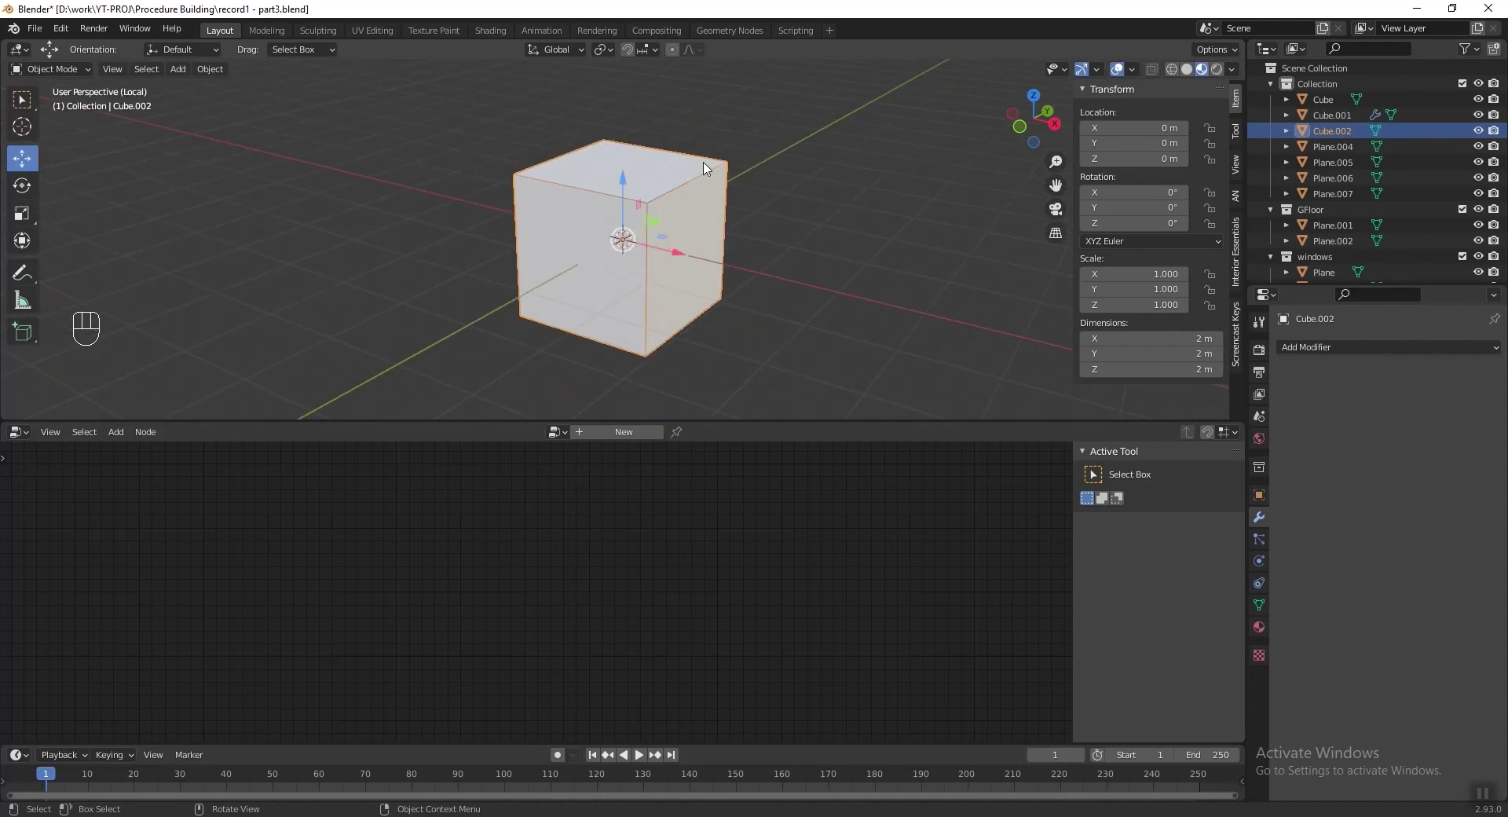
pyautogui.press('s')
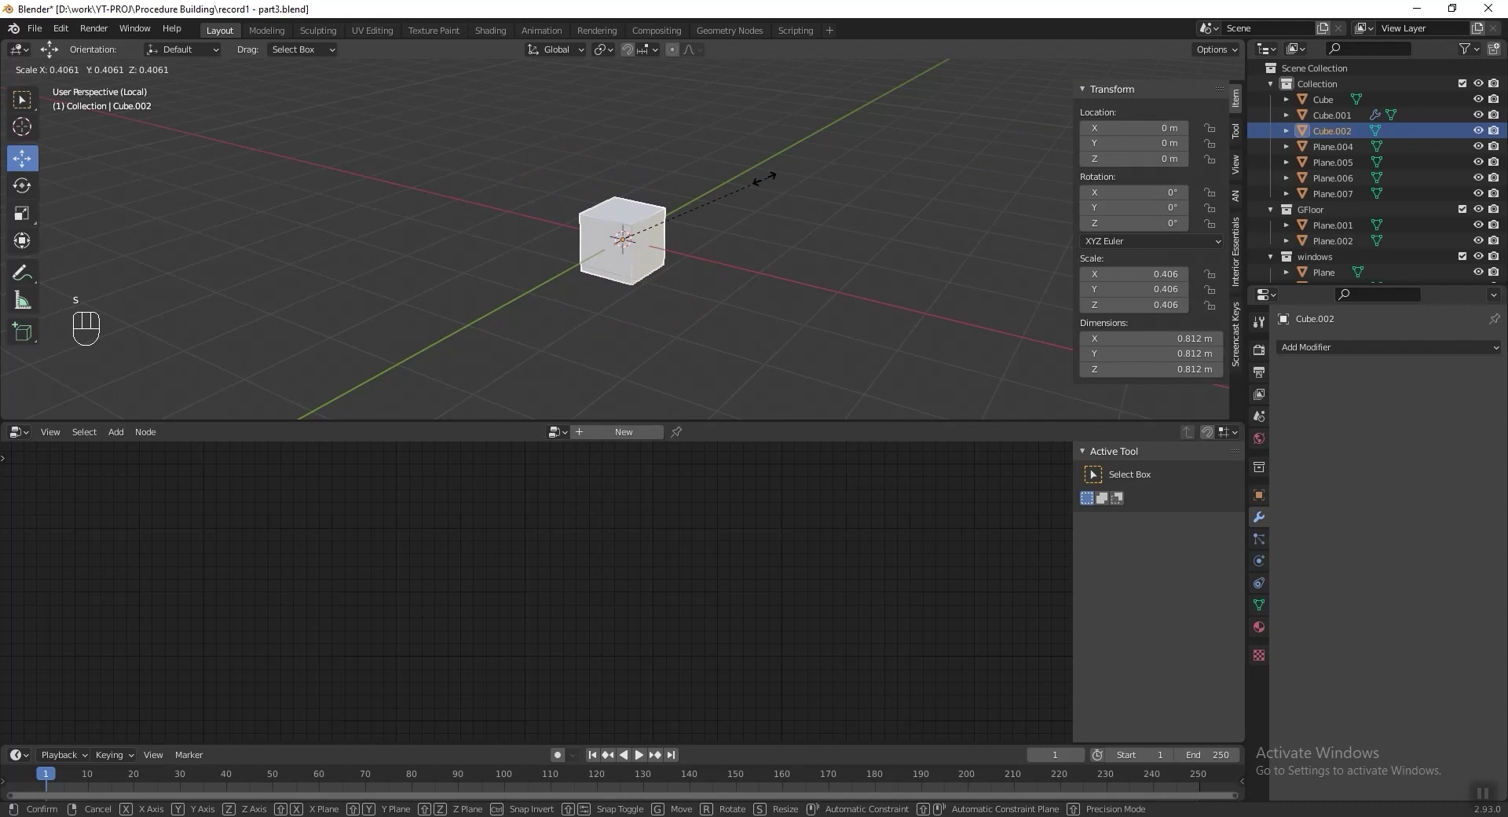
pyautogui.press('s')
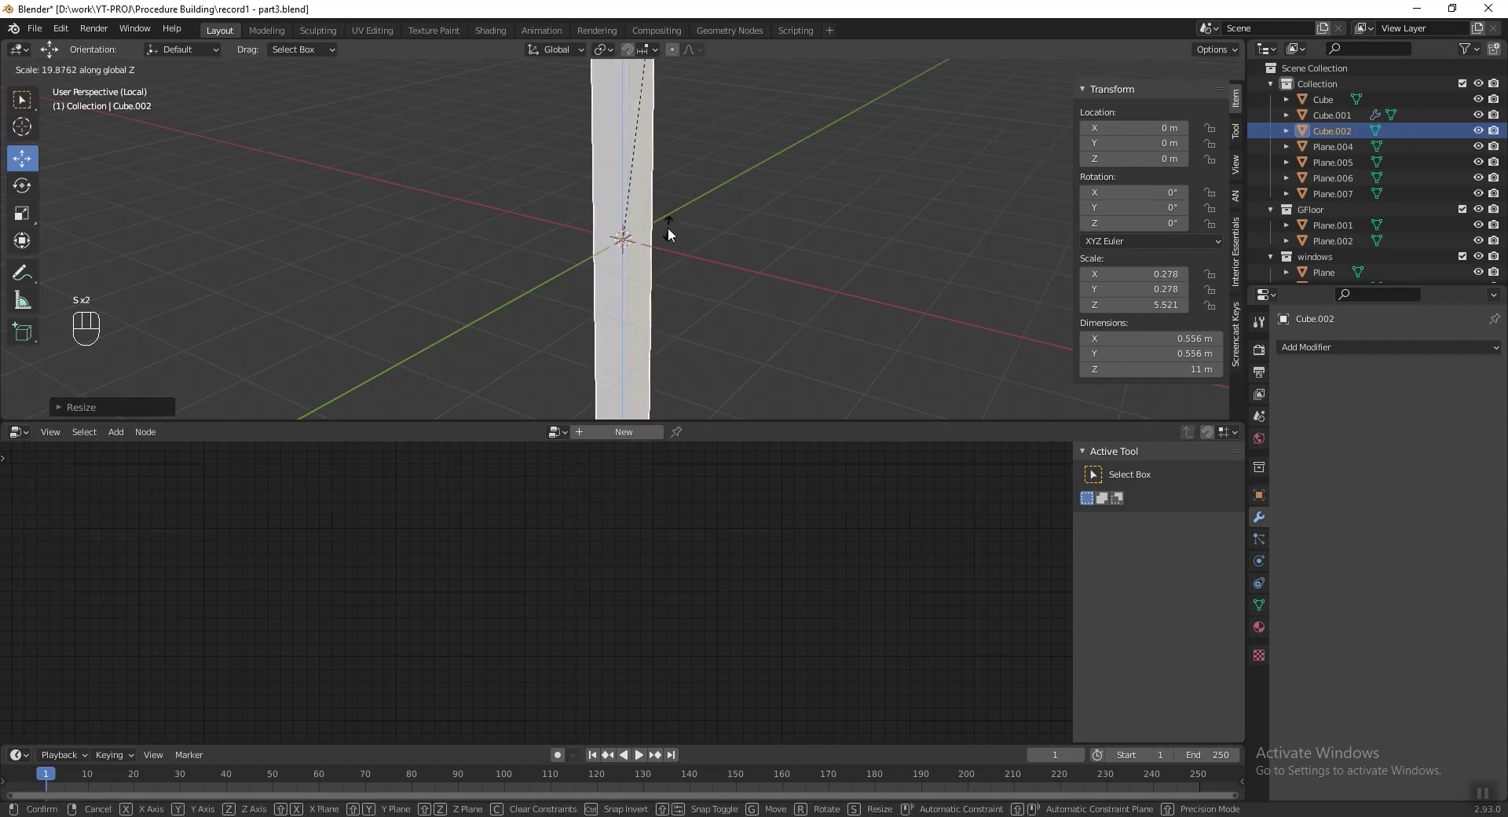
pyautogui.press('s')
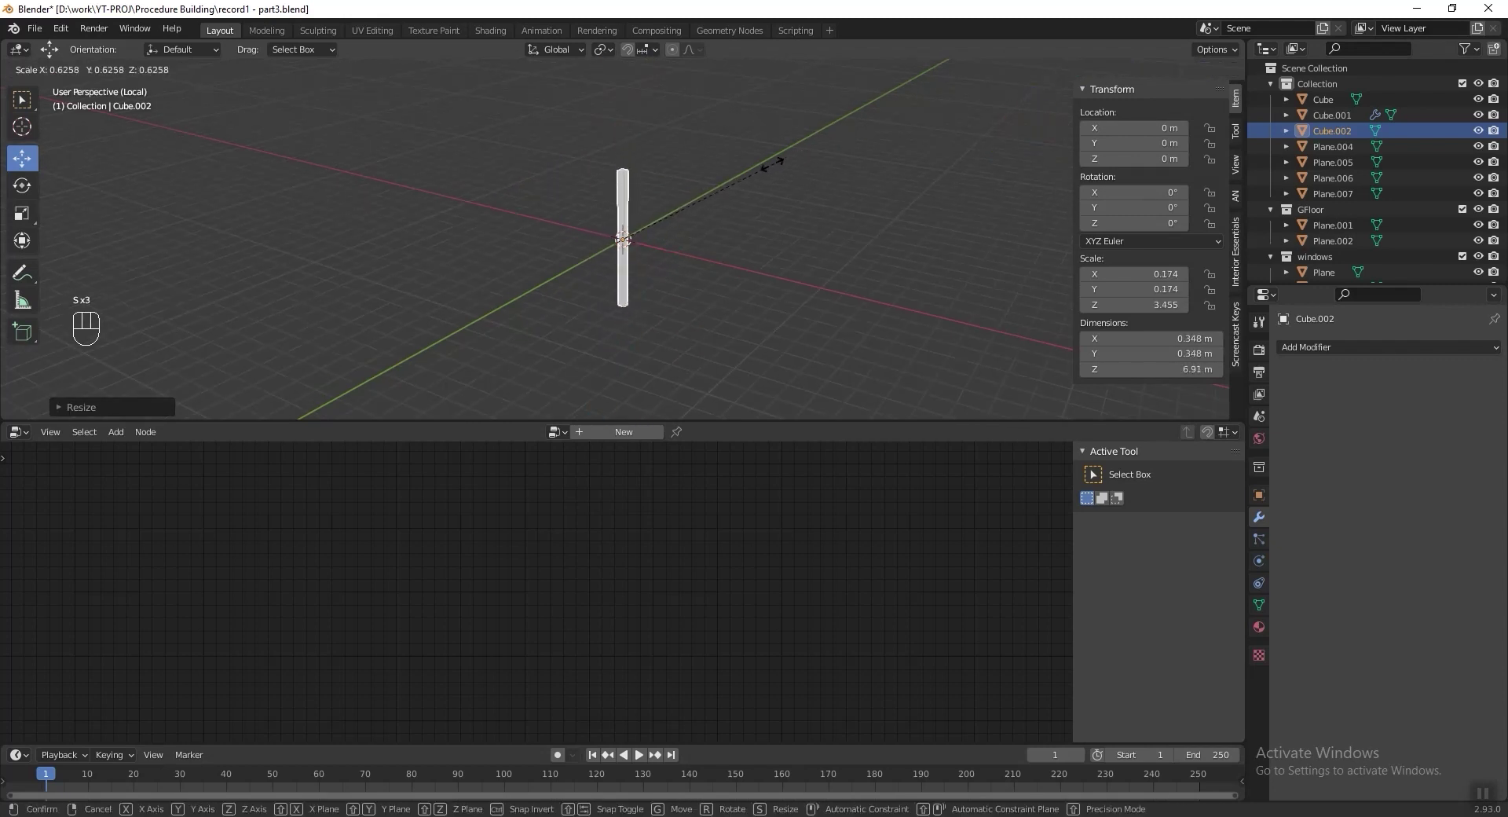
pyautogui.press('s')
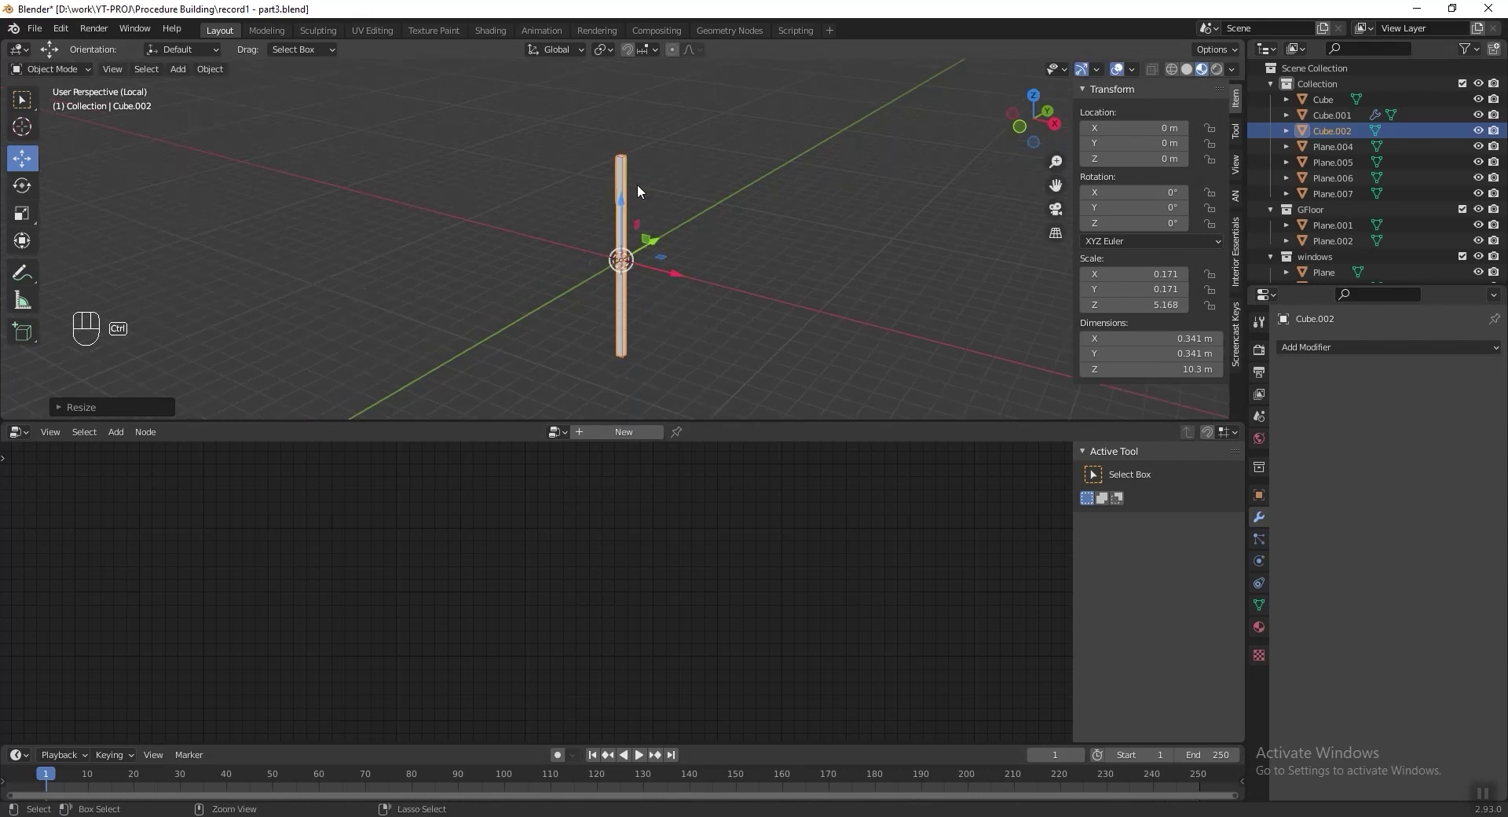
pyautogui.press('ctrl+a')
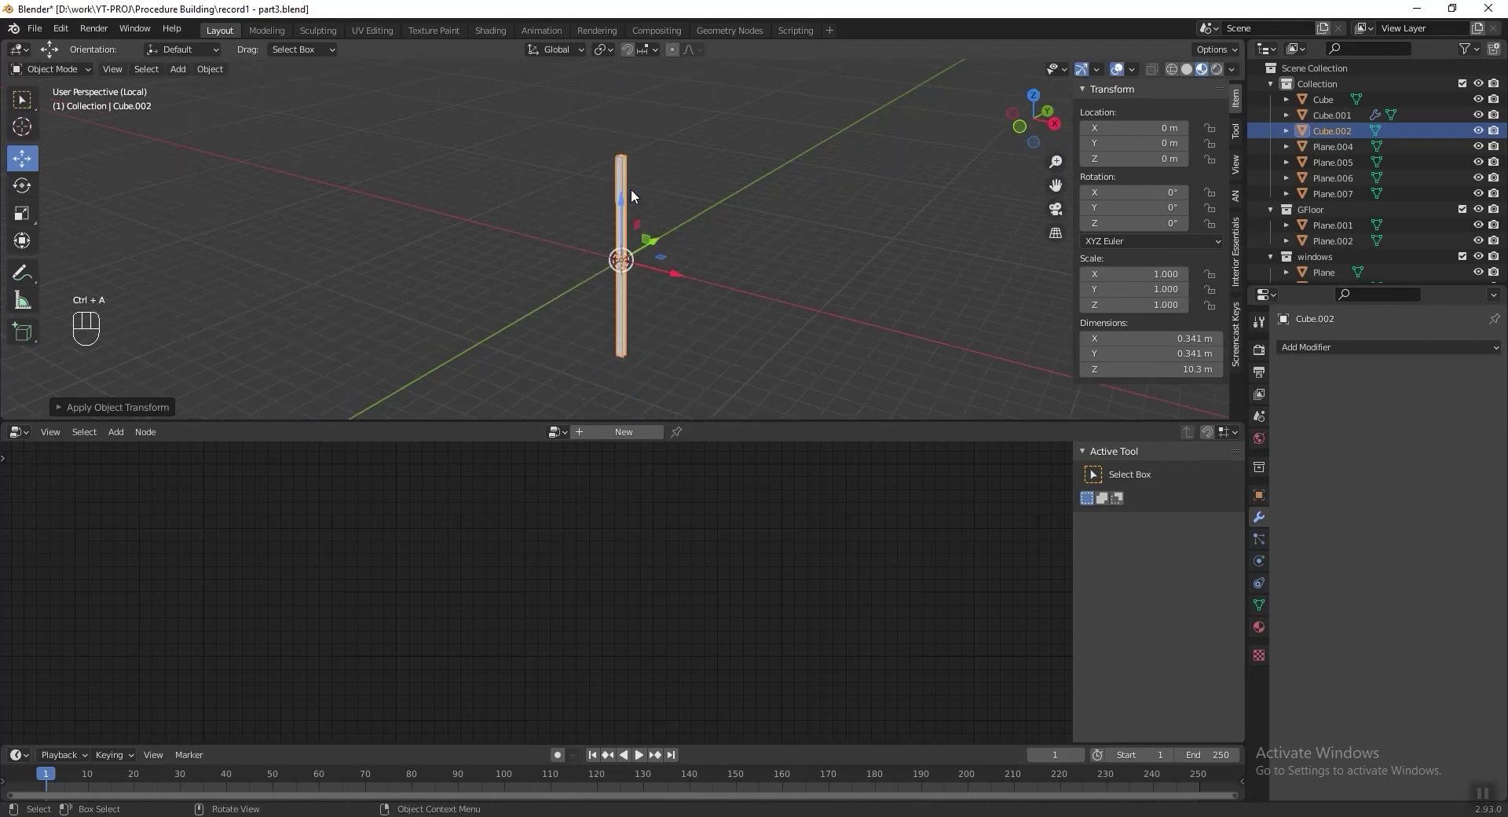
# Add a second cube, taper its top into a pyramid and raise it onto the pole.
pyautogui.press('shift+a')
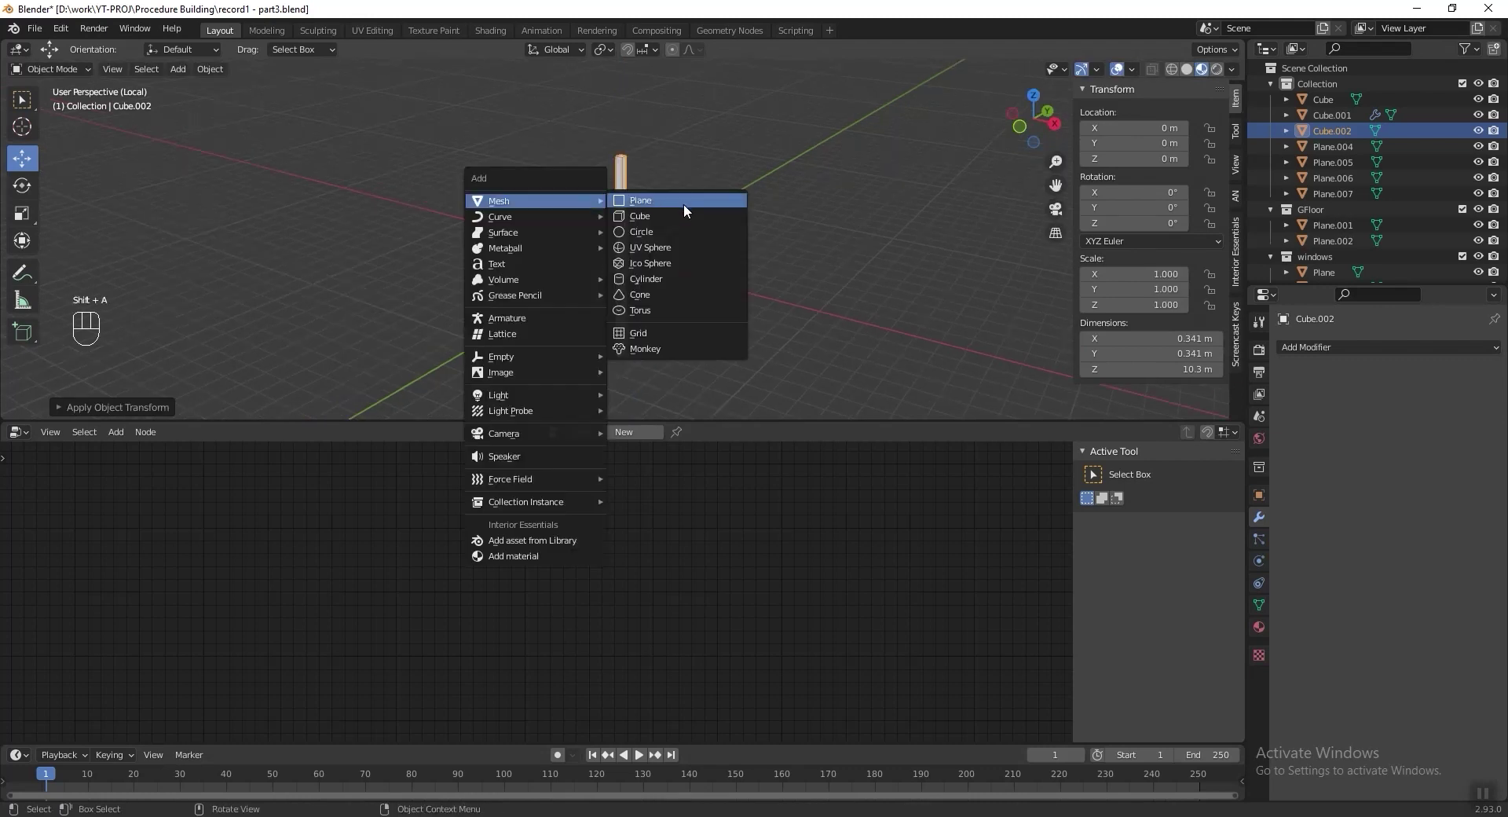
pyautogui.press('Tab')
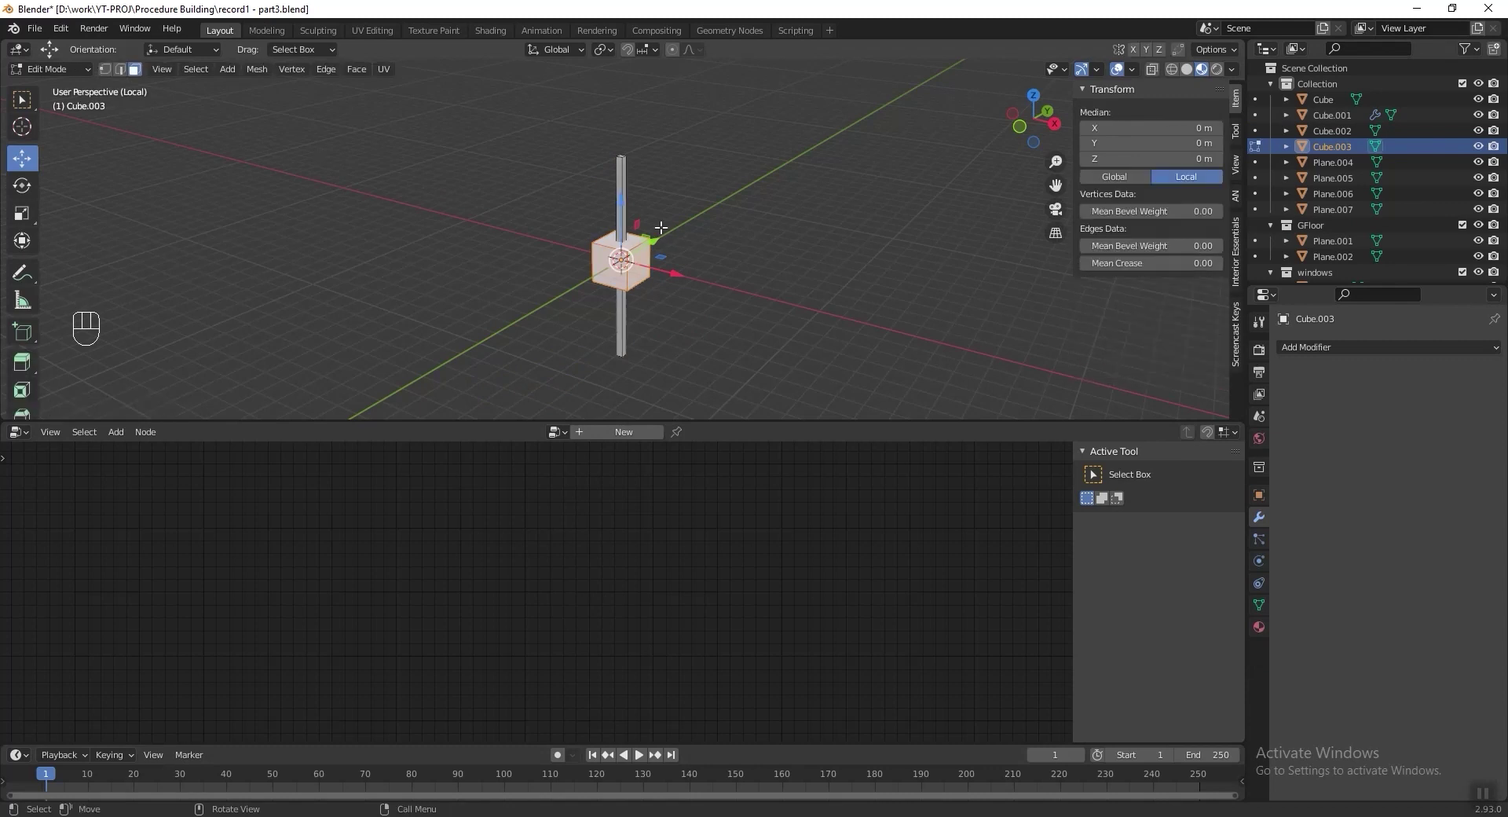
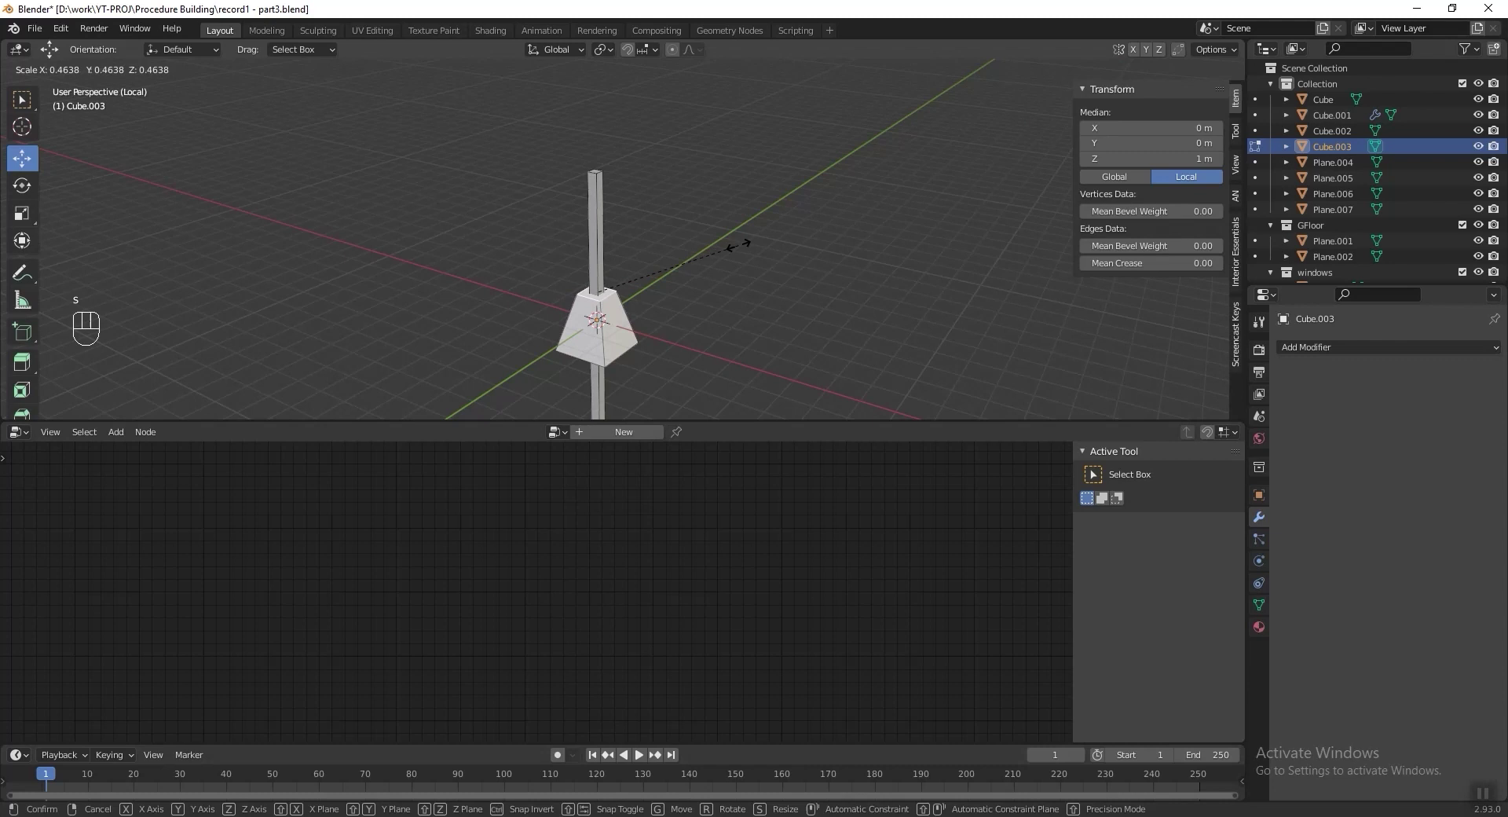
pyautogui.press('g')
pyautogui.press('s')
pyautogui.press('Tab')
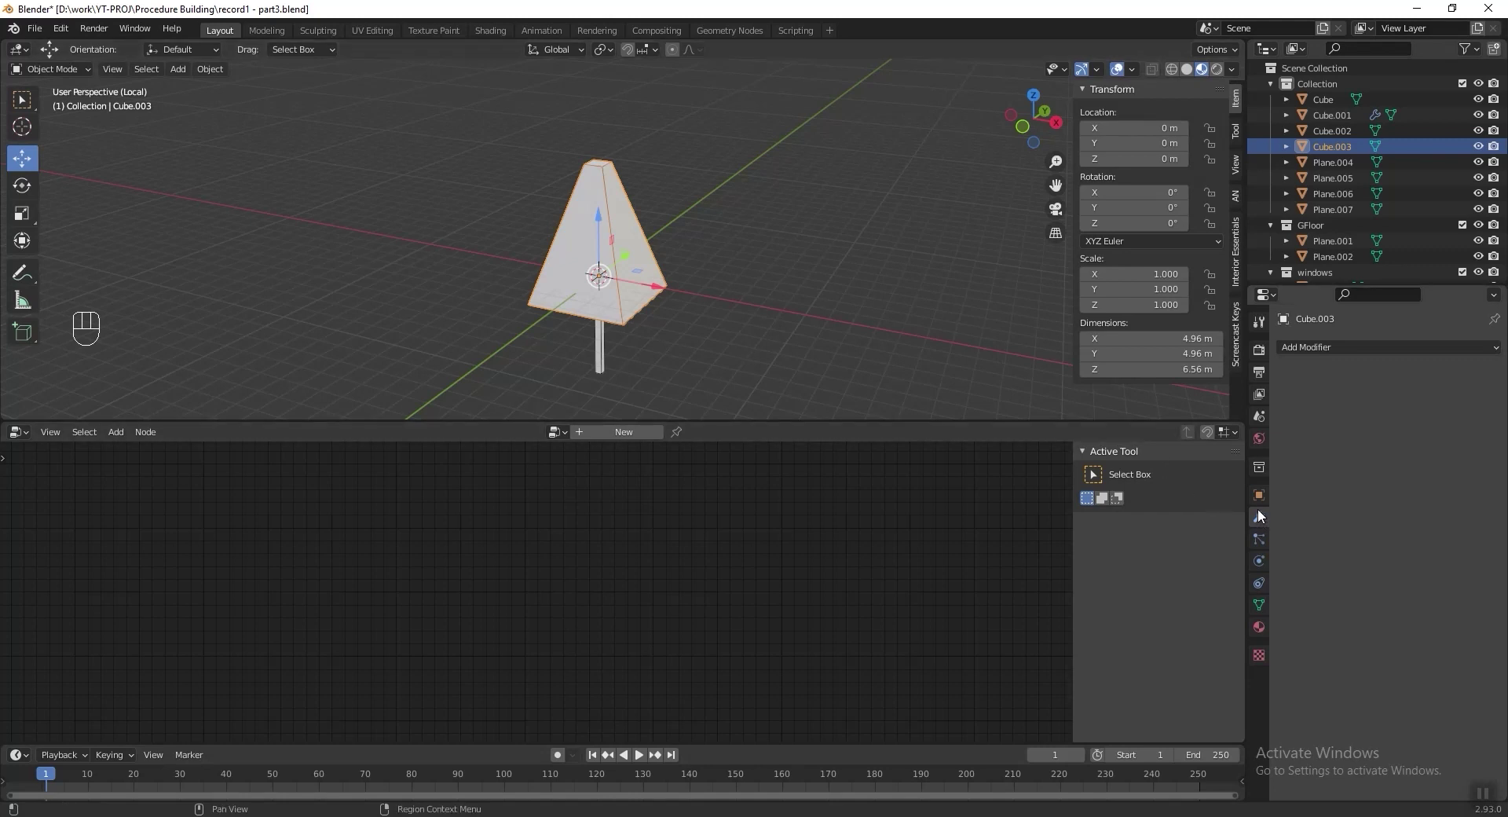
# Apply a level-3 Subdivision Surface to the canopy and enlarge the rounded crown over the trunk.
pyautogui.moveTo(1370, 354); pyautogui.dragTo(1254, 633)
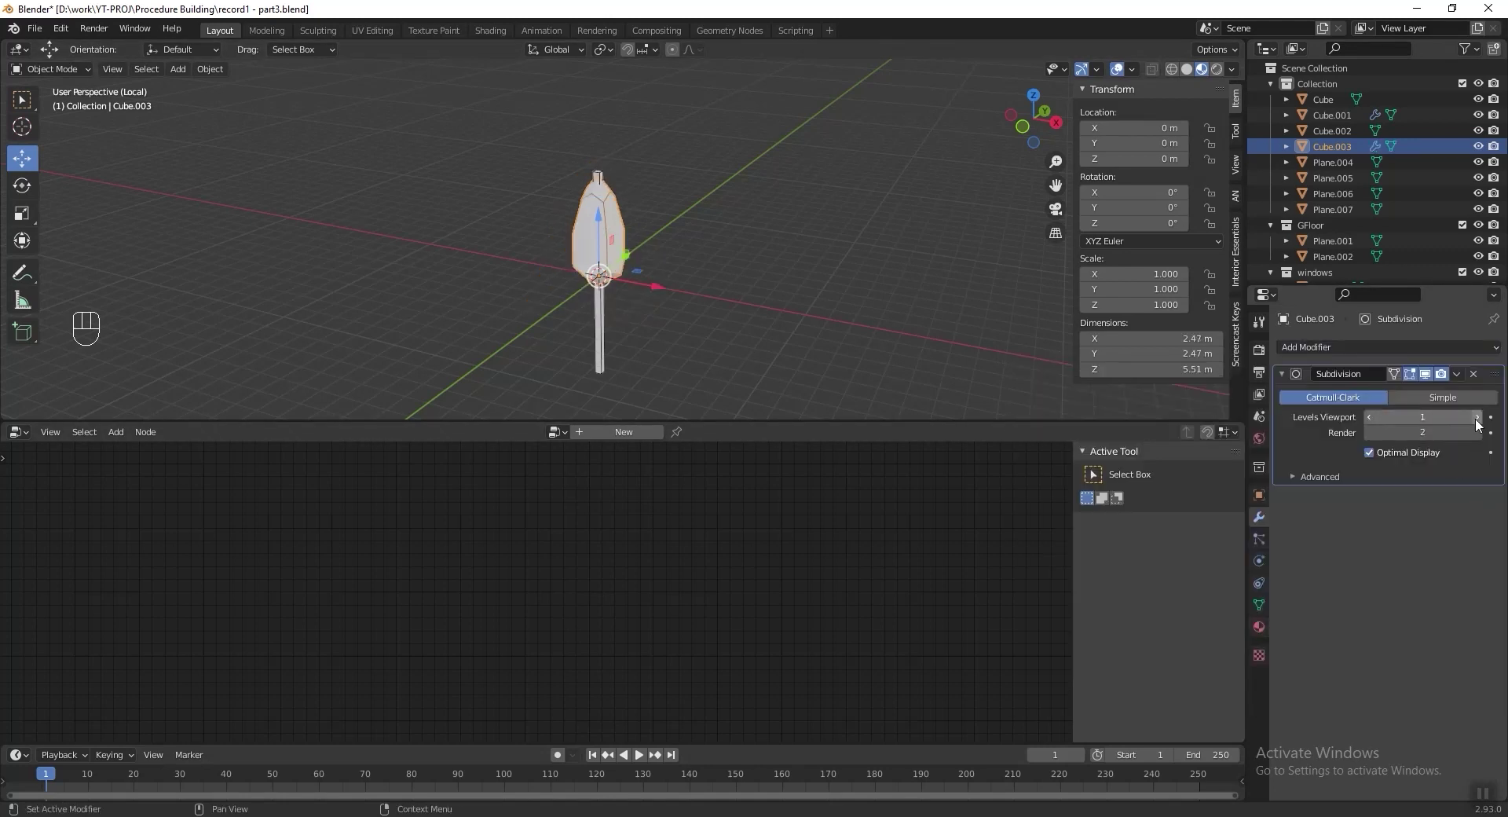
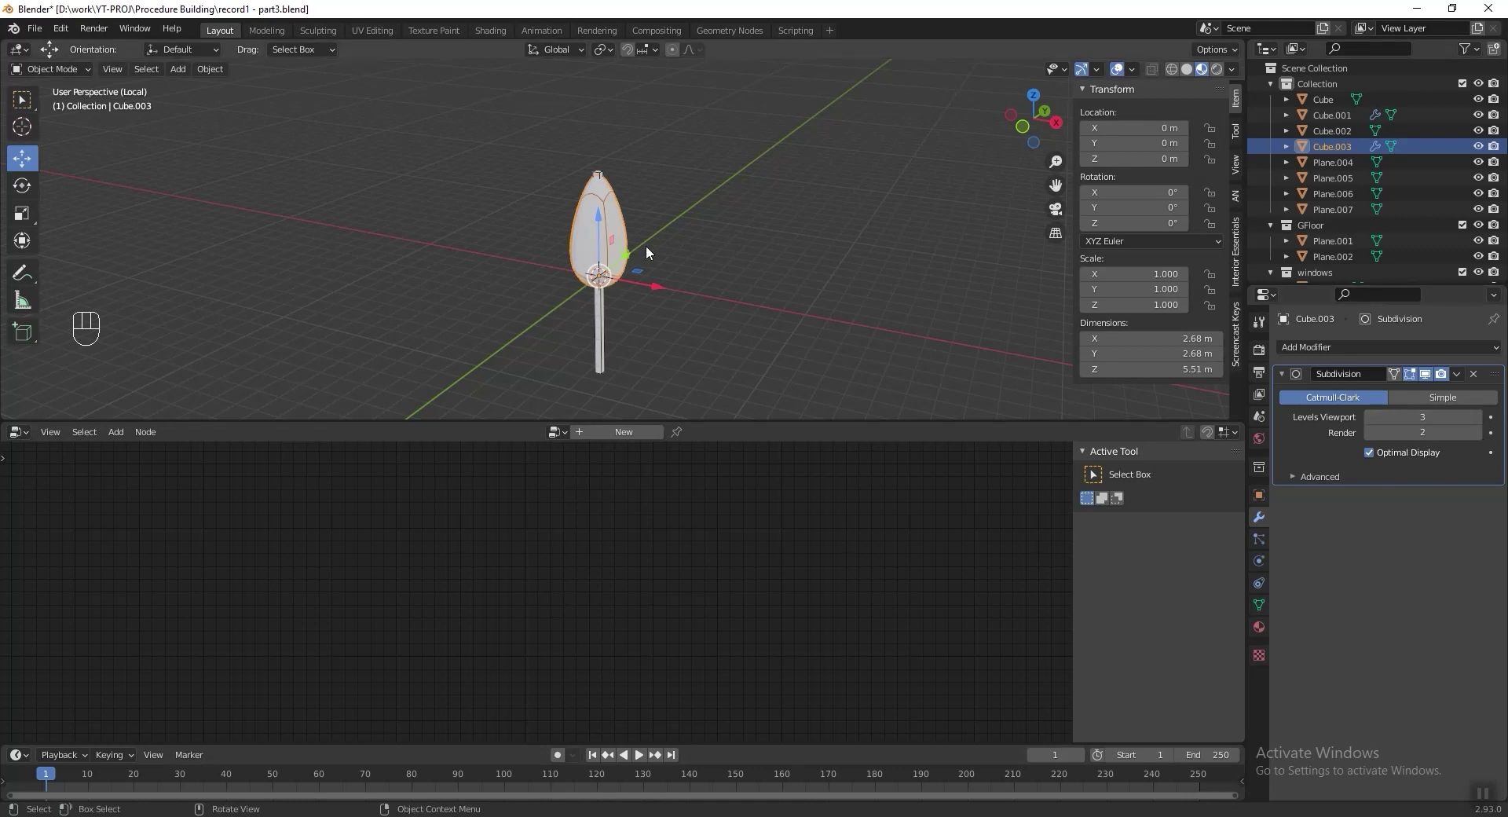
pyautogui.press('s')
pyautogui.click(602, 231)
pyautogui.moveTo(1458, 381); pyautogui.dragTo(1444, 554)
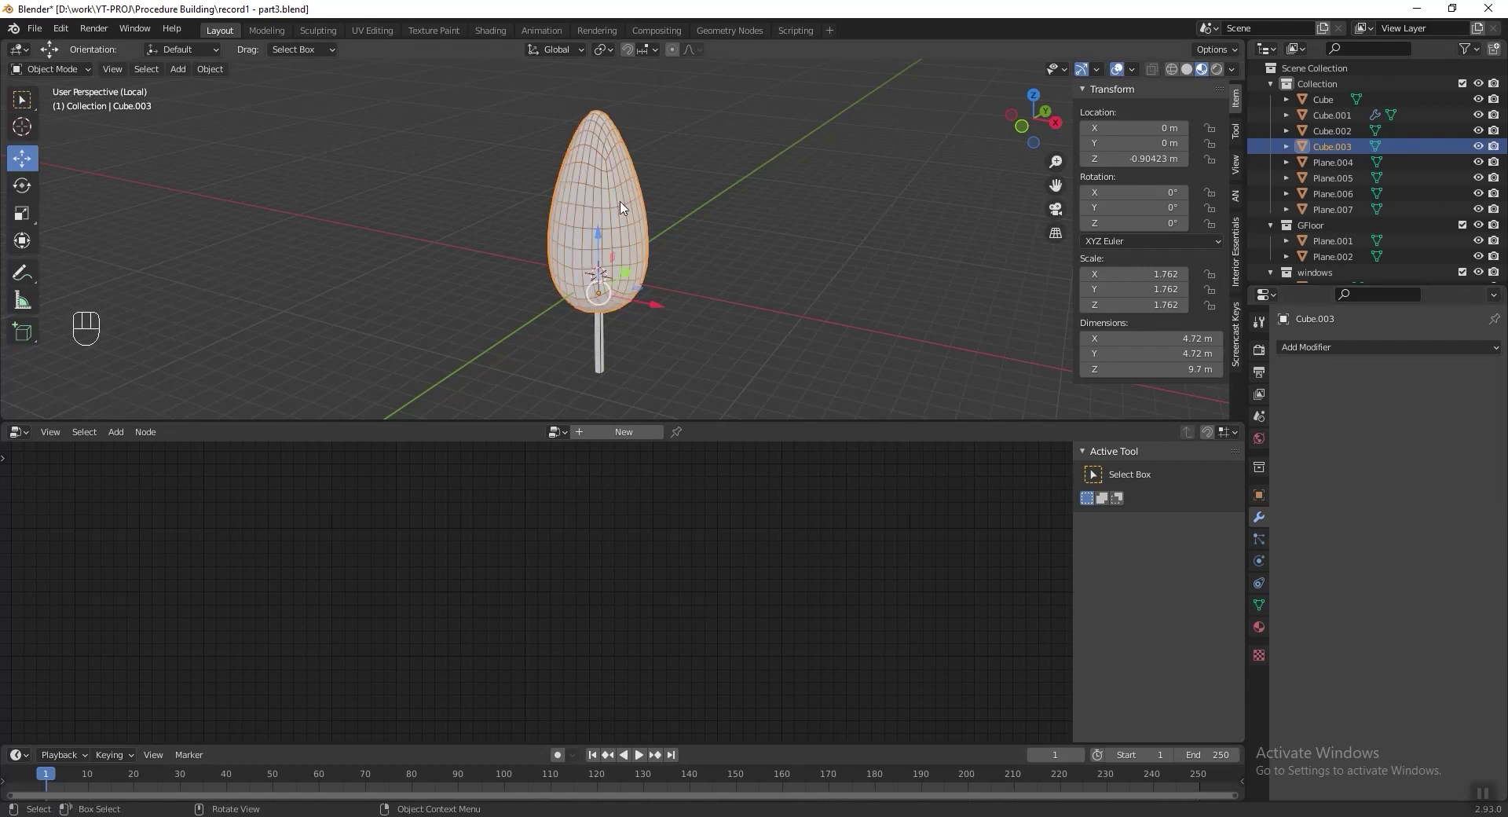
# Give the crown an orange material of its own.
pyautogui.click(622, 207)
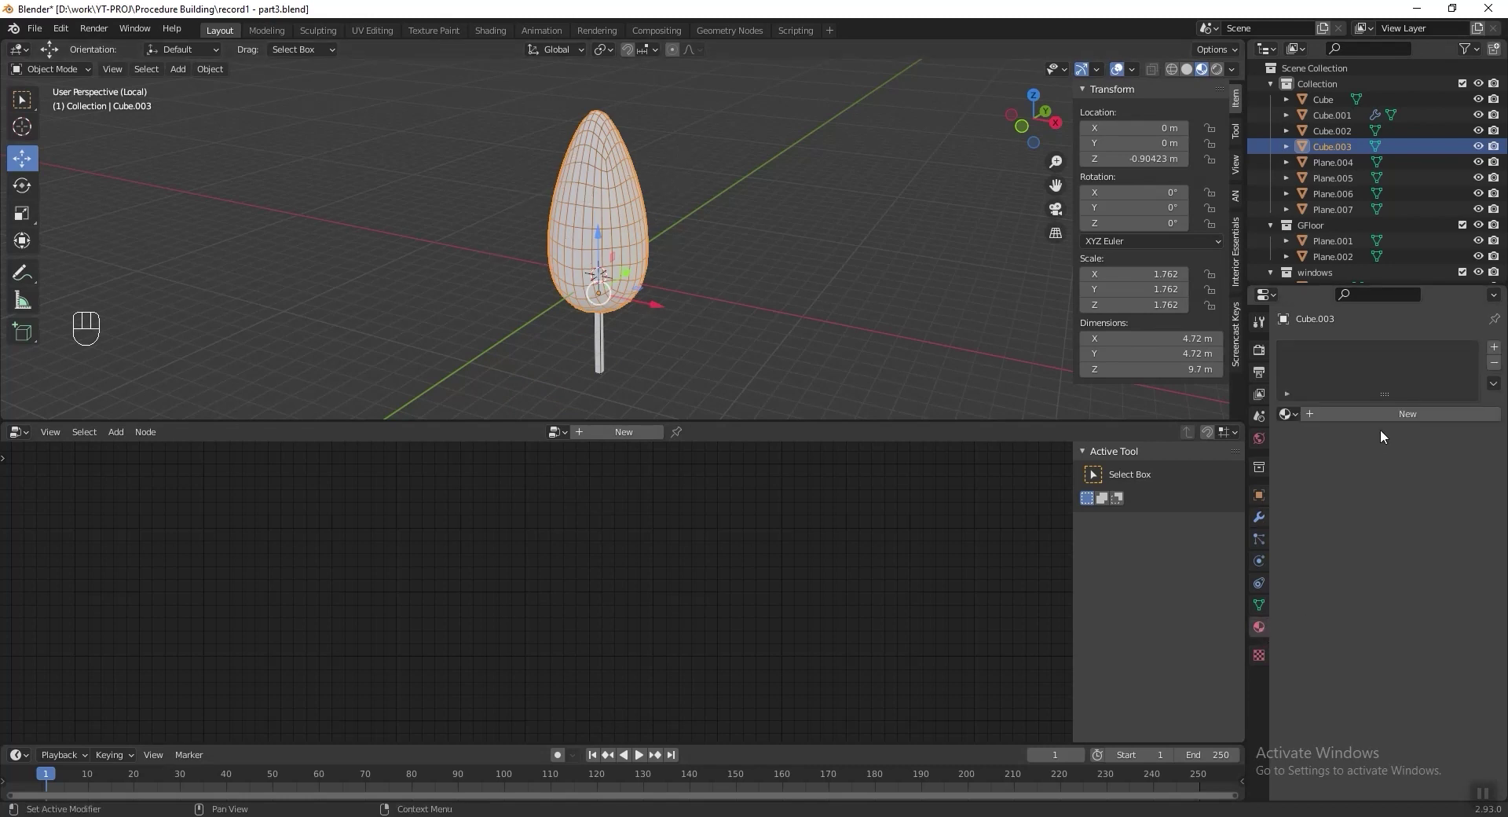
pyautogui.click(1388, 420)
pyautogui.click(1414, 576)
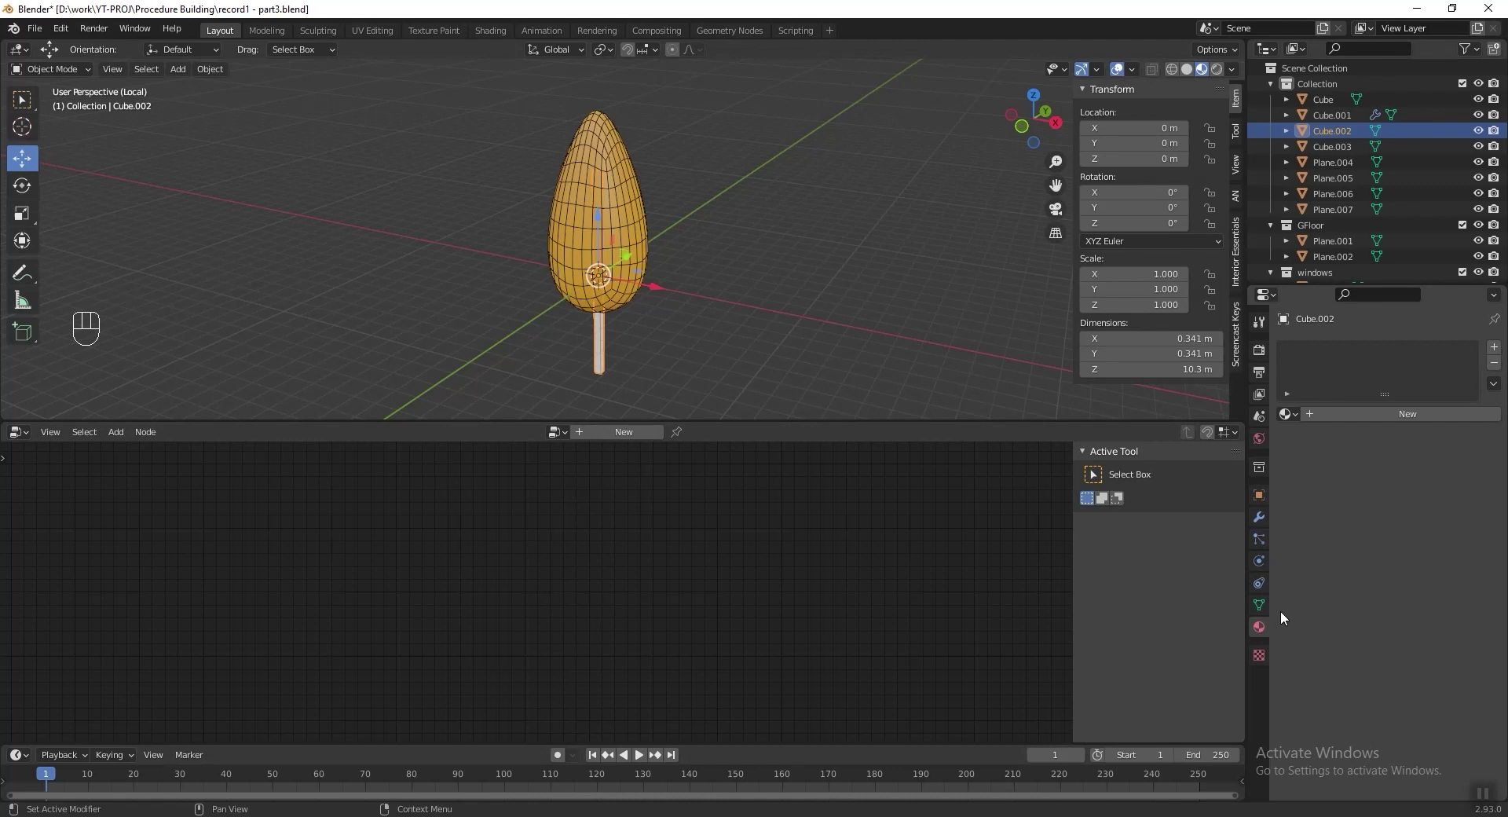
# Join the crown and trunk into one tree object and zoom out to the whole scene.
pyautogui.click(1413, 415)
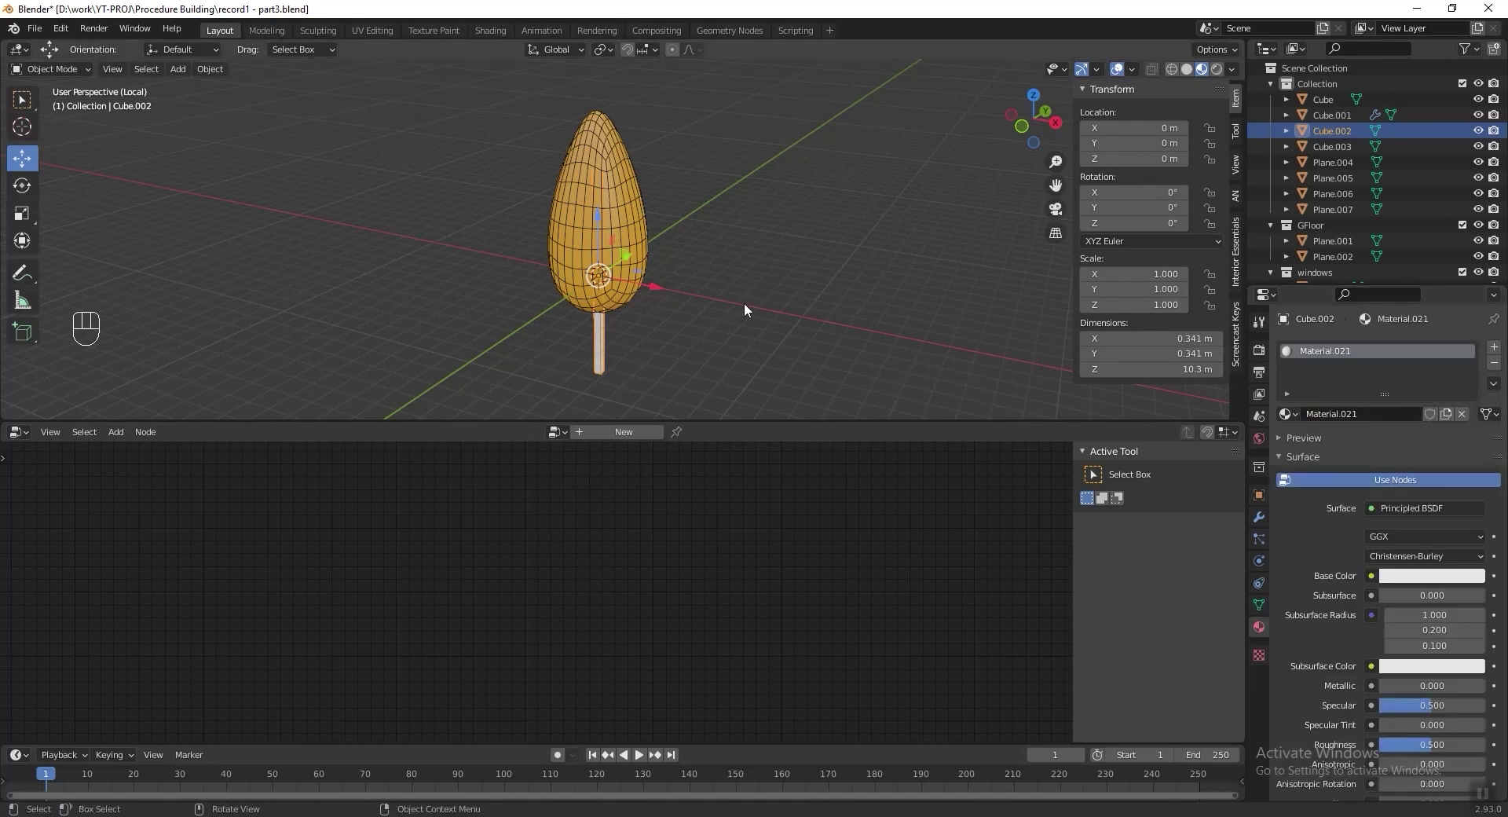
pyautogui.click(711, 366)
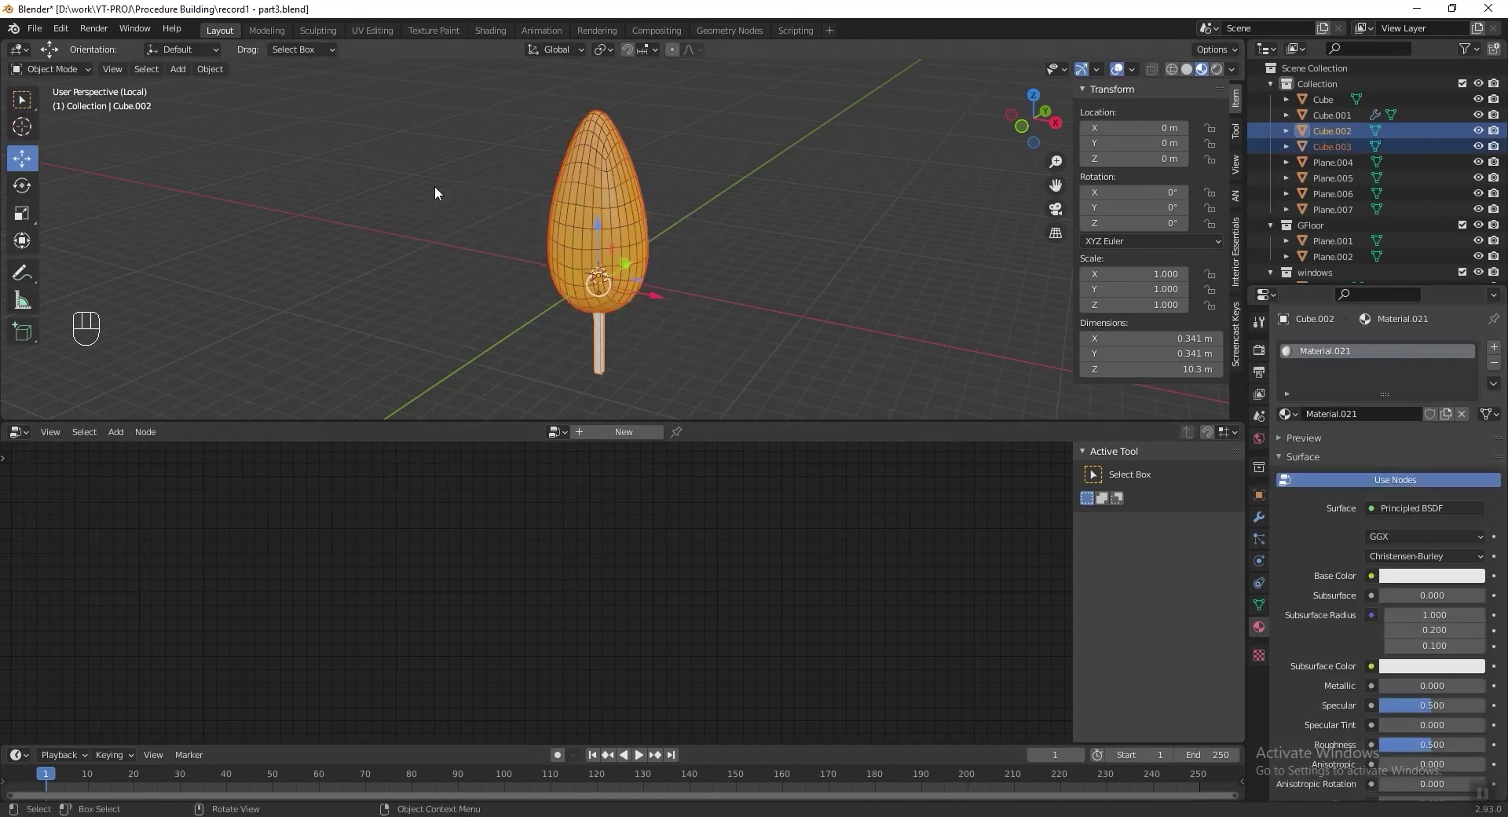
pyautogui.press('ctrl+j')
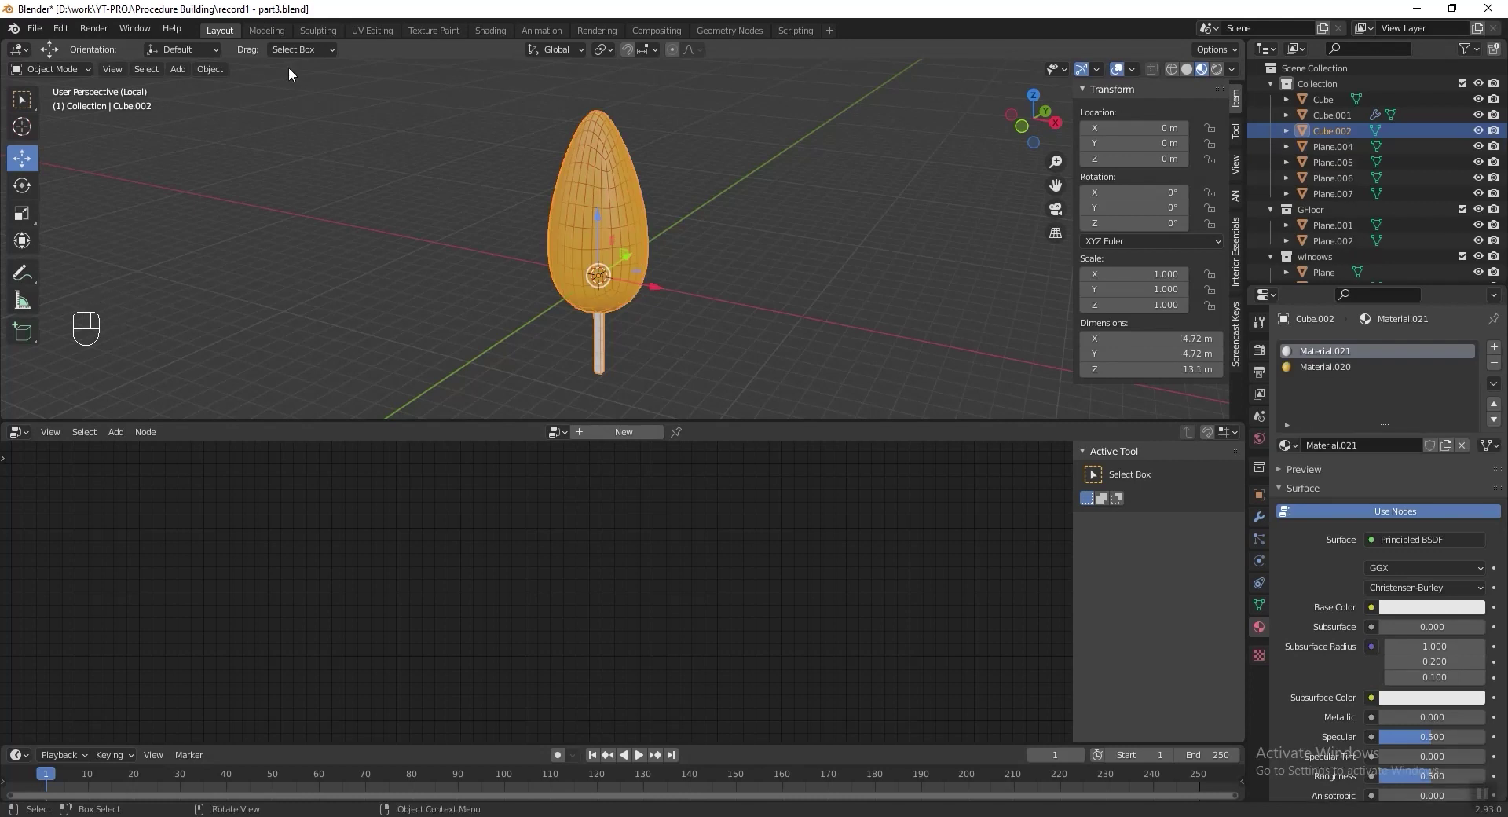
pyautogui.press('KP_Divide')
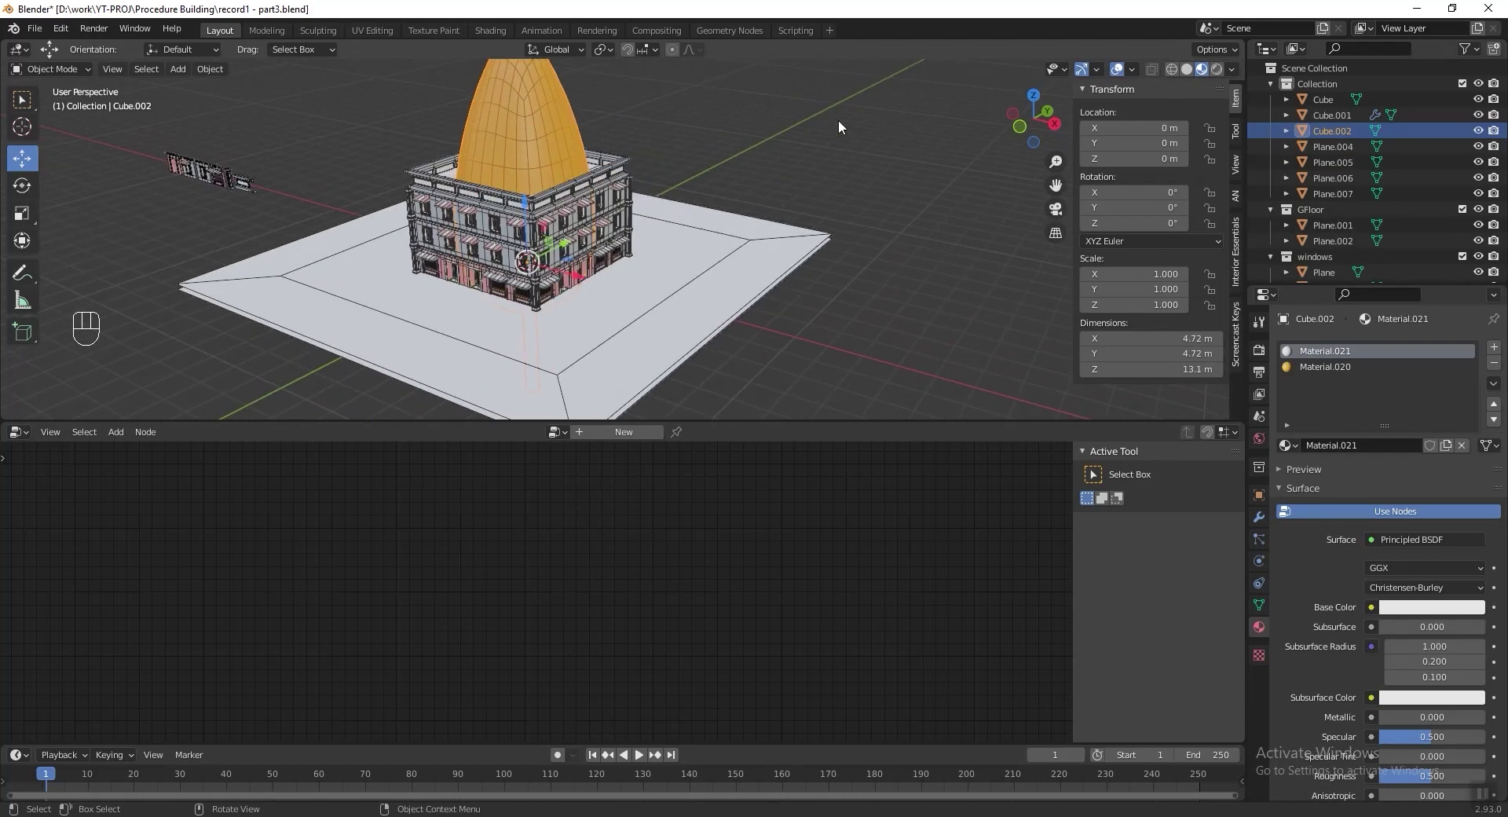
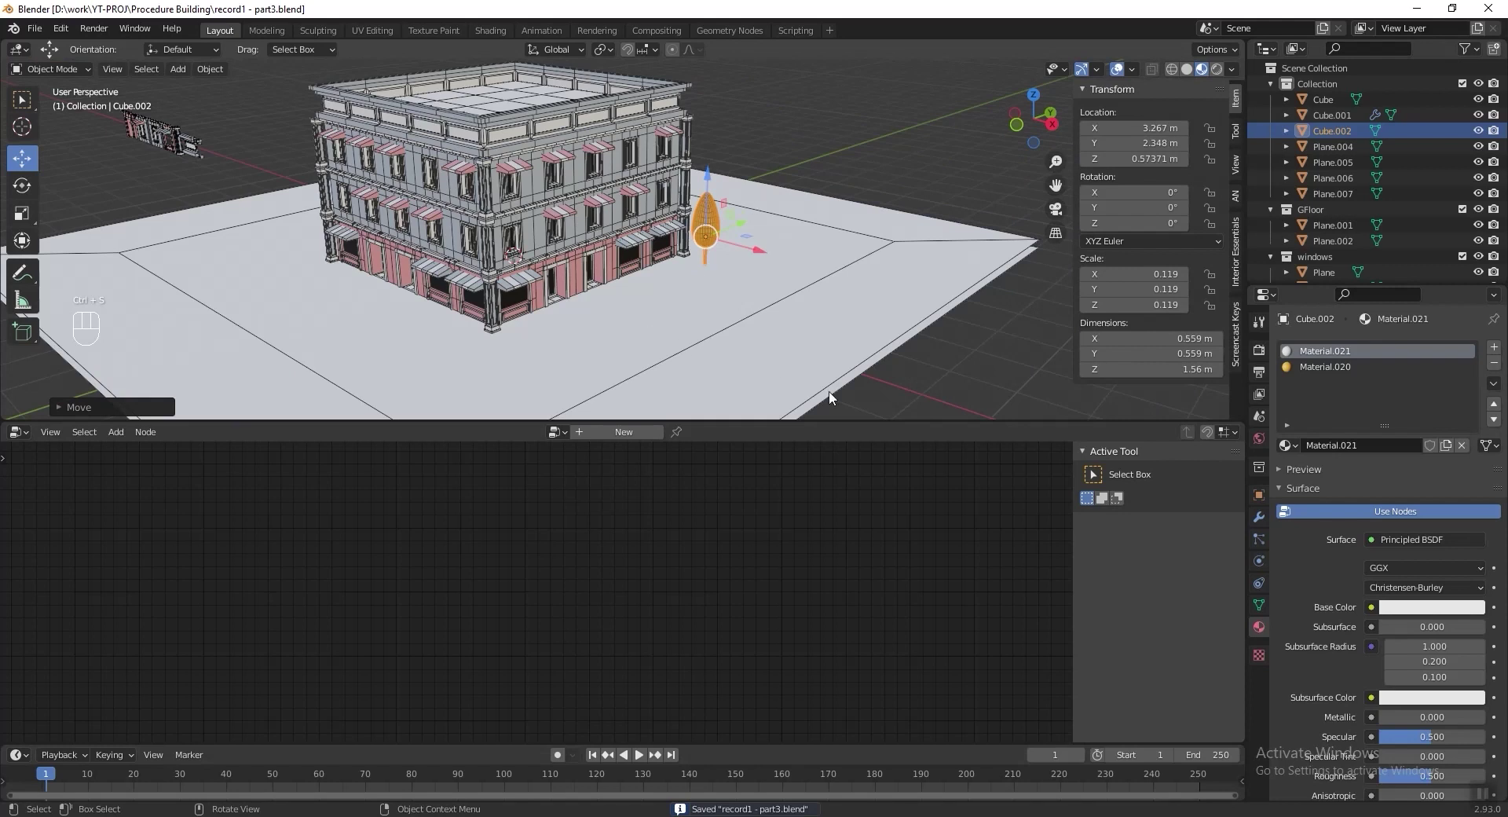
# Select the ground plane after placing the shrunken tree by the building corner.
pyautogui.click(824, 321)
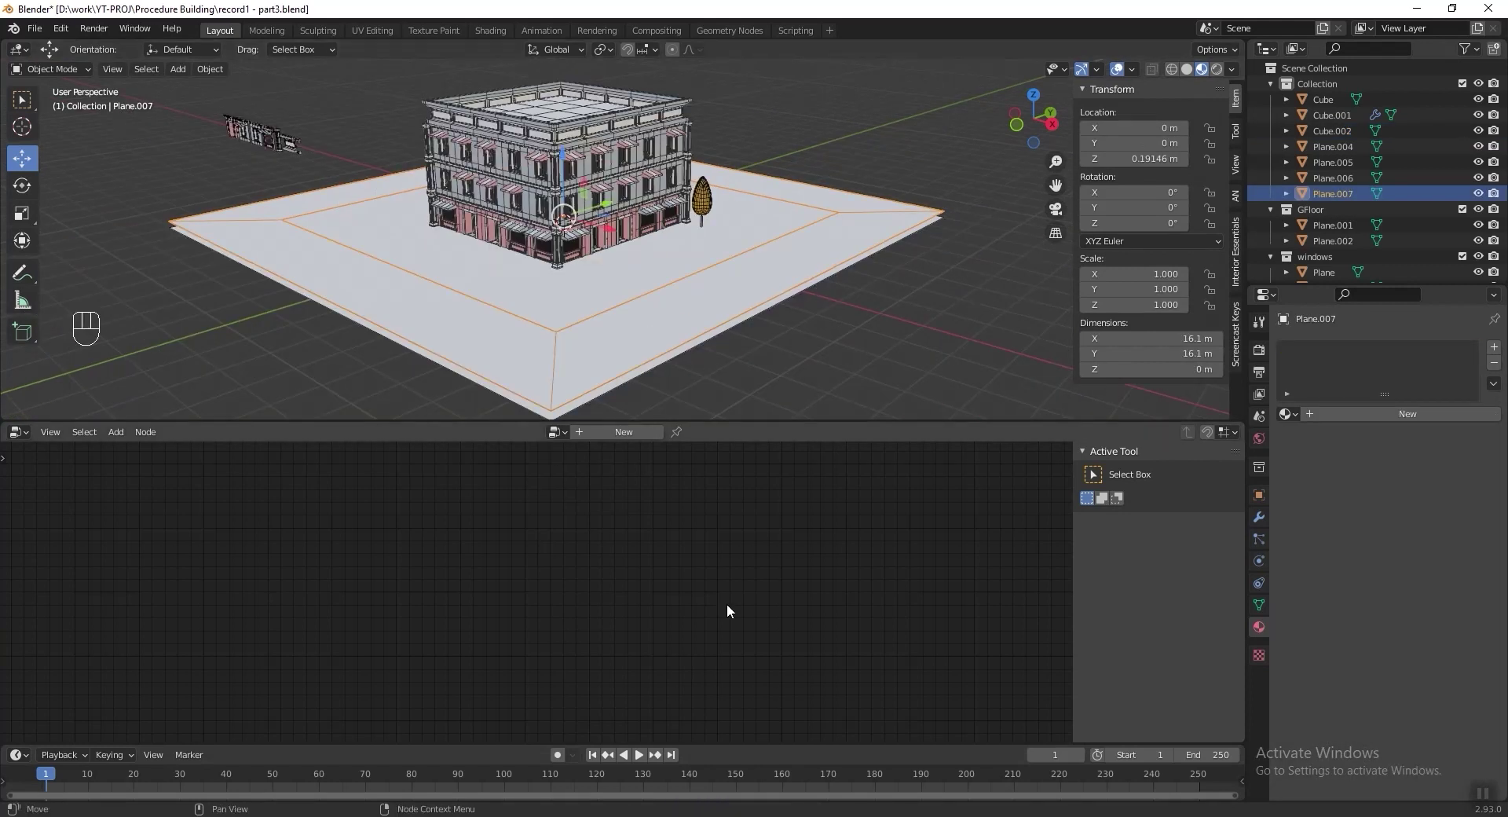
# Create the ground's node tree with Point Distribute feeding Point Instance, and start picking its object.
pyautogui.press('ctrl+z')
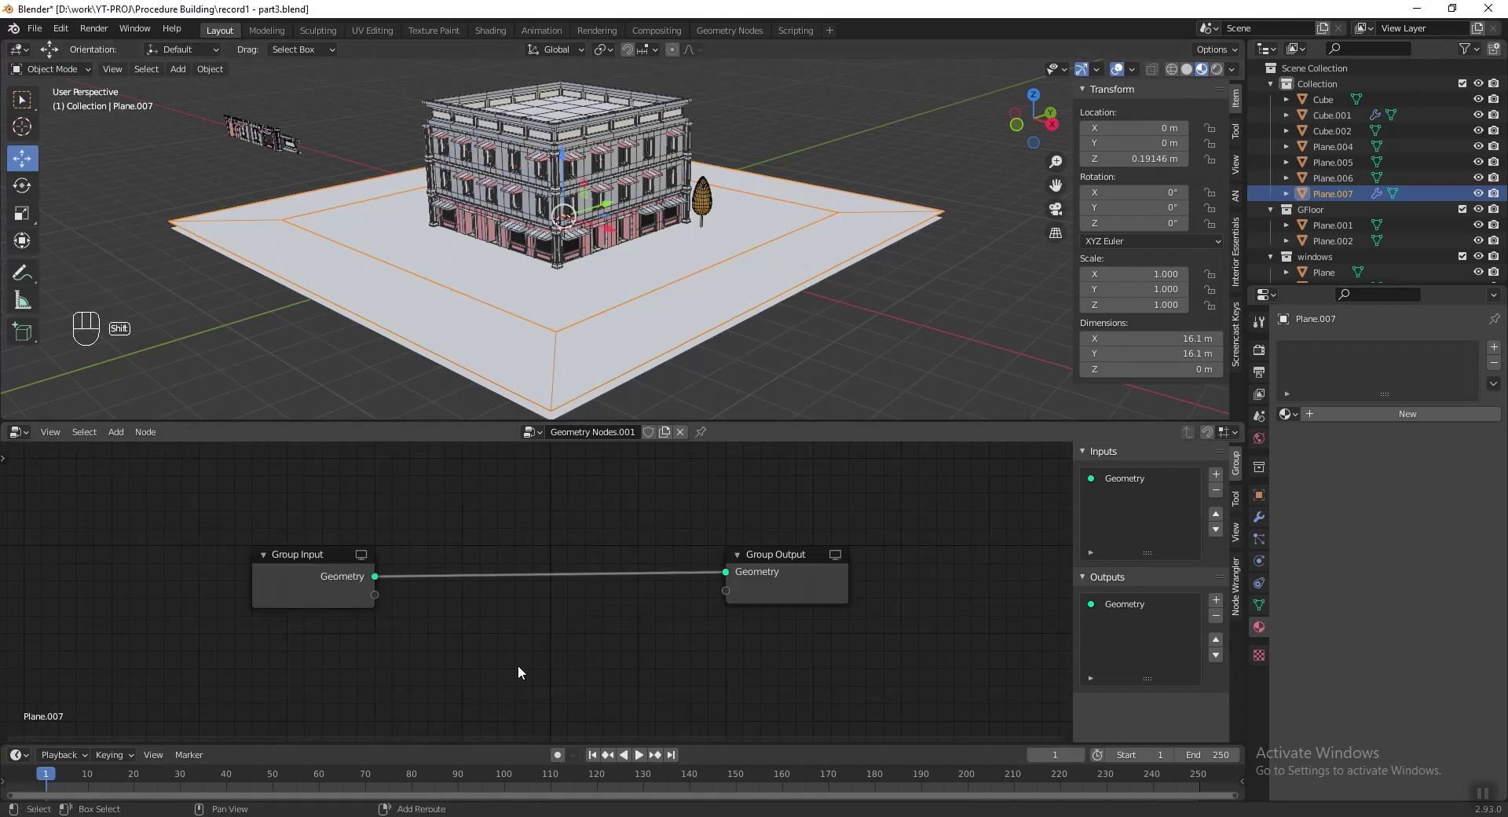
pyautogui.press('shift+a')
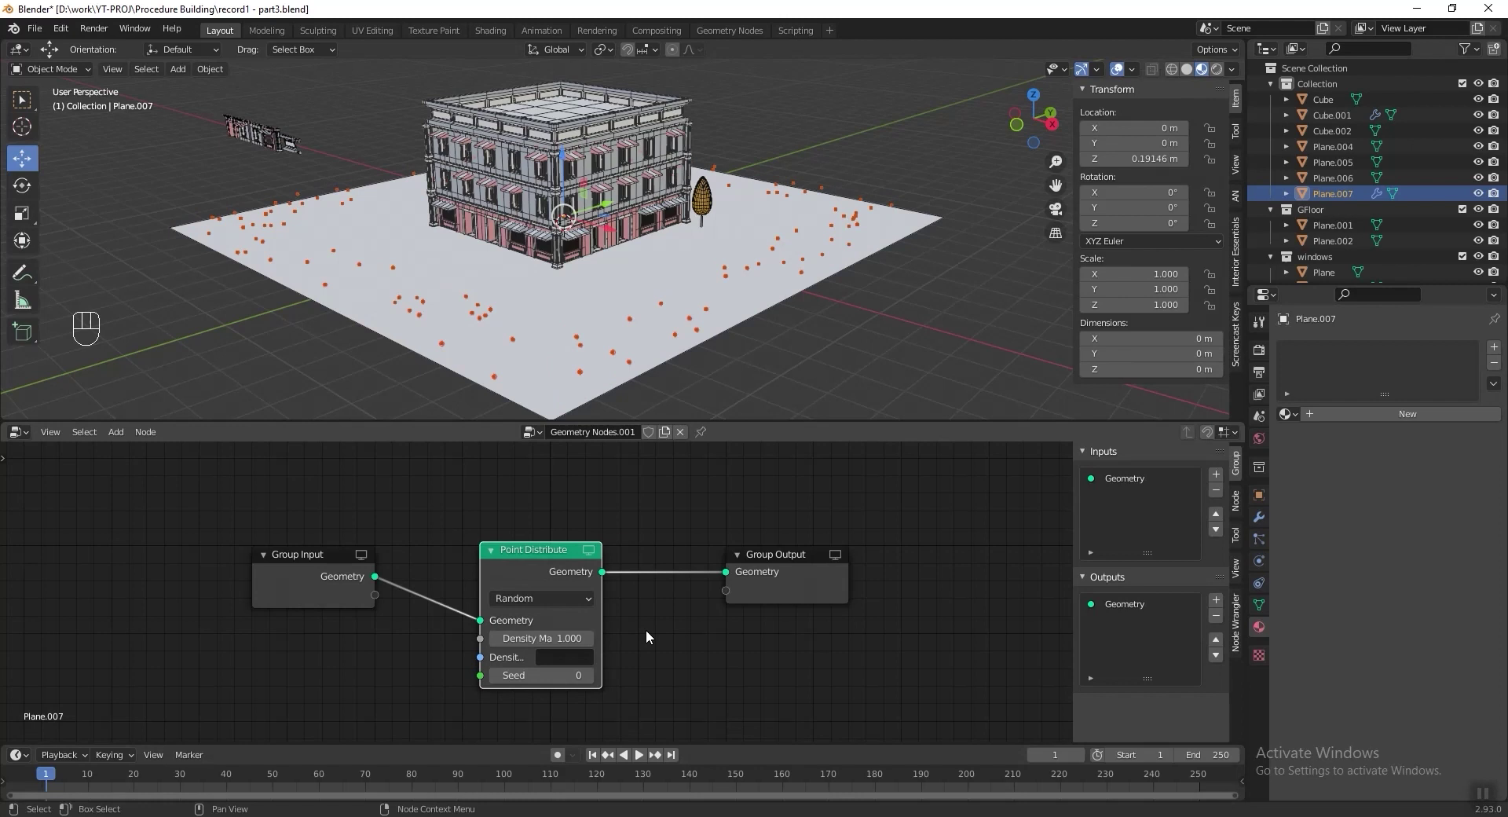
pyautogui.press('shift+a')
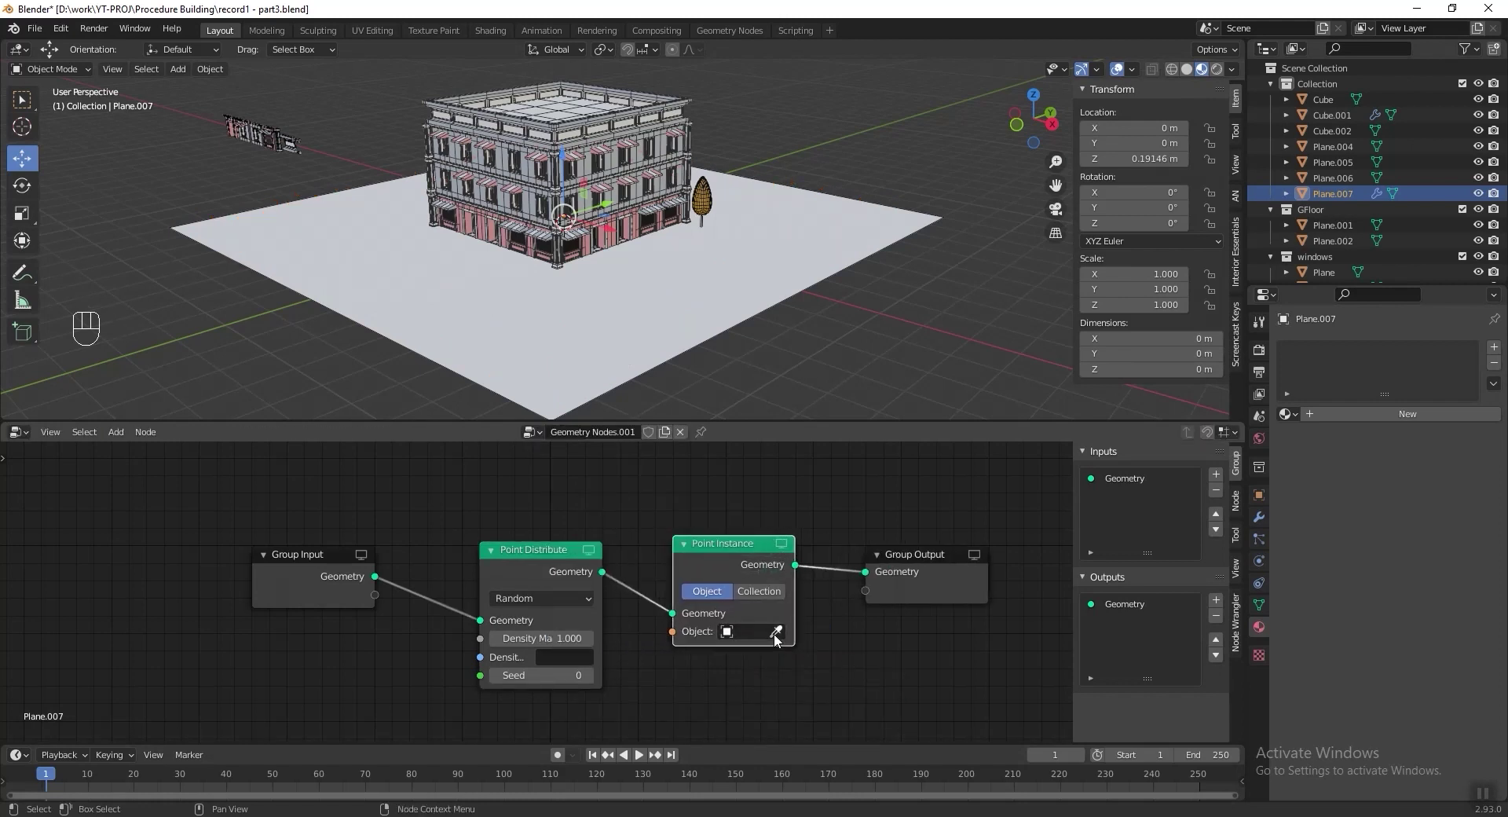
pyautogui.click(781, 629)
pyautogui.click(782, 638)
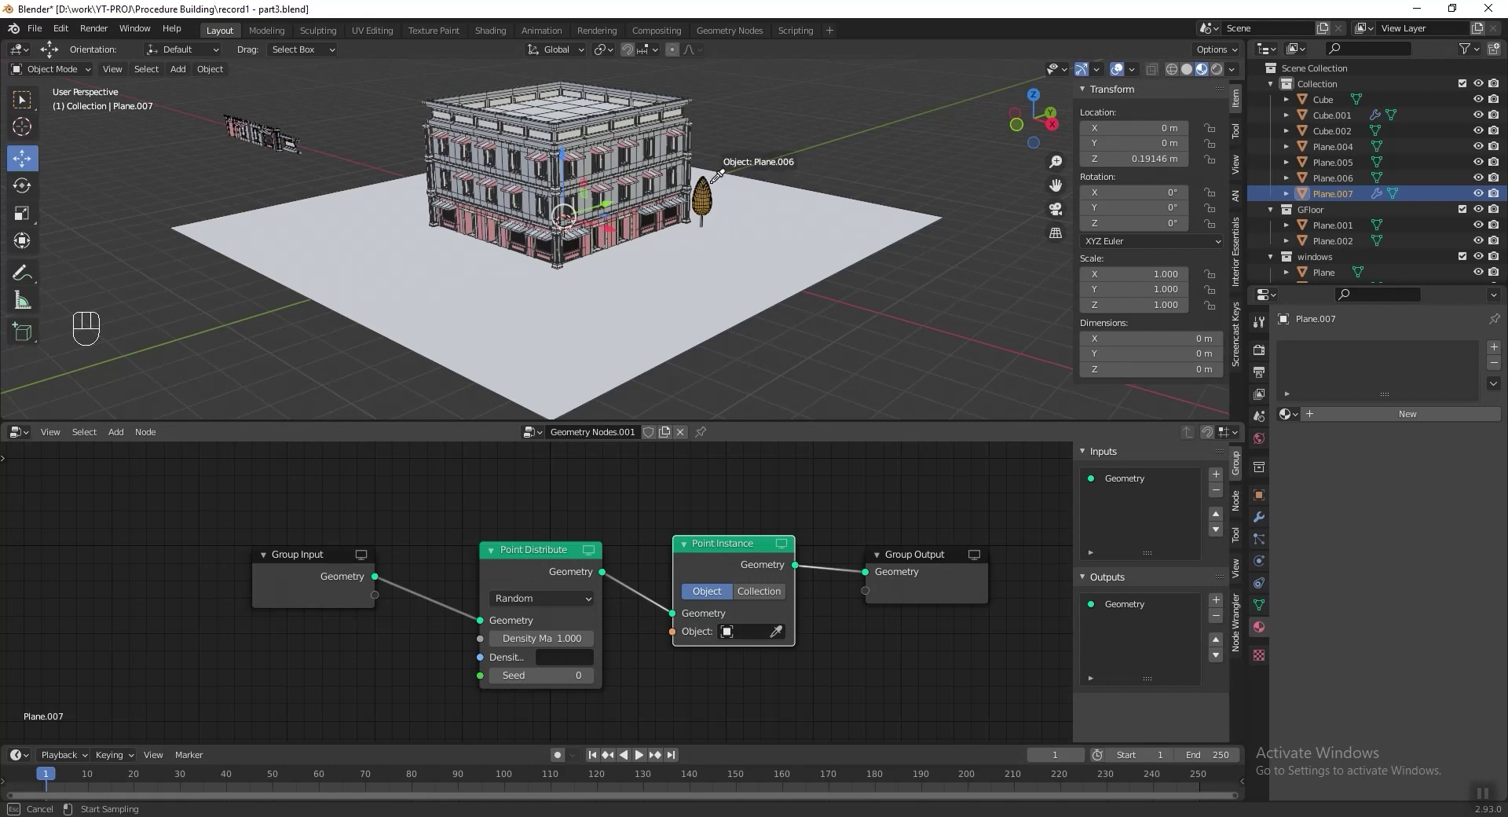
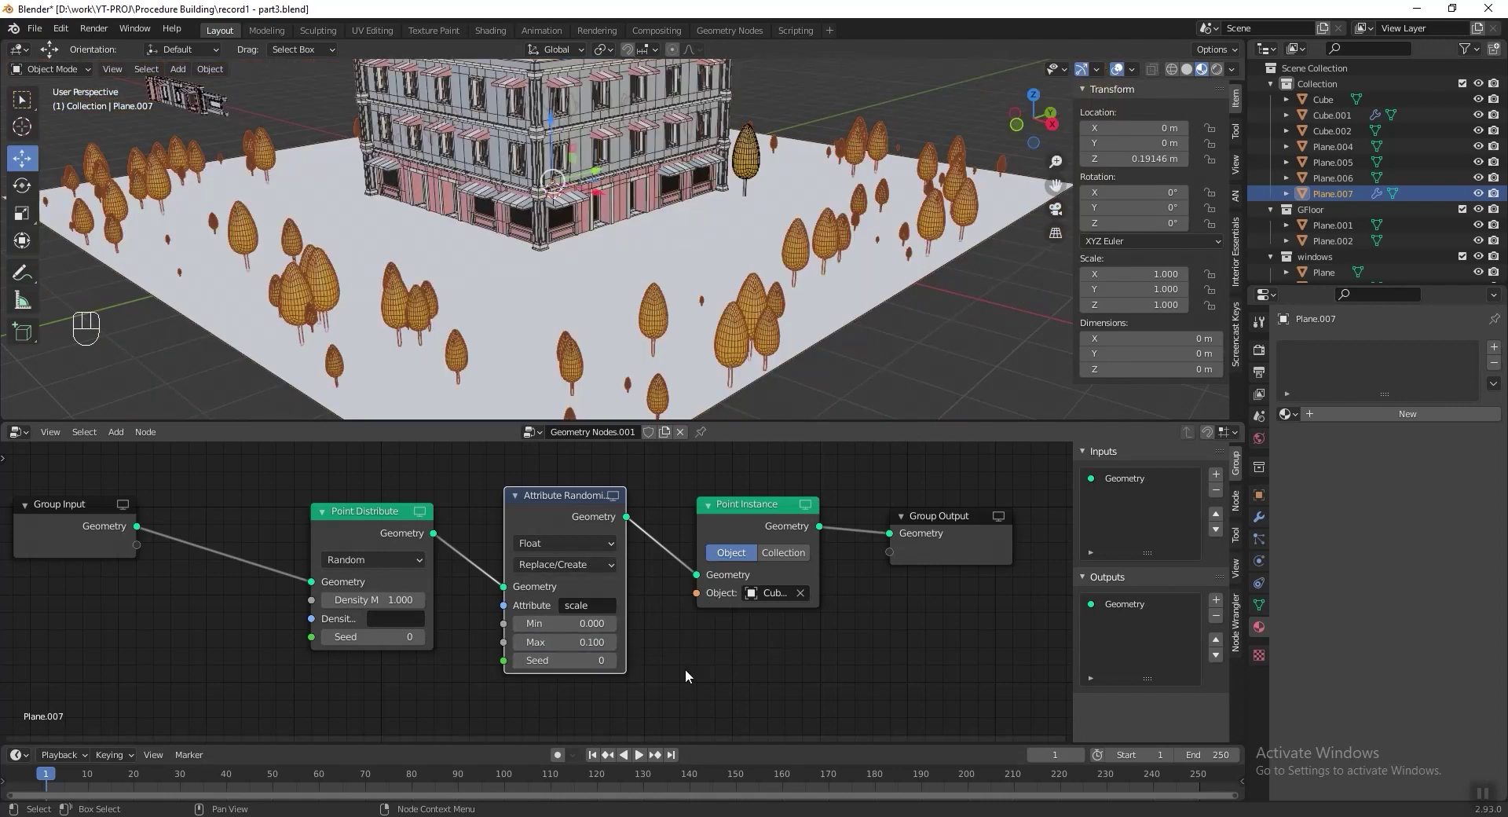
# Re-seed the random tree sizes to 3 and lower the scatter density to 0.3.
pyautogui.click(644, 617)
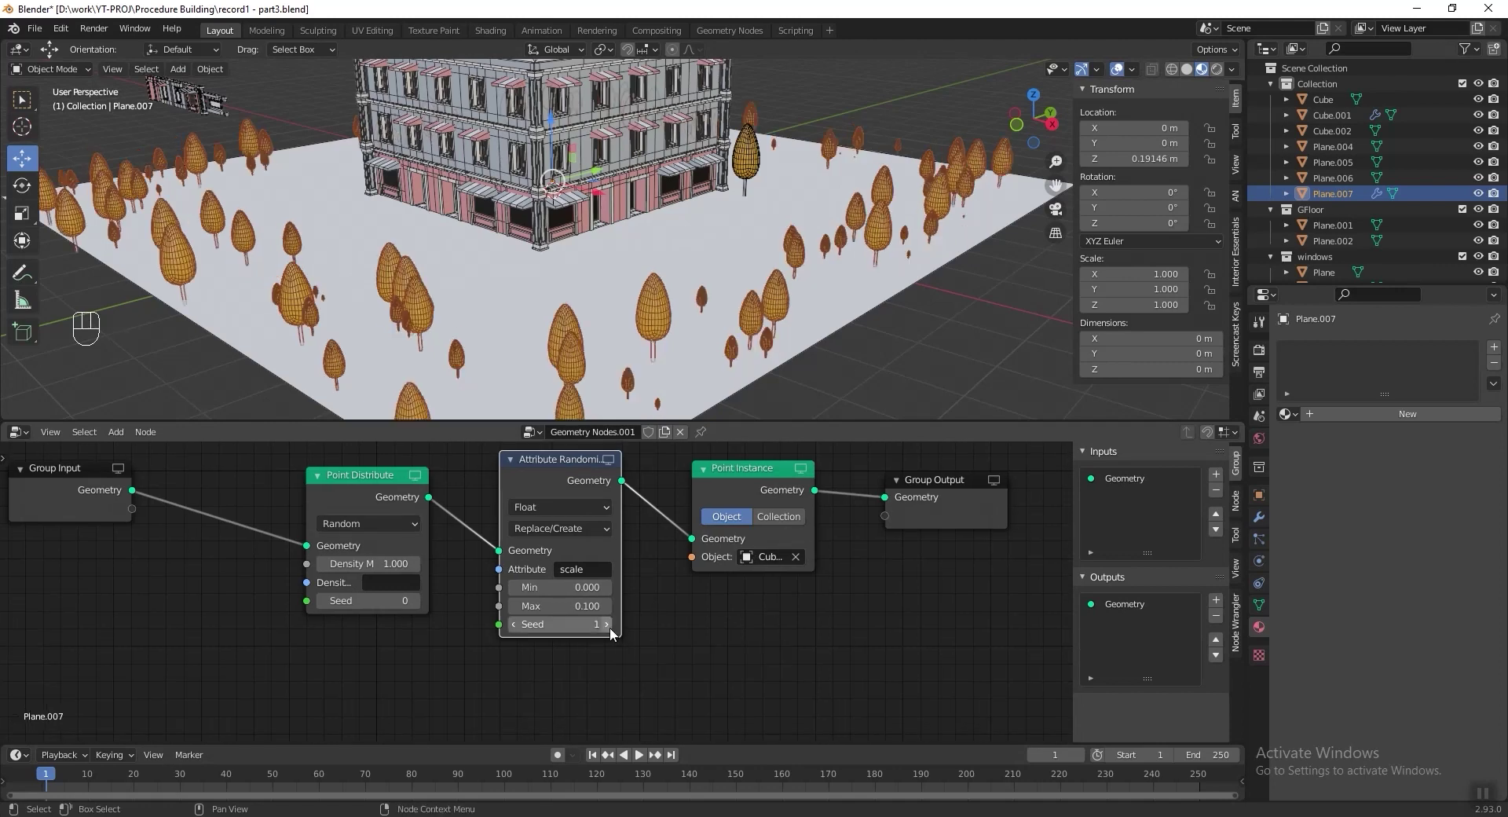
pyautogui.click(611, 630)
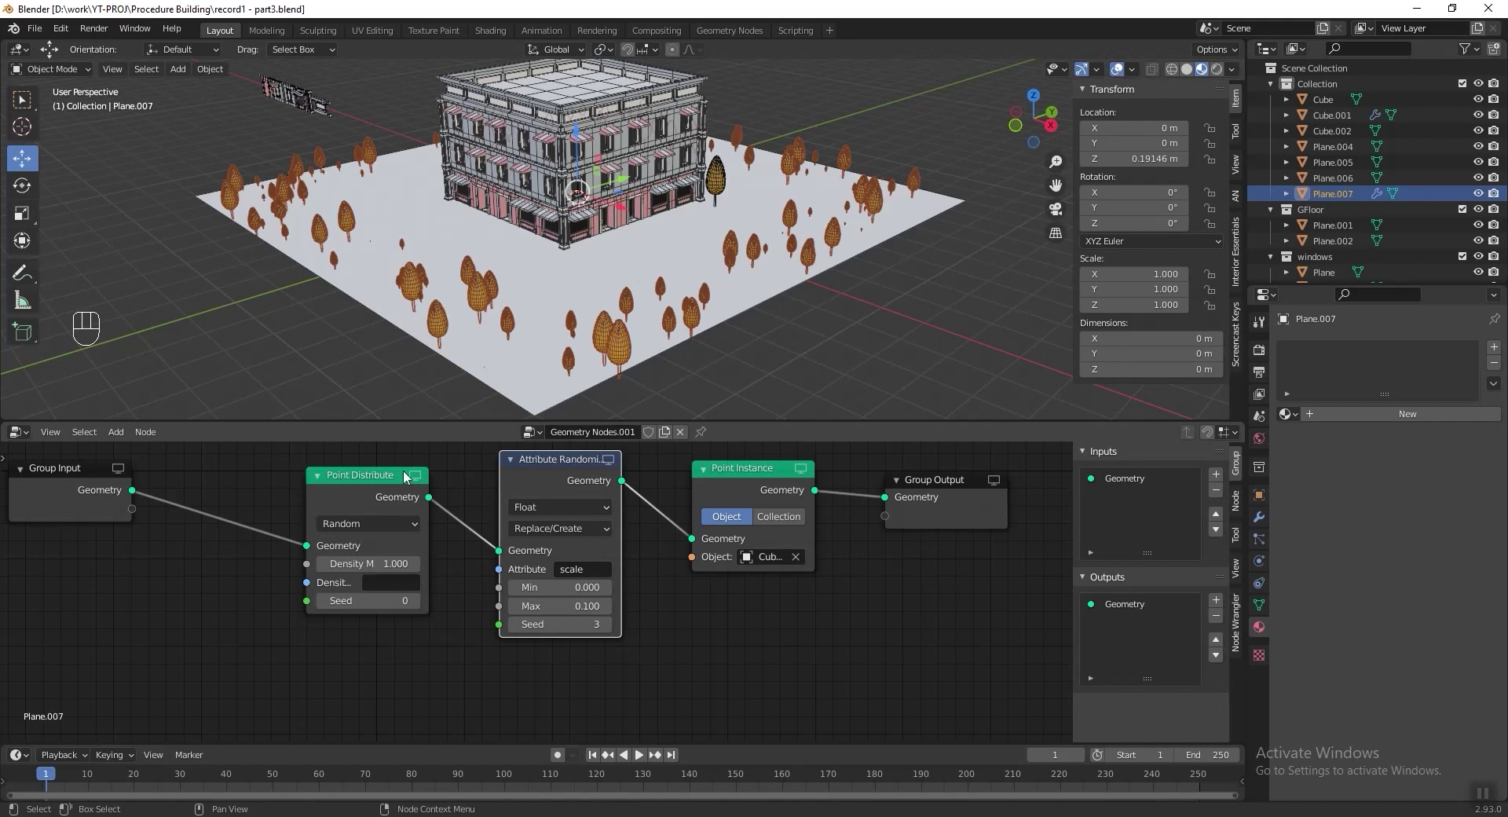
pyautogui.doubleClick(326, 572)
pyautogui.doubleClick(325, 572)
pyautogui.click(325, 572)
pyautogui.press('KP_1')
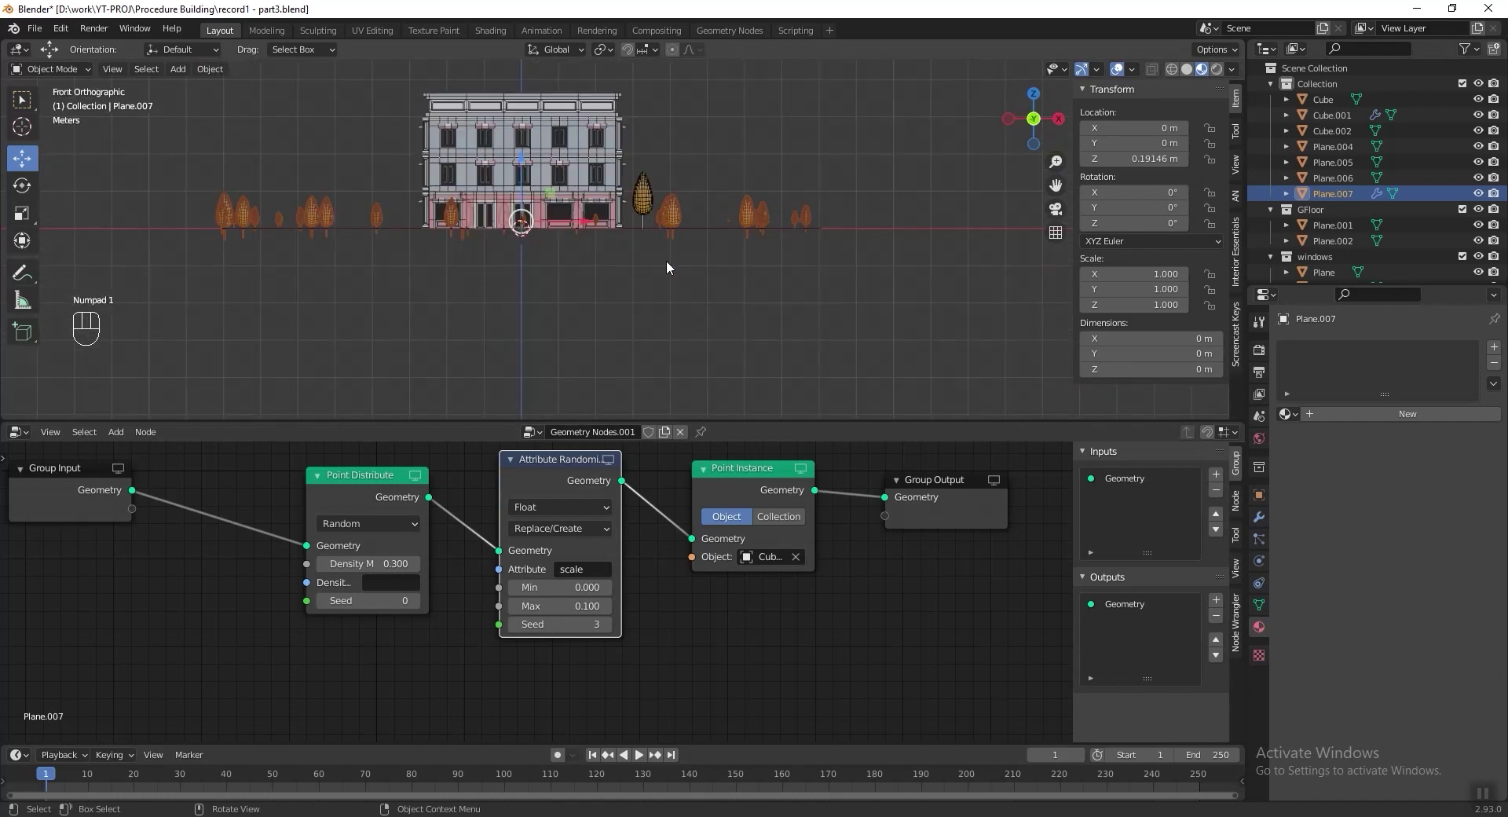
# Orbit around the building to bring the corner tree into view.
pyautogui.middleClick(573, 305)
pyautogui.middleClick(635, 303)
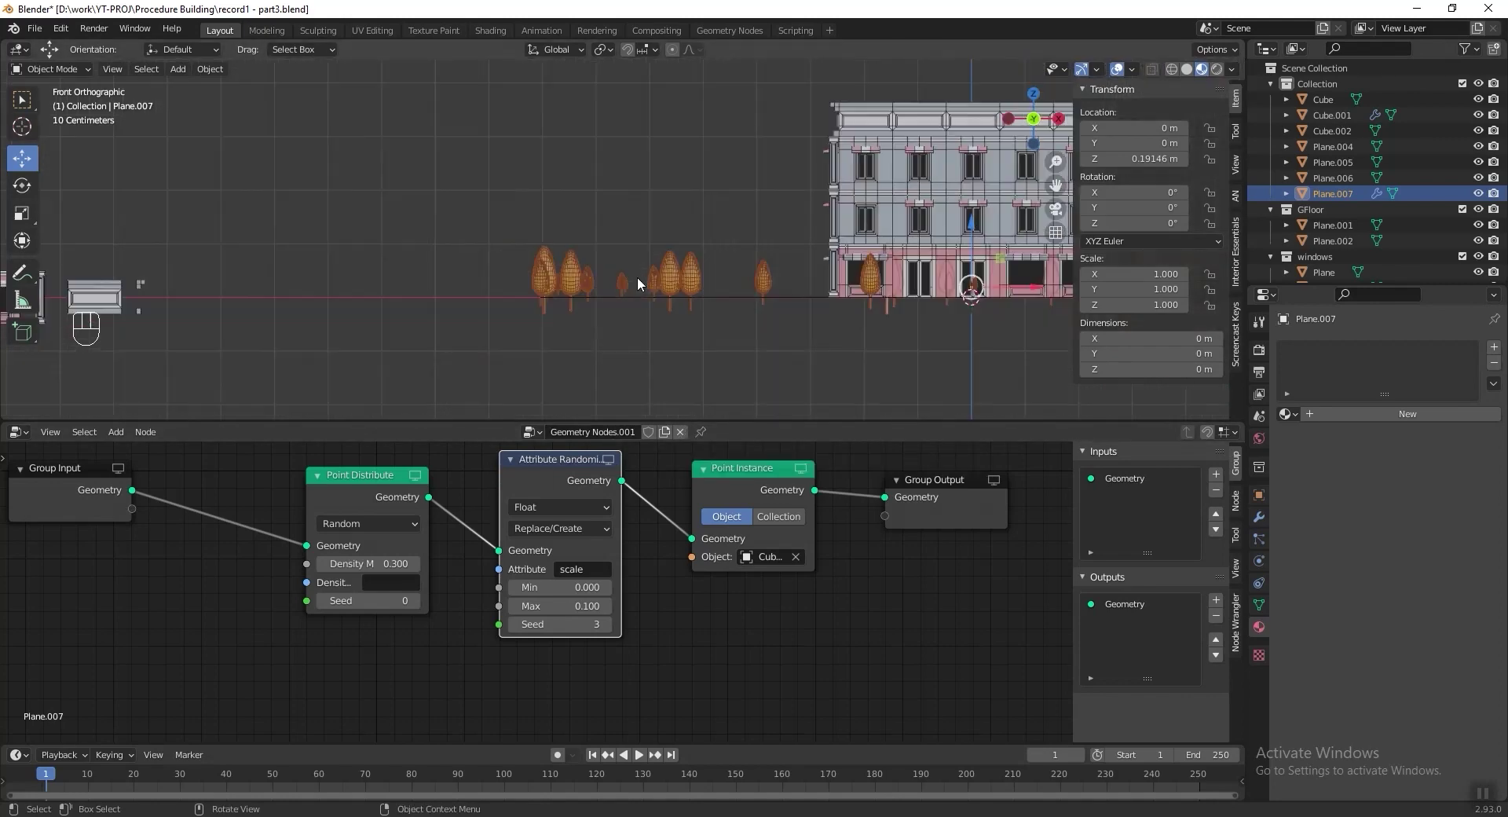
pyautogui.moveTo(680, 258); pyautogui.dragTo(754, 288)
pyautogui.middleClick(786, 231)
pyautogui.moveTo(860, 251); pyautogui.dragTo(667, 242)
pyautogui.middleClick(566, 210)
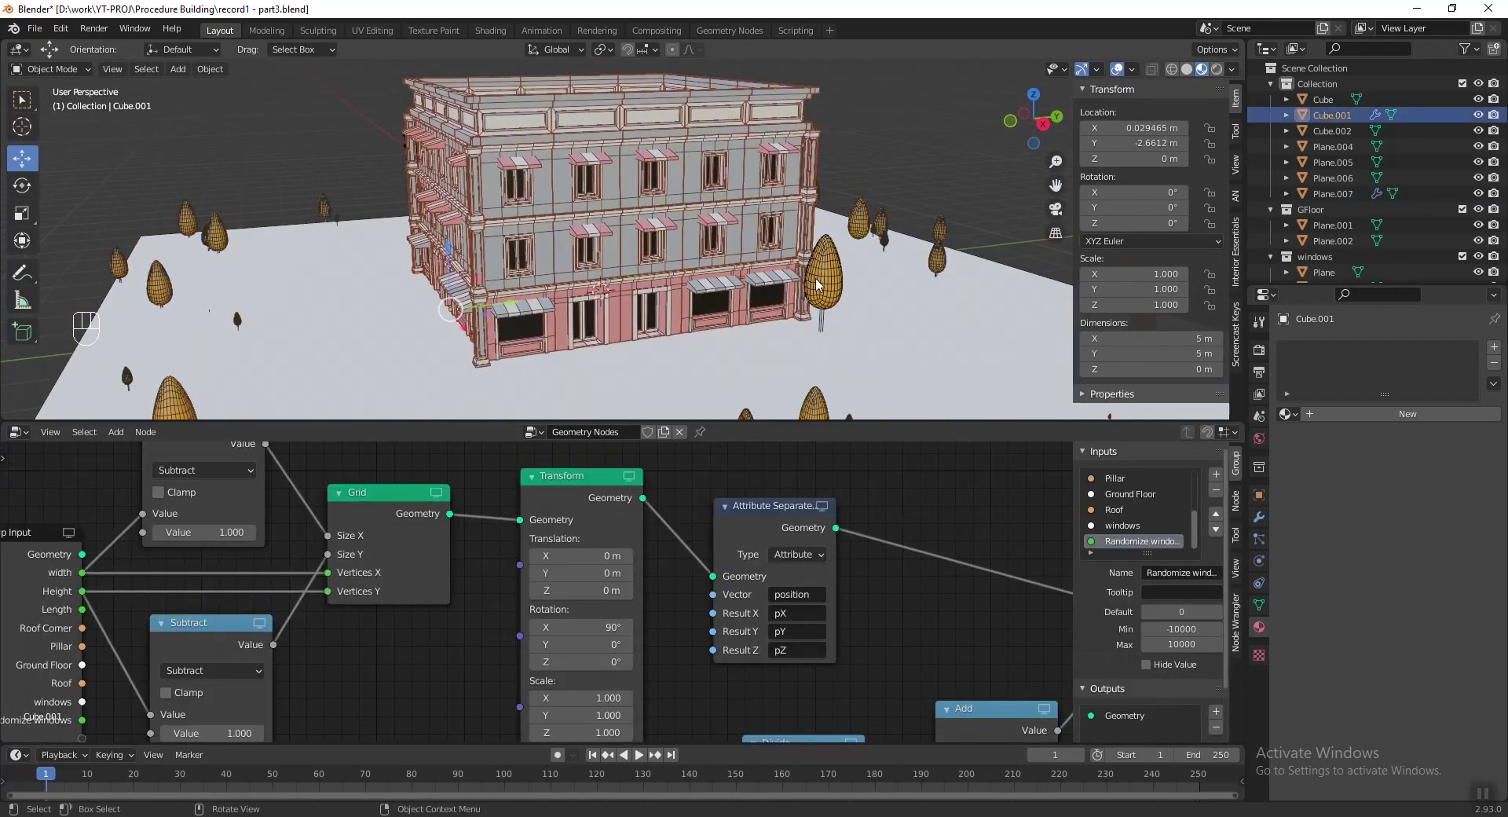
pyautogui.moveTo(863, 308); pyautogui.dragTo(831, 309)
# Snap the 3D cursor to the trunk's base and set the tree's origin there.
pyautogui.press('Tab')
pyautogui.press('alt+z')
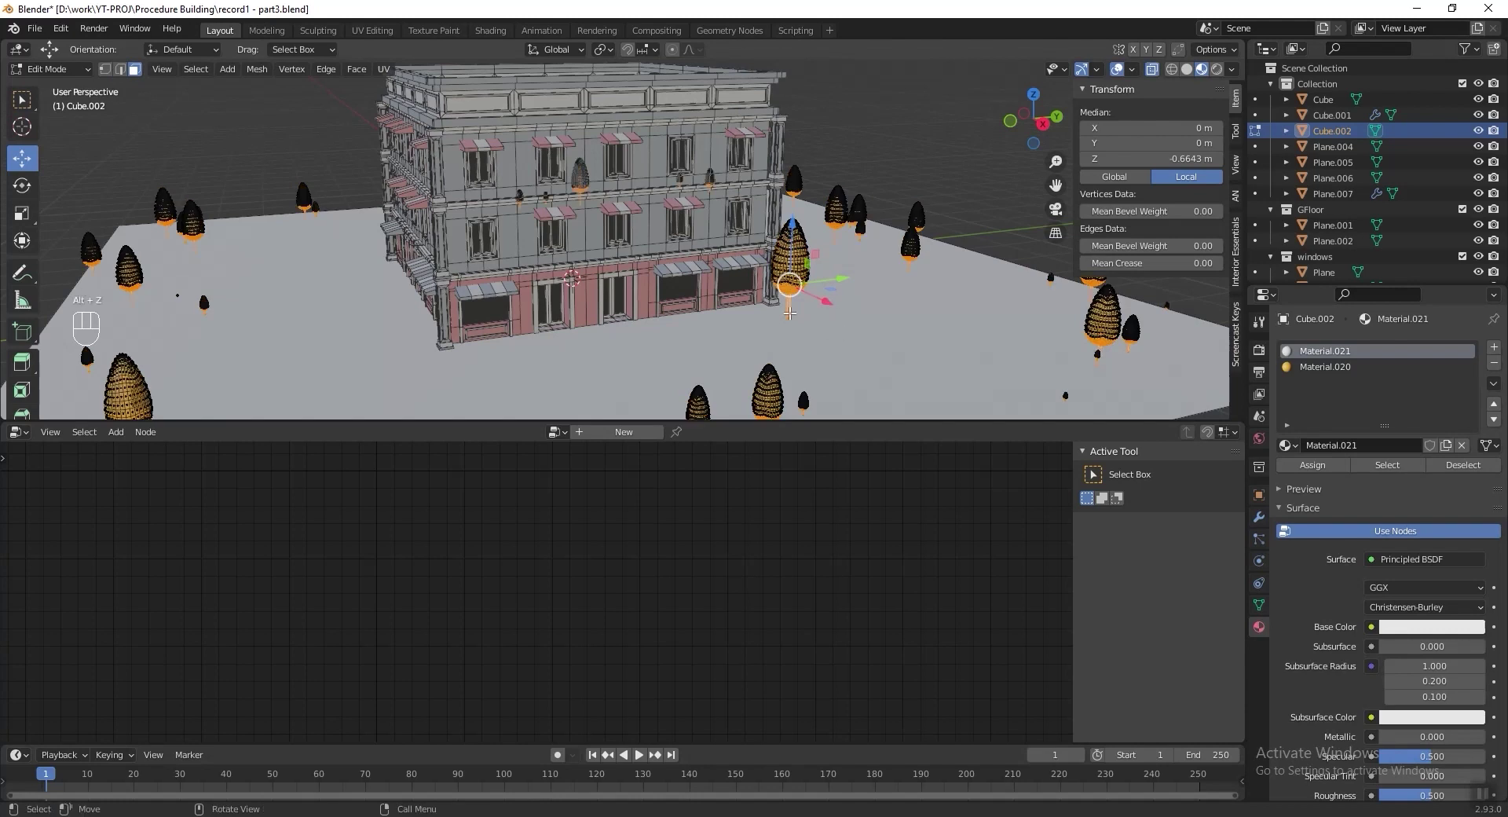
pyautogui.press('1')
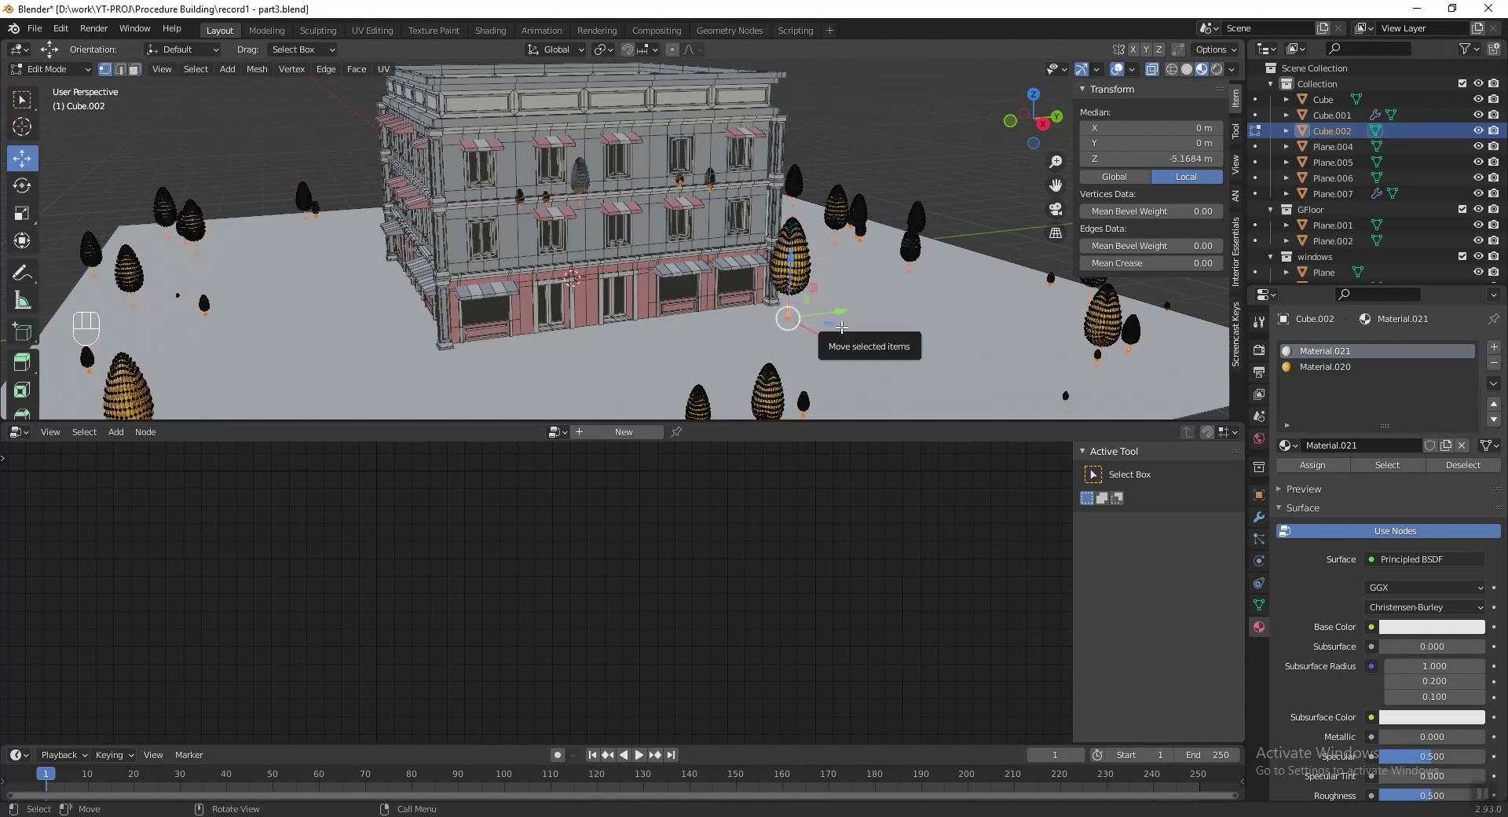
pyautogui.press('shift+s')
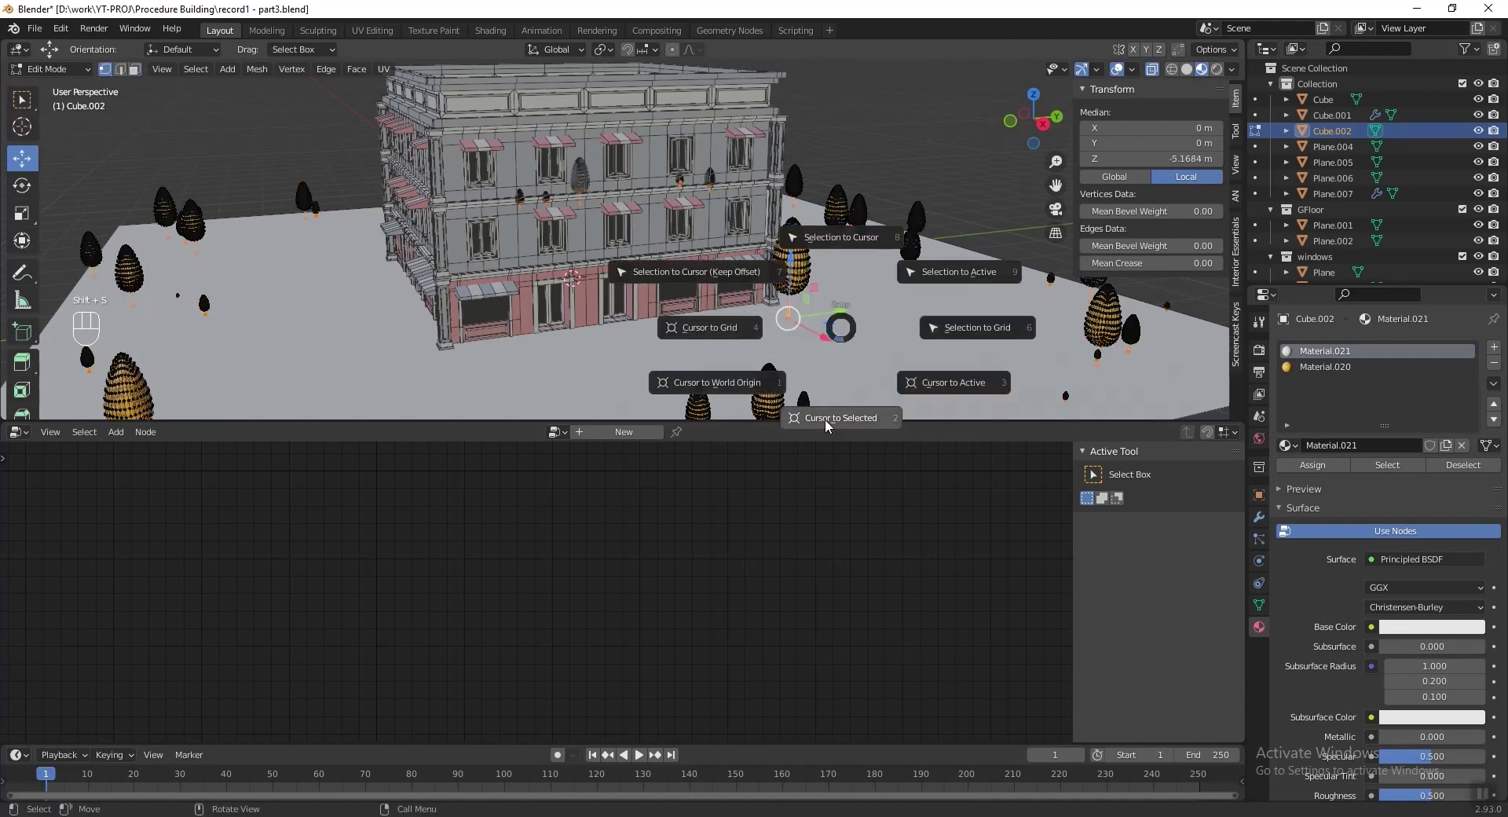
pyautogui.press('Tab')
pyautogui.moveTo(208, 73); pyautogui.dragTo(228, 103)
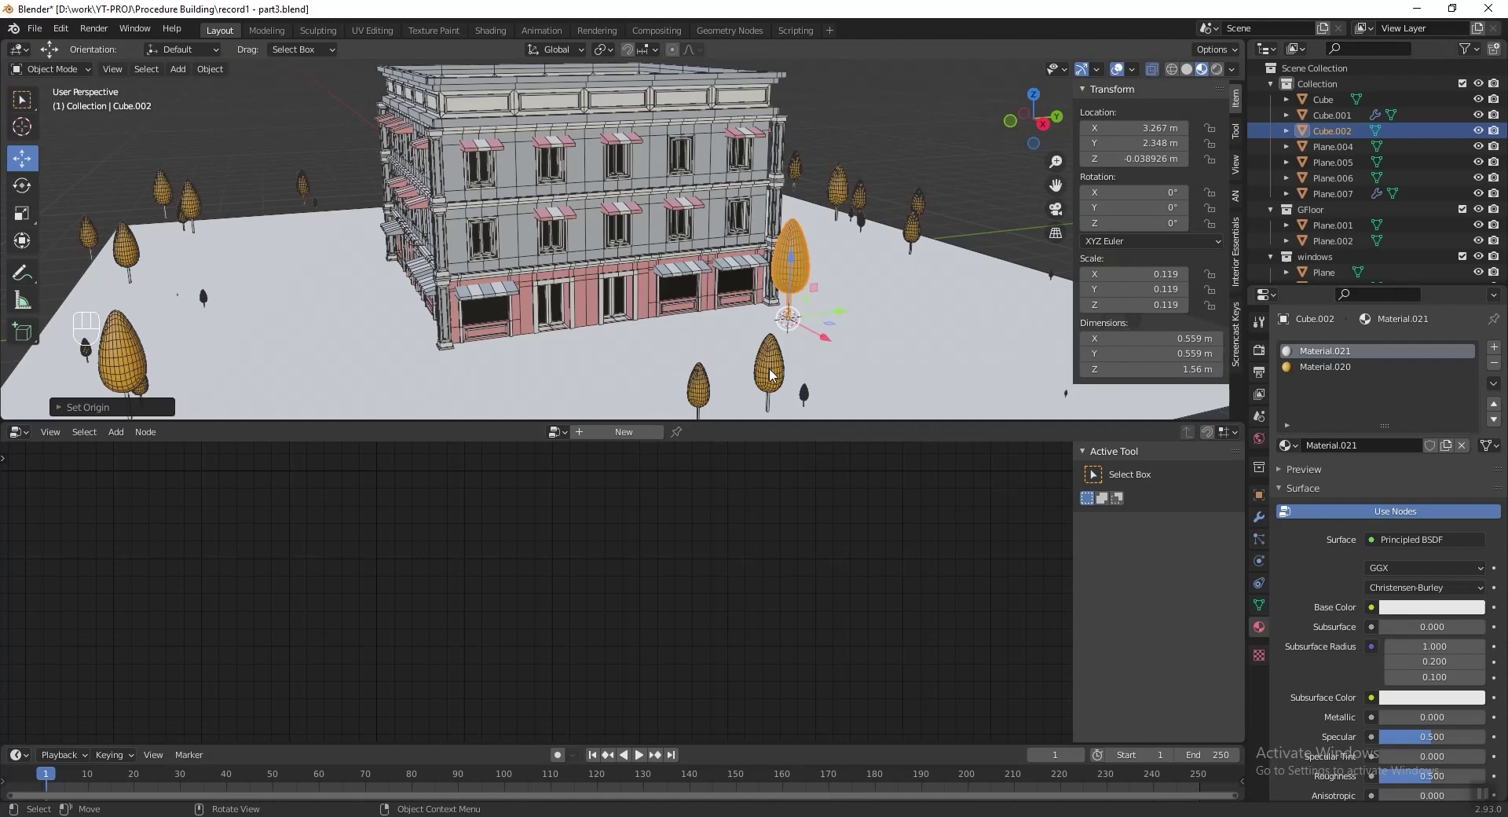
pyautogui.press('KP_3')
# Check the scattered trees now stand on the ground and view the whole plane from above.
pyautogui.middleClick(476, 194)
pyautogui.moveTo(533, 362); pyautogui.dragTo(557, 312)
pyautogui.press('g')
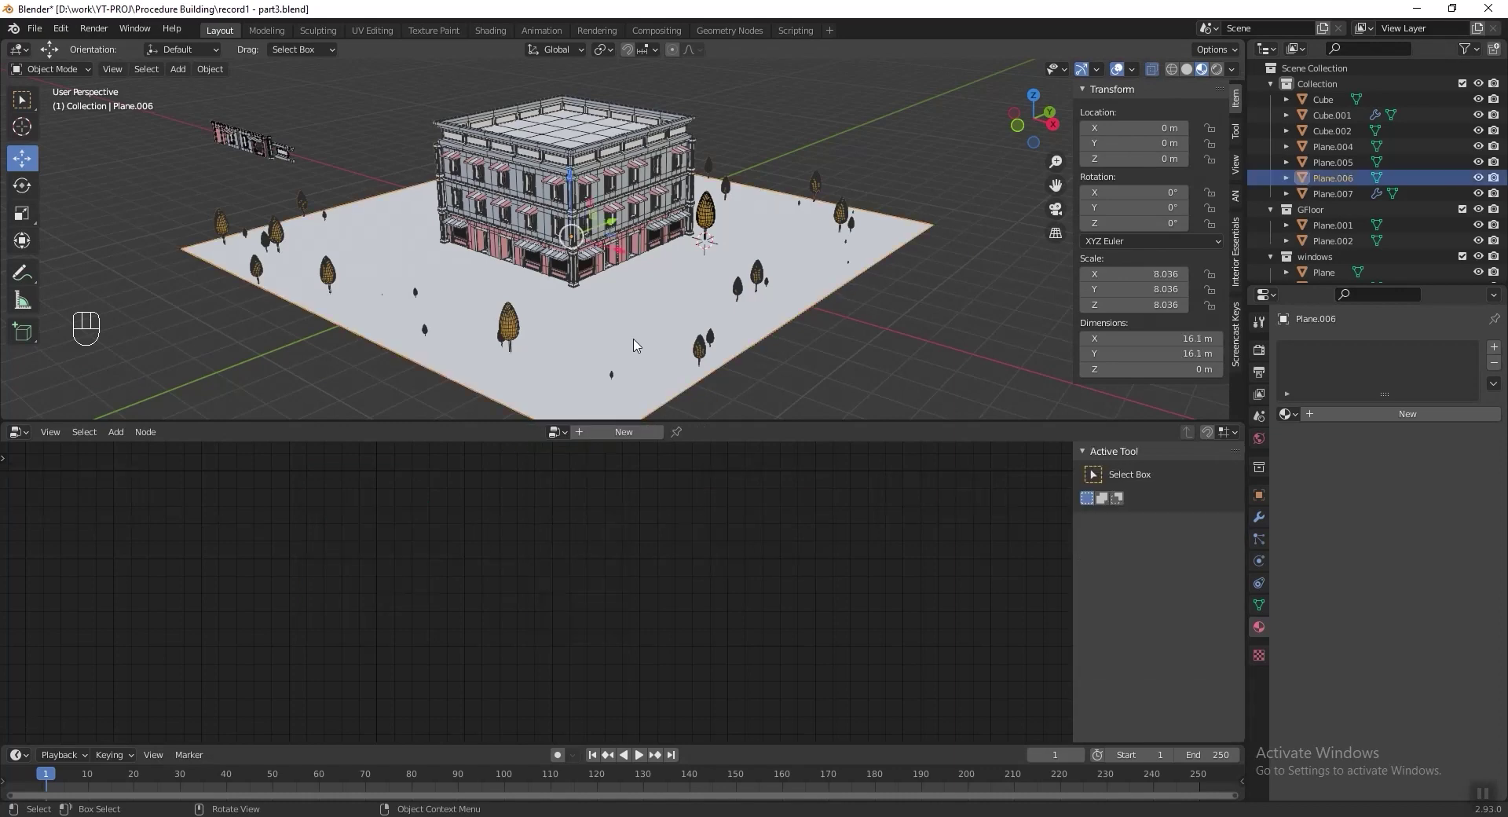
pyautogui.moveTo(750, 229); pyautogui.dragTo(753, 254)
# Scale the ground plane up greatly and give it a new yellow material.
pyautogui.click(752, 254)
pyautogui.press('s')
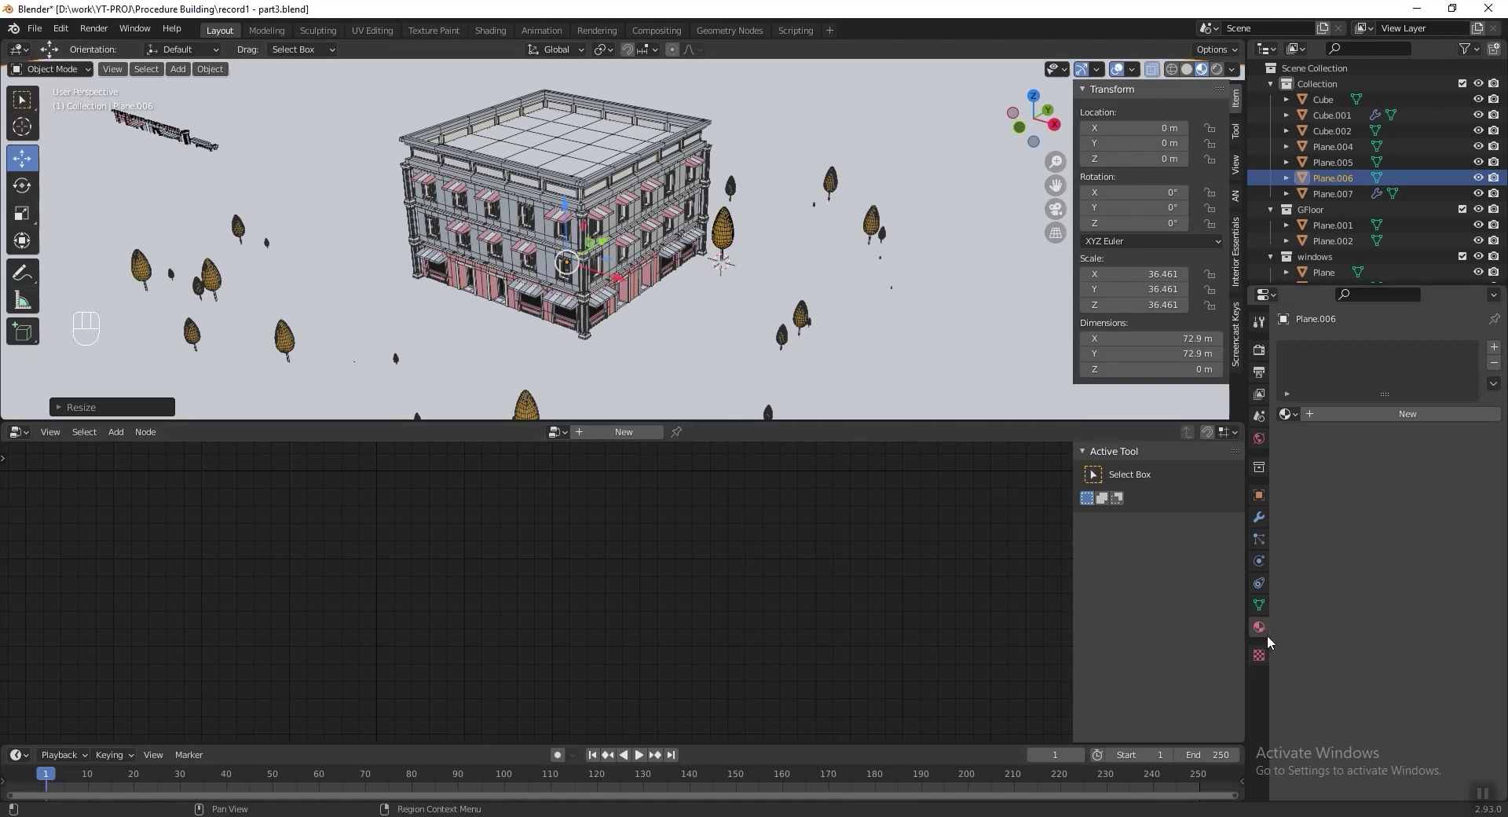
pyautogui.click(1410, 423)
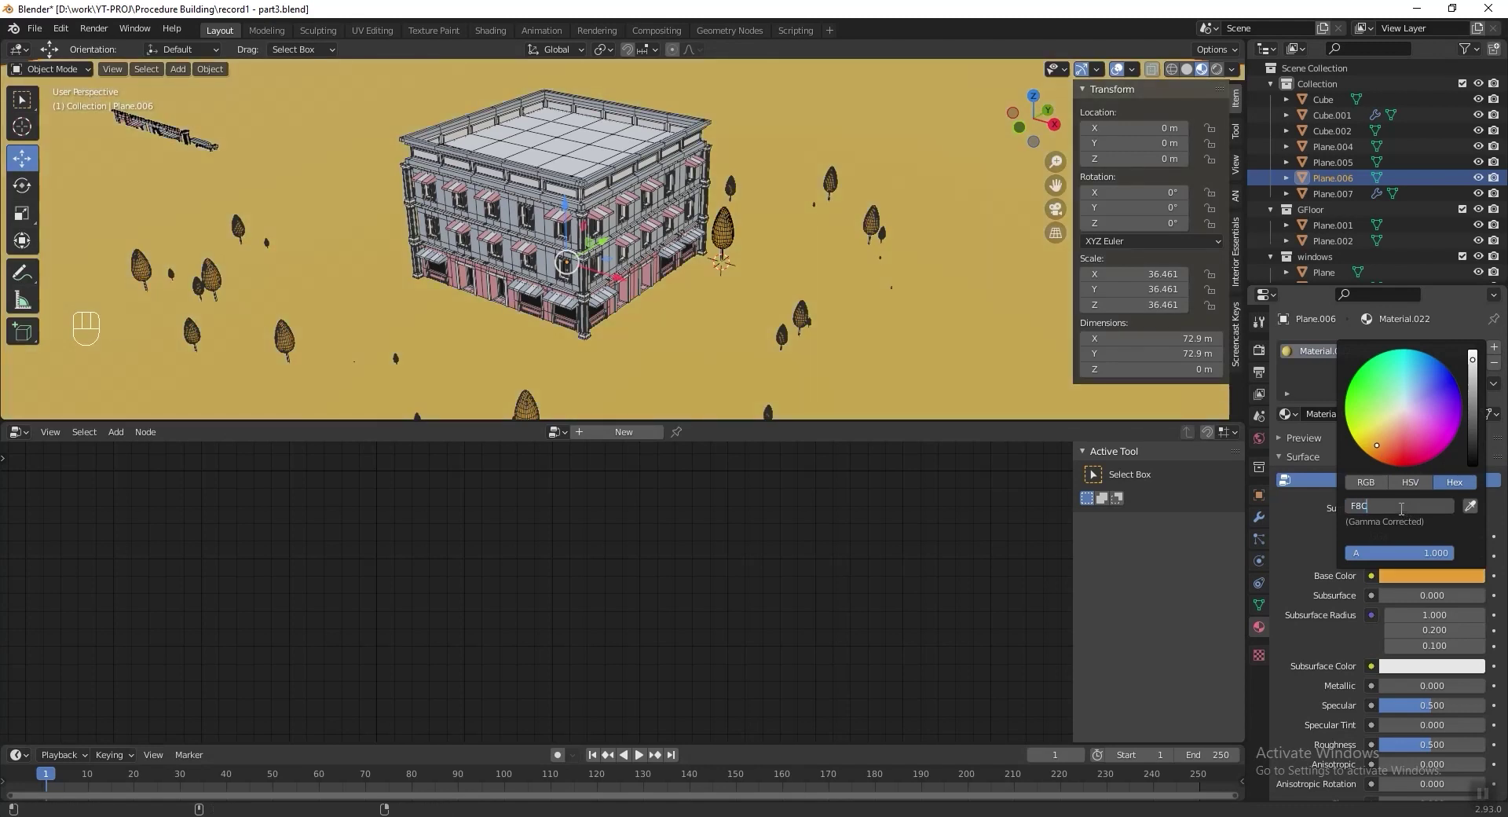
pyautogui.press('shift+a')
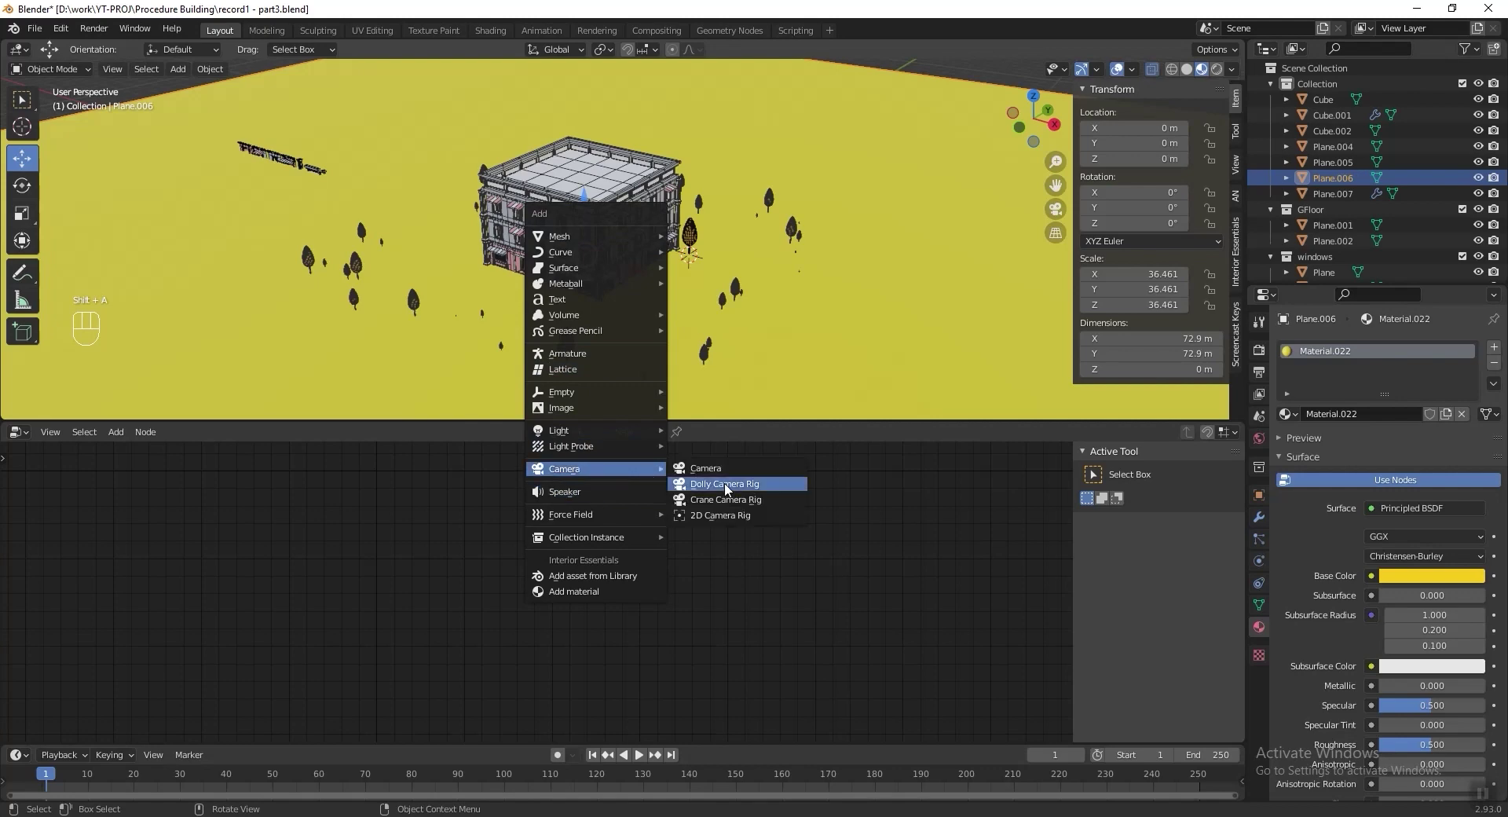
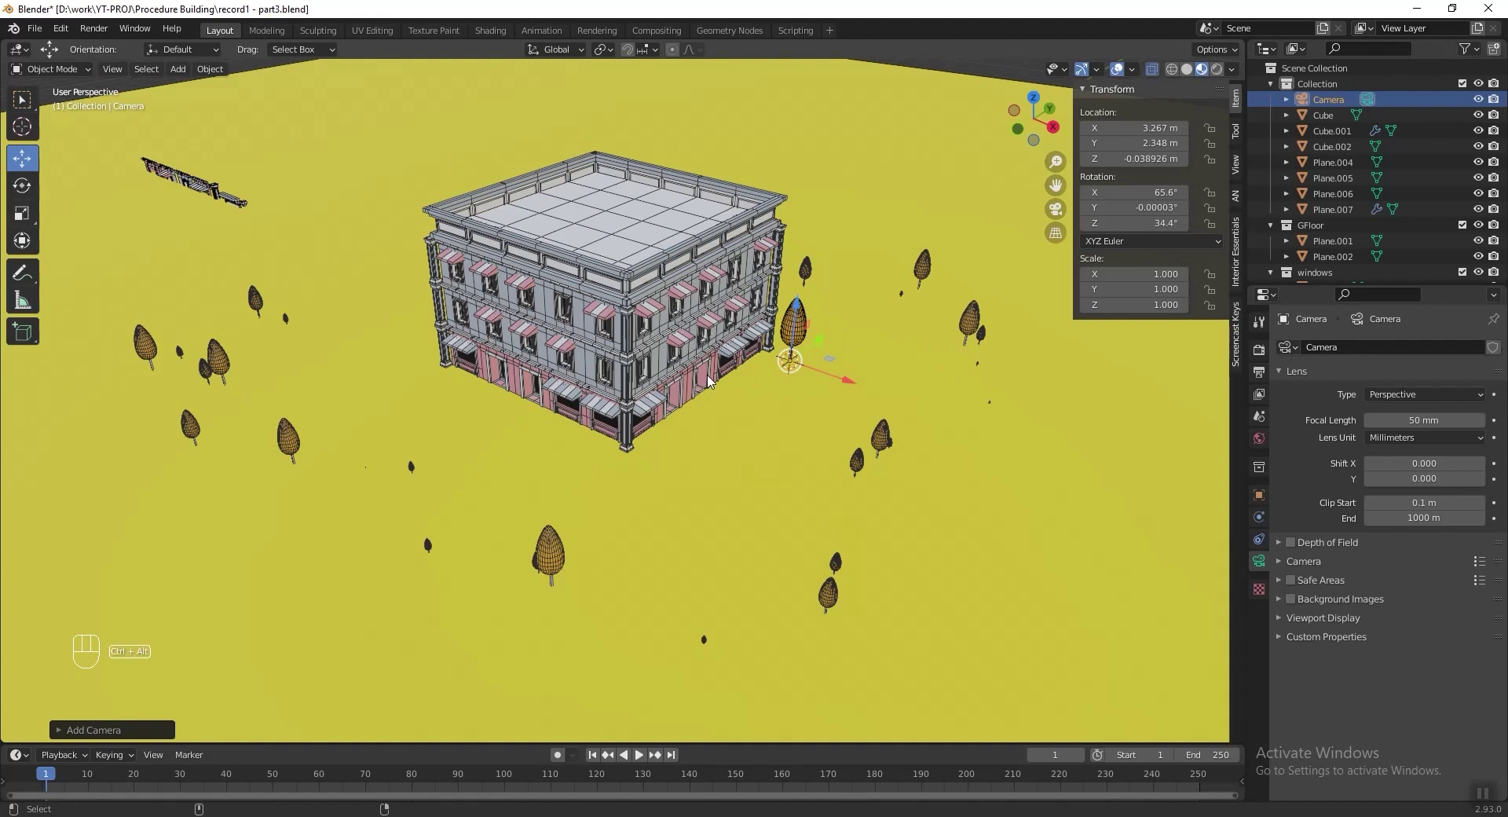
# Align the 120 mm camera to the view and fly it to frame the building and trees.
pyautogui.press('ctrl+alt+KP_0')
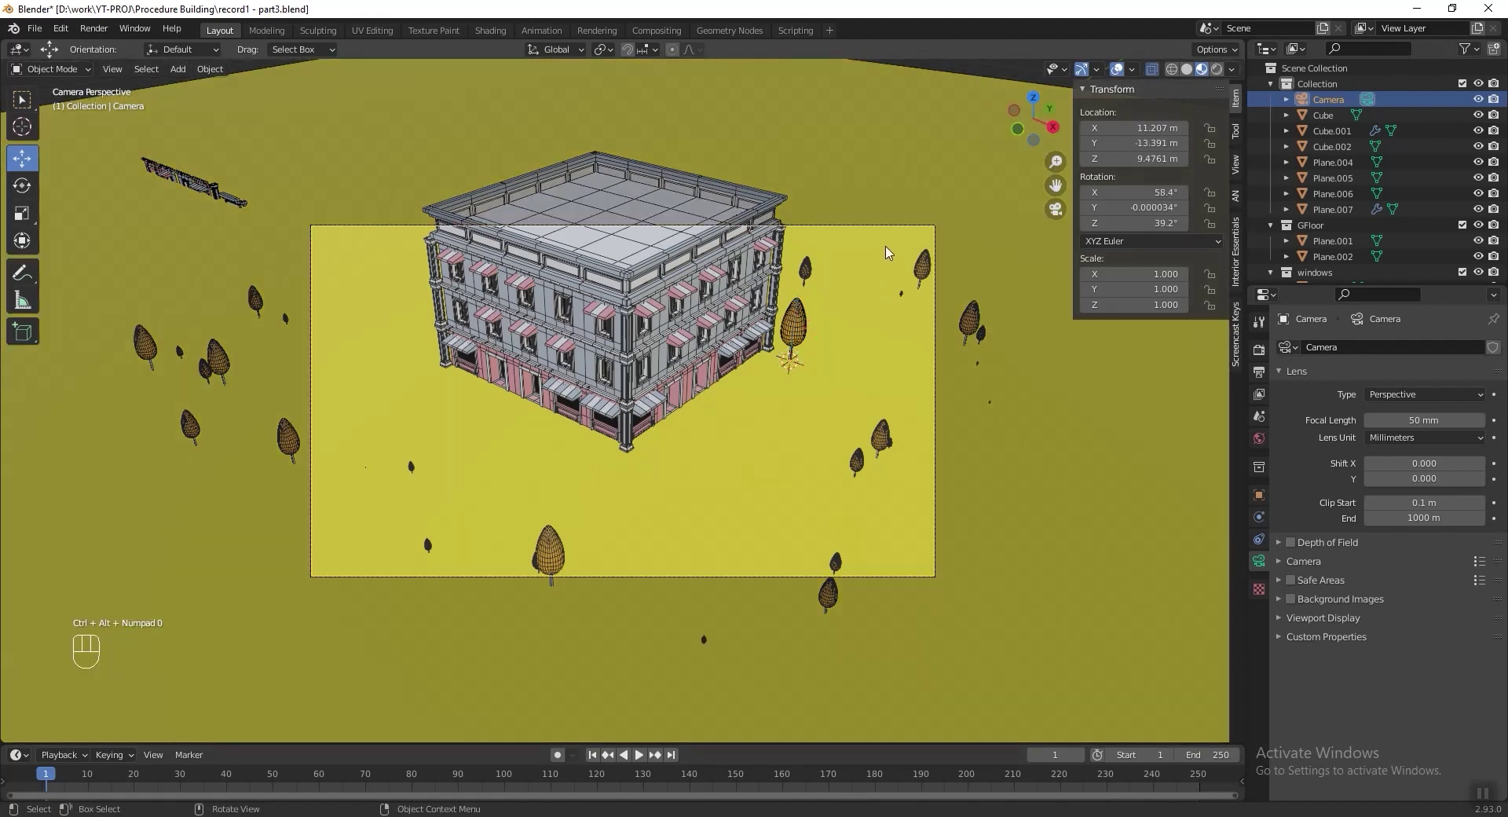
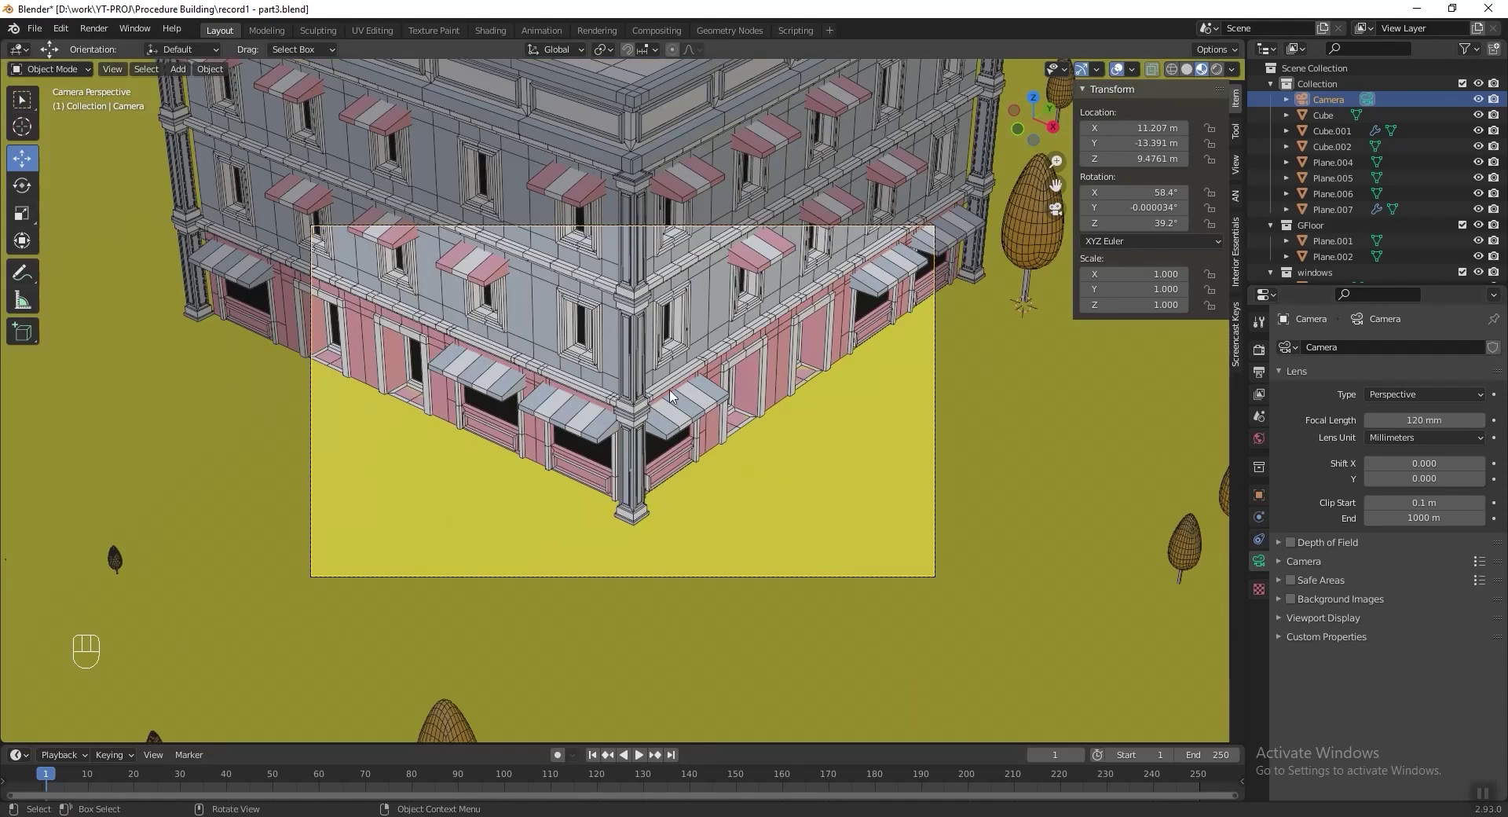
pyautogui.press('shift+`')
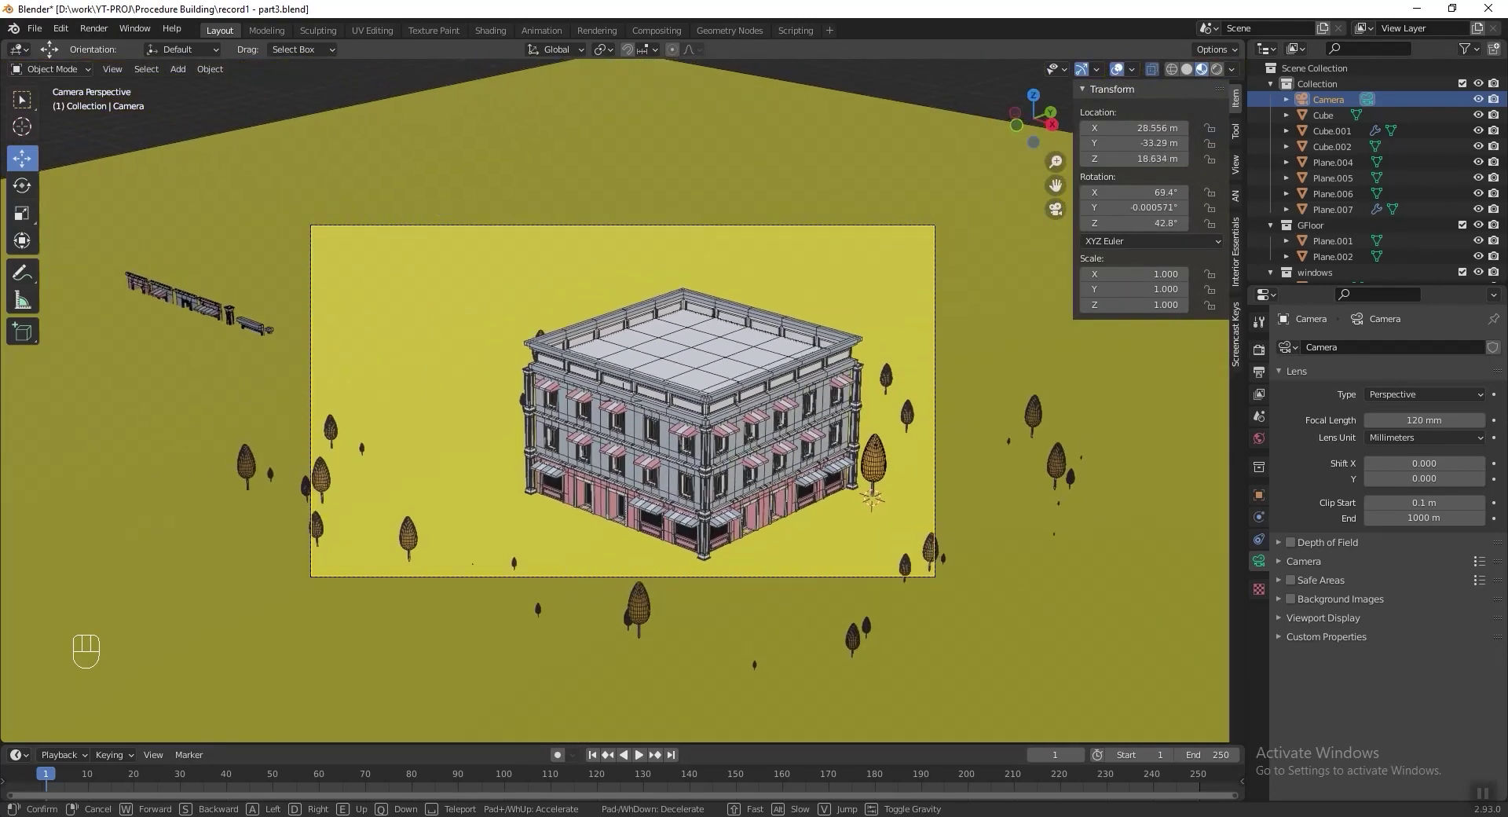
pyautogui.click(683, 399)
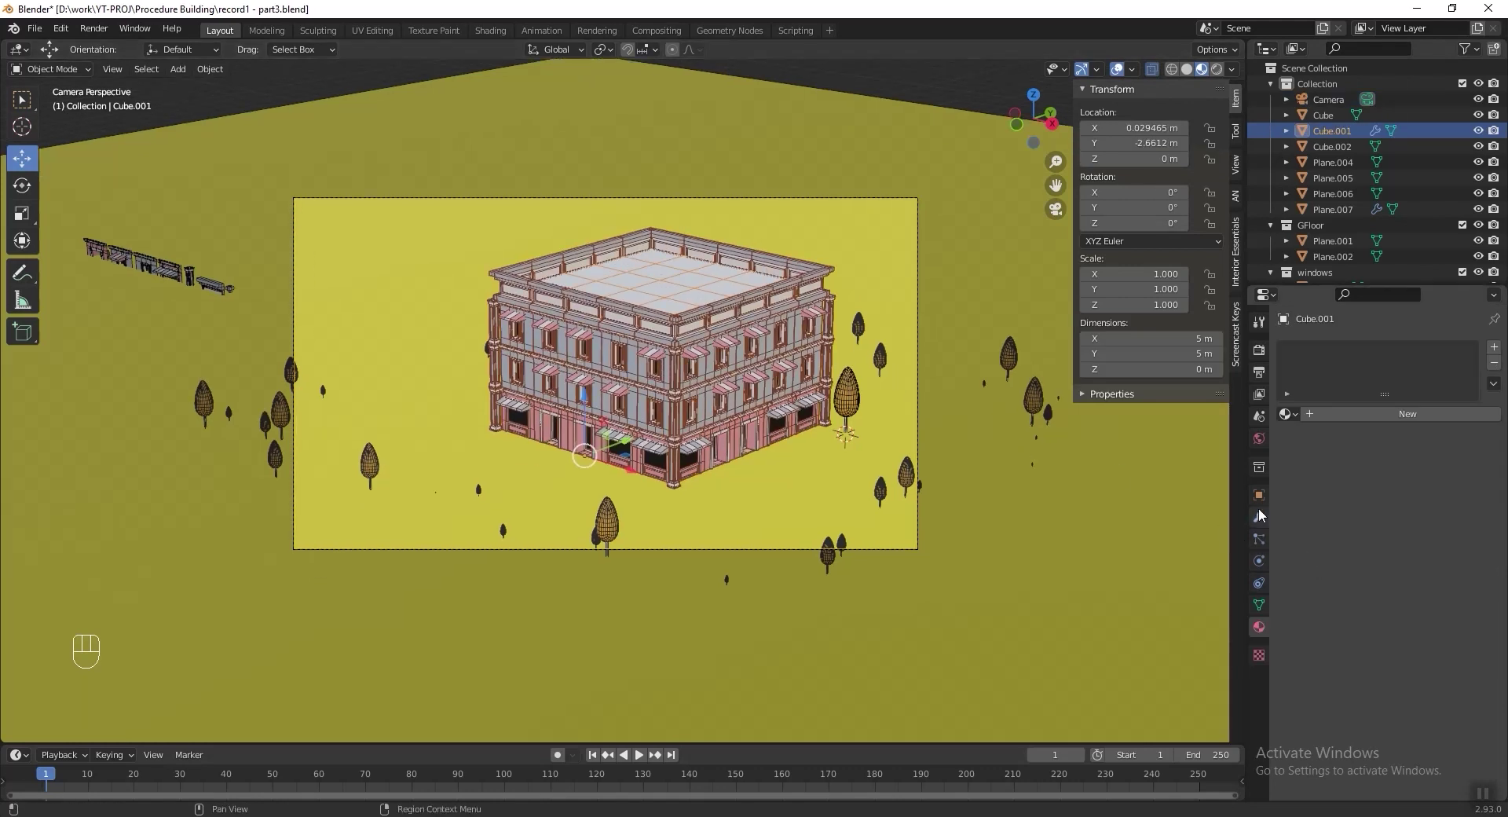
pyautogui.click(1260, 518)
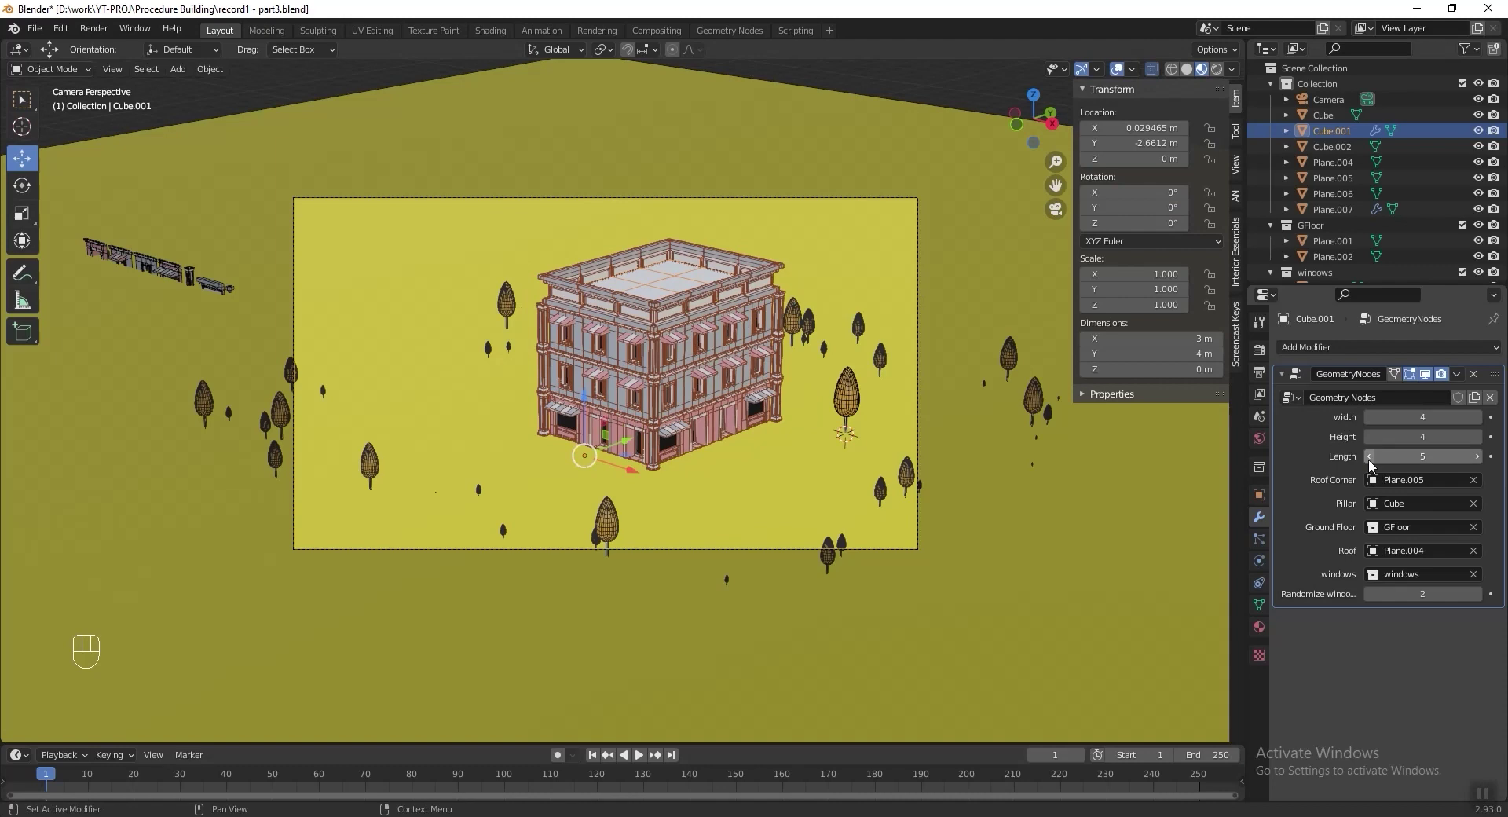
pyautogui.press('shift+`')
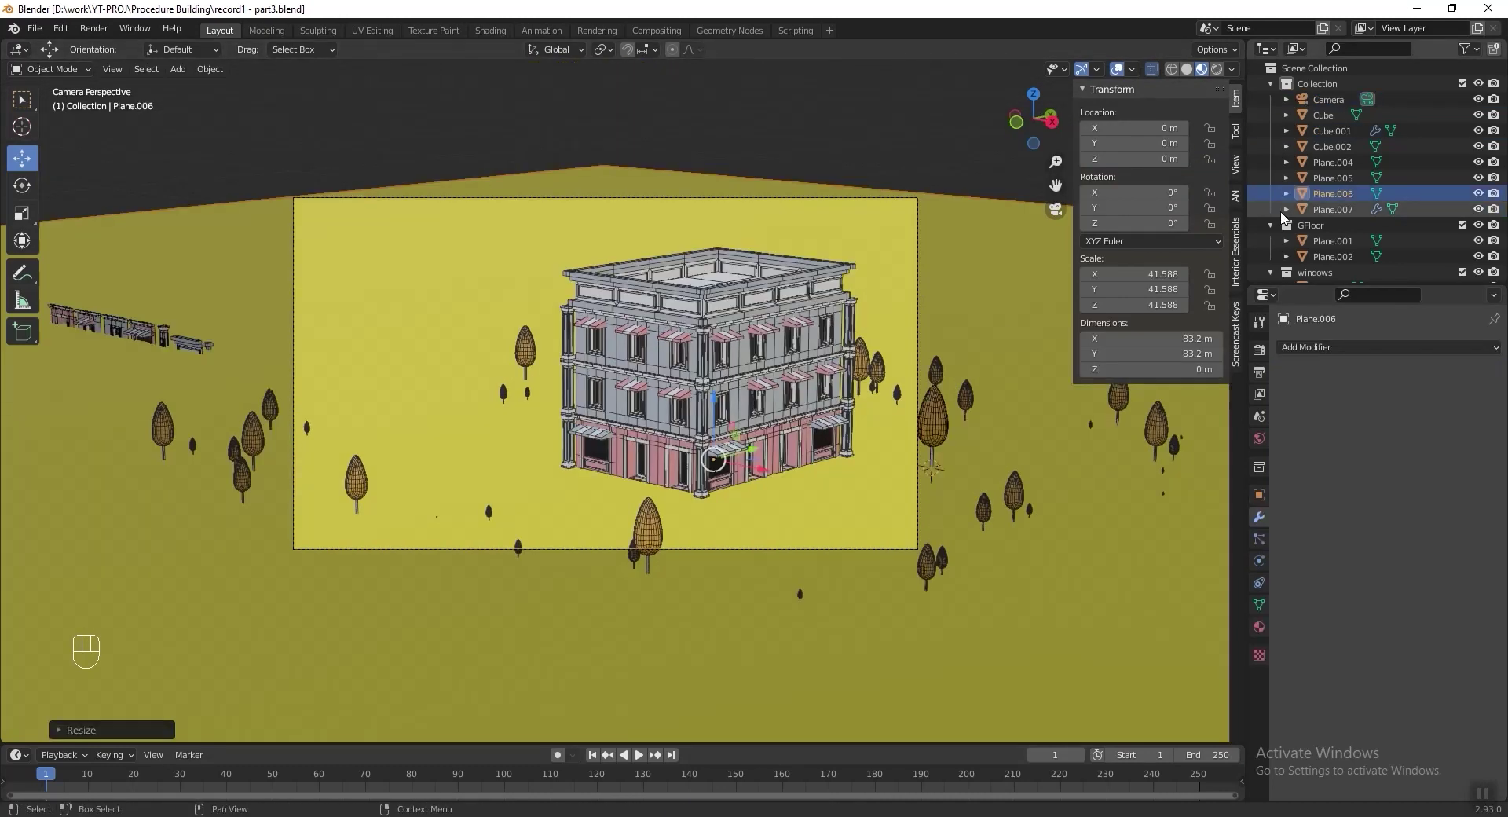
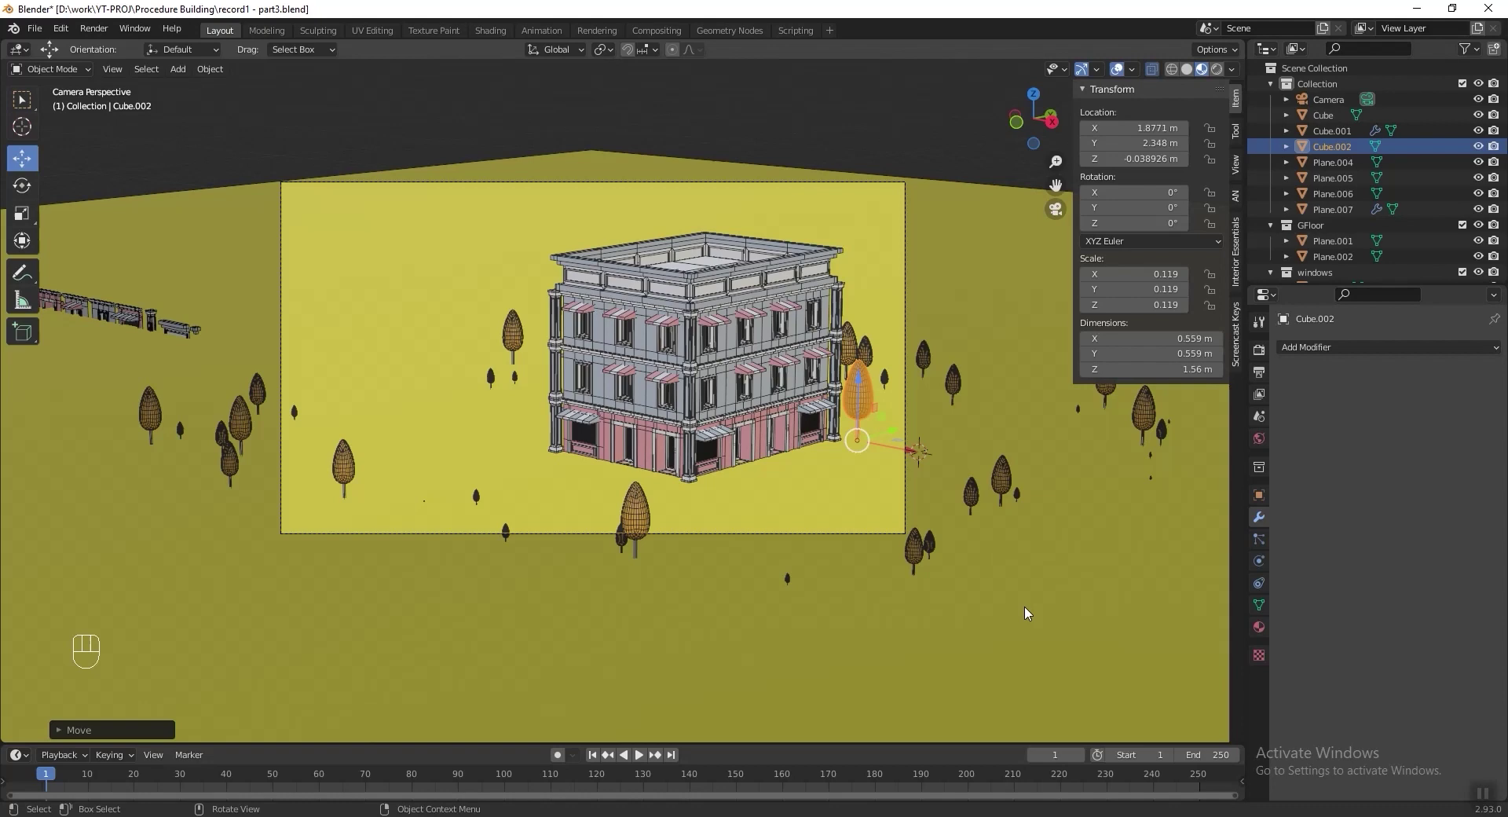
# From top view, add a new flat plane under the building.
pyautogui.press('KP_7')
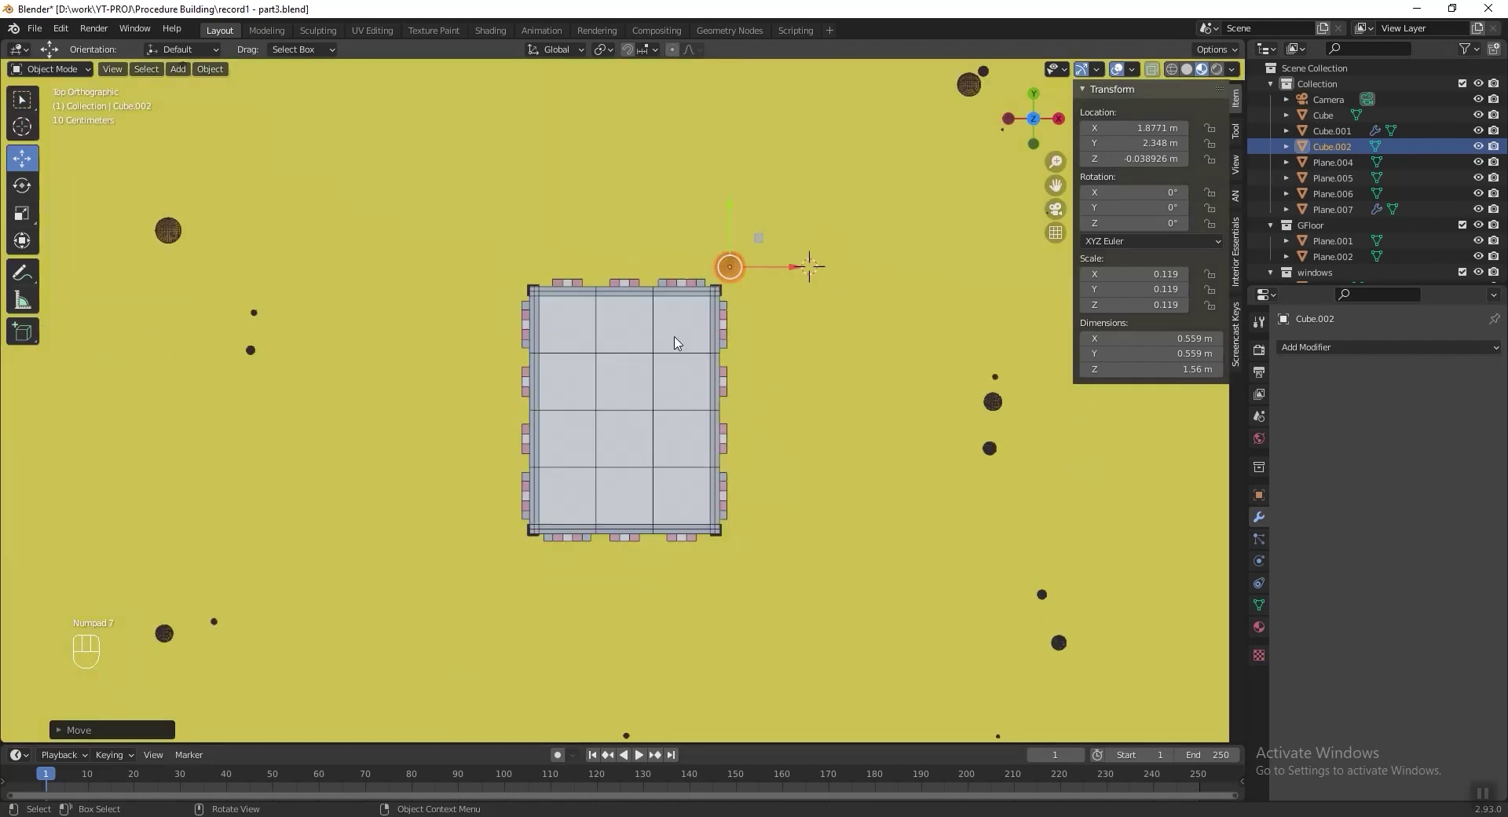
pyautogui.middleClick(710, 358)
pyautogui.press('shift+a')
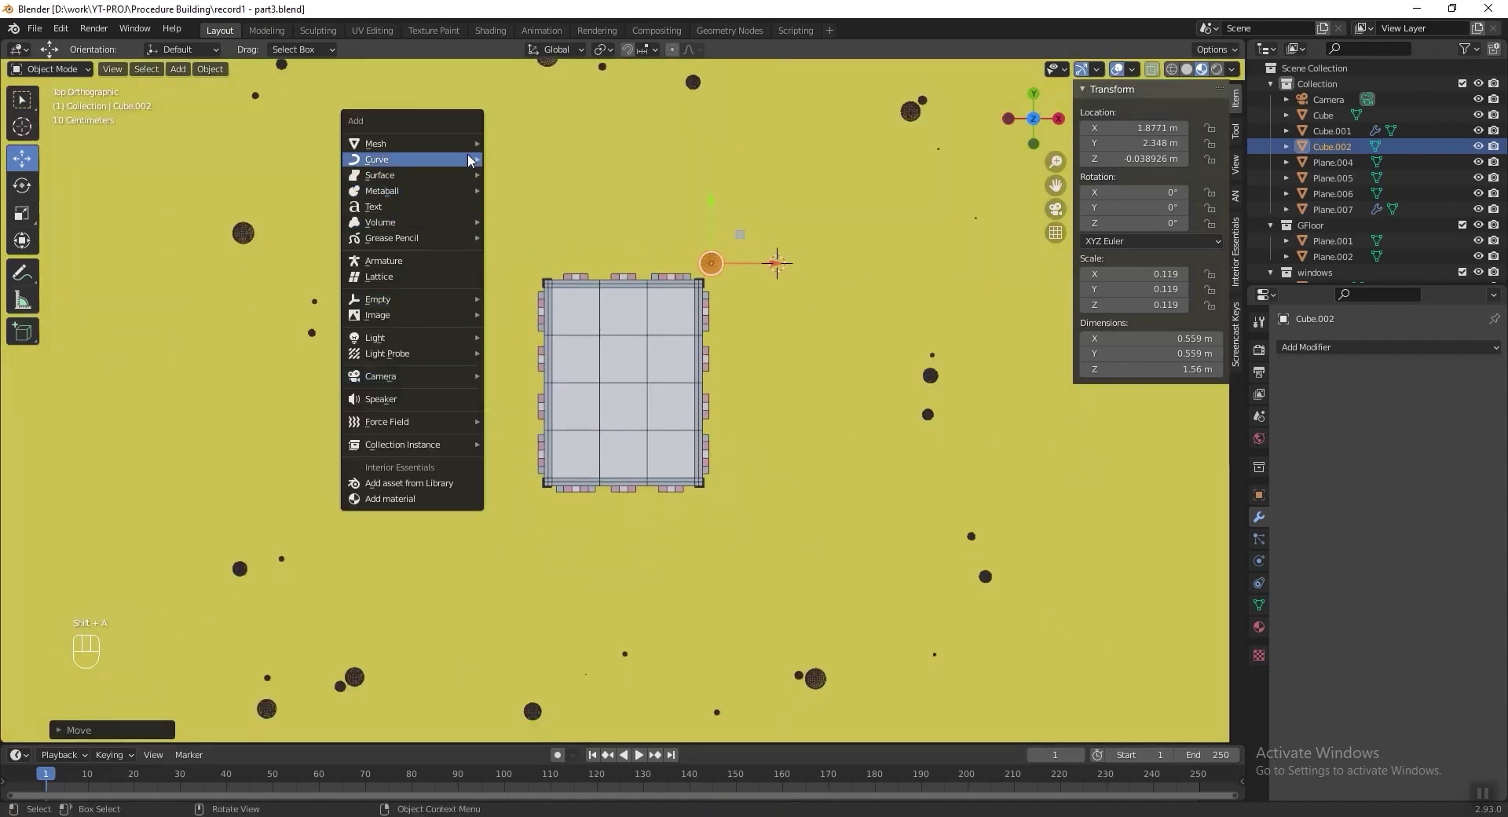
pyautogui.press('g')
# Scale the plane to an 11 m square around the building and lift it just above the ground.
pyautogui.press('s')
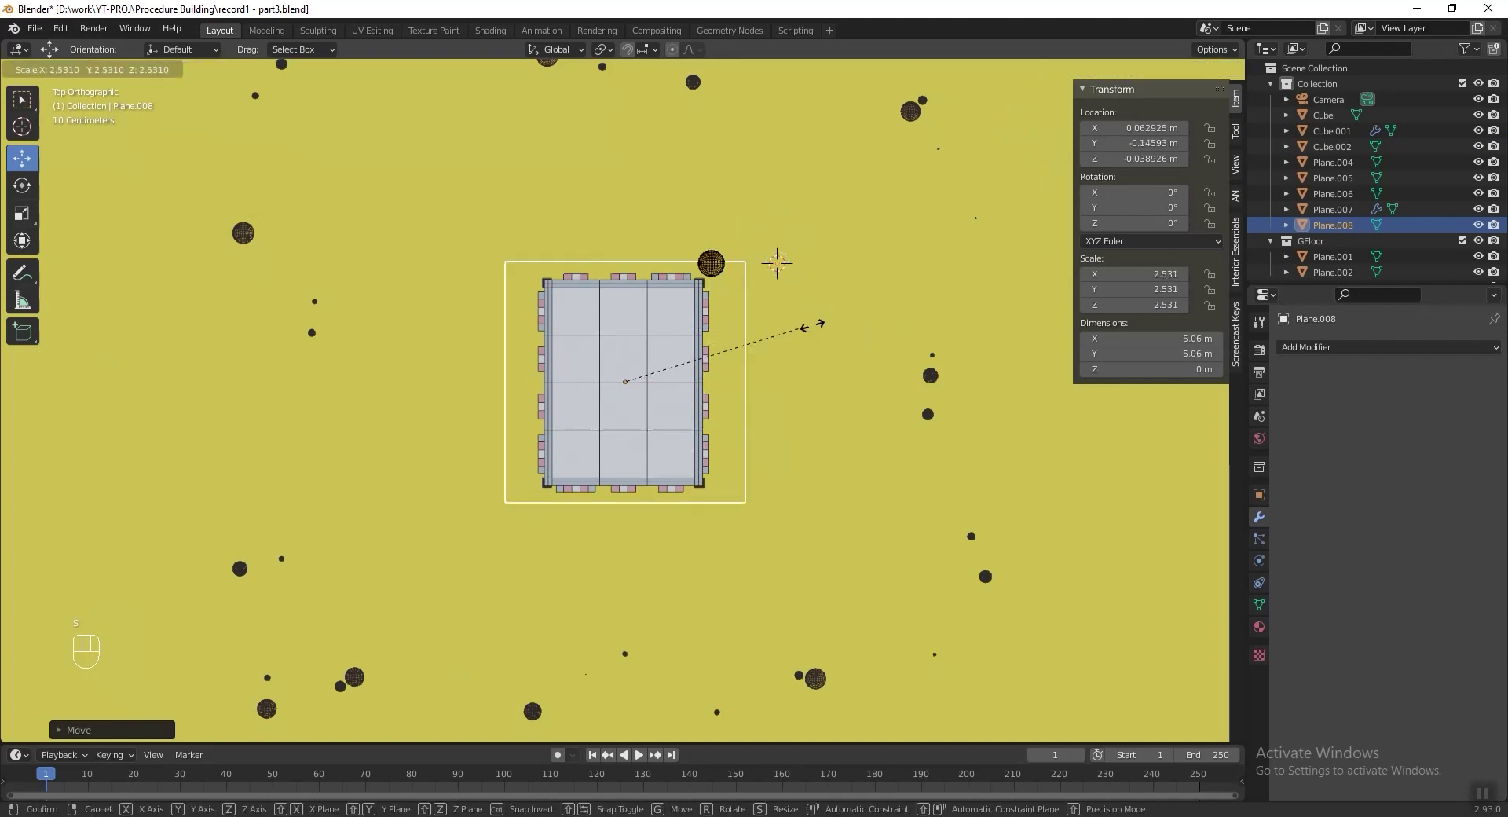
pyautogui.moveTo(849, 577); pyautogui.dragTo(777, 442)
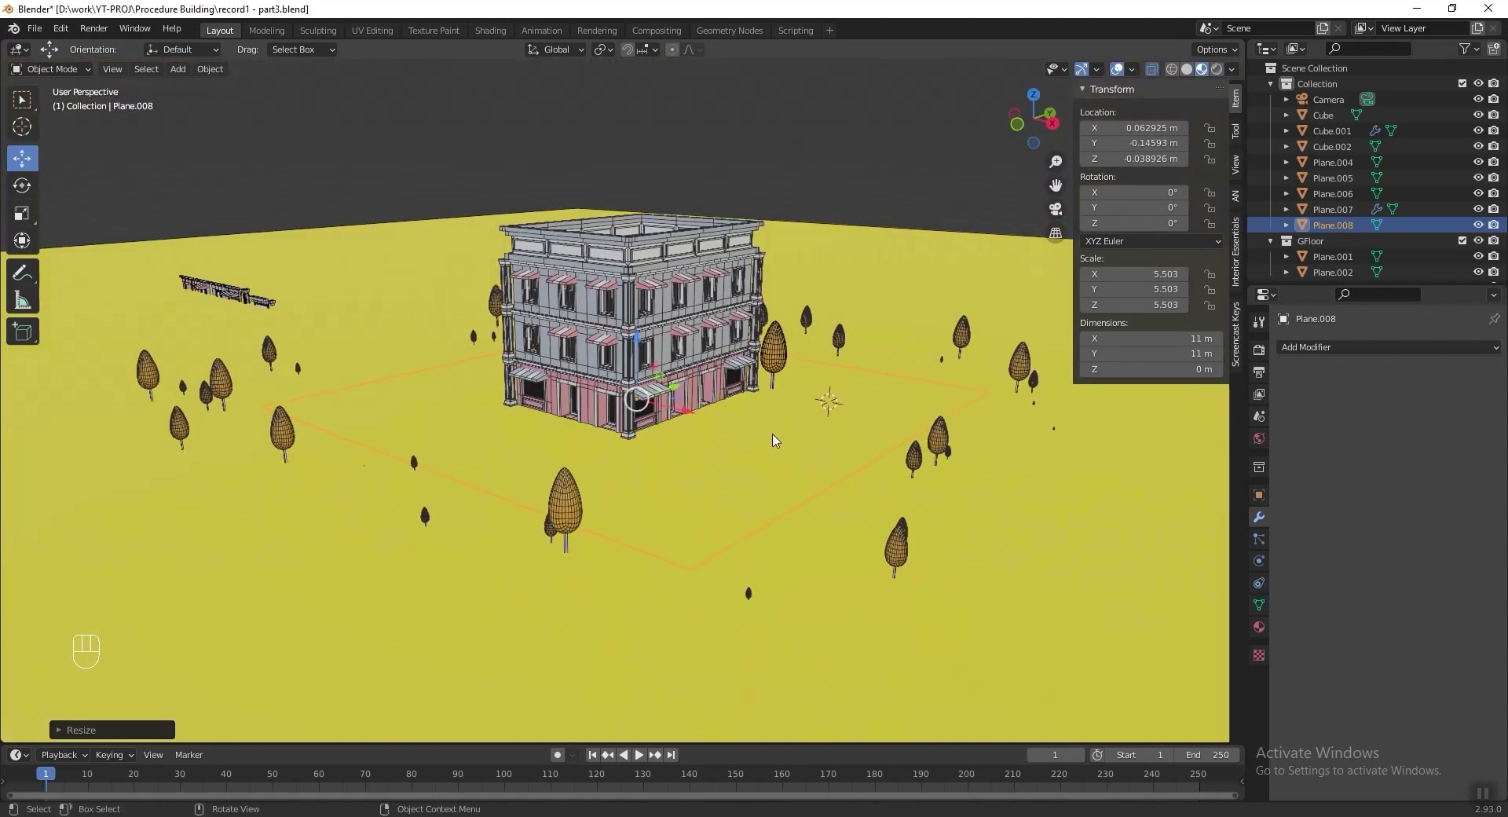
pyautogui.press('g')
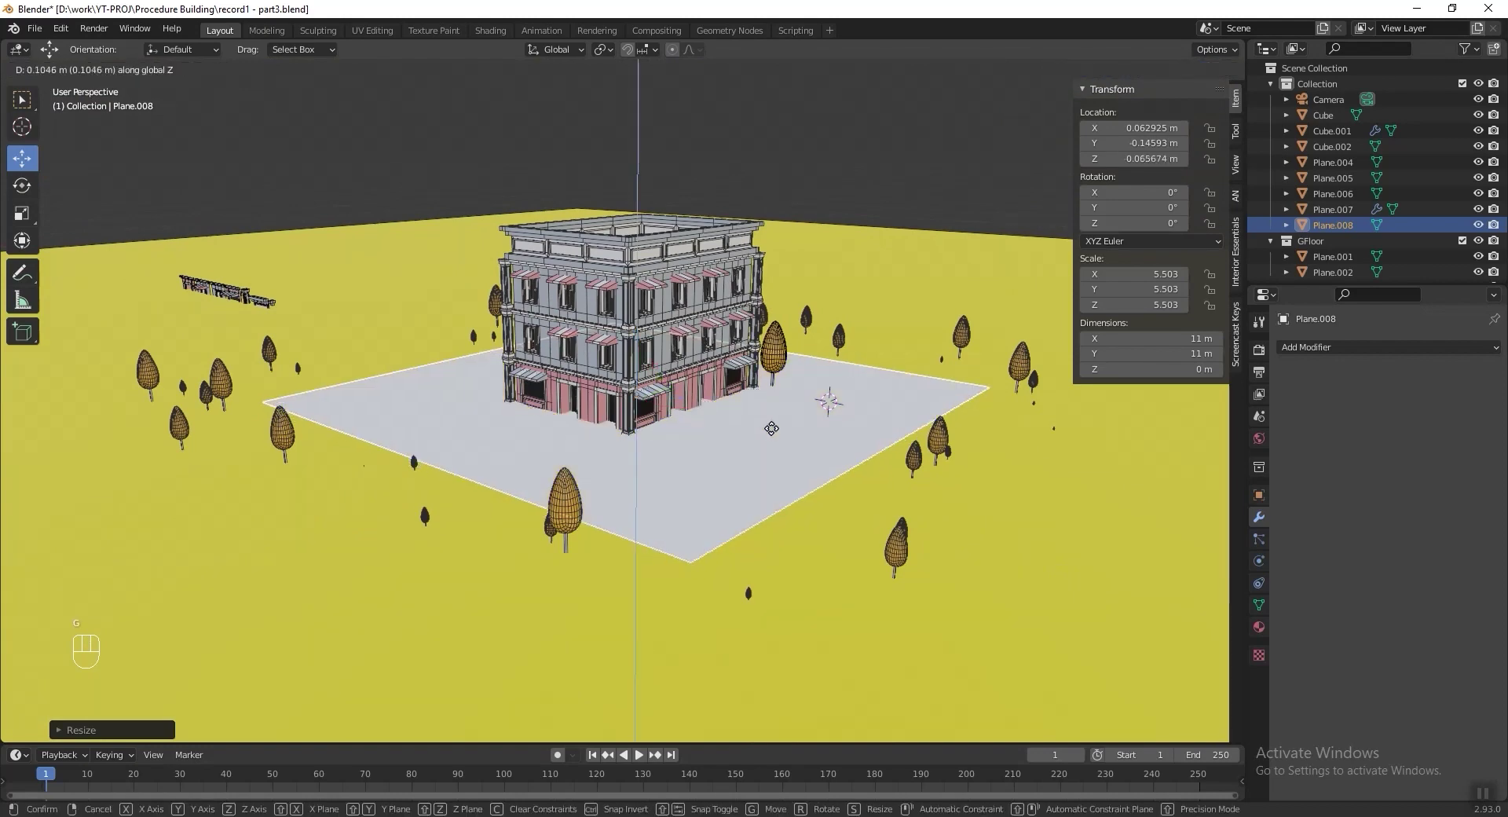
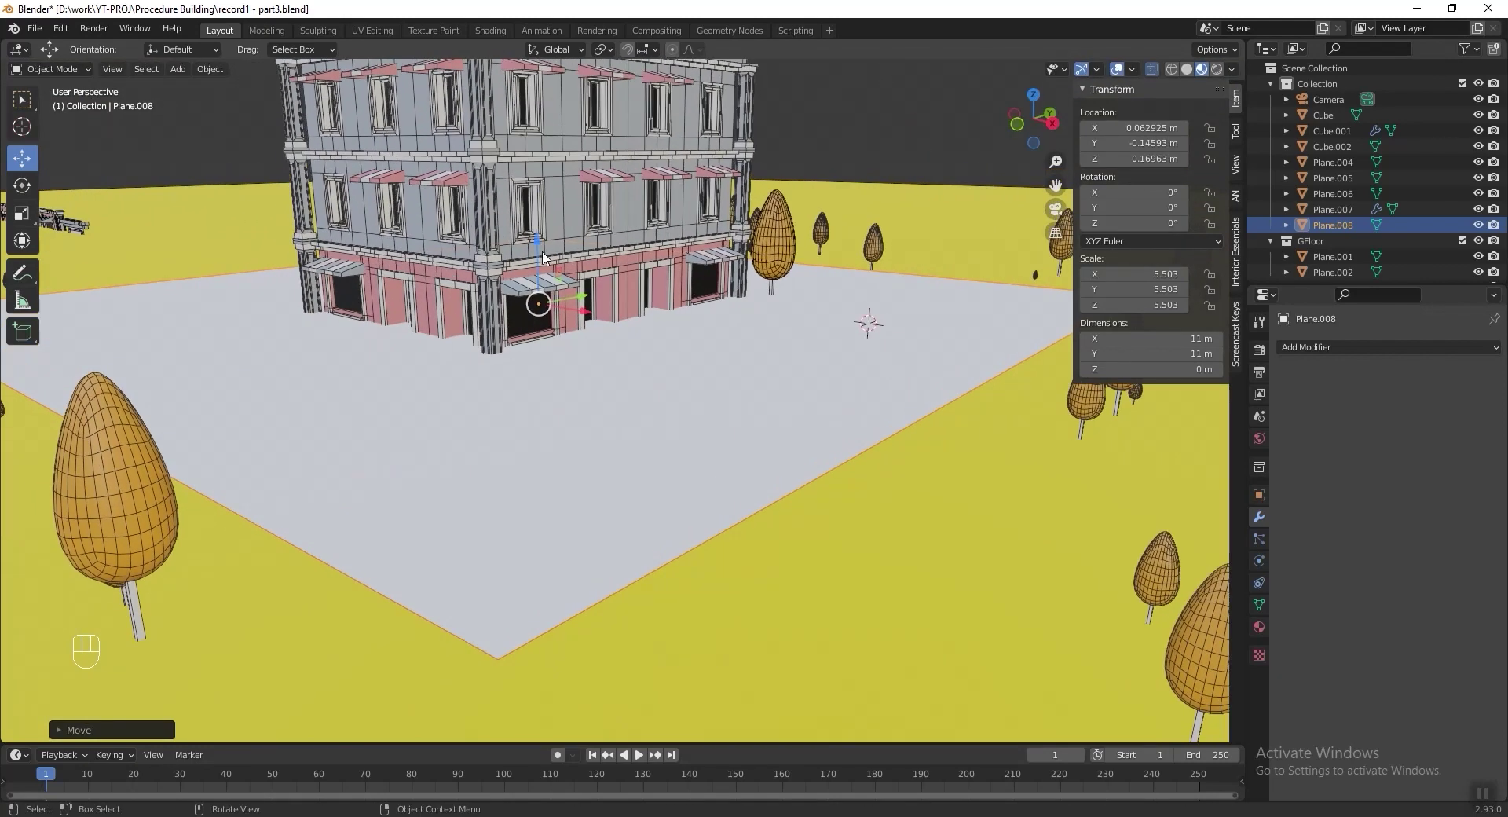
# Inset the plane's face and delete the inner face, leaving a ring path.
pyautogui.press('Tab')
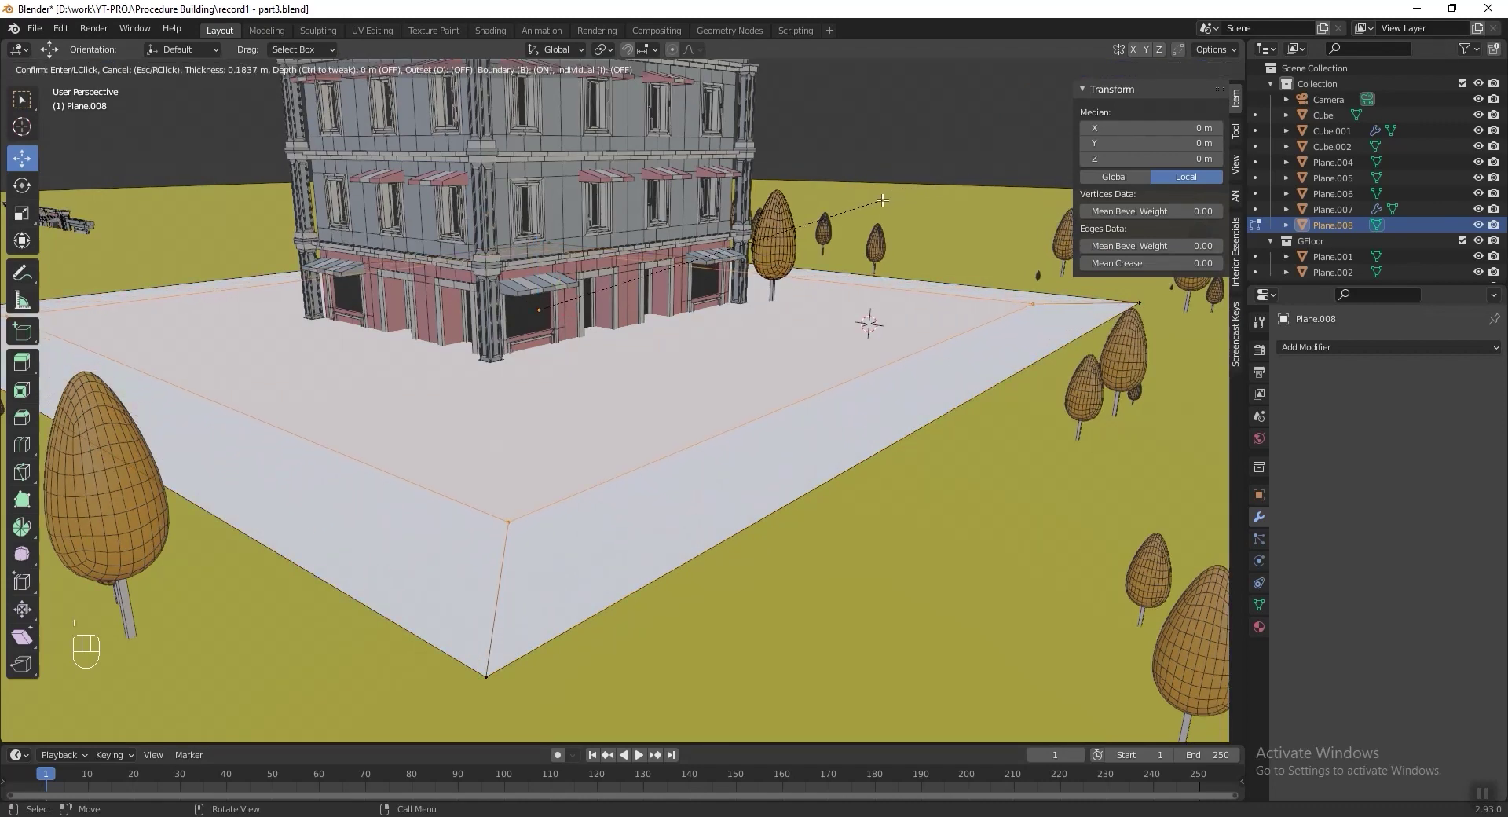
pyautogui.press('x')
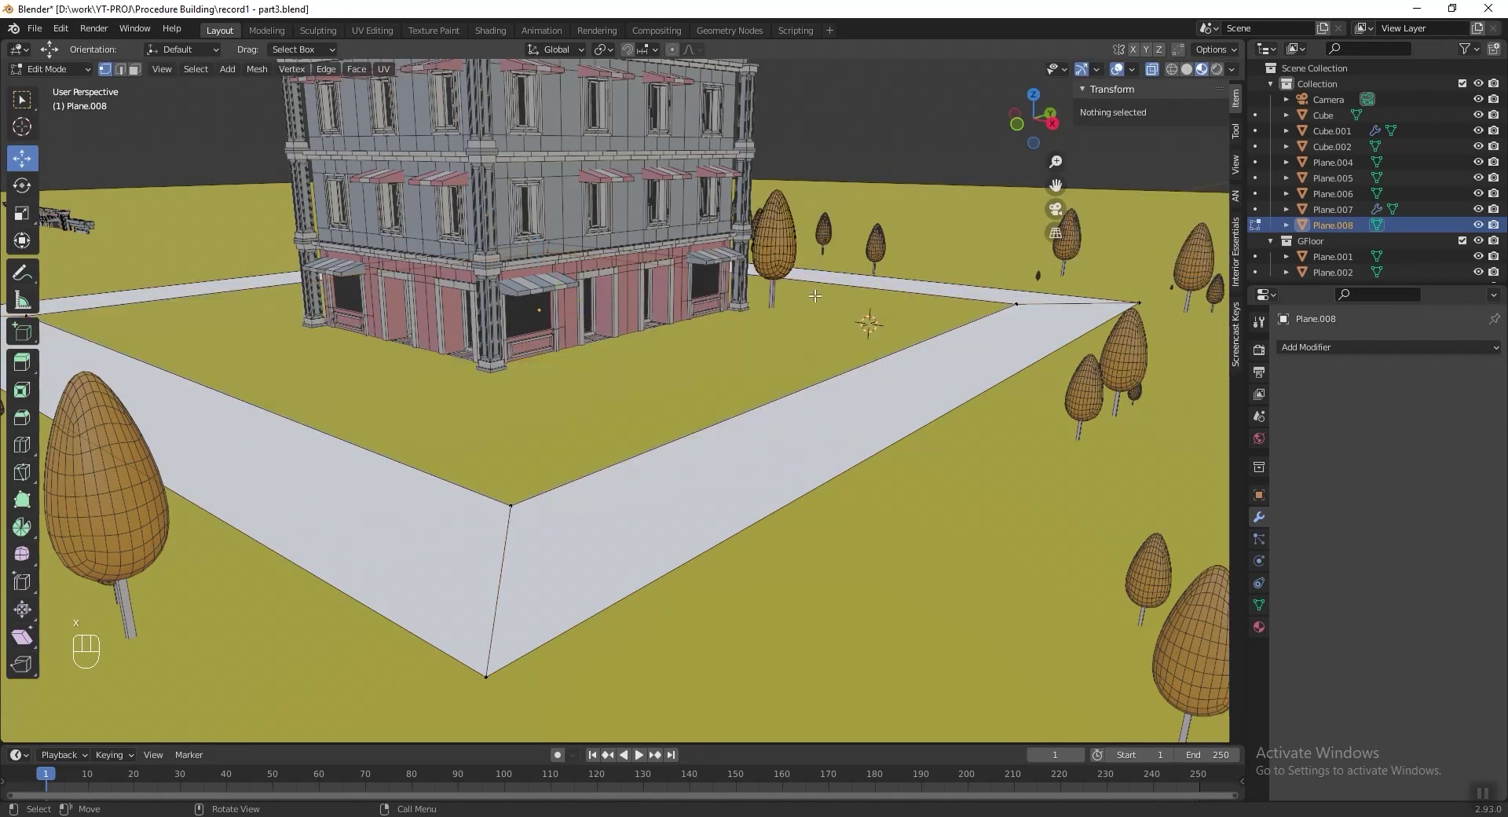
pyautogui.press('3')
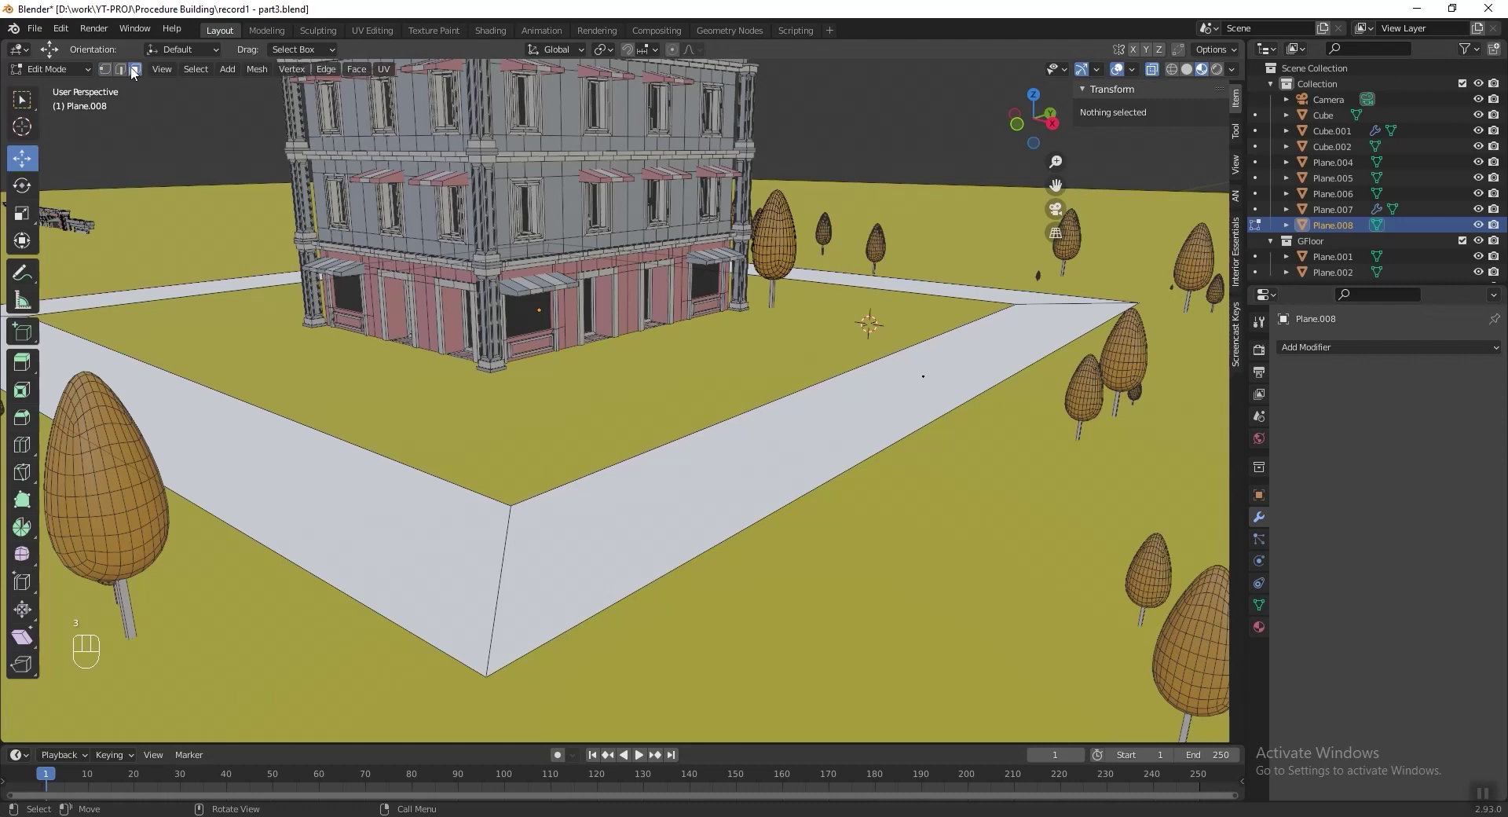
pyautogui.press('a')
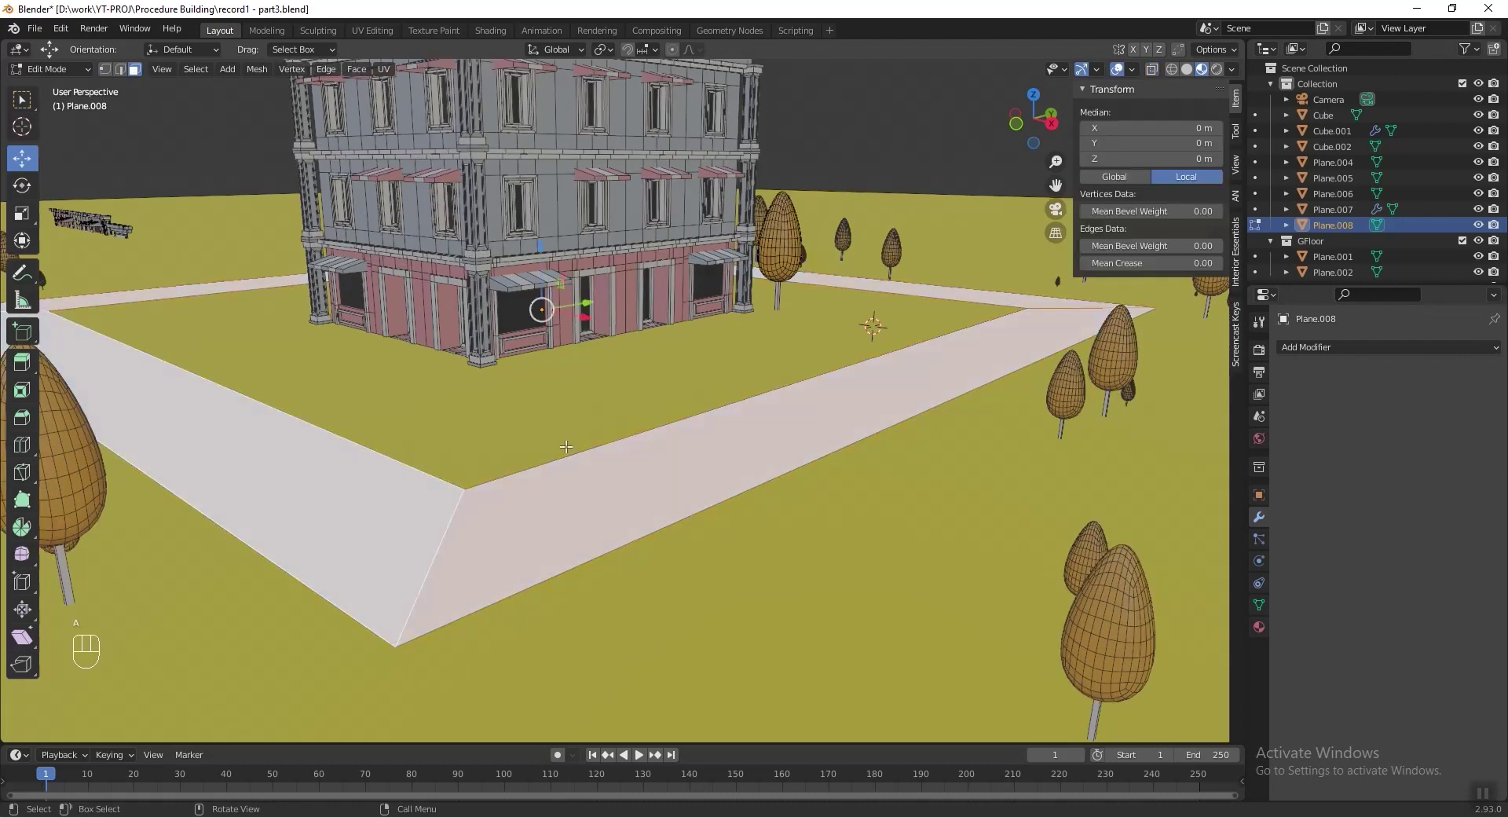
# Extrude the whole ring upward slightly to give the sidewalk thickness.
pyautogui.press('e')
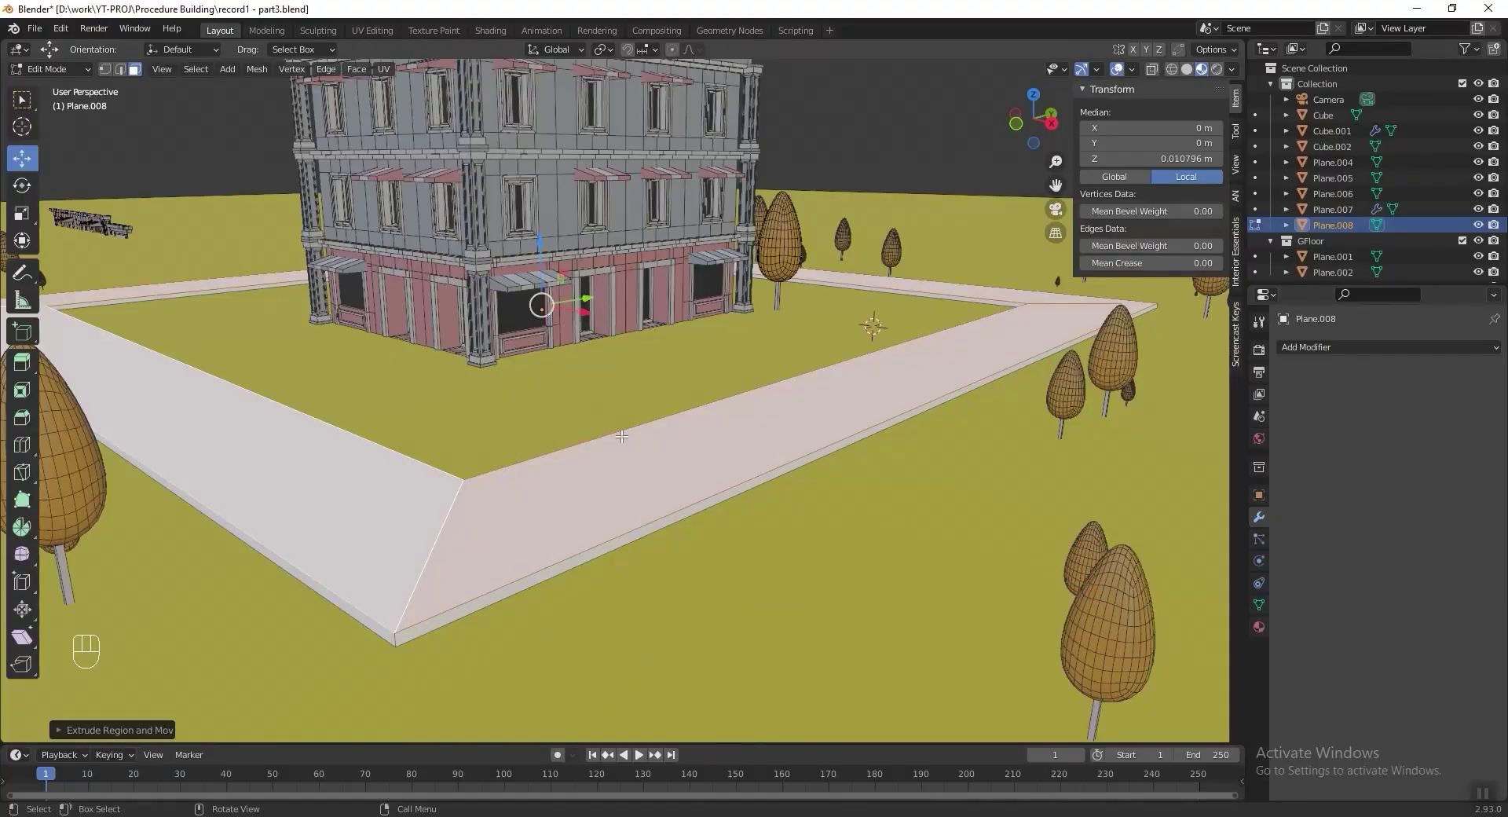
pyautogui.press('2')
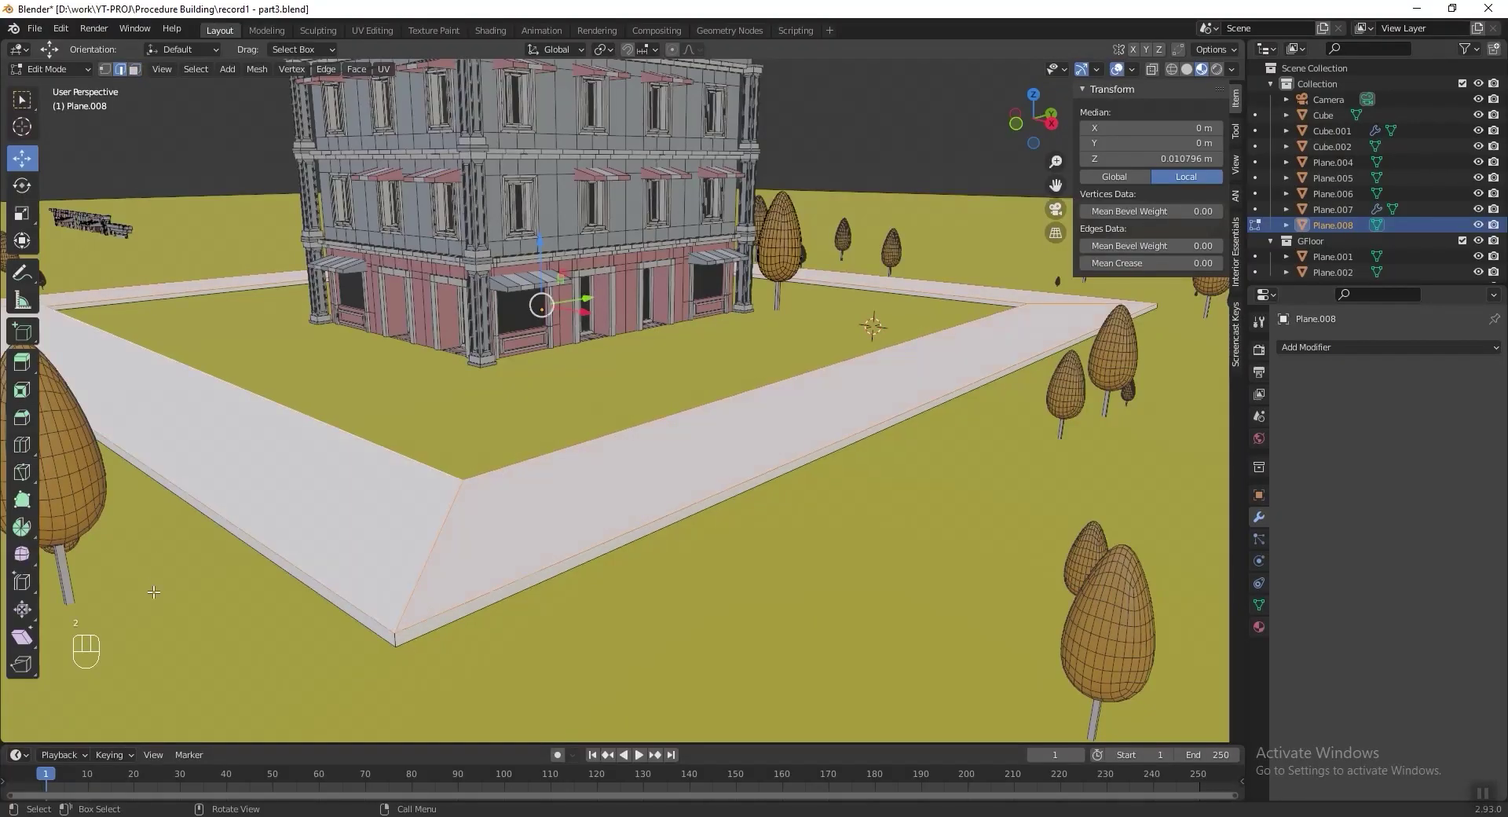
pyautogui.middleClick(468, 609)
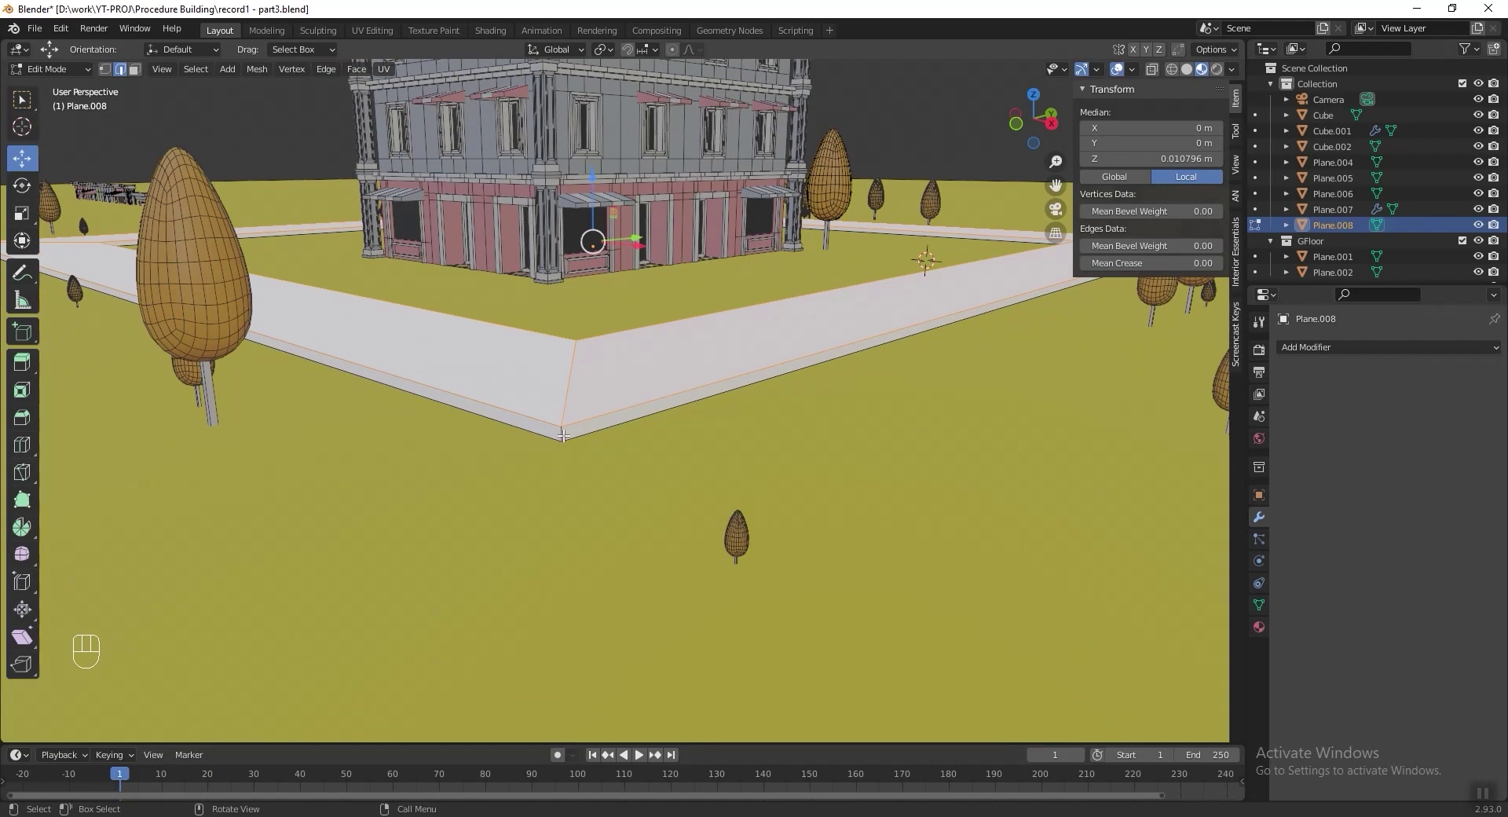
pyautogui.moveTo(567, 428); pyautogui.dragTo(683, 439)
pyautogui.press('shift+g')
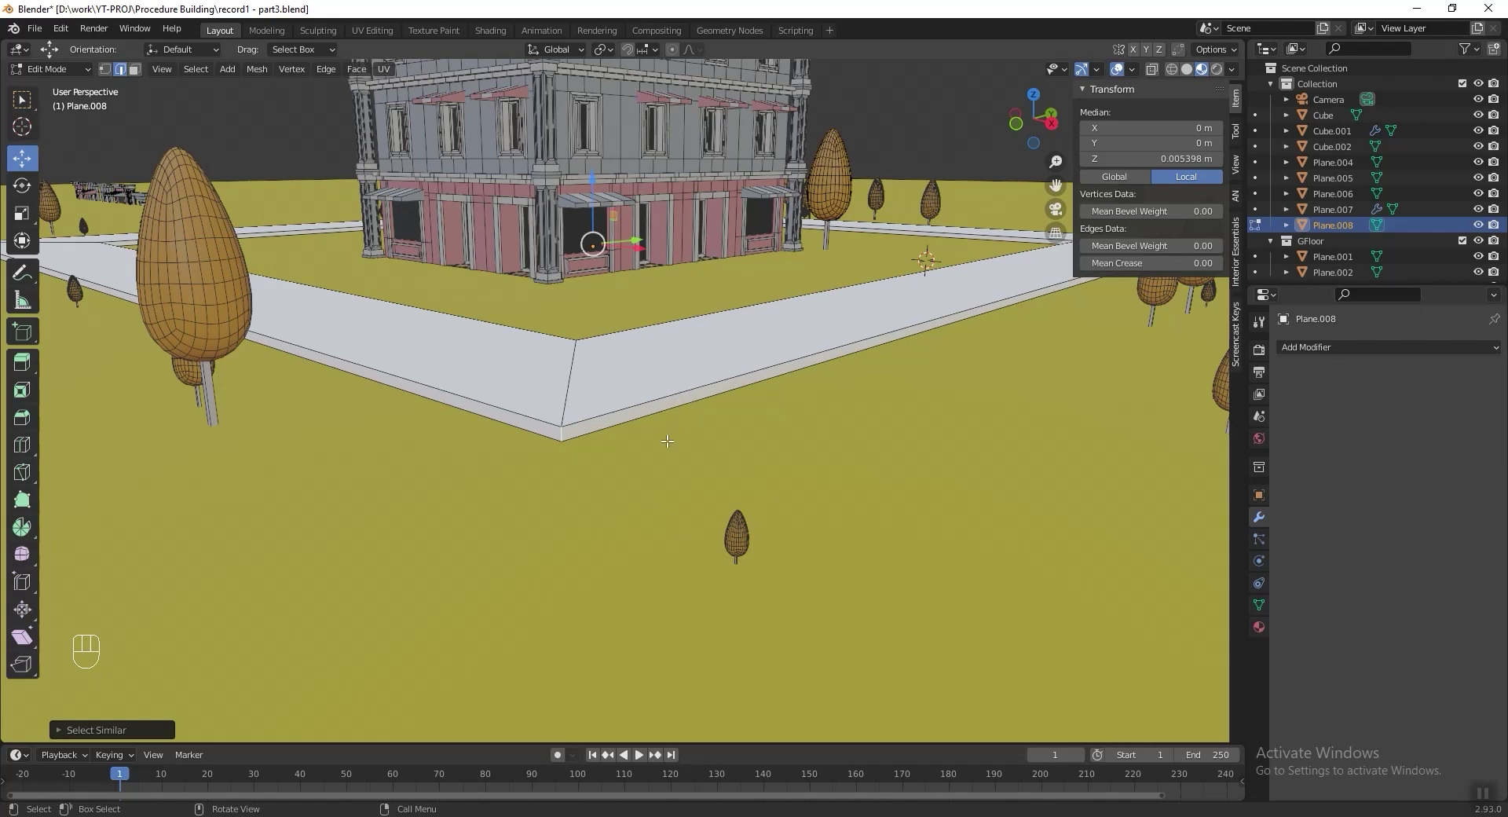
# Bevel the sidewalk's corners round and adjust its height in Object Mode.
pyautogui.press('ctrl+z')
pyautogui.press('ctrl+b')
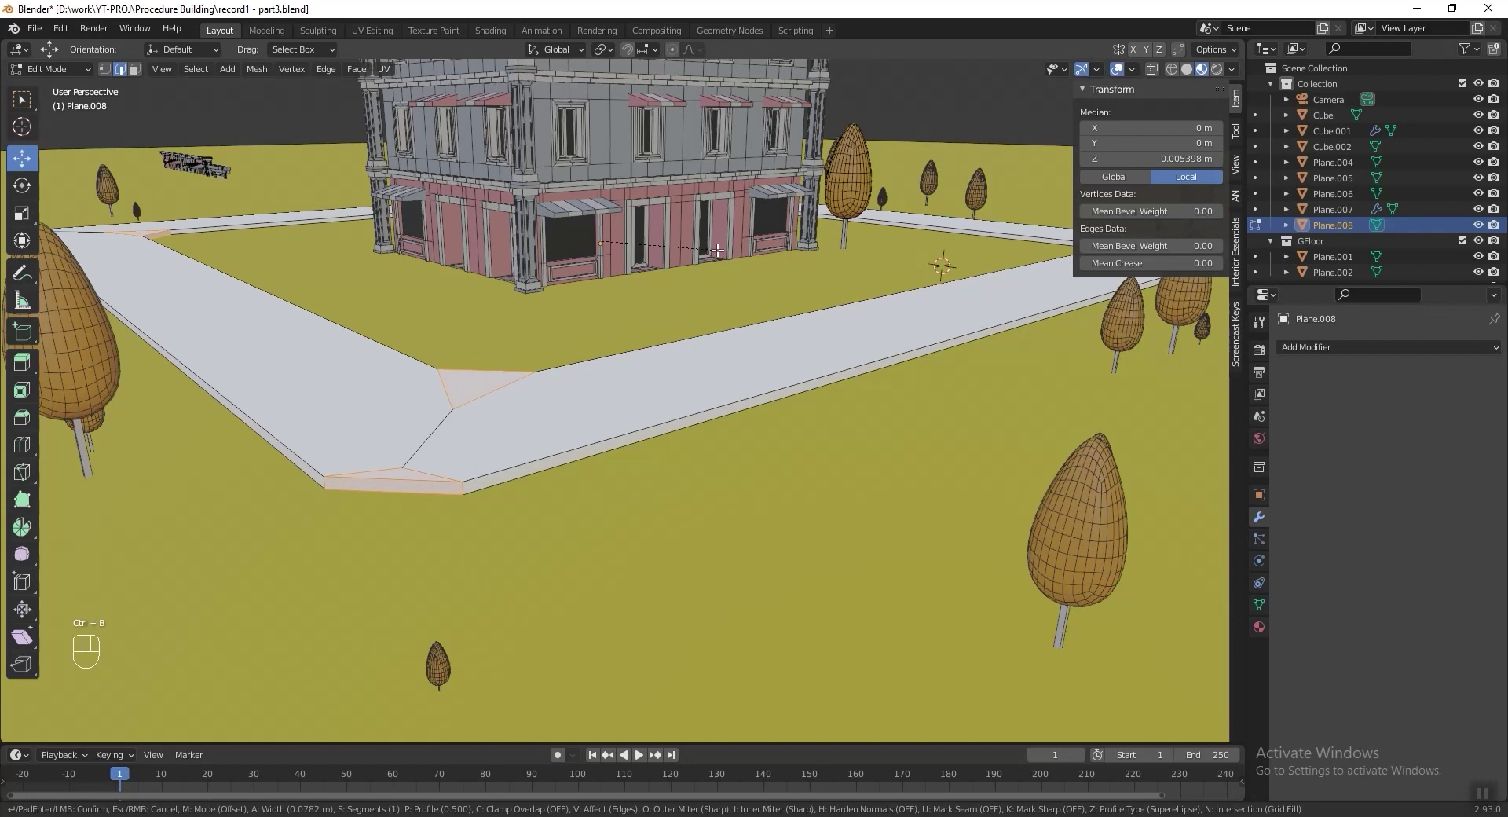
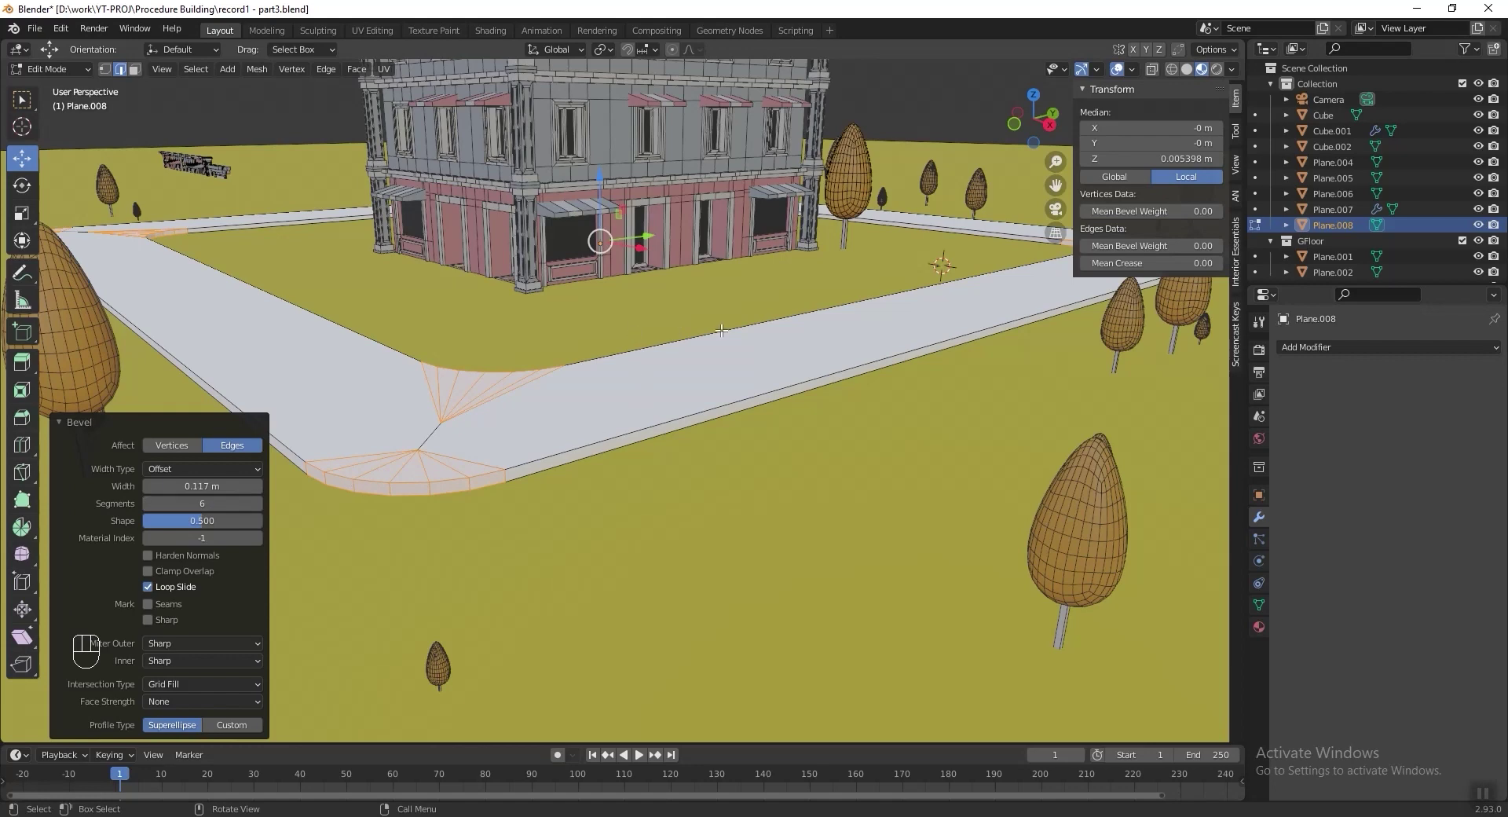
pyautogui.press('Tab')
pyautogui.press('g')
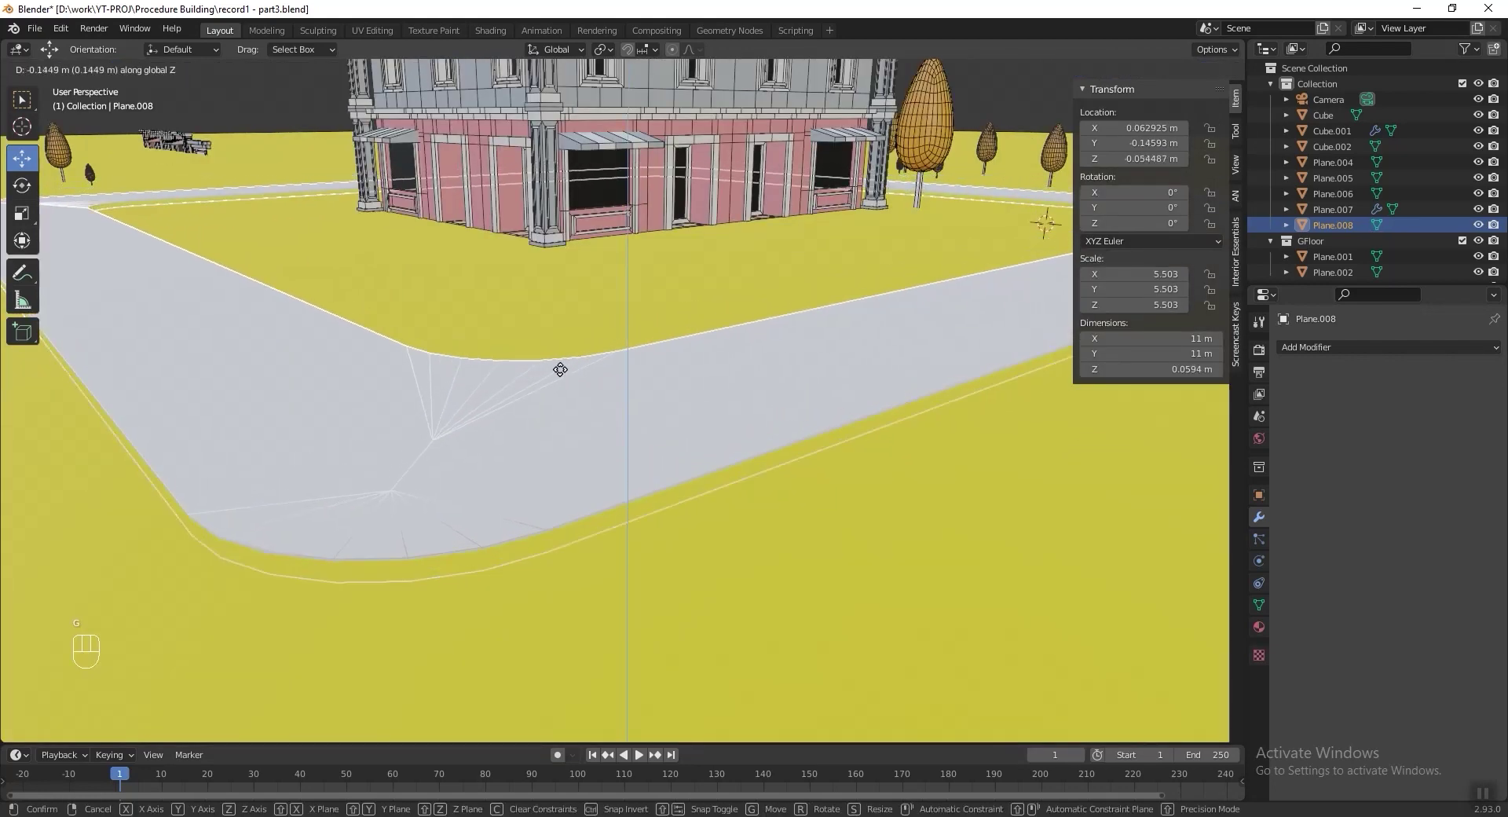
pyautogui.middleClick(649, 383)
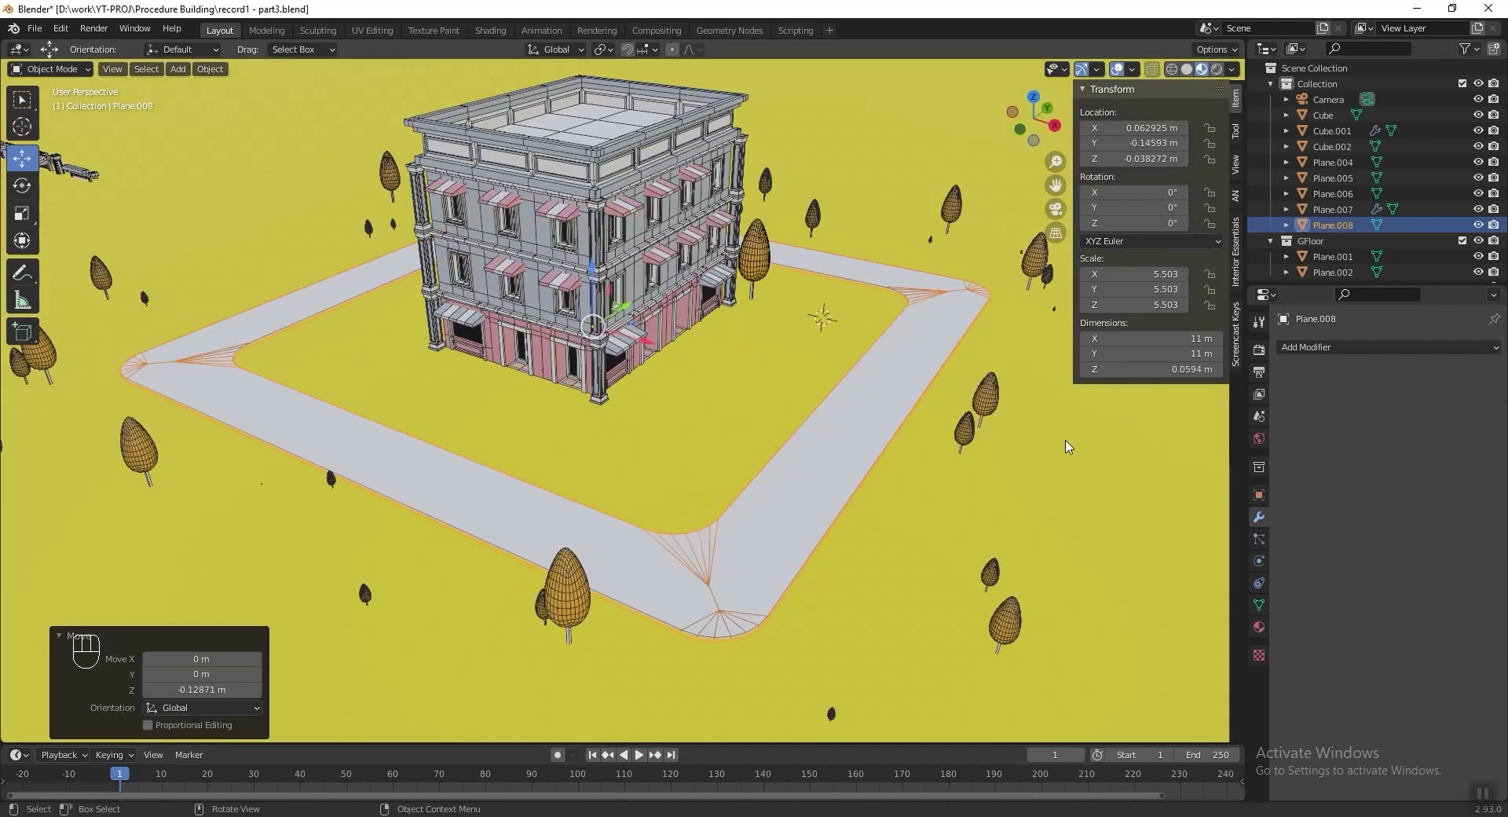
# Shrink the sidewalk to hug the building and raise it above the ground.
pyautogui.press('s')
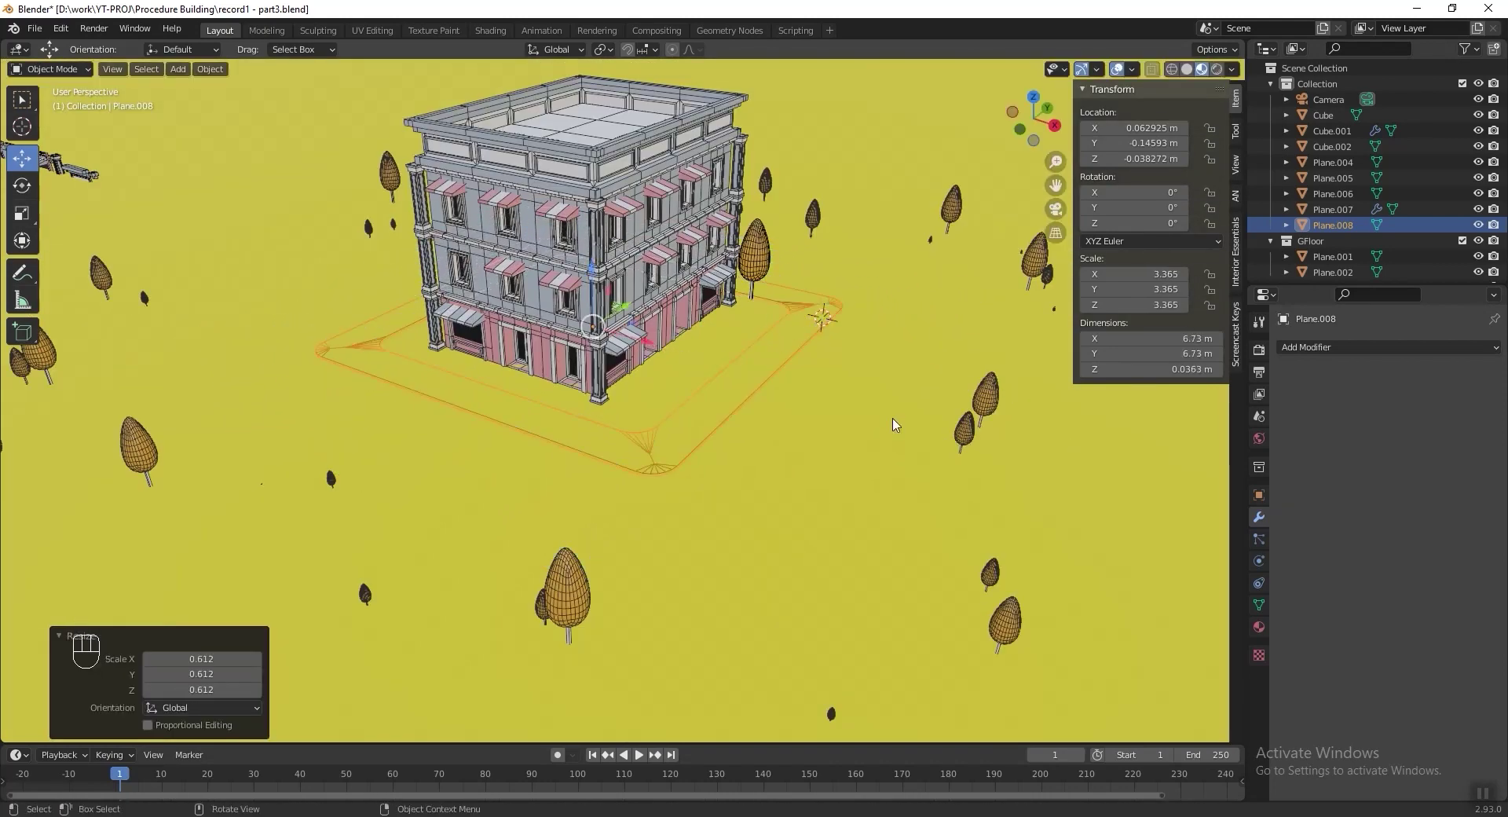
pyautogui.middleClick(568, 373)
pyautogui.press('g')
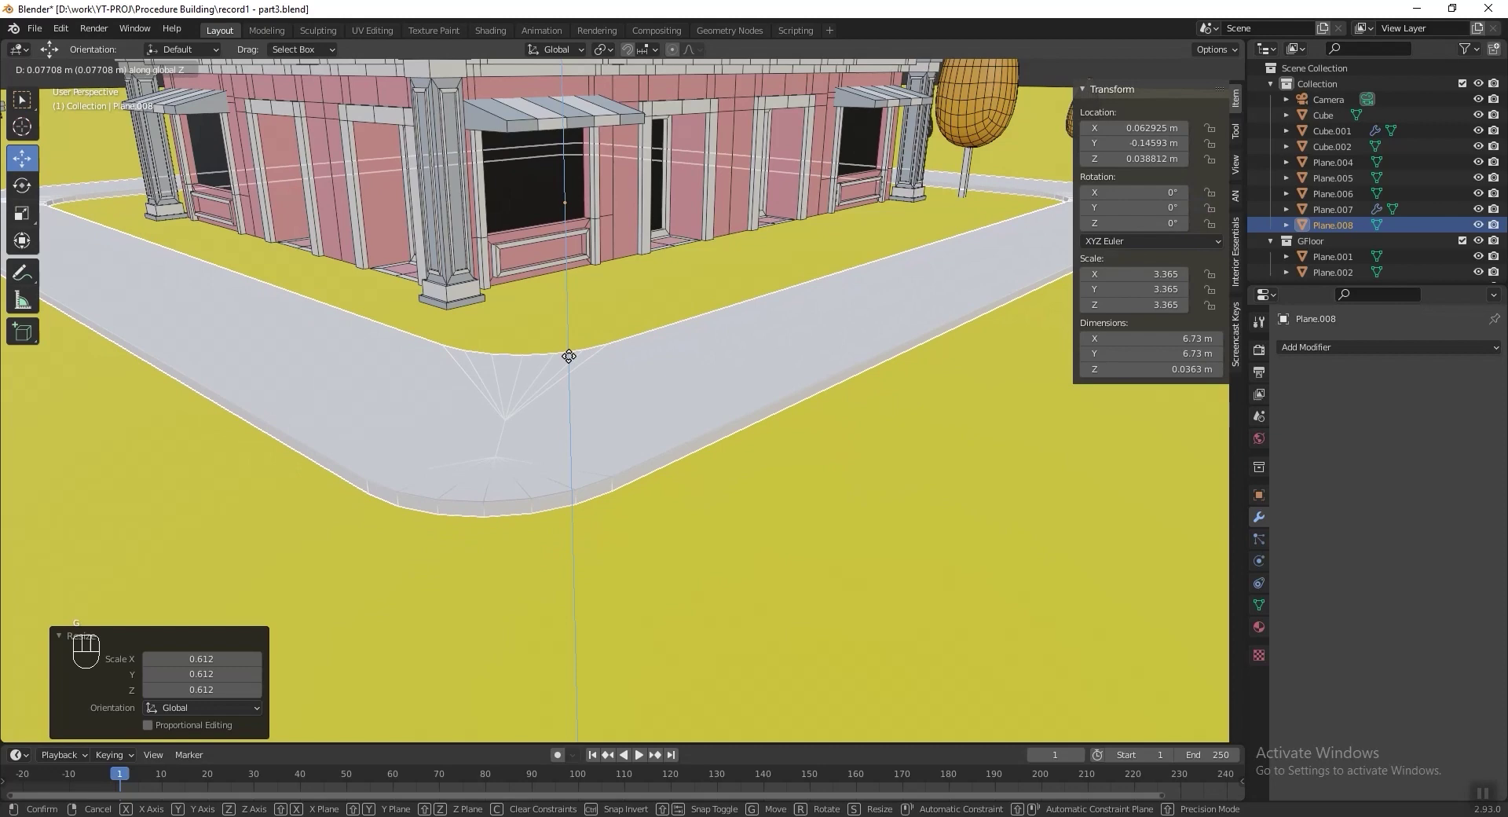
pyautogui.middleClick(581, 327)
pyautogui.click(767, 317)
pyautogui.press('s')
# View through the camera and give the sidewalk a new dark grey material.
pyautogui.press('KP_0')
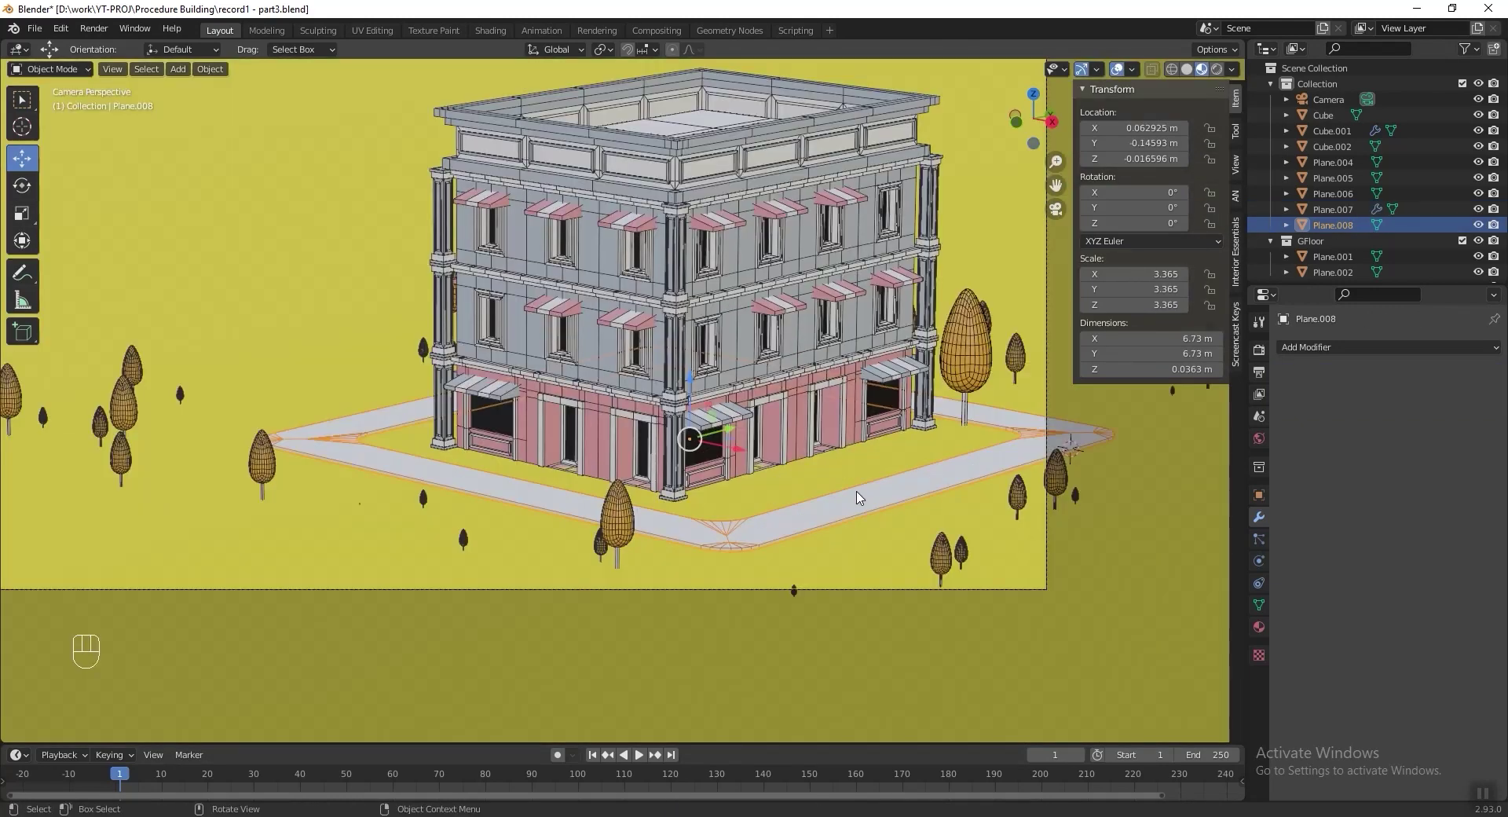
pyautogui.moveTo(1265, 624); pyautogui.dragTo(1399, 424)
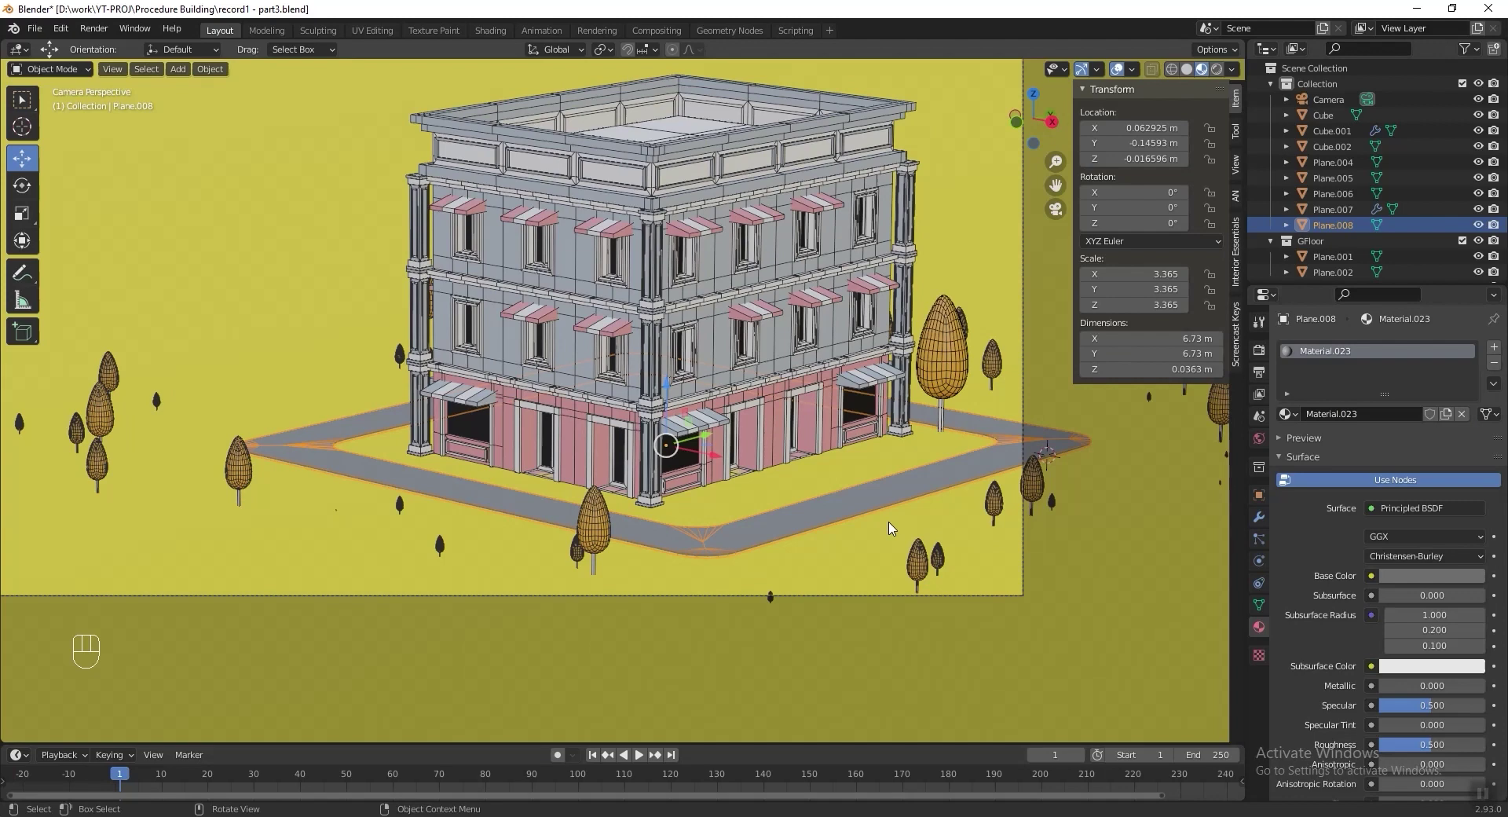
pyautogui.middleClick(634, 473)
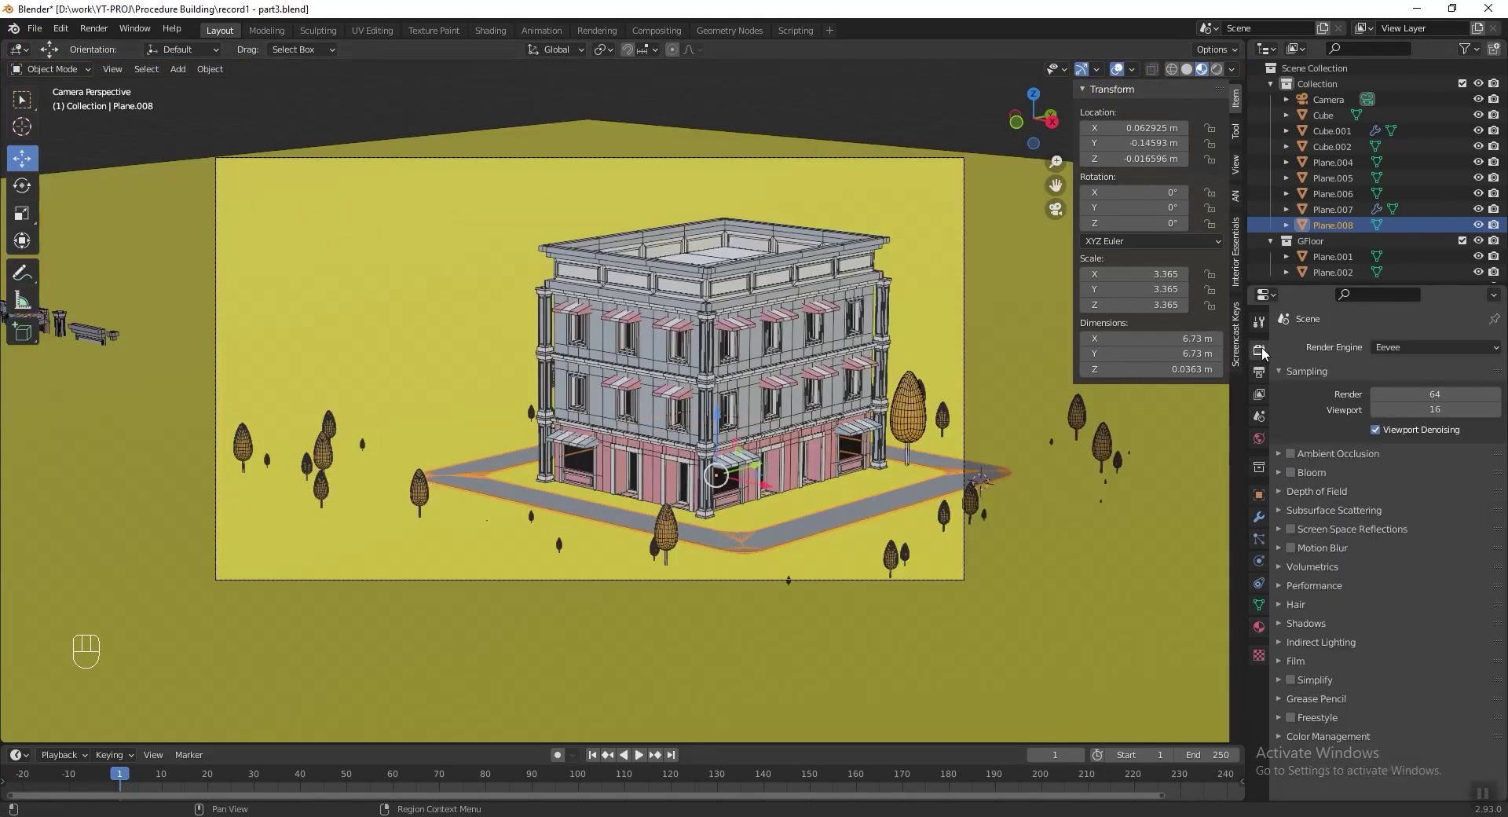
# Set the render engine to Cycles on GPU Compute and preview in Rendered shading.
pyautogui.moveTo(1420, 353); pyautogui.dragTo(1396, 404)
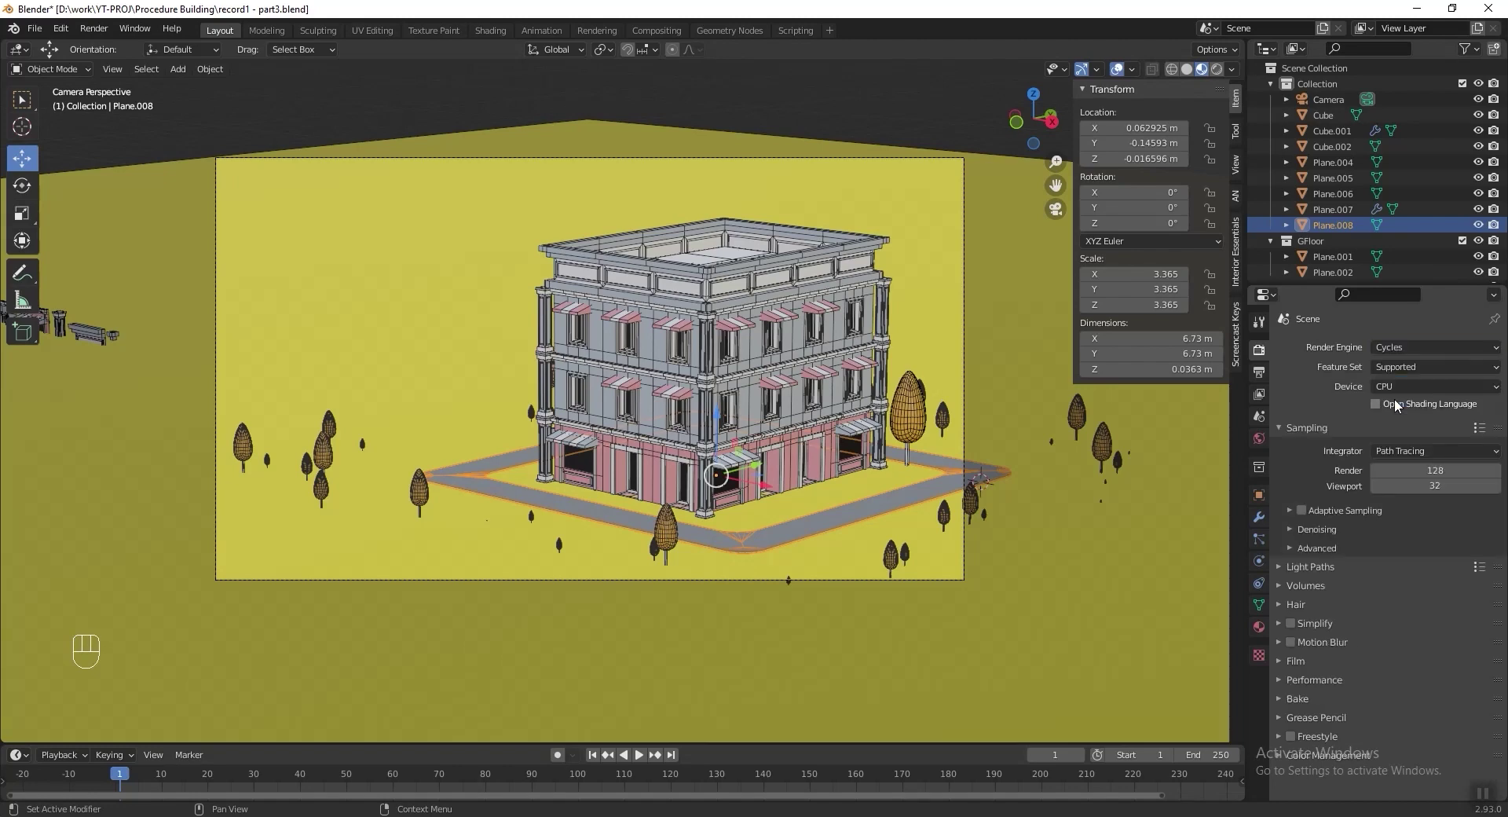
pyautogui.moveTo(1428, 400); pyautogui.dragTo(1441, 429)
pyautogui.click(1219, 76)
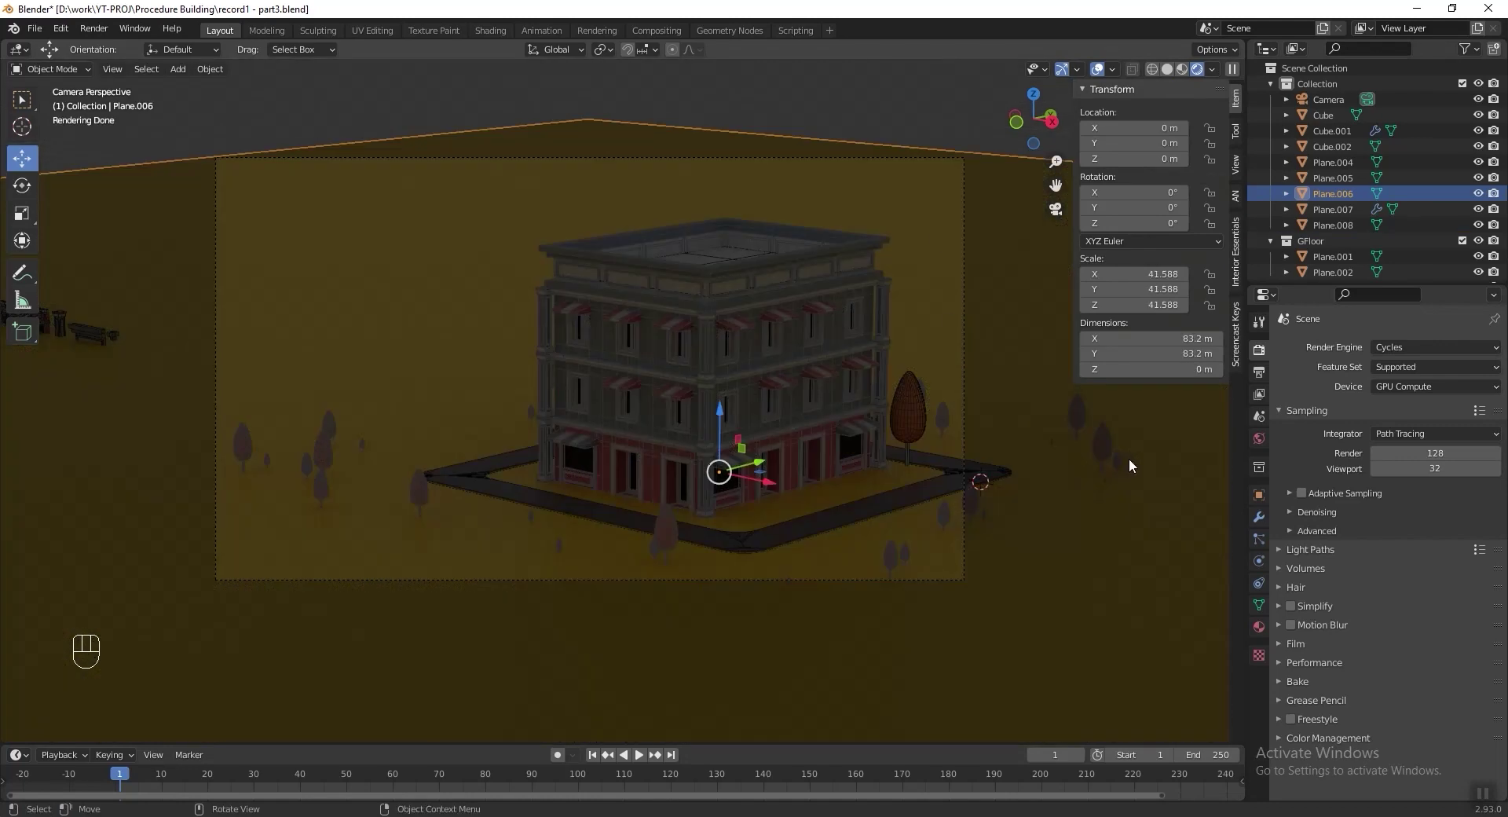
# Light the world with a Nishita sky texture and set up its sun.
pyautogui.moveTo(1375, 444); pyautogui.dragTo(1078, 613)
pyautogui.moveTo(1115, 78); pyautogui.dragTo(964, 500)
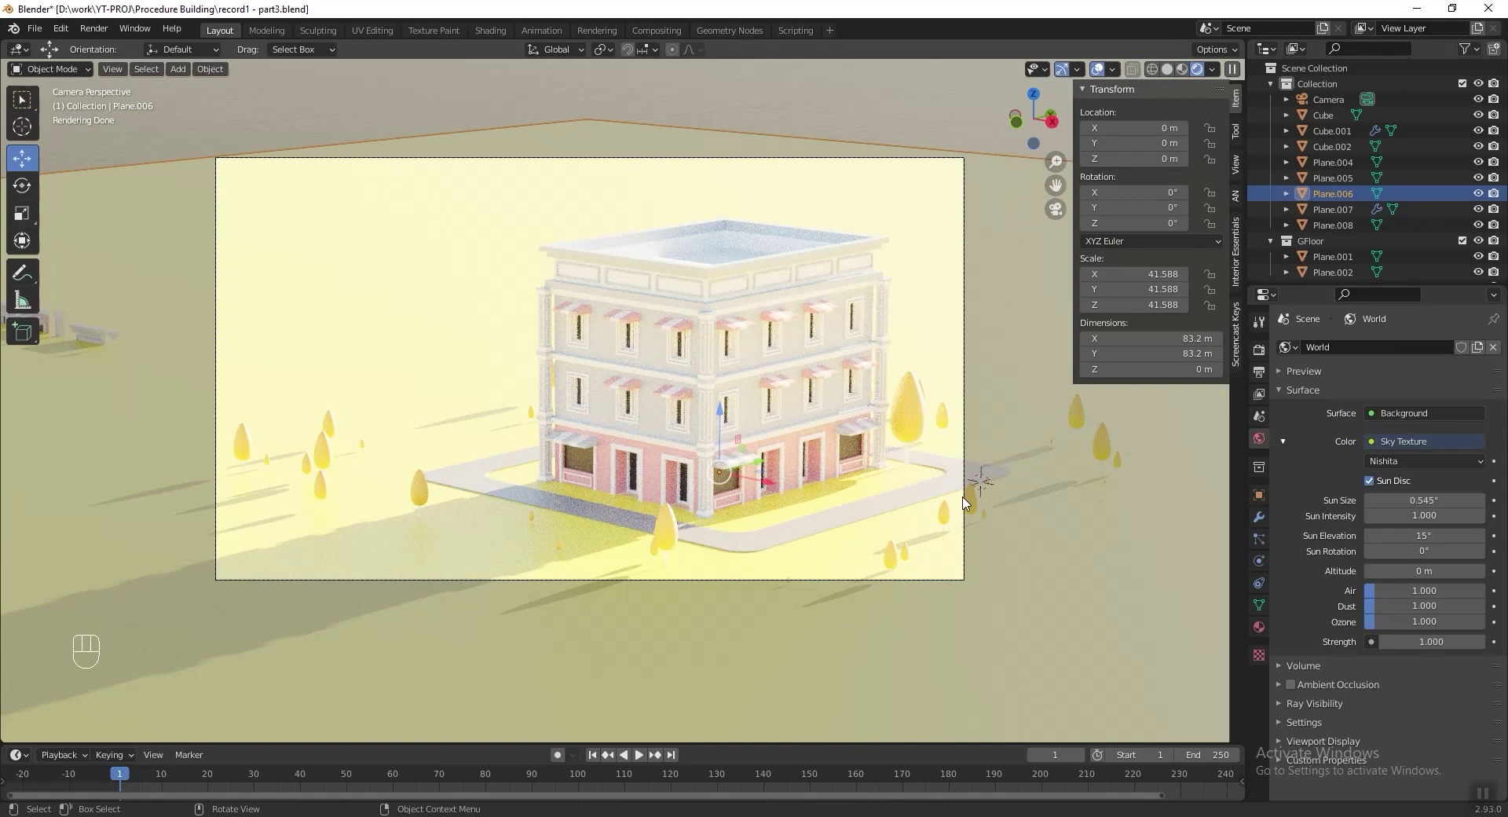